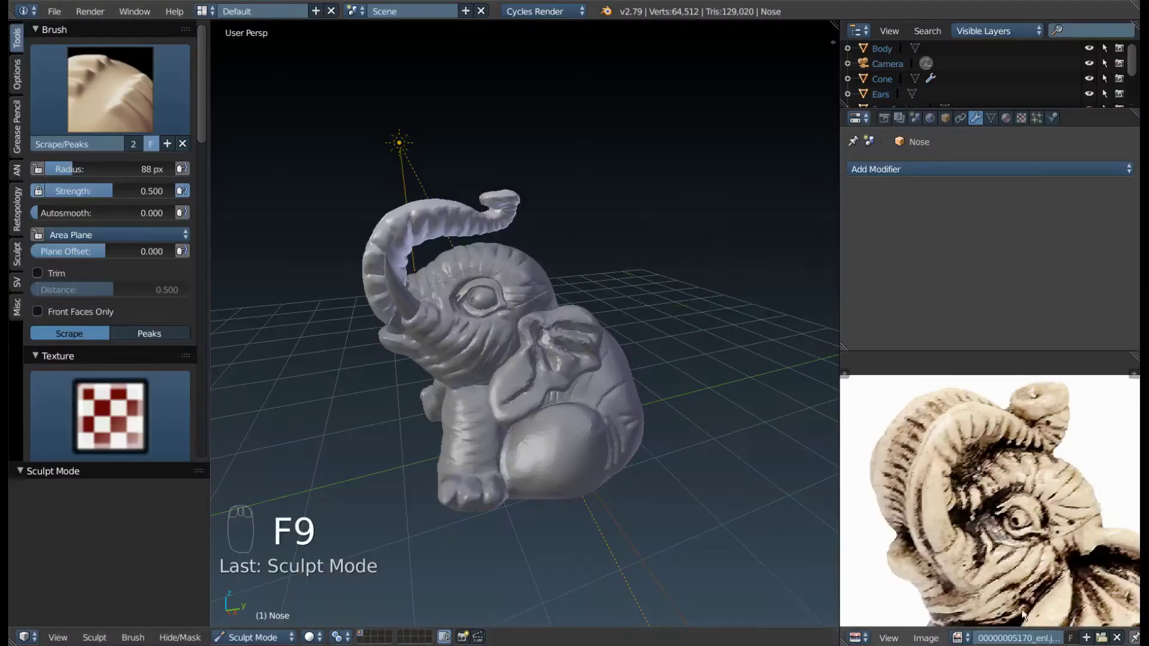
# - Isolate the elephant Body object in local view from the right side and re-enter Sculpt Mode
pyautogui.moveTo(676, 447); pyautogui.dragTo(561, 395)
pyautogui.press('Tab')
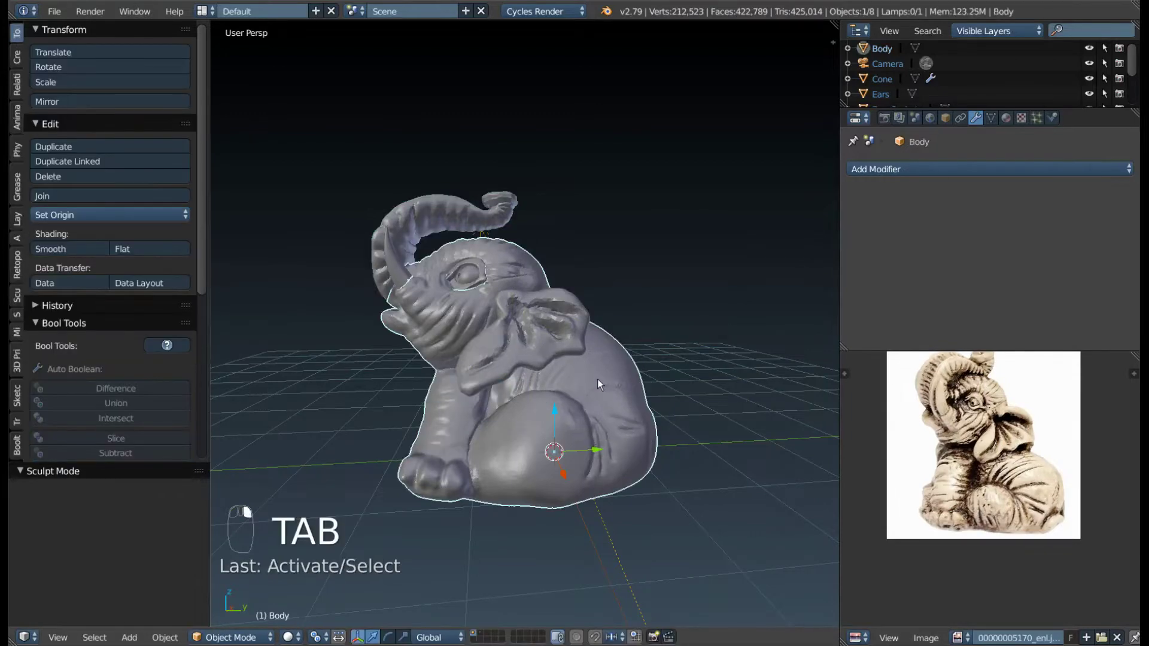
pyautogui.press('KP_Divide')
pyautogui.click(599, 386)
pyautogui.middleClick(579, 354)
pyautogui.press('KP_Divide')
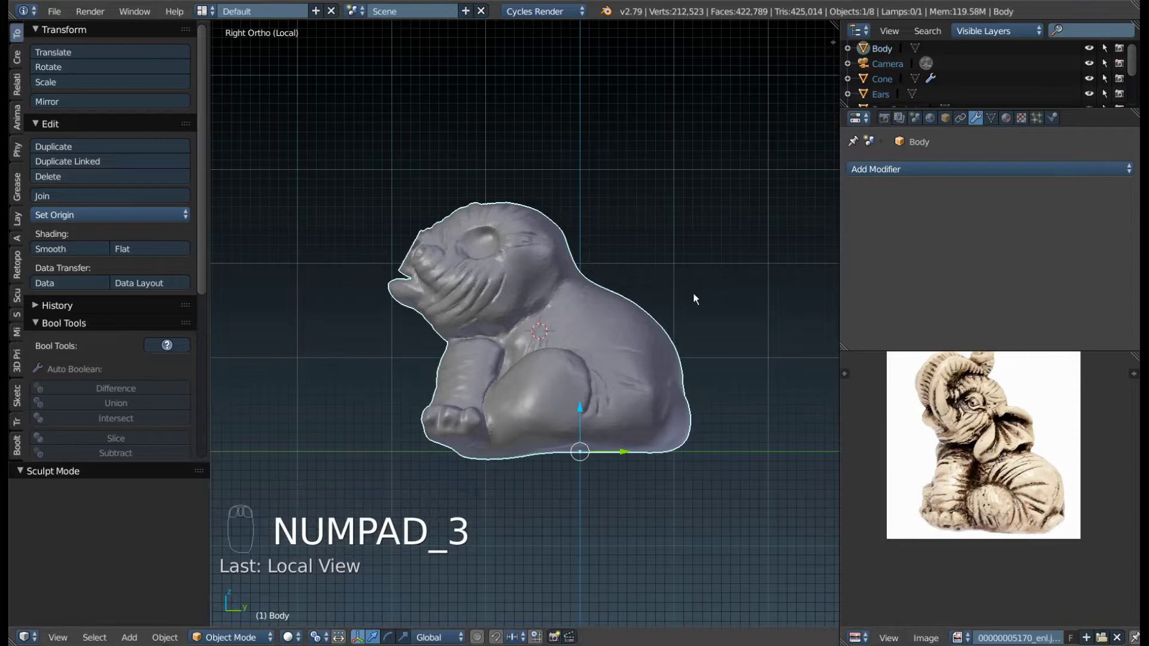
pyautogui.middleClick(618, 308)
# - Enable Dyntopo at 6 px relative detail with X mirror and smooth-sculpt the back and neck
pyautogui.press('Tab')
pyautogui.moveTo(608, 195); pyautogui.dragTo(117, 344)
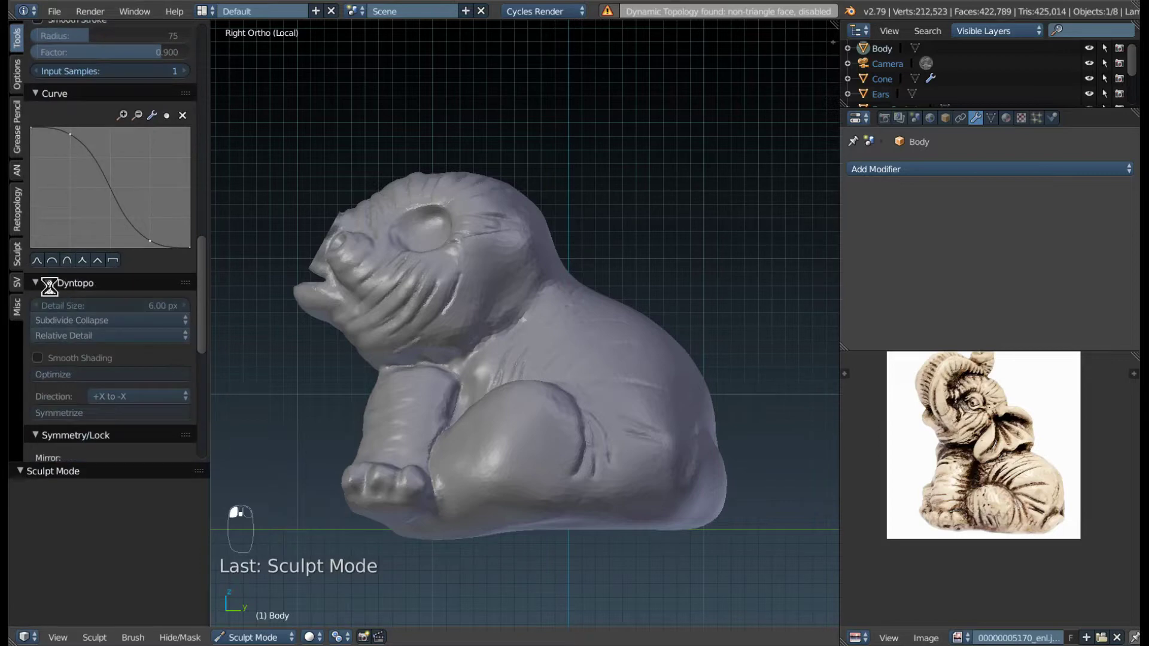
pyautogui.moveTo(408, 269); pyautogui.dragTo(441, 290)
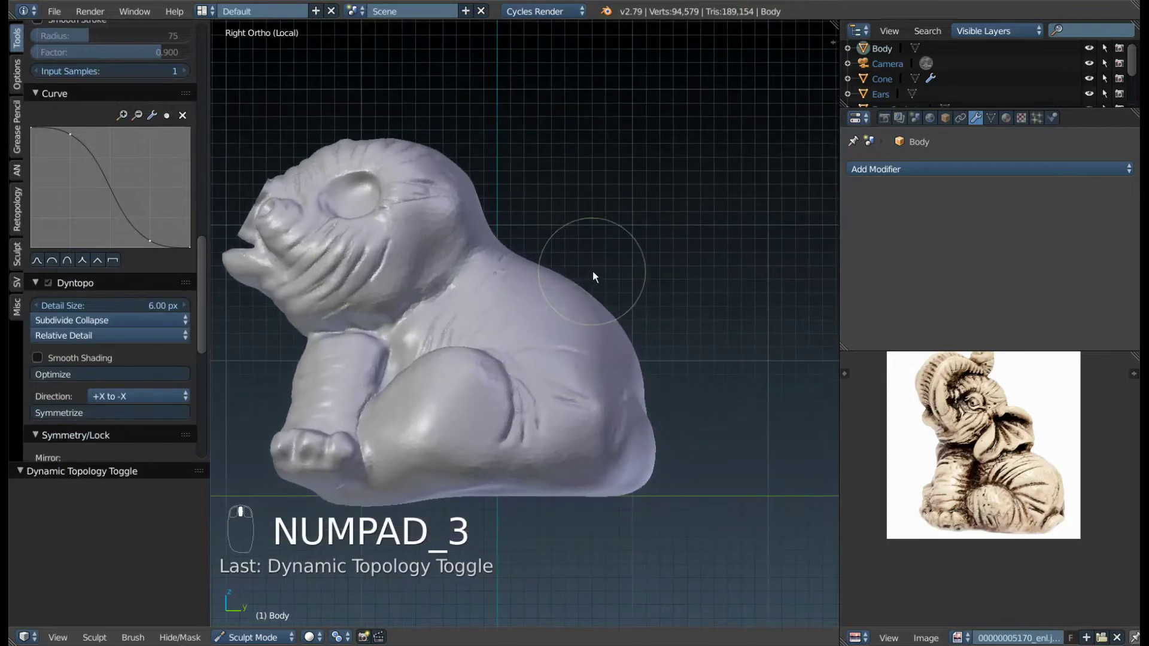
pyautogui.press('k')
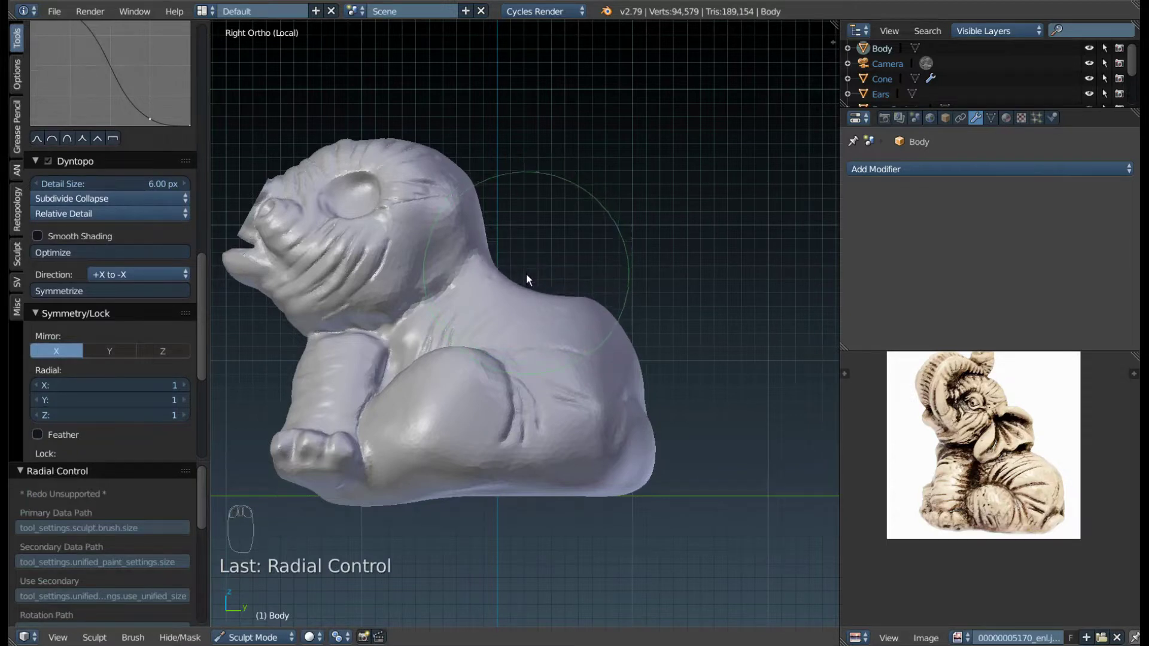
pyautogui.press('f')
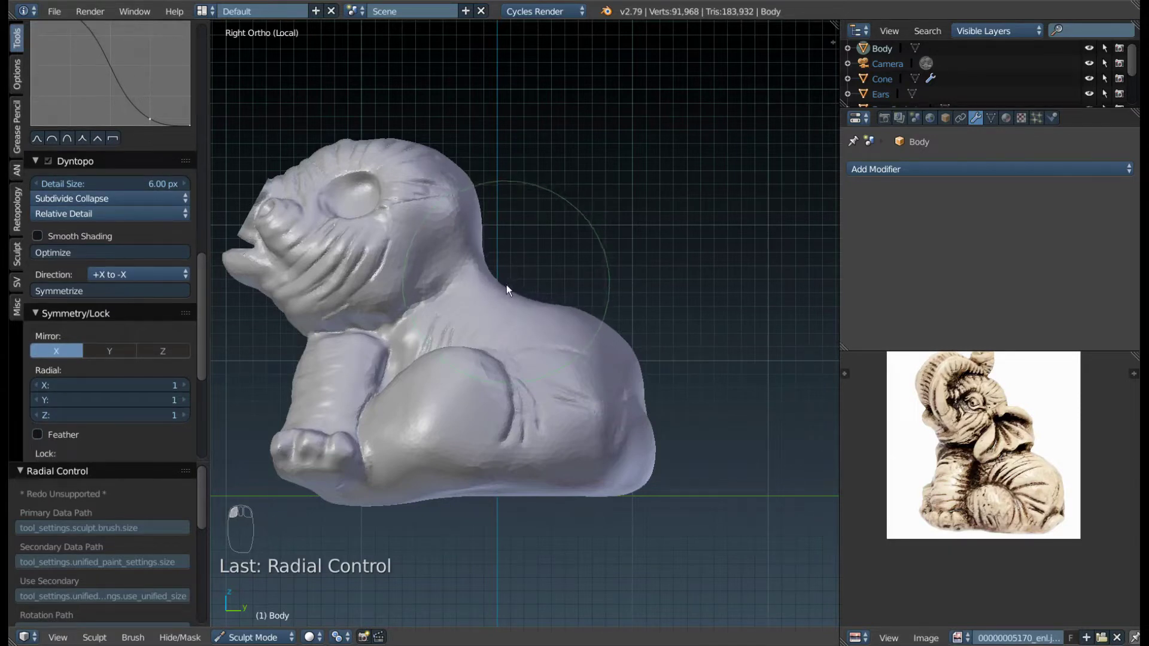
pyautogui.press('f')
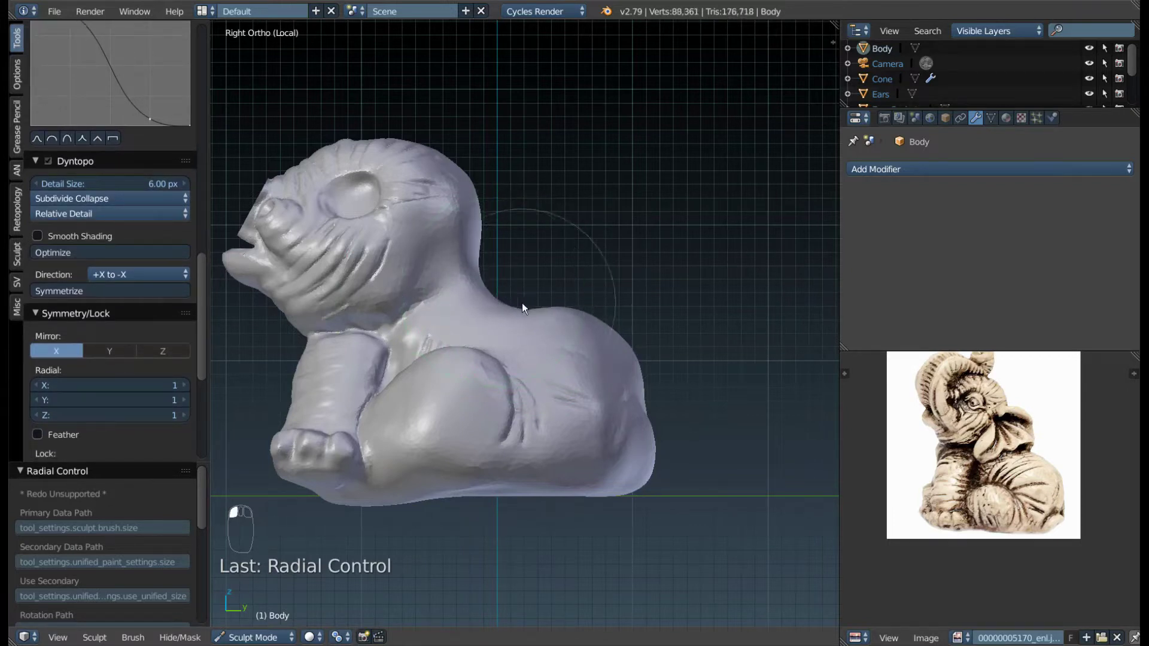
pyautogui.press('ctrl+z')
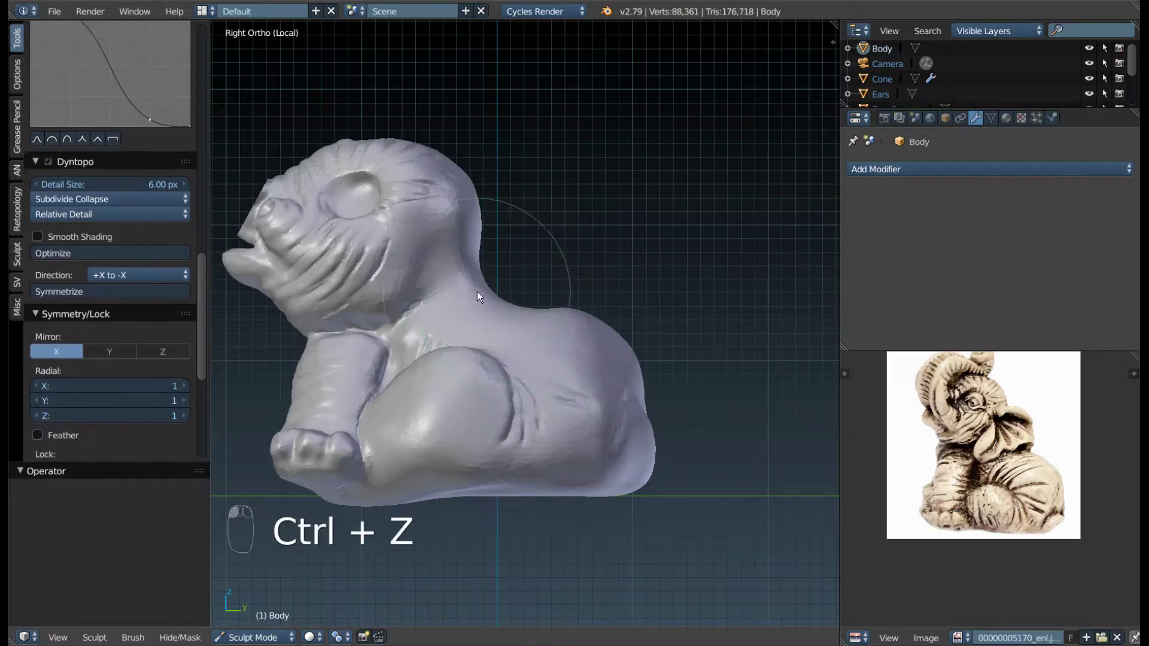
pyautogui.moveTo(491, 296); pyautogui.dragTo(447, 423)
# - Smooth the elephant's back with an enlarged brush sized via F
pyautogui.click(447, 423)
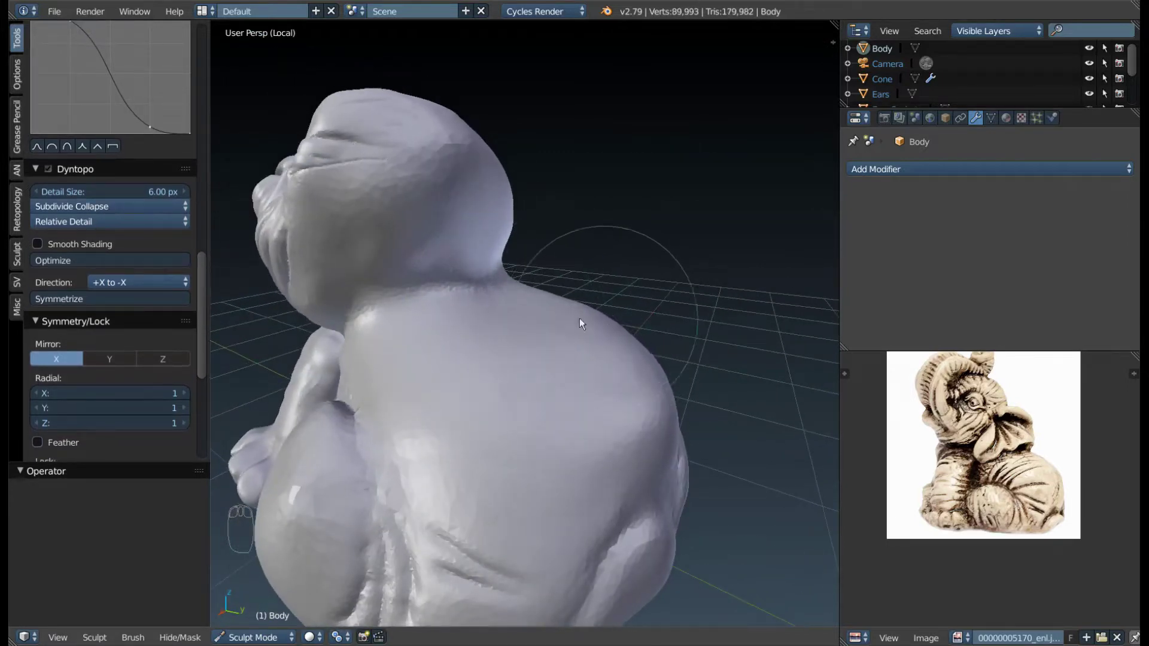
pyautogui.moveTo(606, 305); pyautogui.dragTo(614, 324)
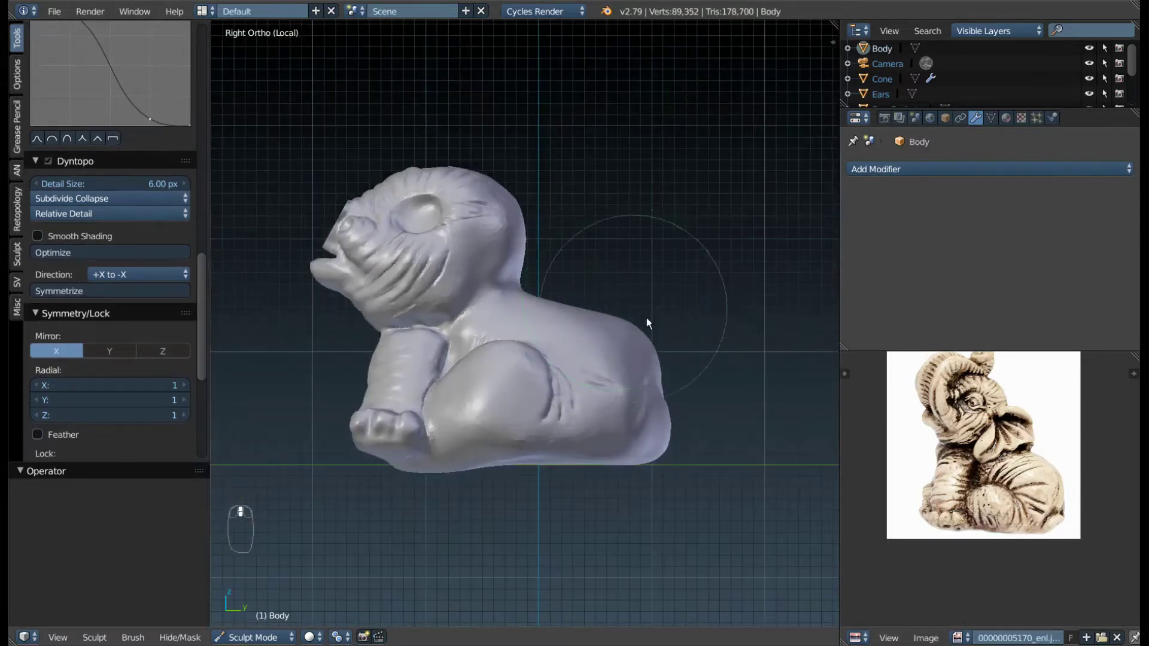
pyautogui.moveTo(1056, 512); pyautogui.dragTo(665, 362)
pyautogui.press('f')
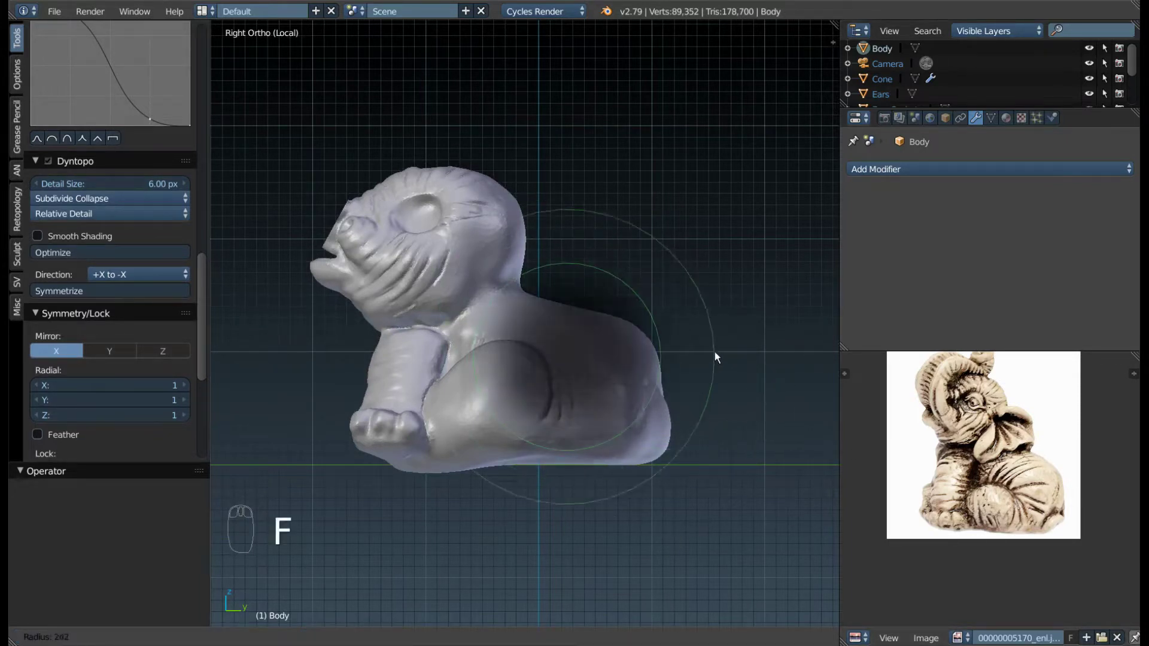
pyautogui.moveTo(672, 389); pyautogui.dragTo(650, 402)
pyautogui.press('f')
pyautogui.press('f')
# - Smooth the back and neck further and reshape the rear of the head
pyautogui.moveTo(650, 402); pyautogui.dragTo(453, 474)
pyautogui.moveTo(453, 474); pyautogui.dragTo(568, 368)
pyautogui.moveTo(568, 368); pyautogui.dragTo(560, 465)
pyautogui.click(560, 465)
pyautogui.moveTo(558, 457); pyautogui.dragTo(577, 509)
pyautogui.press('g')
pyautogui.press('f')
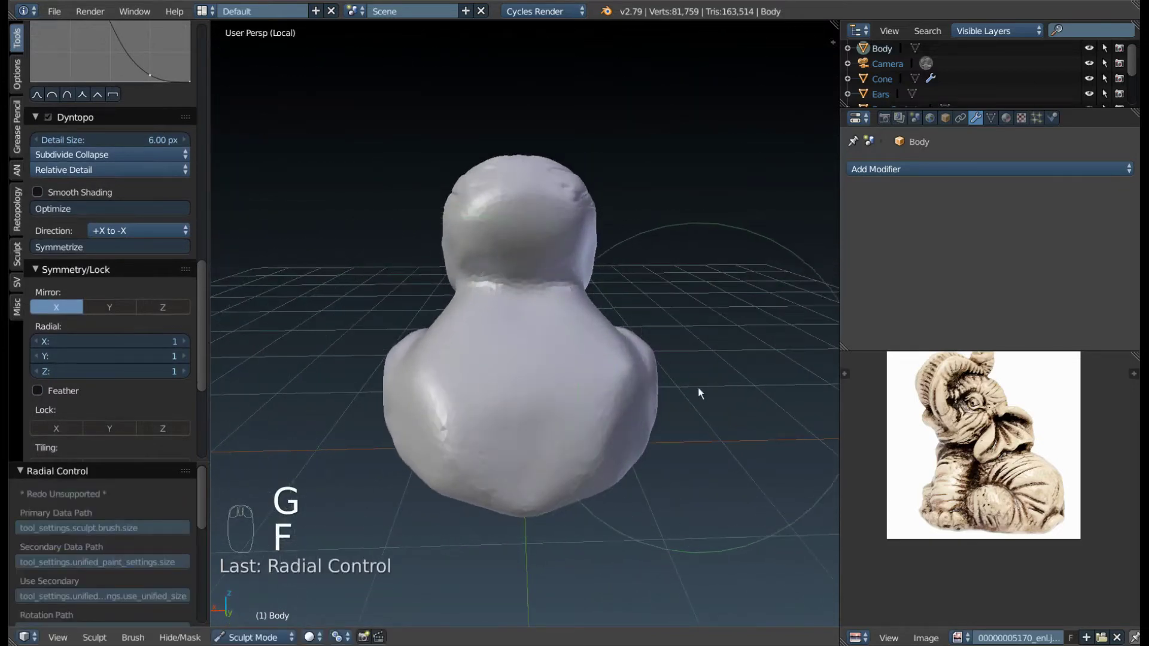
pyautogui.moveTo(530, 438); pyautogui.dragTo(420, 449)
pyautogui.press('ctrl+z')
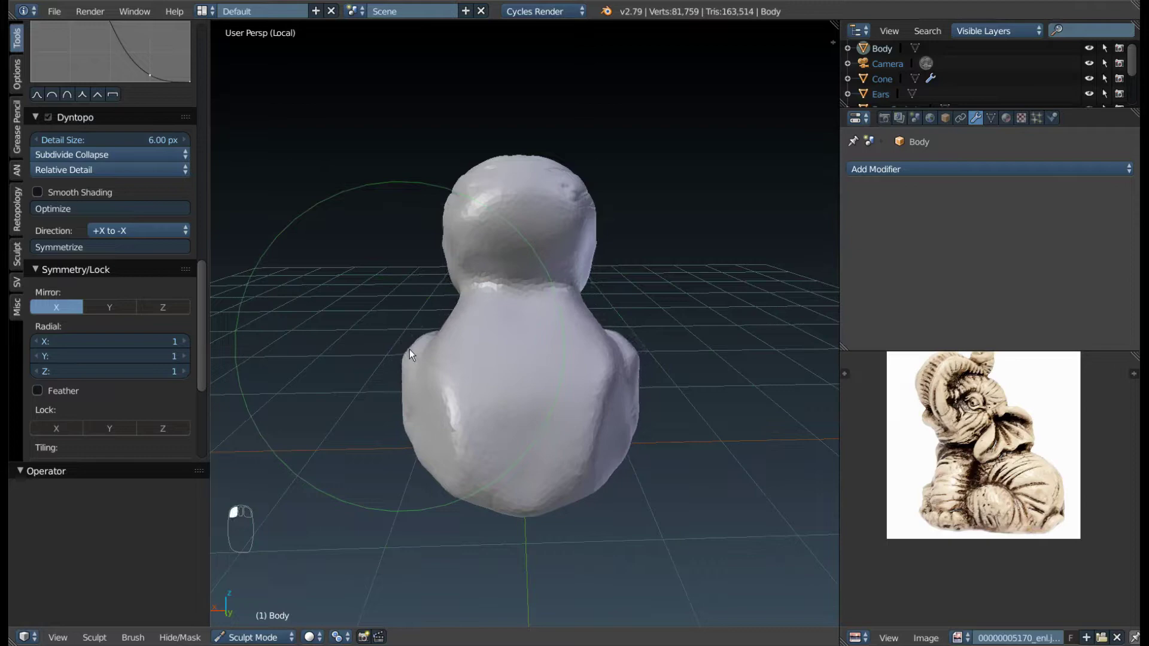
pyautogui.press('f')
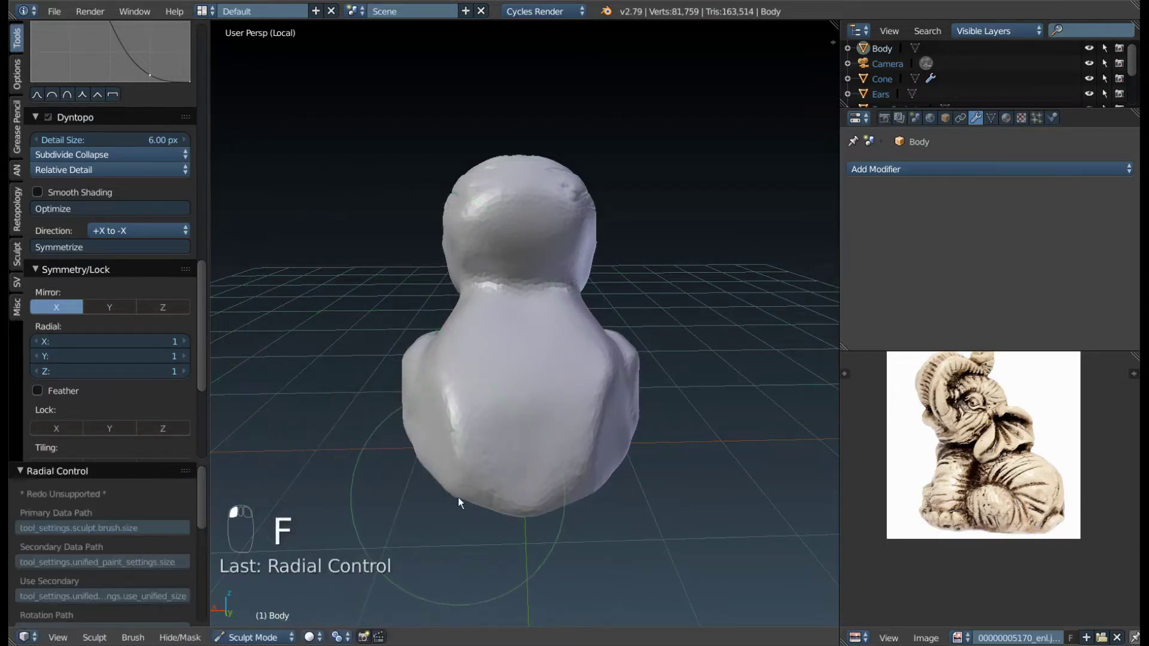
pyautogui.moveTo(496, 519); pyautogui.dragTo(615, 300)
pyautogui.moveTo(615, 301); pyautogui.dragTo(641, 329)
pyautogui.moveTo(641, 328); pyautogui.dragTo(590, 310)
pyautogui.moveTo(591, 309); pyautogui.dragTo(652, 443)
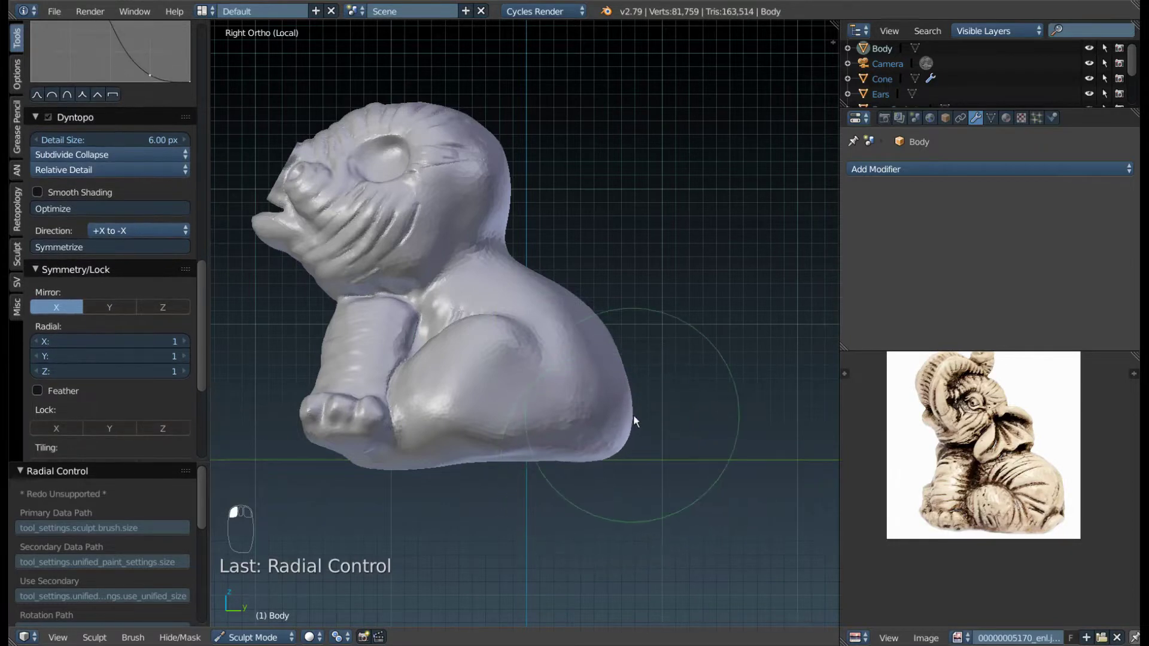
pyautogui.press('f')
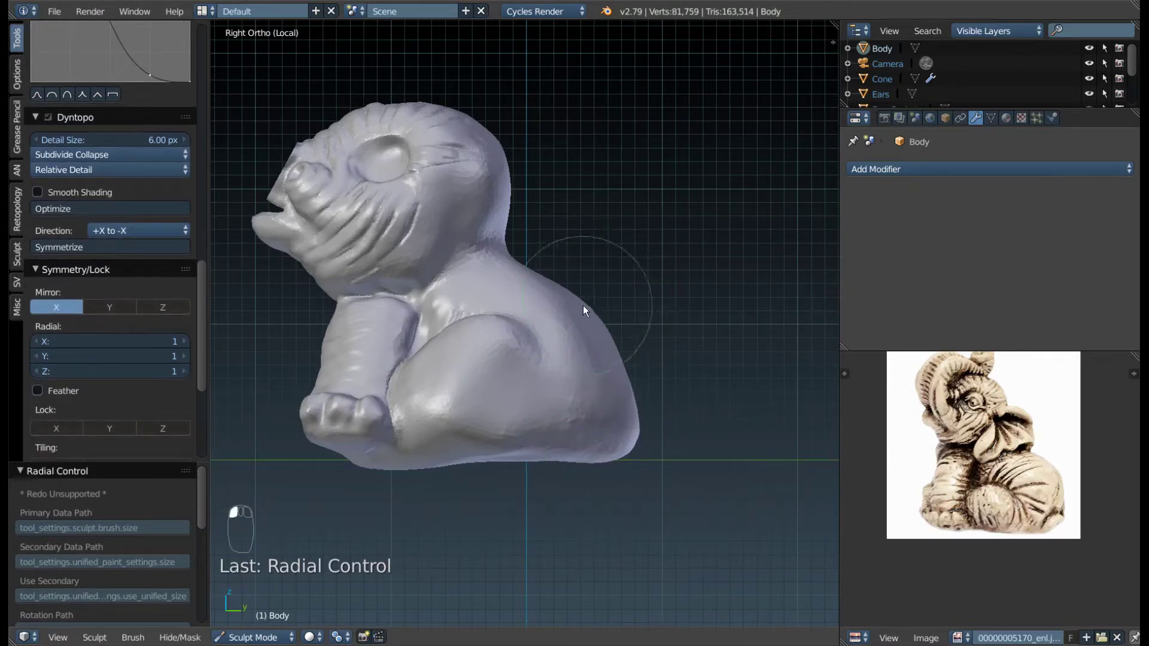
pyautogui.moveTo(623, 321); pyautogui.dragTo(688, 270)
pyautogui.press('f')
pyautogui.moveTo(687, 270); pyautogui.dragTo(511, 420)
pyautogui.press('f')
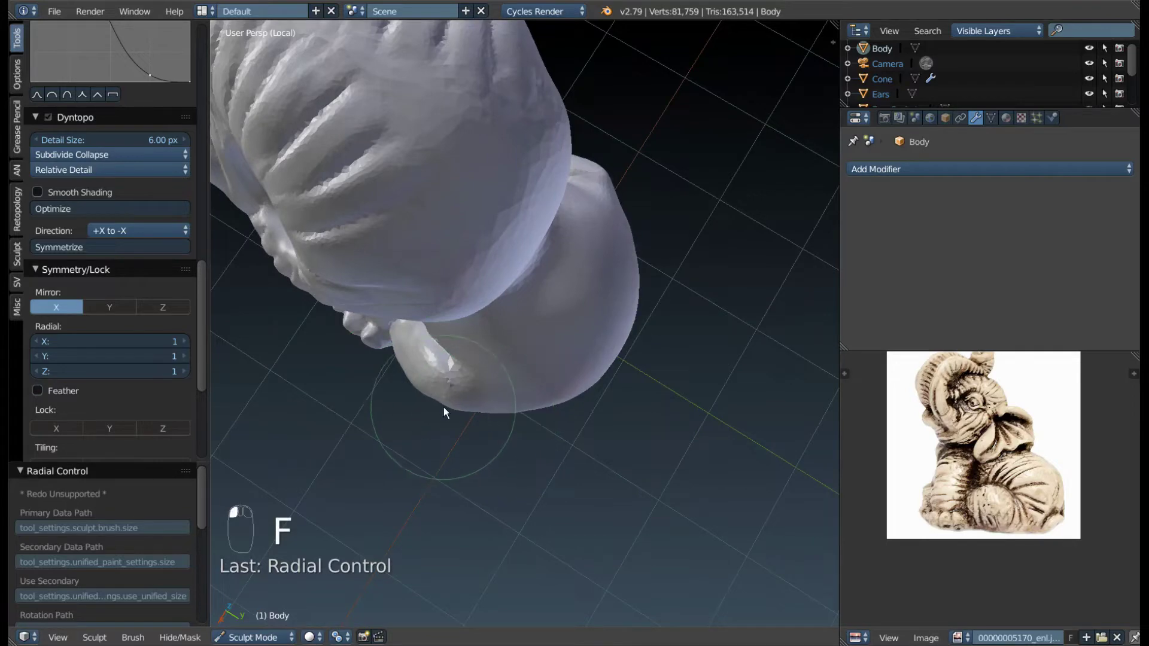
# - With Smooth Stroke enabled, sculpt the crease where the head meets the shoulder
pyautogui.moveTo(456, 252); pyautogui.dragTo(412, 454)
pyautogui.middleClick(412, 454)
pyautogui.moveTo(395, 446); pyautogui.dragTo(556, 476)
pyautogui.moveTo(556, 476); pyautogui.dragTo(617, 374)
pyautogui.moveTo(617, 374); pyautogui.dragTo(488, 384)
pyautogui.moveTo(487, 385); pyautogui.dragTo(542, 335)
# - Refine the head–shoulder fold with the crease brush, setting brush strength to 0.625
pyautogui.press('shift+c')
pyautogui.press('f')
pyautogui.moveTo(541, 311); pyautogui.dragTo(572, 238)
pyautogui.moveTo(571, 238); pyautogui.dragTo(444, 419)
pyautogui.press('ctrl+z')
pyautogui.press('shift+f')
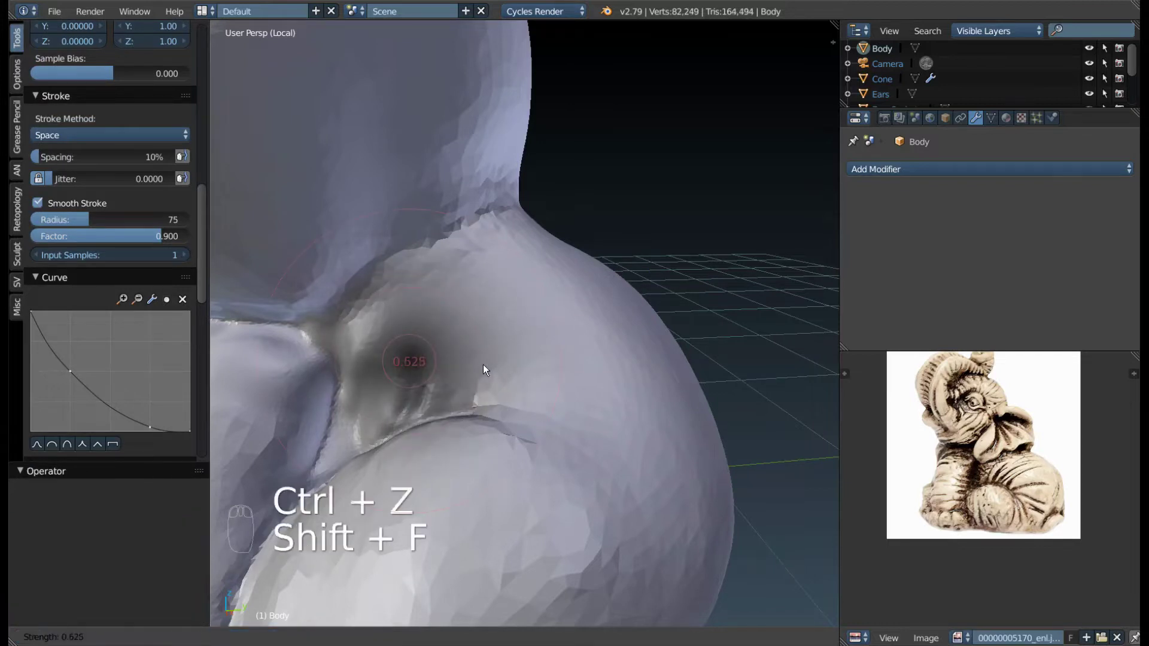
# - Carve several curved wrinkle grooves into the shoulder above the front leg, Smooth Stroke off
pyautogui.press('f')
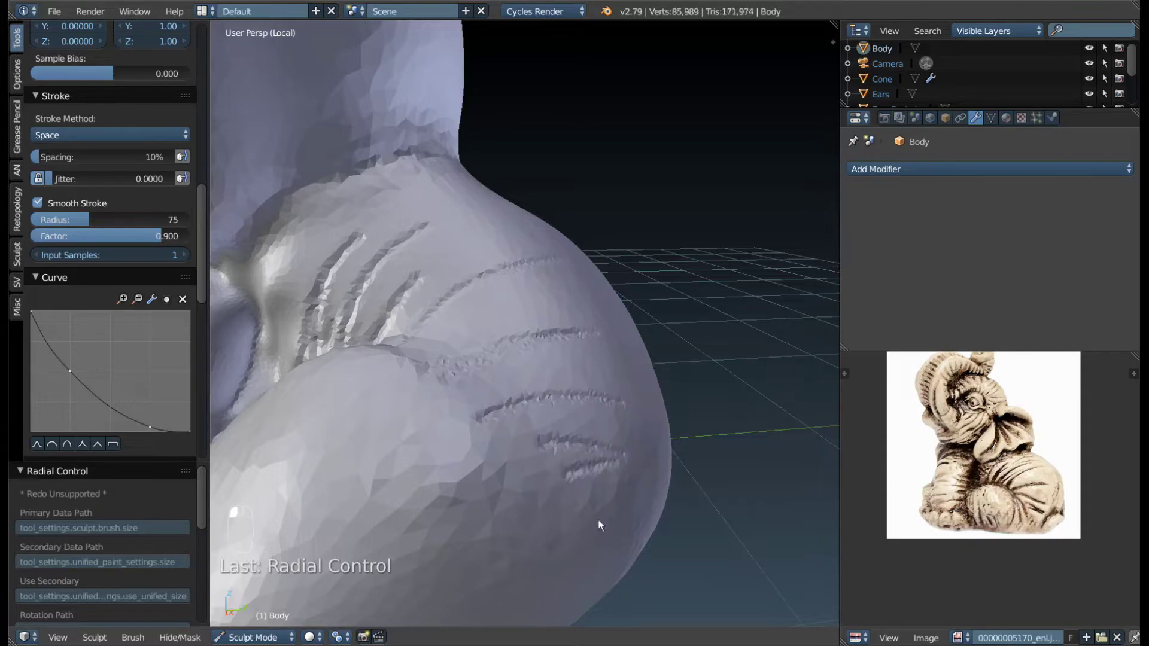
pyautogui.click(555, 464)
pyautogui.moveTo(534, 471); pyautogui.dragTo(382, 415)
pyautogui.click(382, 416)
pyautogui.press('shift+f')
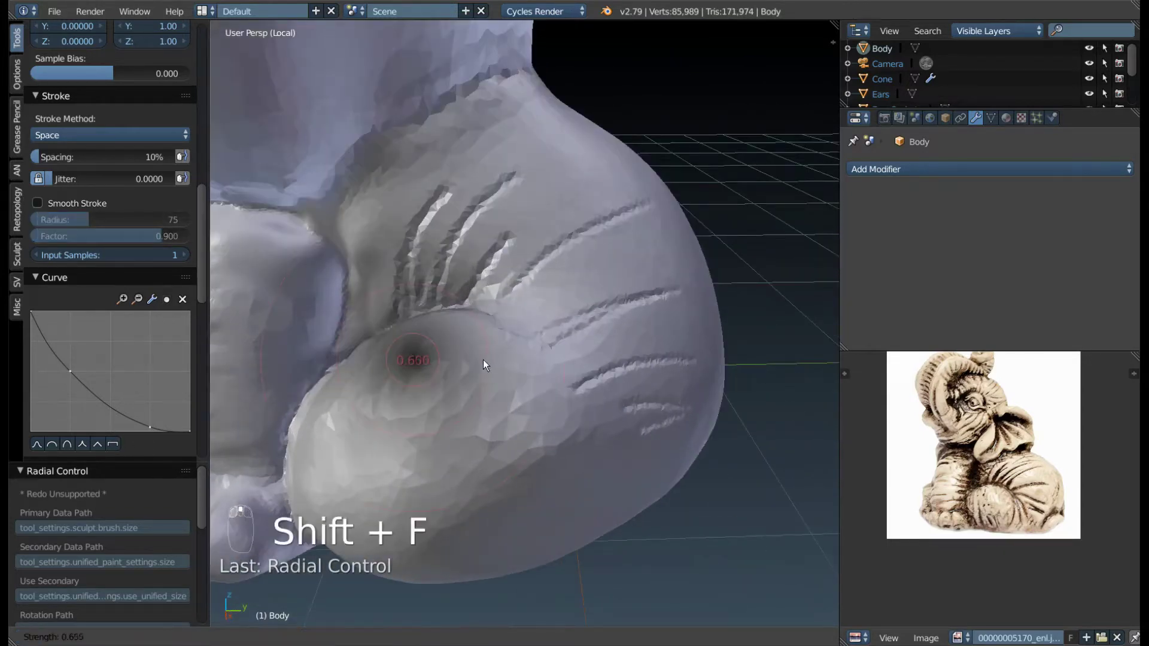
pyautogui.press('f')
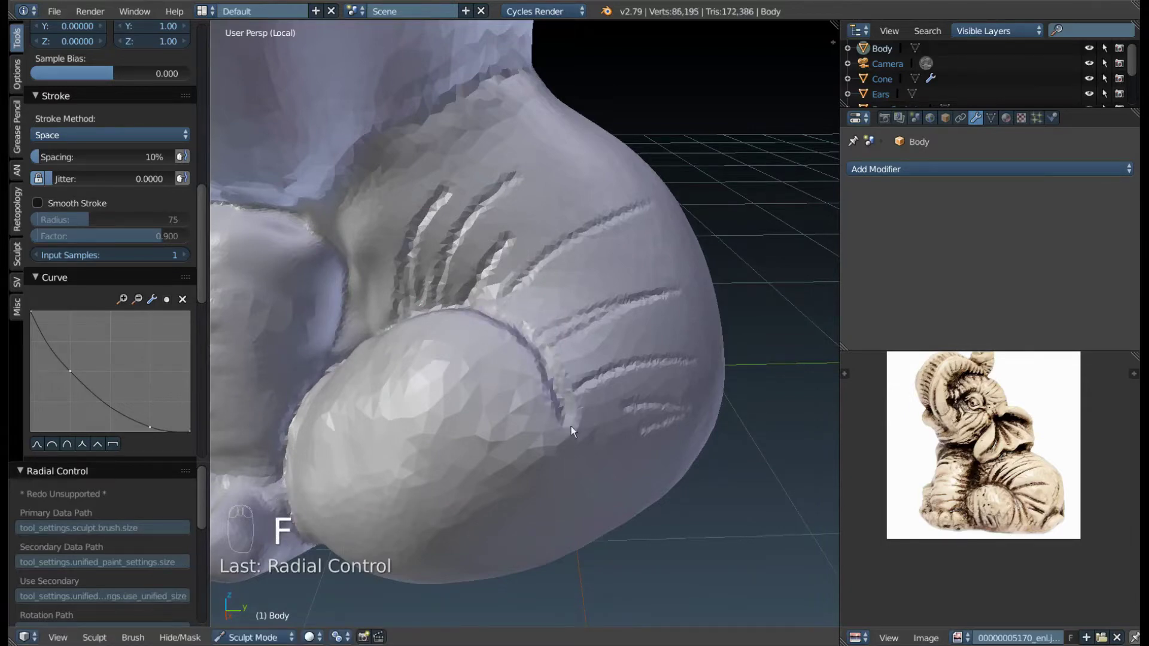
pyautogui.moveTo(555, 385); pyautogui.dragTo(586, 415)
pyautogui.click(586, 415)
pyautogui.moveTo(535, 382); pyautogui.dragTo(547, 337)
pyautogui.press('f')
pyautogui.press('x')
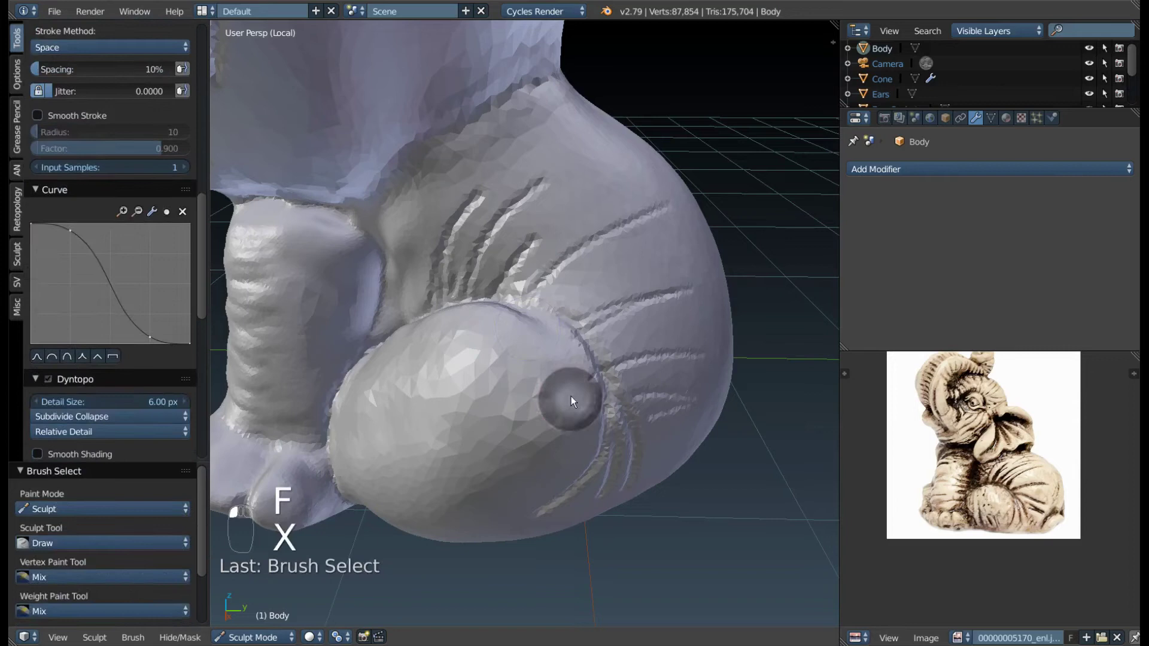
# - Add crease wrinkles where the folded front leg meets the body
pyautogui.moveTo(607, 384); pyautogui.dragTo(546, 302)
pyautogui.press('f')
pyautogui.press('3')
pyautogui.moveTo(546, 302); pyautogui.dragTo(490, 280)
pyautogui.press('g')
pyautogui.press('f')
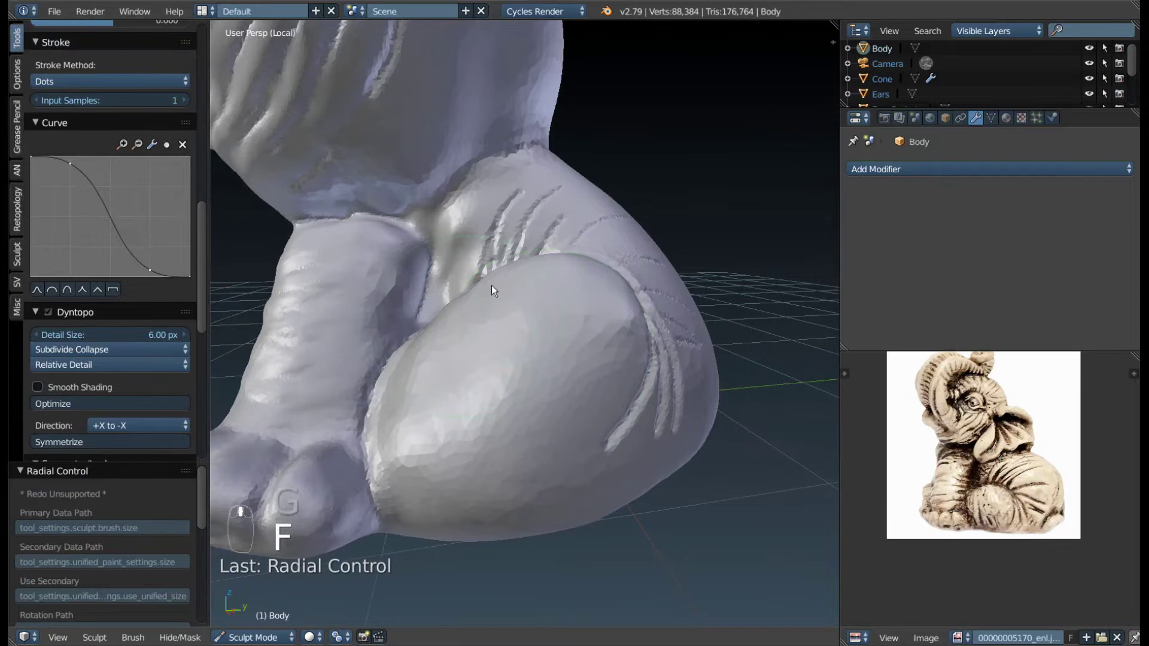
pyautogui.moveTo(463, 306); pyautogui.dragTo(574, 394)
pyautogui.press('f')
pyautogui.press('3')
# - Try crease strokes along the leg fold and undo the unwanted one
pyautogui.press('shift+c')
pyautogui.press('f')
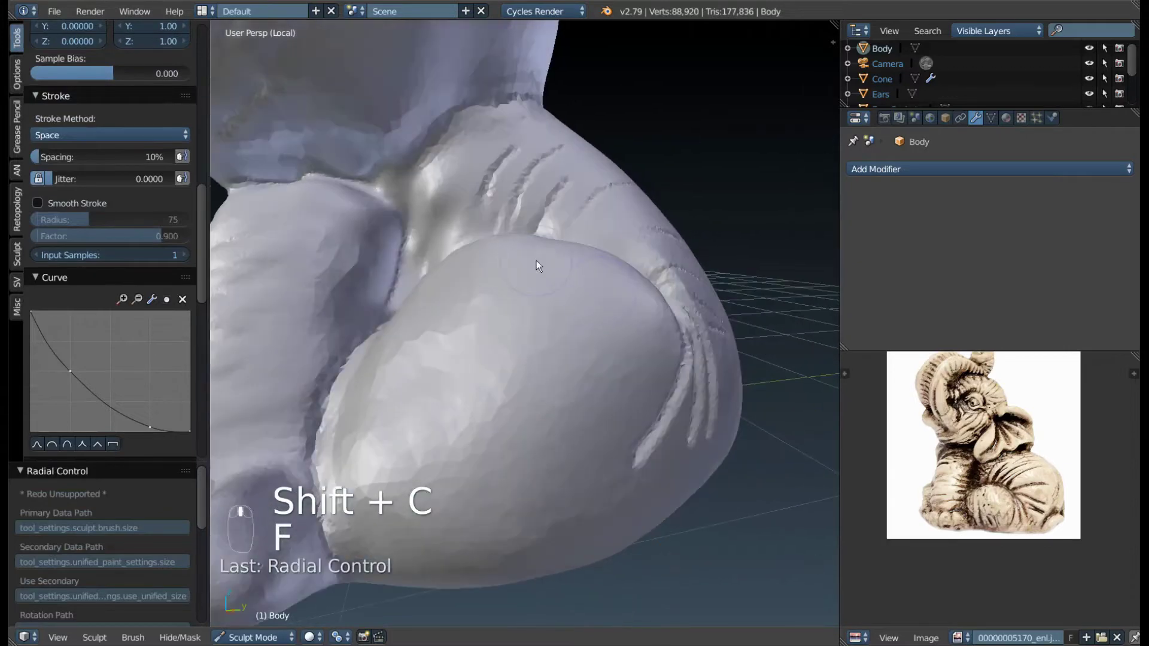
pyautogui.click(532, 273)
pyautogui.middleClick(534, 304)
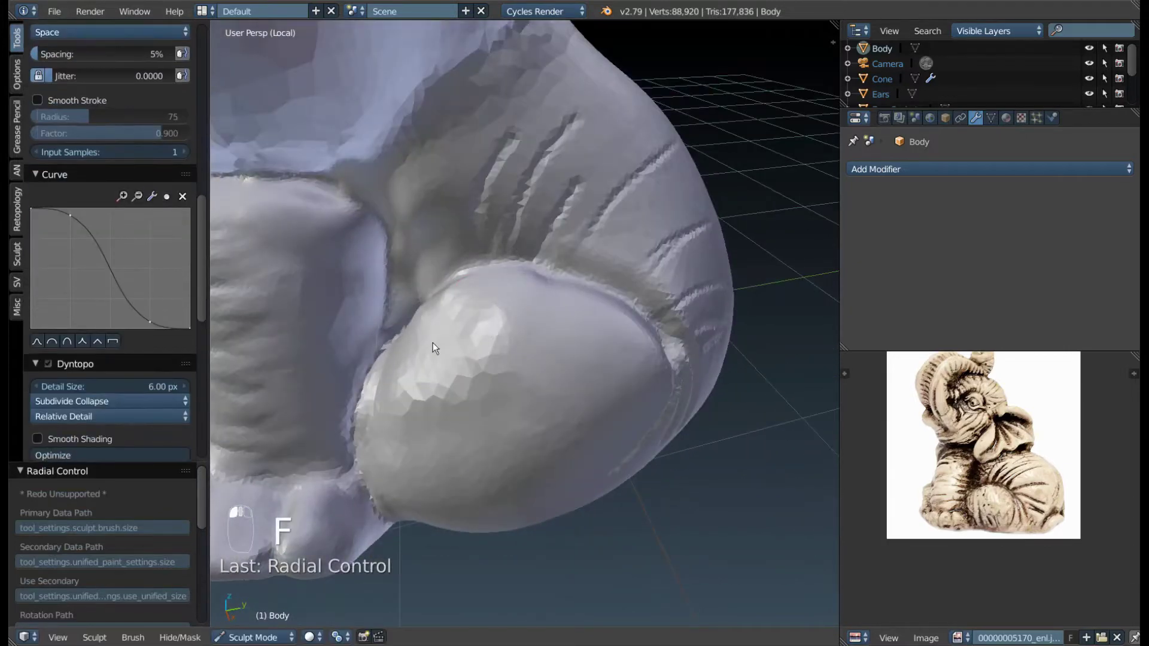
pyautogui.moveTo(461, 303); pyautogui.dragTo(476, 382)
pyautogui.moveTo(475, 381); pyautogui.dragTo(516, 350)
pyautogui.press('ctrl+z')
pyautogui.press('3')
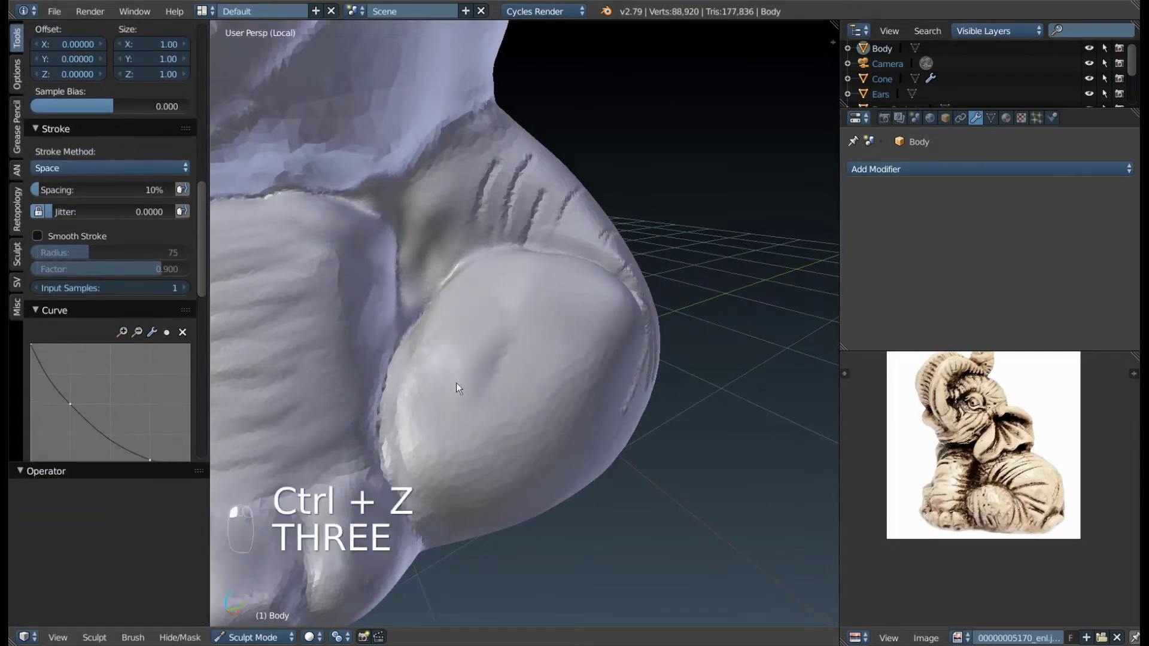
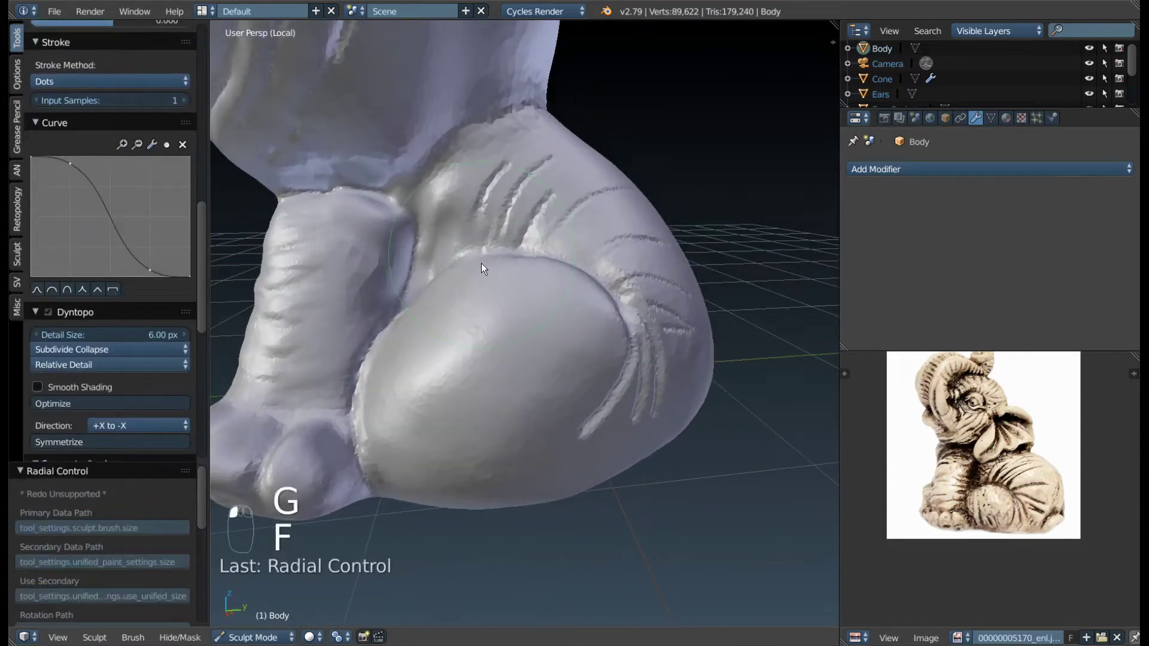
# - Smooth the crease between front leg and foot, carve the belly fold and soften it
pyautogui.moveTo(460, 269); pyautogui.dragTo(445, 316)
pyautogui.moveTo(463, 260); pyautogui.dragTo(617, 394)
pyautogui.press('3')
pyautogui.press('f')
pyautogui.press('g')
pyautogui.press('f')
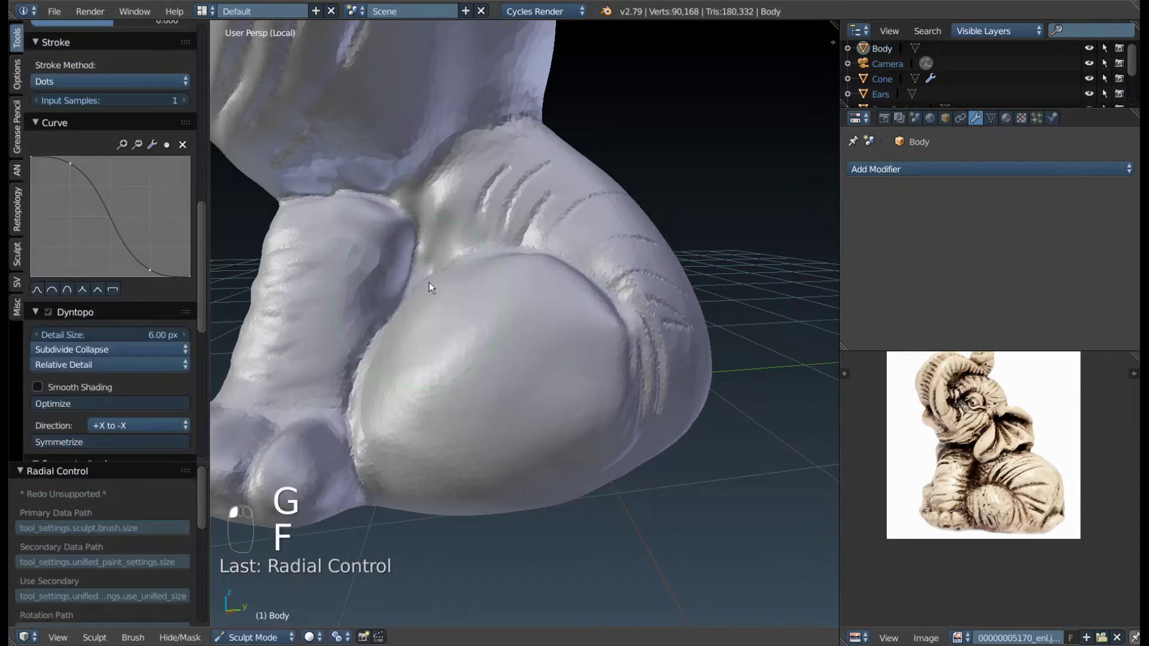
pyautogui.moveTo(410, 318); pyautogui.dragTo(586, 310)
pyautogui.press('f')
pyautogui.press('f')
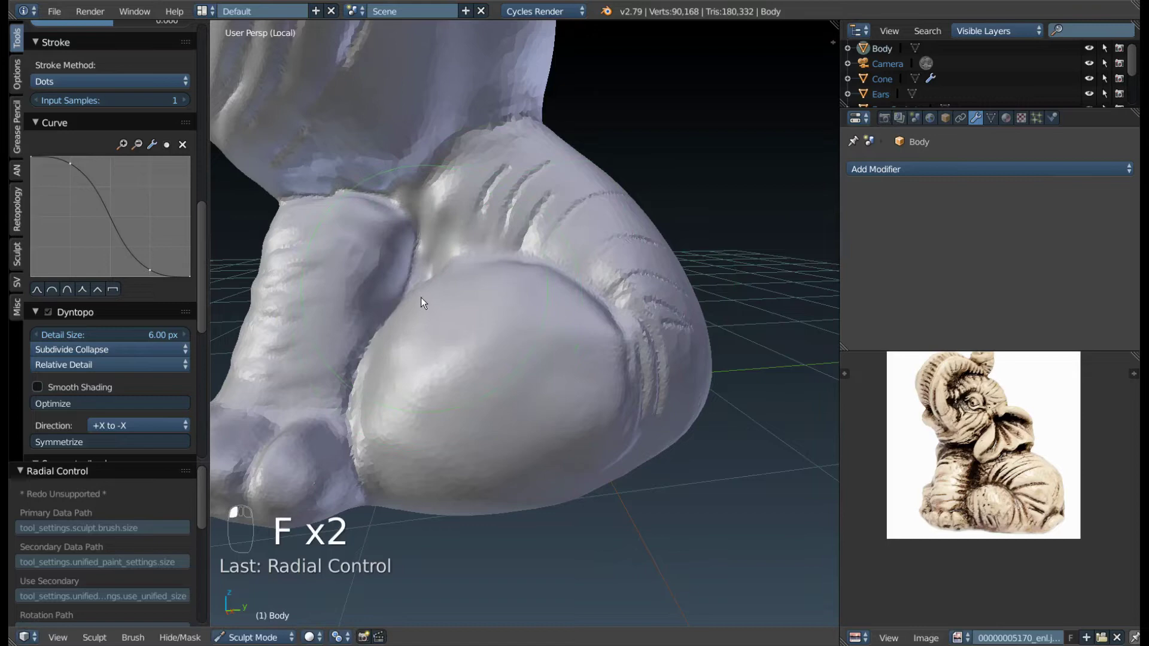
# - With Space stroke at 5% spacing, deepen the wrinkle grooves above the rounded hind foot
pyautogui.click(528, 316)
pyautogui.press('shift+c')
pyautogui.press('f')
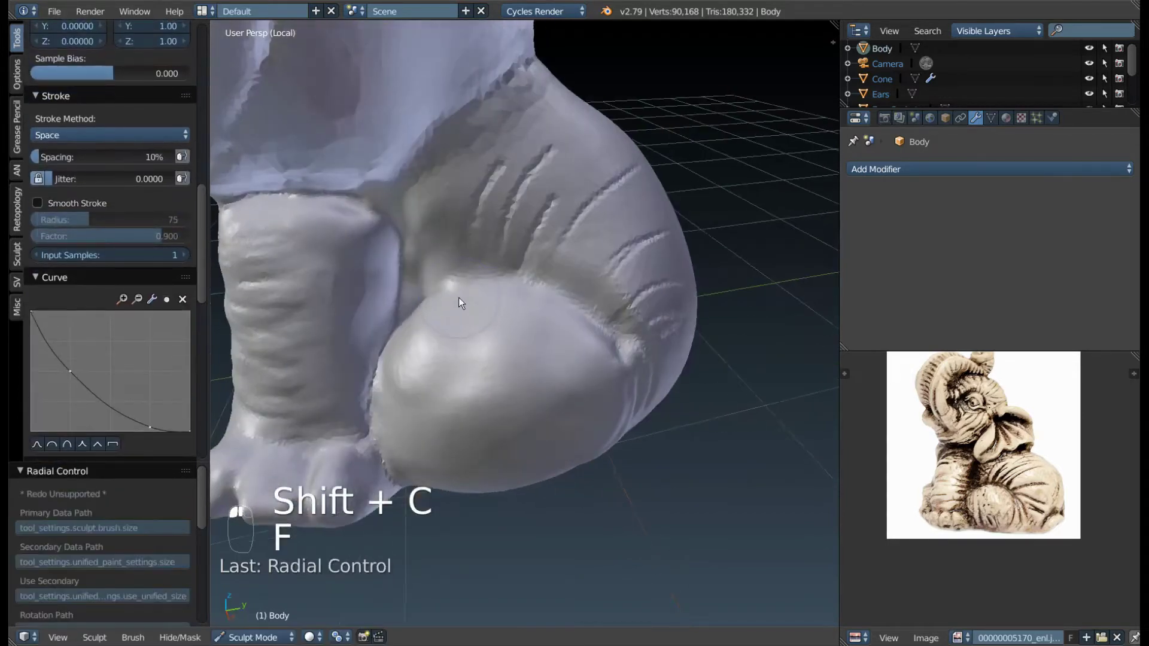
pyautogui.moveTo(430, 315); pyautogui.dragTo(443, 282)
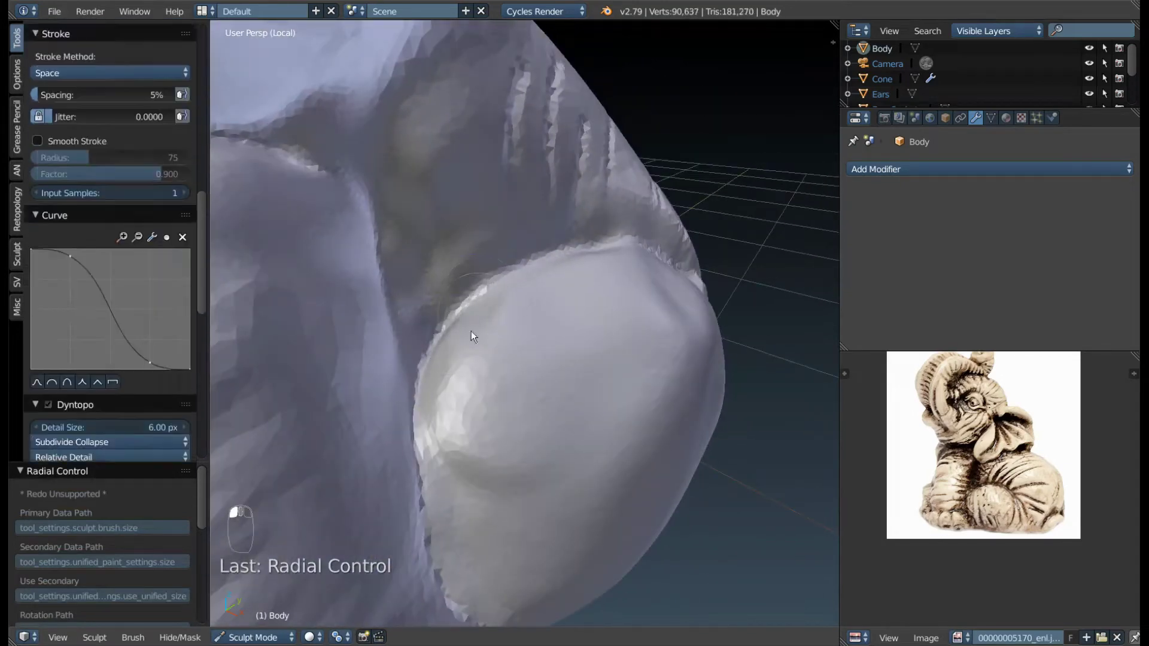
pyautogui.moveTo(460, 353); pyautogui.dragTo(498, 390)
pyautogui.press('3')
pyautogui.press('f')
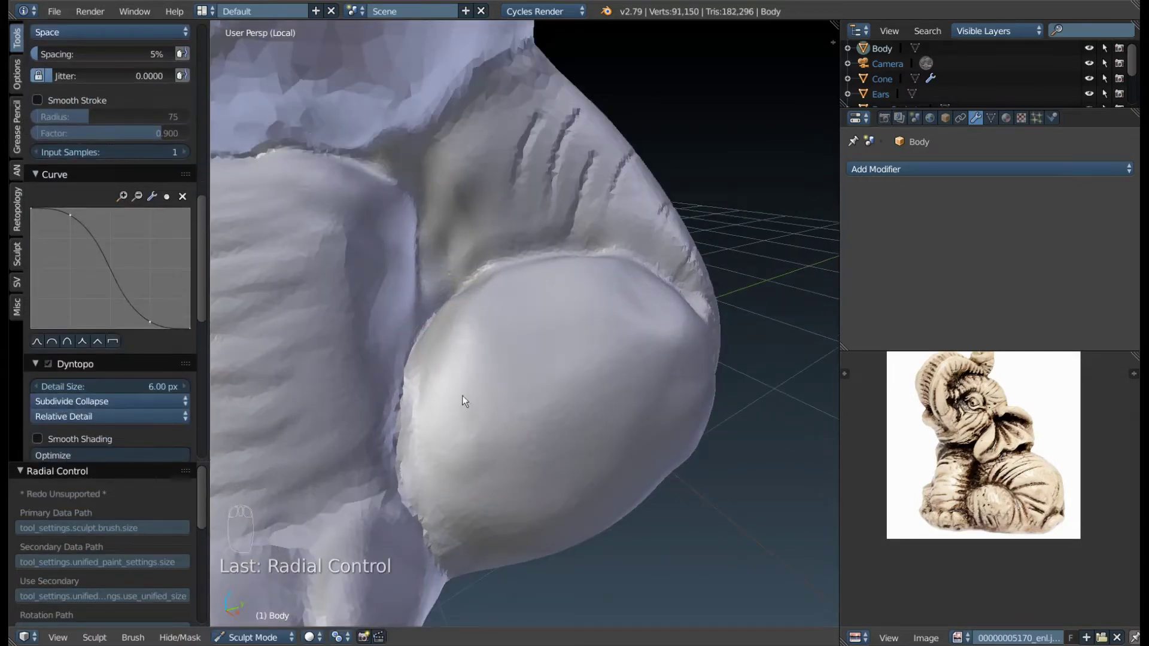
pyautogui.moveTo(551, 337); pyautogui.dragTo(512, 357)
# - Carve another wrinkle groove on the flank and check it from the side
pyautogui.press('3')
pyautogui.press('f')
pyautogui.press('f')
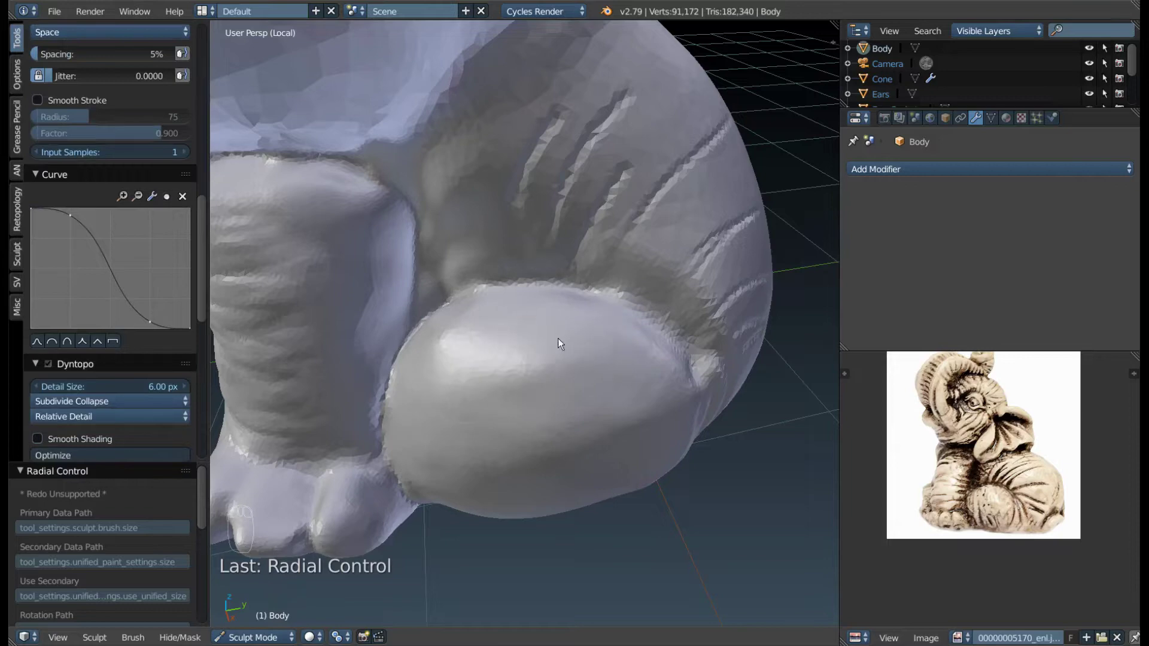
pyautogui.moveTo(565, 386); pyautogui.dragTo(577, 367)
pyautogui.moveTo(577, 367); pyautogui.dragTo(652, 373)
pyautogui.press('shift+c')
pyautogui.press('f')
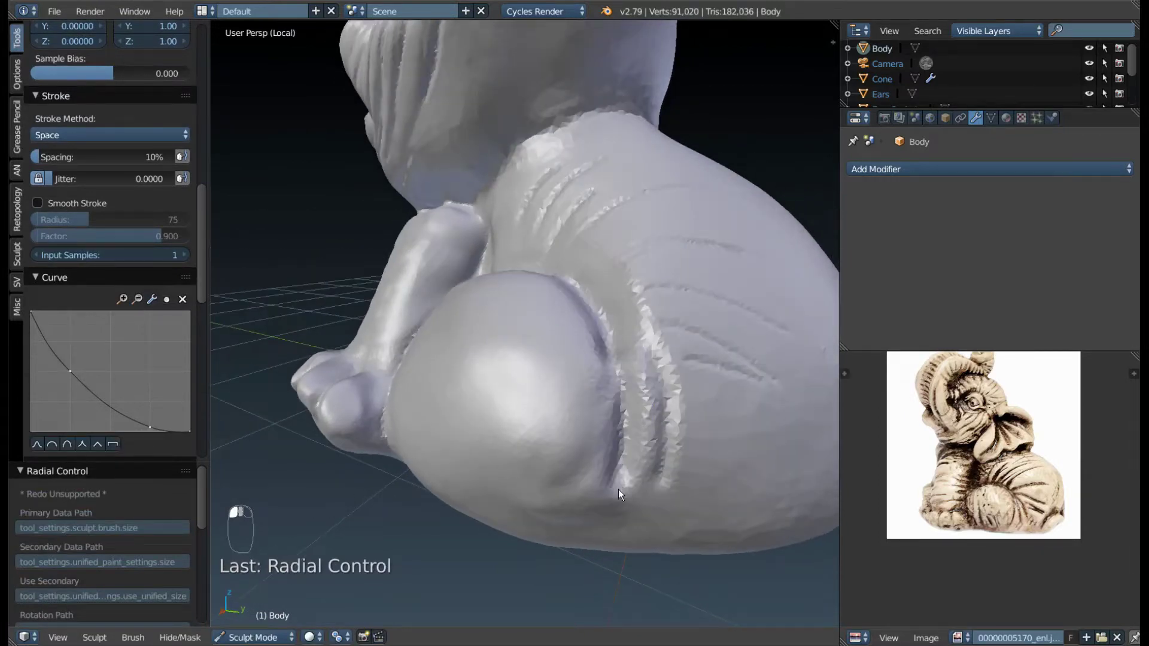
# - Build up and thicken the wrinkle folds on the elephant's side with Clay Strips
pyautogui.moveTo(655, 416); pyautogui.dragTo(702, 312)
pyautogui.press('f')
pyautogui.moveTo(702, 312); pyautogui.dragTo(706, 387)
pyautogui.press('f')
pyautogui.press('shift+c')
pyautogui.press('f')
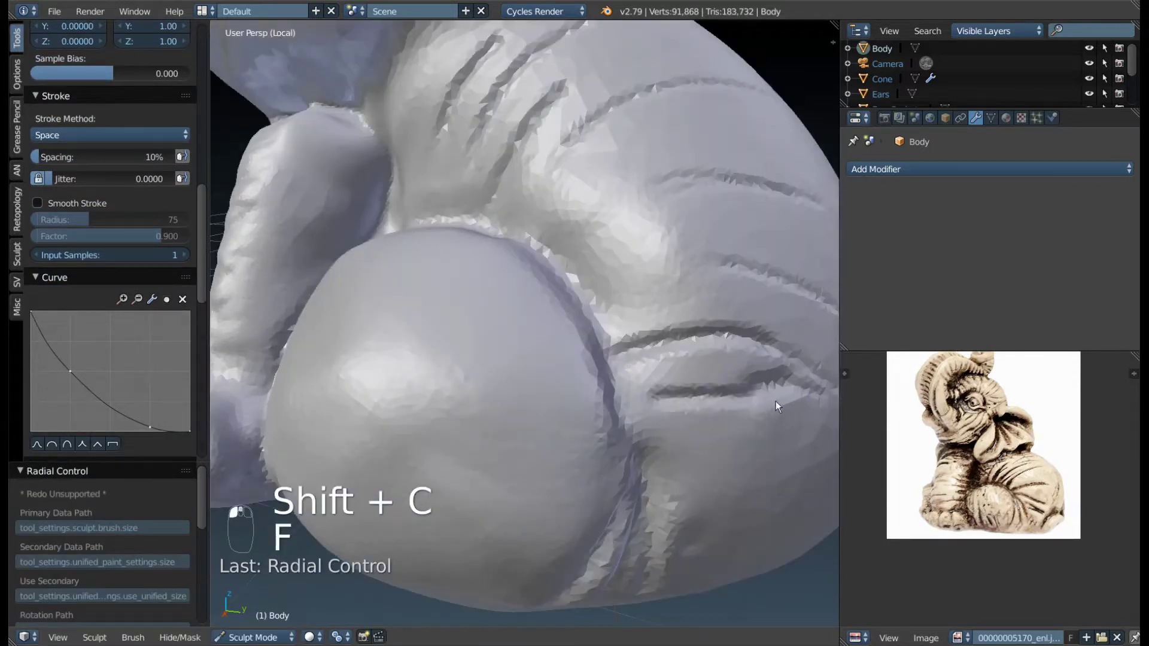
# - Raise, round and inflate the ridges between the side wrinkles, smoothing between them
pyautogui.moveTo(613, 298); pyautogui.dragTo(588, 218)
pyautogui.press('f')
pyautogui.moveTo(558, 210); pyautogui.dragTo(588, 218)
pyautogui.press('3')
pyautogui.moveTo(588, 218); pyautogui.dragTo(439, 292)
pyautogui.press('f')
pyautogui.moveTo(439, 292); pyautogui.dragTo(576, 271)
pyautogui.moveTo(575, 271); pyautogui.dragTo(589, 270)
# - Refine and smooth the lower skin folds just above the hind foot
pyautogui.press('f')
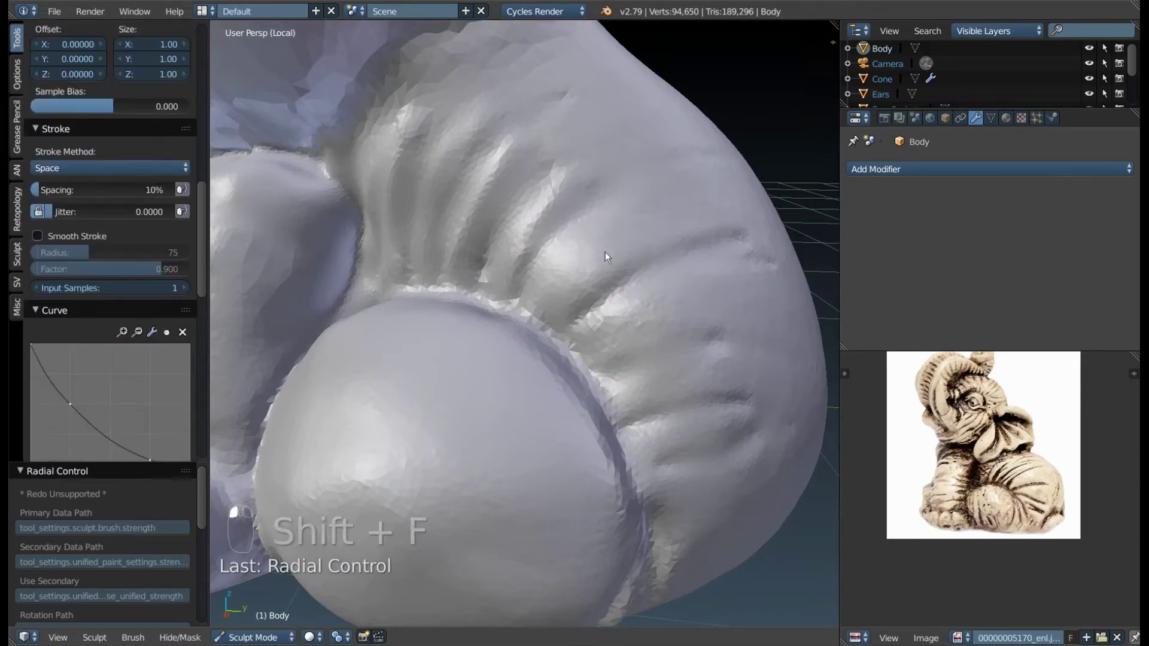
pyautogui.press('f')
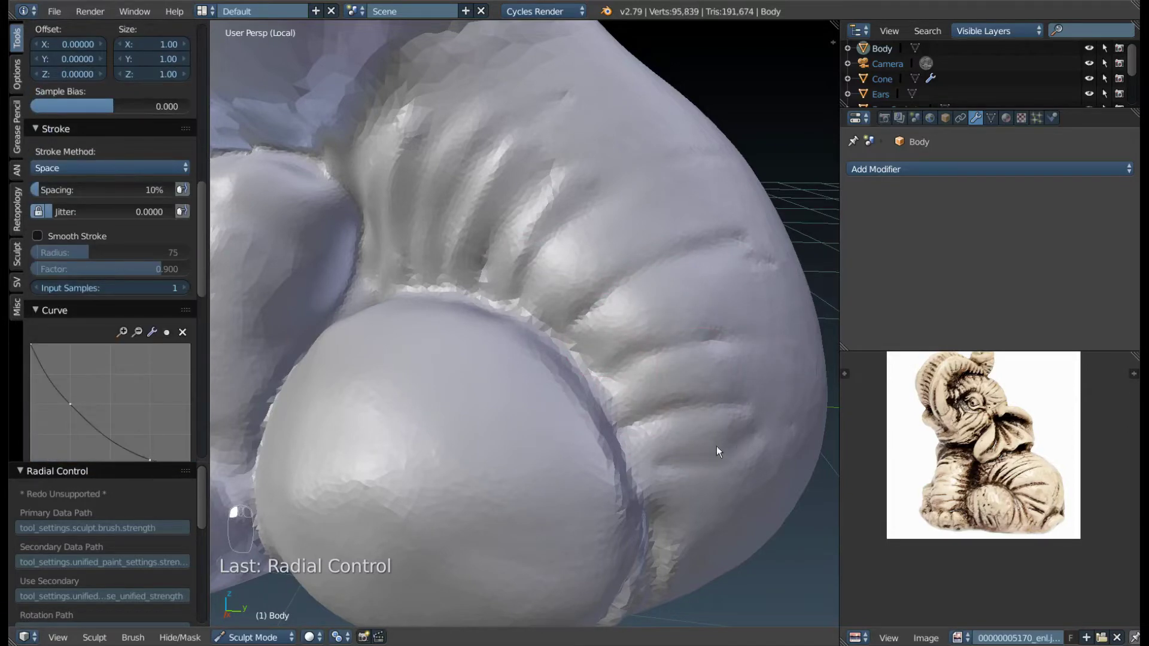
pyautogui.moveTo(678, 488); pyautogui.dragTo(600, 382)
pyautogui.moveTo(600, 382); pyautogui.dragTo(439, 464)
pyautogui.press('shift+c')
pyautogui.press('f')
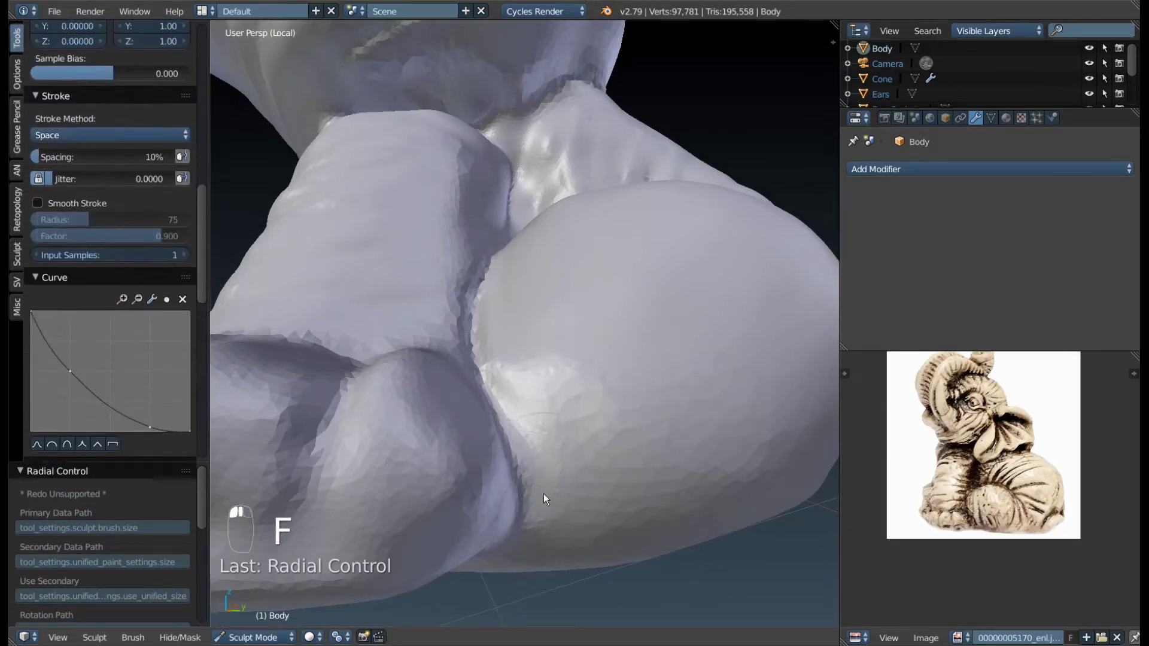
# - Turn to the hind foot and ready the Crease brush, undoing a stray mark
pyautogui.click(524, 503)
pyautogui.moveTo(520, 492); pyautogui.dragTo(558, 493)
pyautogui.press('shift+c')
pyautogui.press('f')
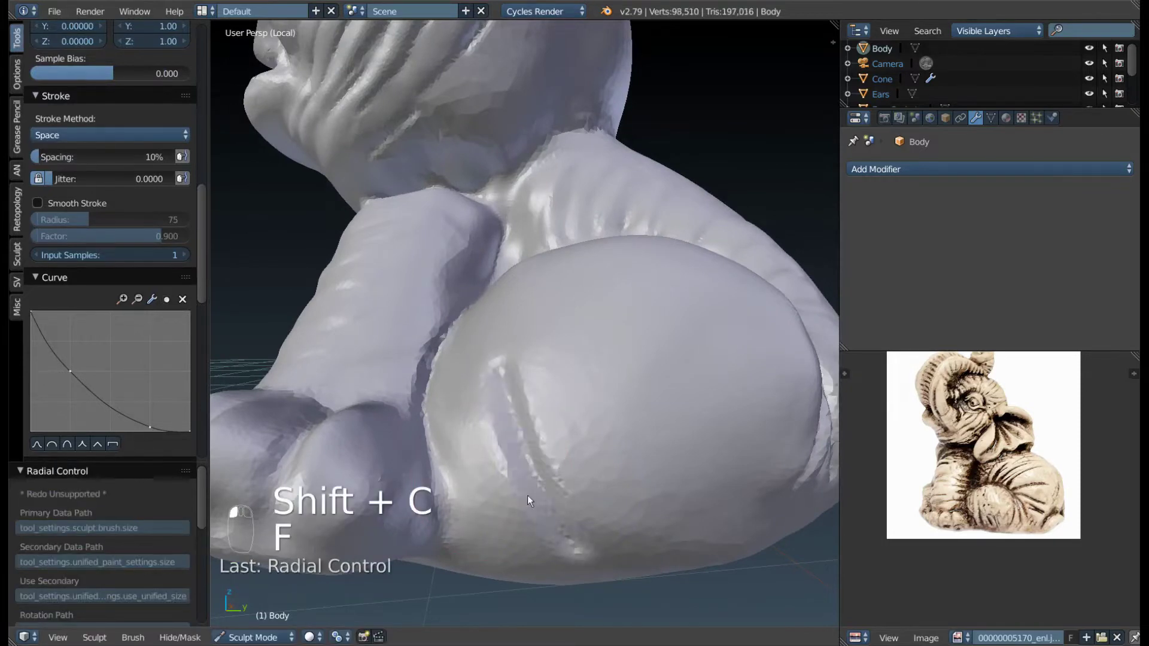
pyautogui.click(554, 502)
pyautogui.press('ctrl+z')
pyautogui.press('f')
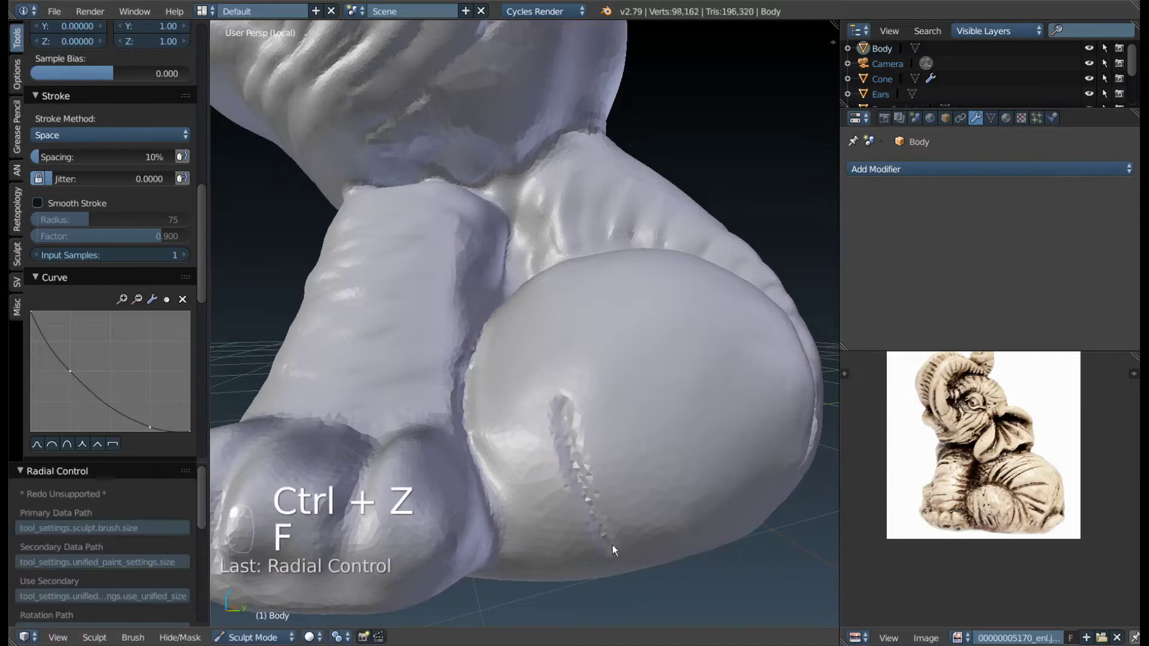
# - Carve two toe grooves into the rounded hind foot and smooth them
pyautogui.moveTo(552, 553); pyautogui.dragTo(611, 496)
pyautogui.rightClick(599, 460)
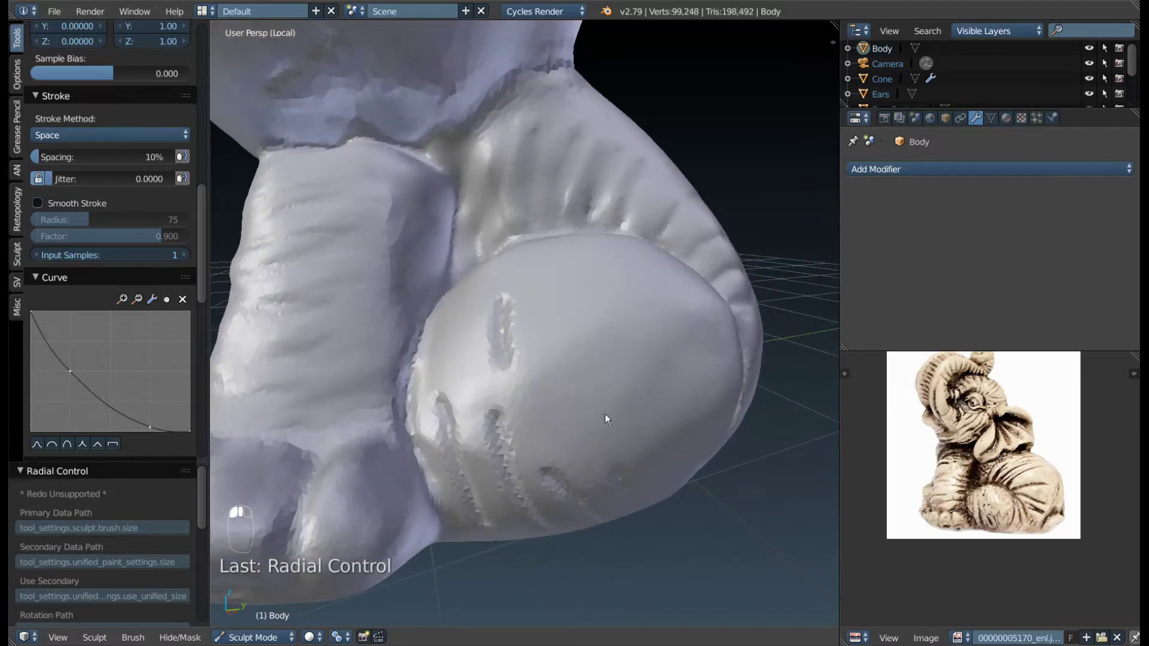
pyautogui.moveTo(621, 464); pyautogui.dragTo(565, 373)
pyautogui.press('3')
pyautogui.press('f')
pyautogui.press('f')
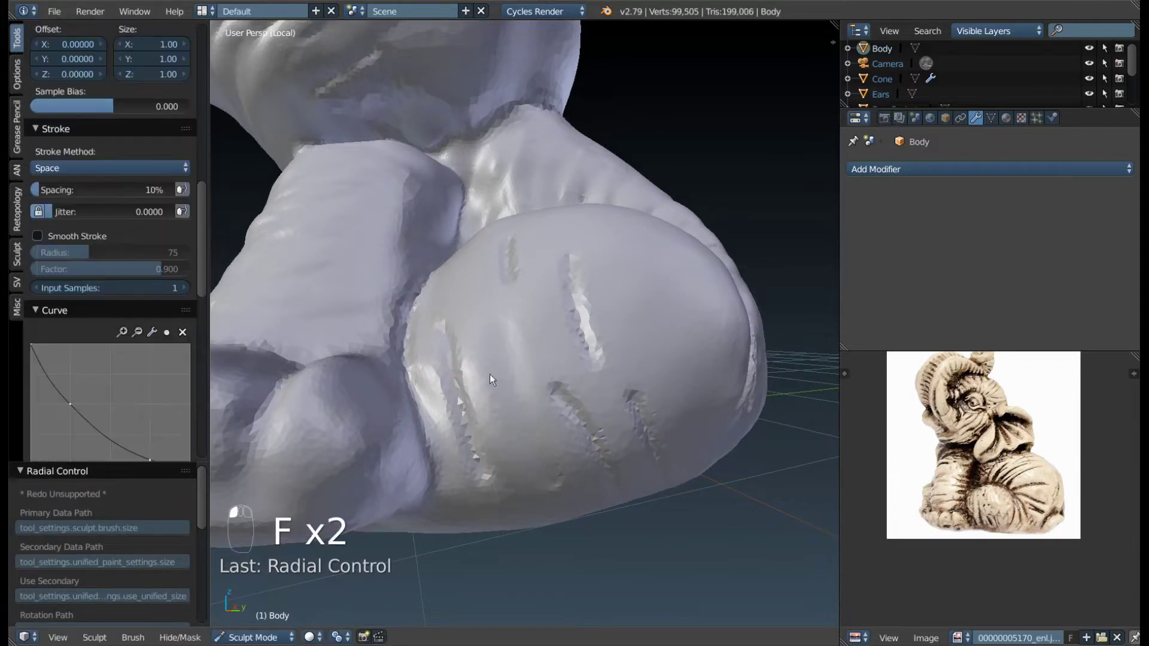
# - Pull back to the whole elephant and switch shading to a white Matcap via the Properties shelf
pyautogui.moveTo(472, 493); pyautogui.dragTo(631, 460)
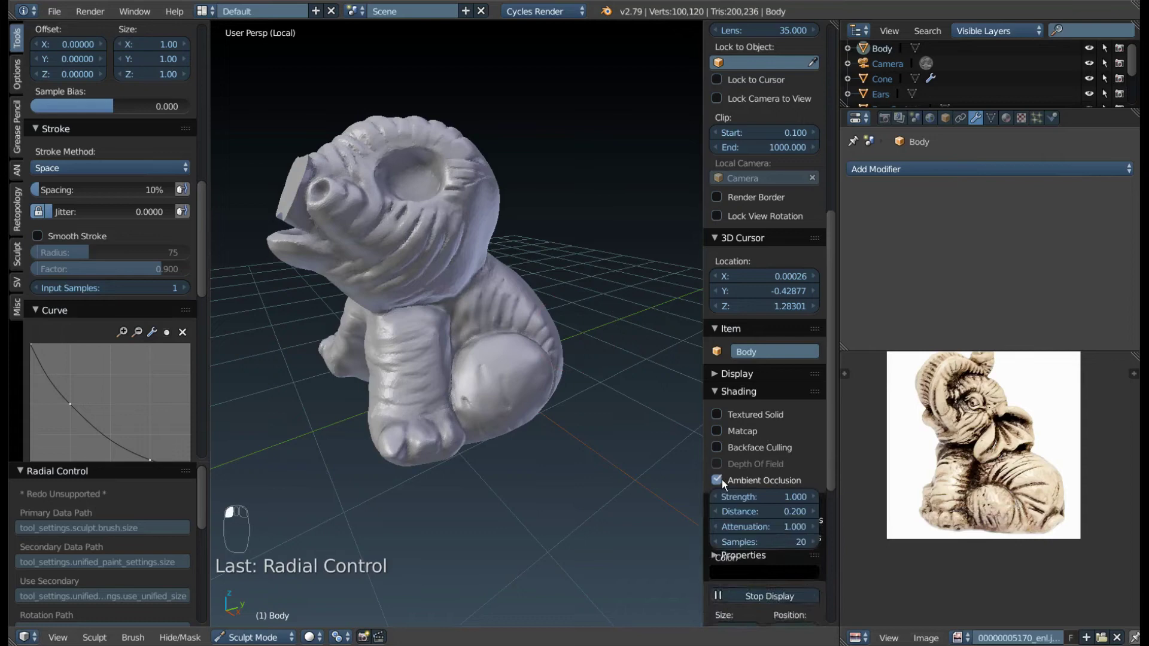
pyautogui.press('n')
pyautogui.moveTo(429, 209); pyautogui.dragTo(595, 358)
pyautogui.press('n')
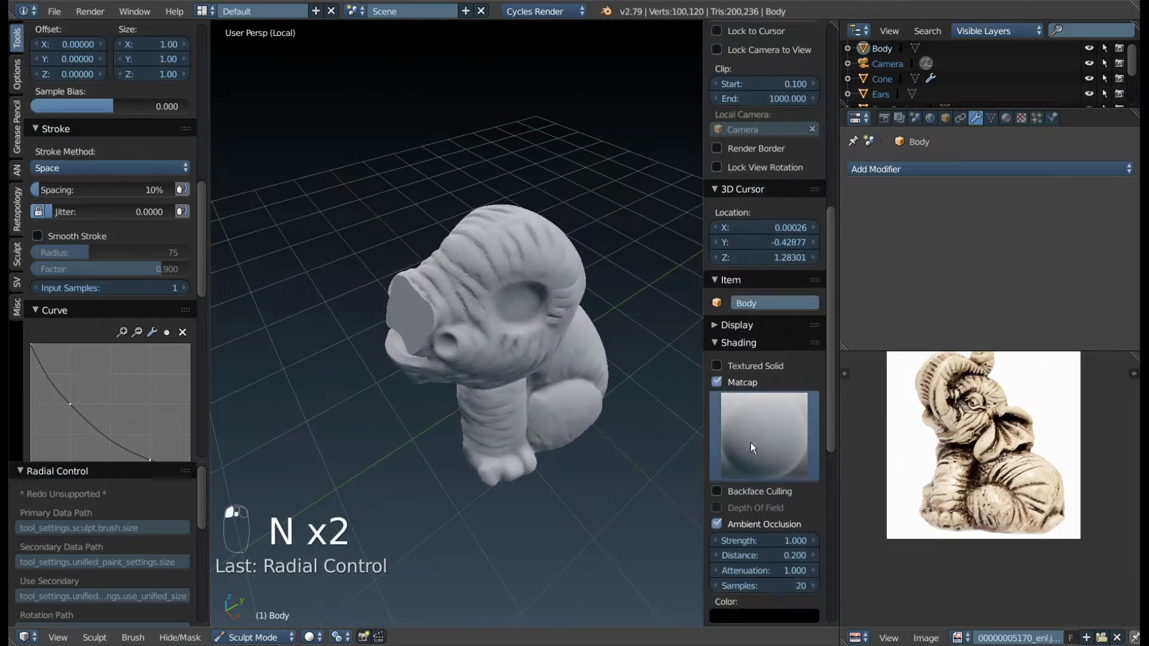
pyautogui.click(337, 219)
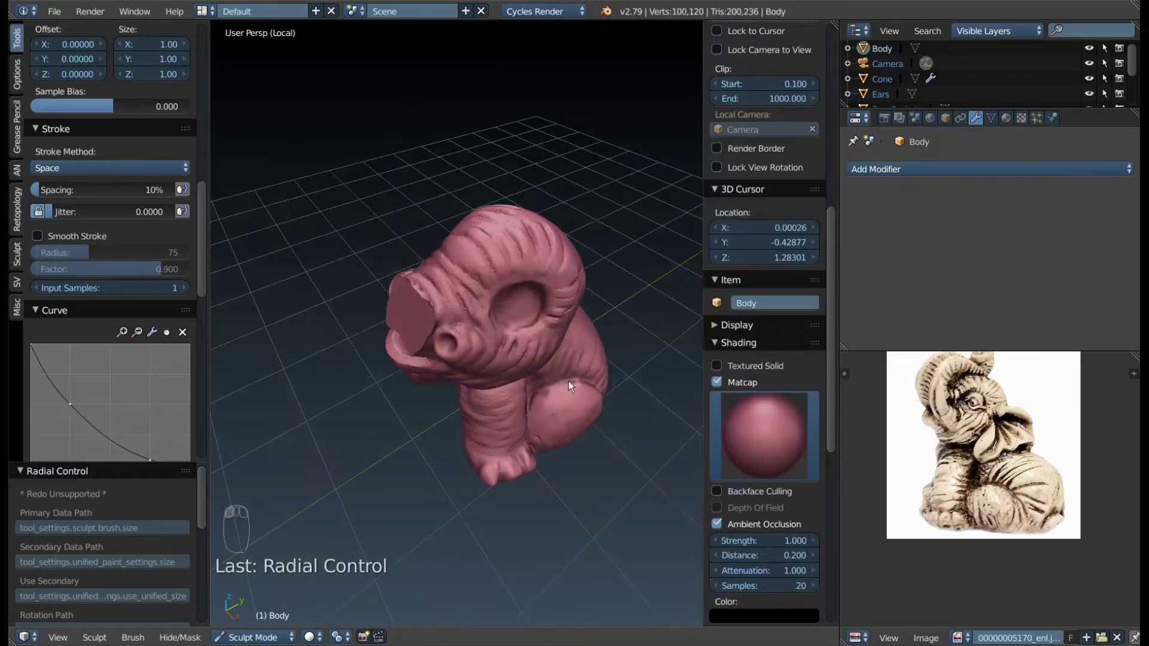
pyautogui.moveTo(531, 334); pyautogui.dragTo(510, 332)
# - With a plain white matcap, carve and deepen wrinkle lines across the head and around the eye socket
pyautogui.click(536, 367)
pyautogui.moveTo(509, 332); pyautogui.dragTo(482, 311)
pyautogui.moveTo(482, 311); pyautogui.dragTo(458, 341)
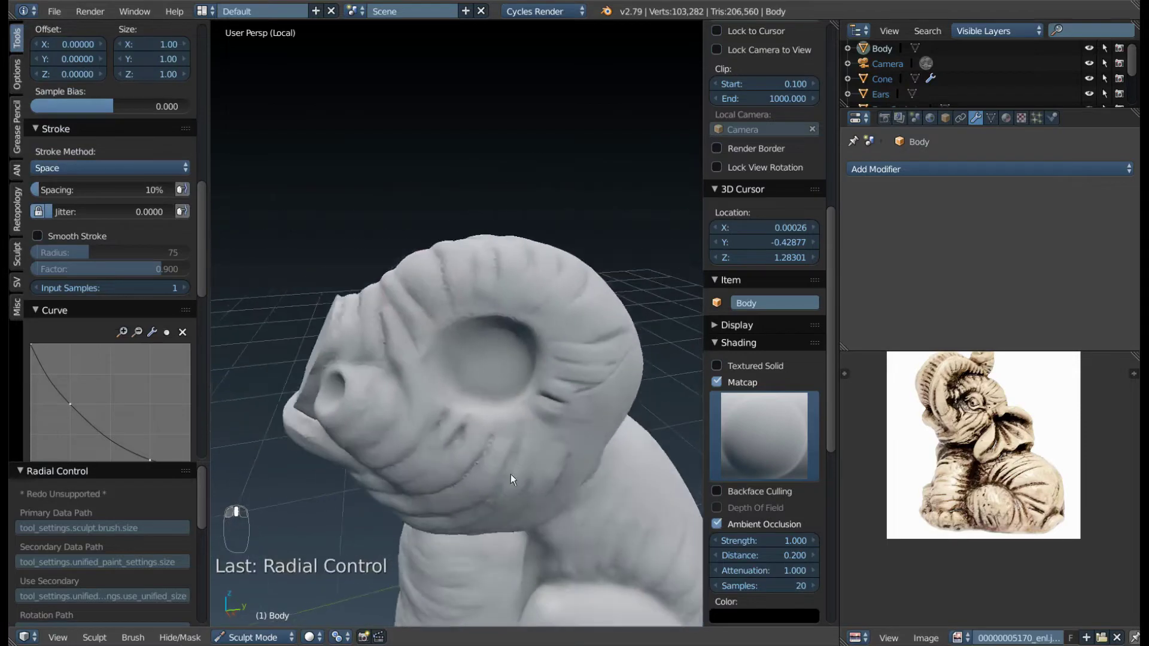
pyautogui.moveTo(506, 419); pyautogui.dragTo(546, 190)
pyautogui.moveTo(546, 190); pyautogui.dragTo(495, 265)
pyautogui.moveTo(495, 265); pyautogui.dragTo(430, 251)
pyautogui.moveTo(431, 250); pyautogui.dragTo(584, 248)
# - Sharpen the head wrinkles, refine those at the trunk base, then leave Local View
pyautogui.moveTo(505, 253); pyautogui.dragTo(585, 249)
pyautogui.moveTo(585, 248); pyautogui.dragTo(511, 252)
pyautogui.press('ctrl+z')
pyautogui.moveTo(511, 252); pyautogui.dragTo(519, 336)
pyautogui.moveTo(520, 335); pyautogui.dragTo(496, 265)
pyautogui.moveTo(496, 264); pyautogui.dragTo(529, 329)
pyautogui.press('KP_Divide')
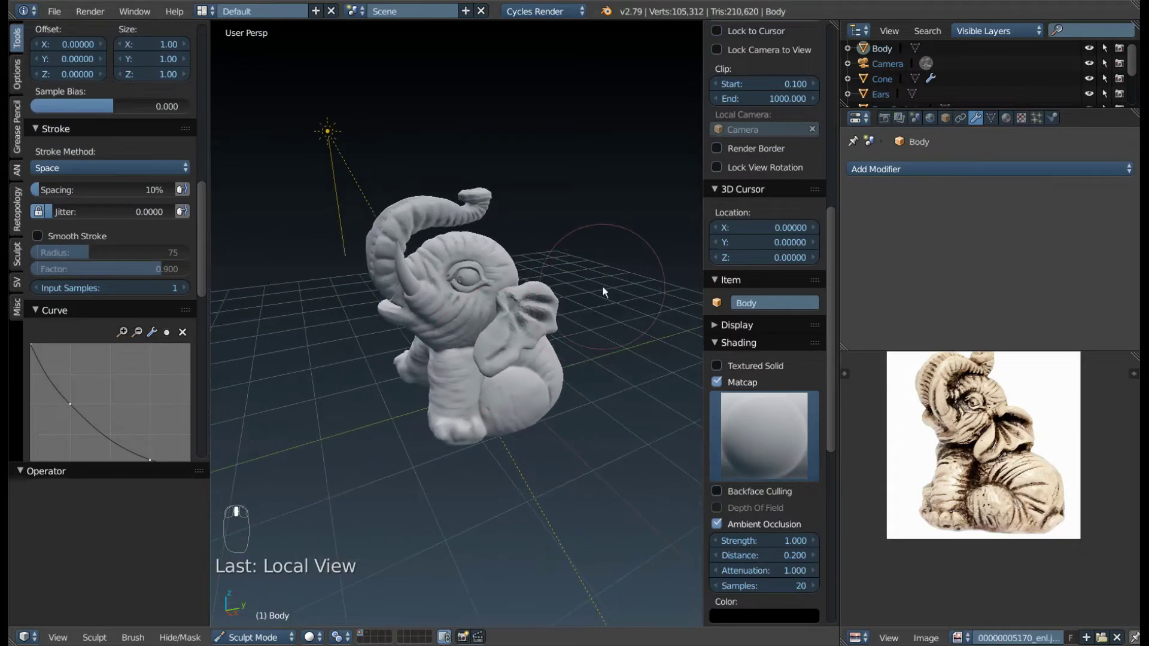
# - Hide the Properties shelf and view panel, then isolate the Body object in Local View
pyautogui.press('n')
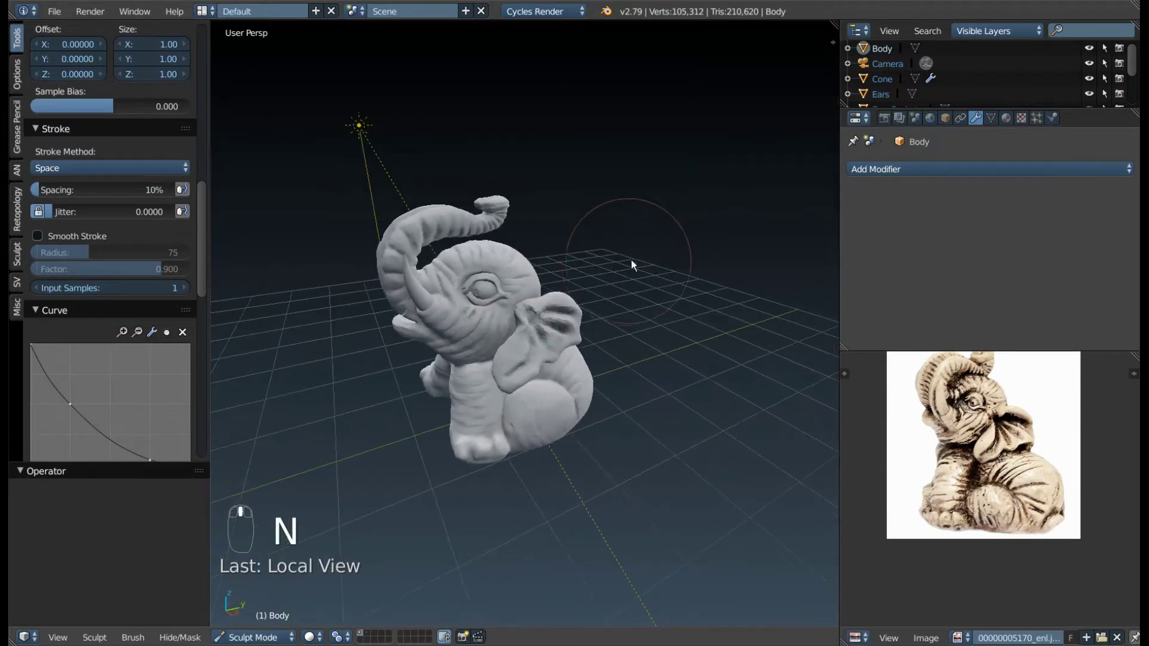
pyautogui.press('F9')
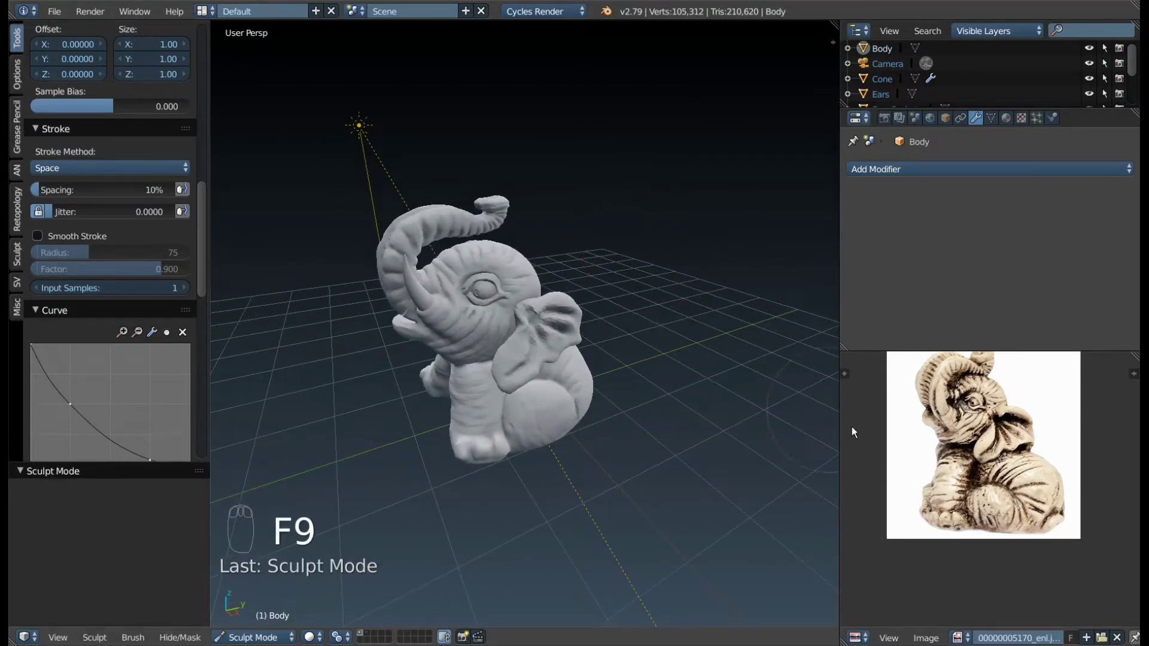
pyautogui.moveTo(488, 364); pyautogui.dragTo(561, 379)
pyautogui.press('KP_Divide')
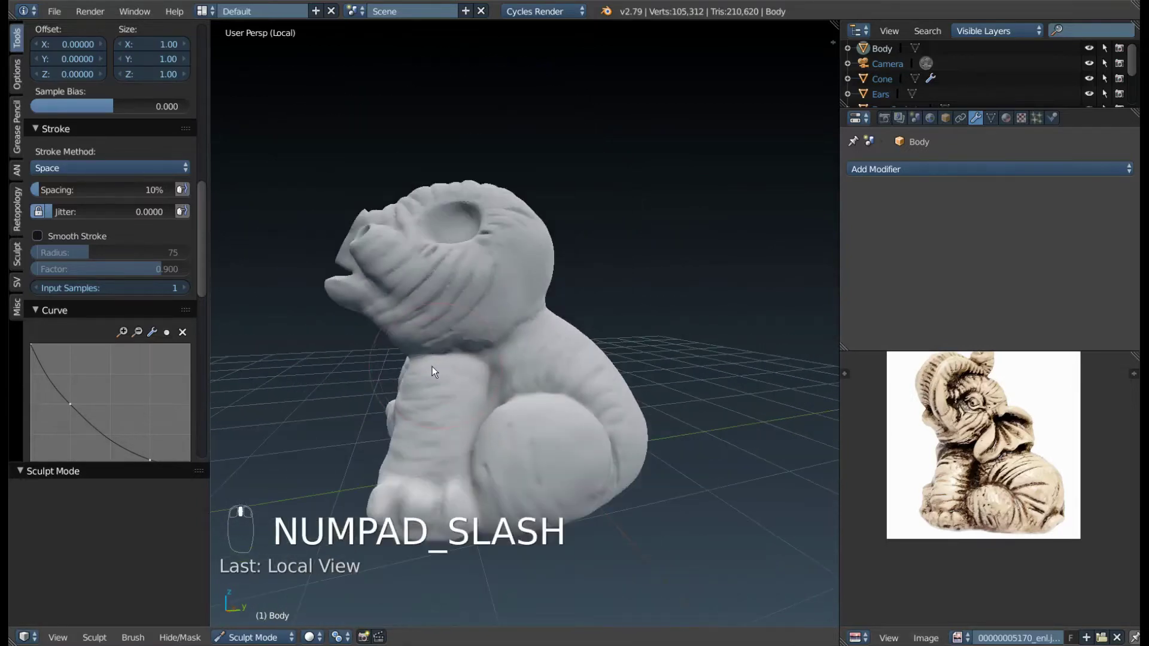
# - Deepen the wrinkles under the head and smooth the folds below the mouth
pyautogui.moveTo(476, 378); pyautogui.dragTo(469, 362)
pyautogui.press('k')
pyautogui.moveTo(510, 361); pyautogui.dragTo(425, 357)
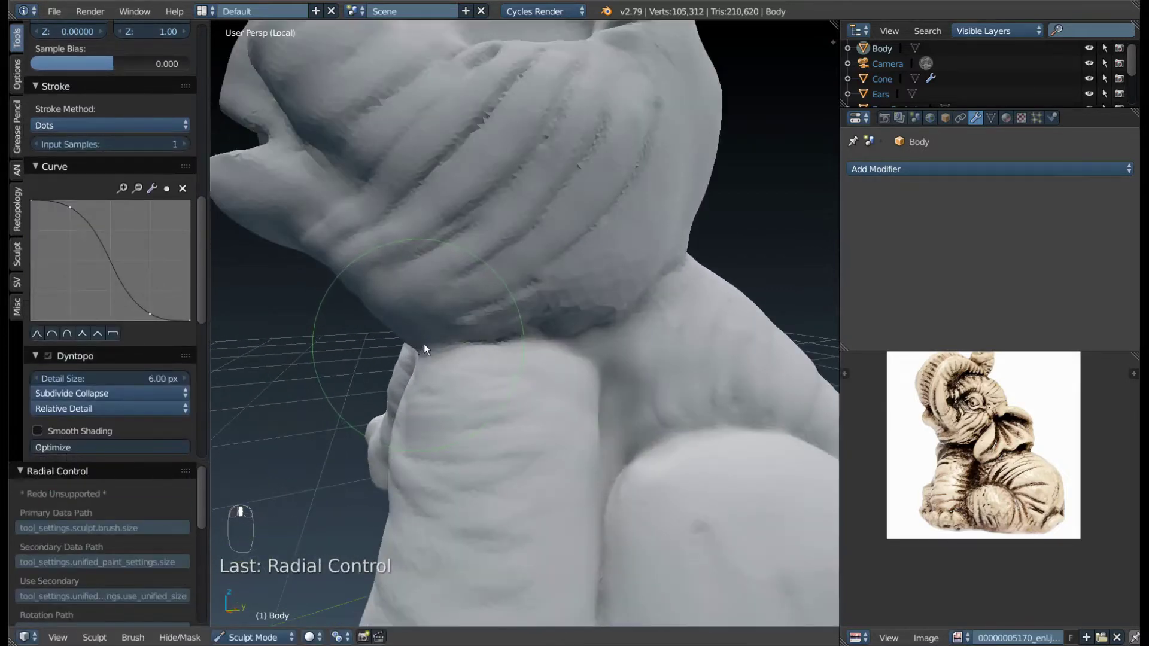
pyautogui.moveTo(414, 346); pyautogui.dragTo(455, 341)
pyautogui.moveTo(454, 340); pyautogui.dragTo(451, 329)
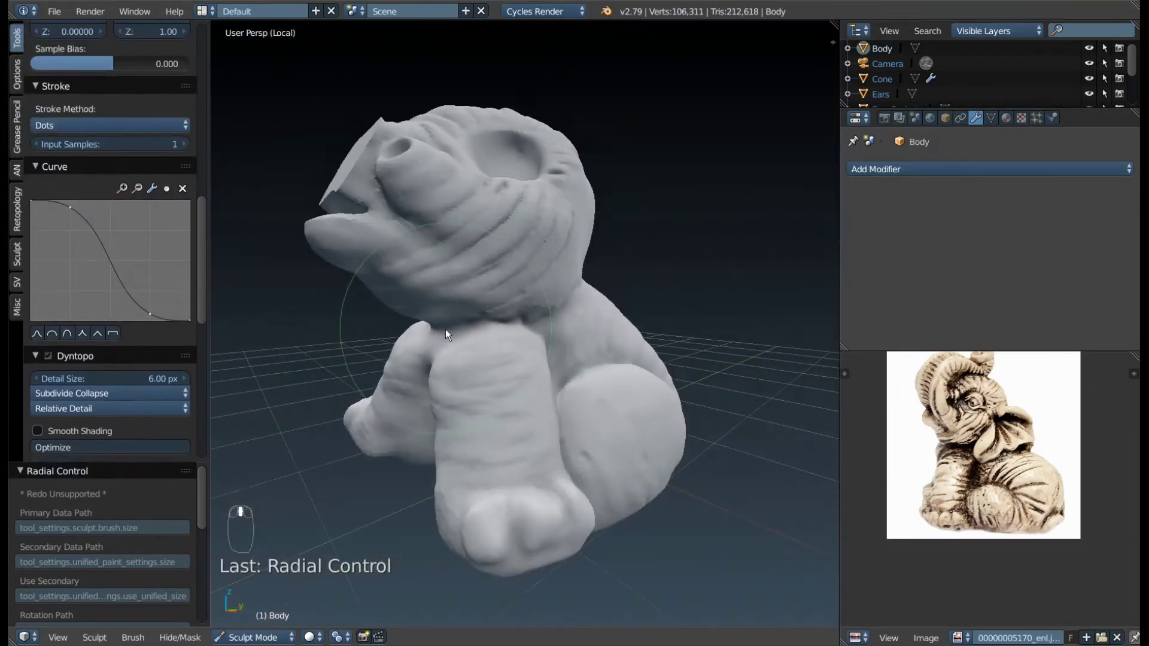
# - Paint a mask over the elephant's head and trunk base
pyautogui.press('g')
pyautogui.press('f')
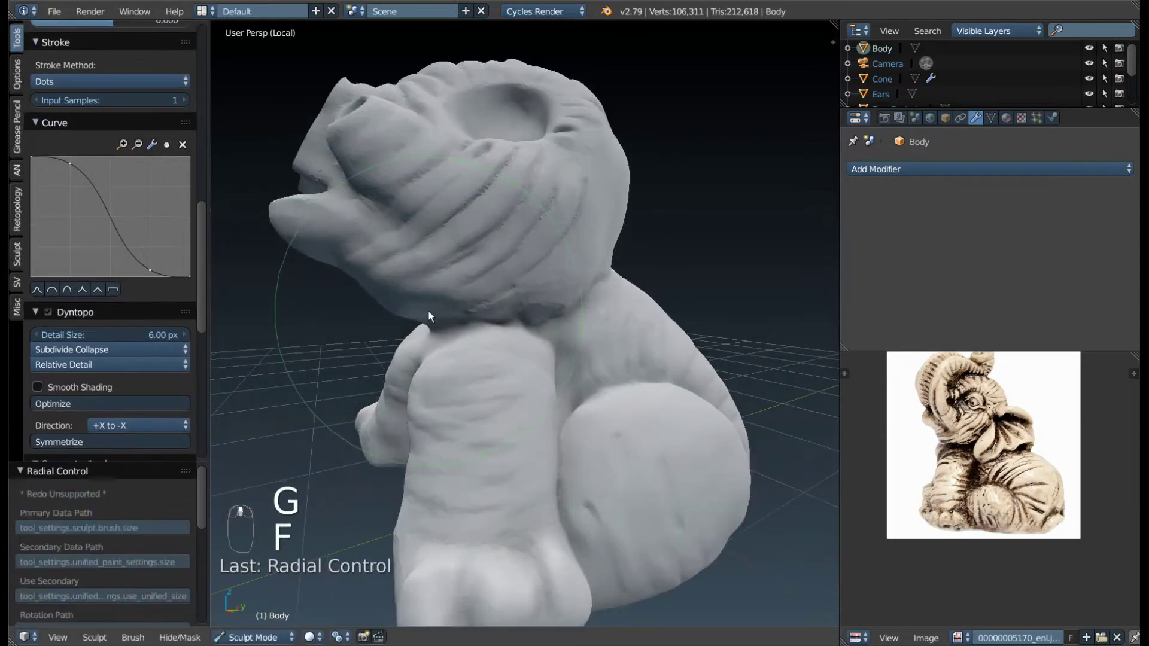
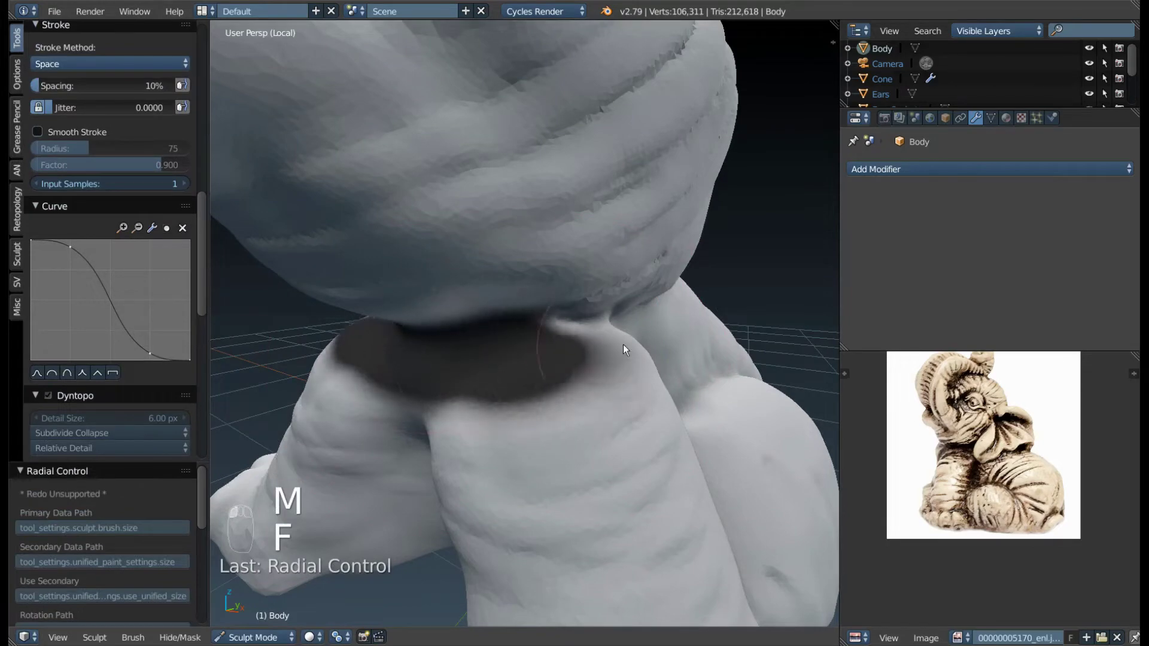
pyautogui.moveTo(563, 359); pyautogui.dragTo(508, 360)
pyautogui.click(507, 360)
pyautogui.moveTo(489, 335); pyautogui.dragTo(463, 339)
pyautogui.moveTo(432, 322); pyautogui.dragTo(490, 397)
pyautogui.moveTo(490, 398); pyautogui.dragTo(581, 392)
# - Finish the mask, invert it so only the head and trunk stay free, and ready the Grab brush
pyautogui.middleClick(582, 393)
pyautogui.click(544, 398)
pyautogui.moveTo(514, 397); pyautogui.dragTo(522, 382)
pyautogui.press('ctrl+i')
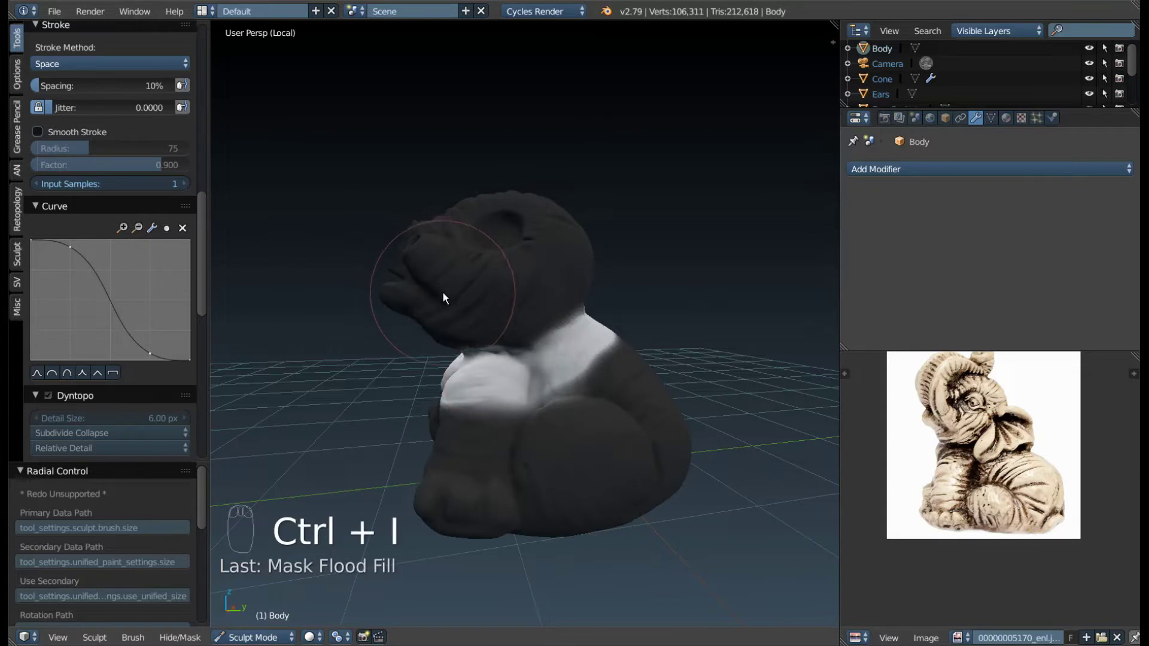
pyautogui.moveTo(422, 313); pyautogui.dragTo(474, 359)
# - Pull the trunk tip into shape with the Grab brush at varying radii
pyautogui.press('g')
pyautogui.press('f')
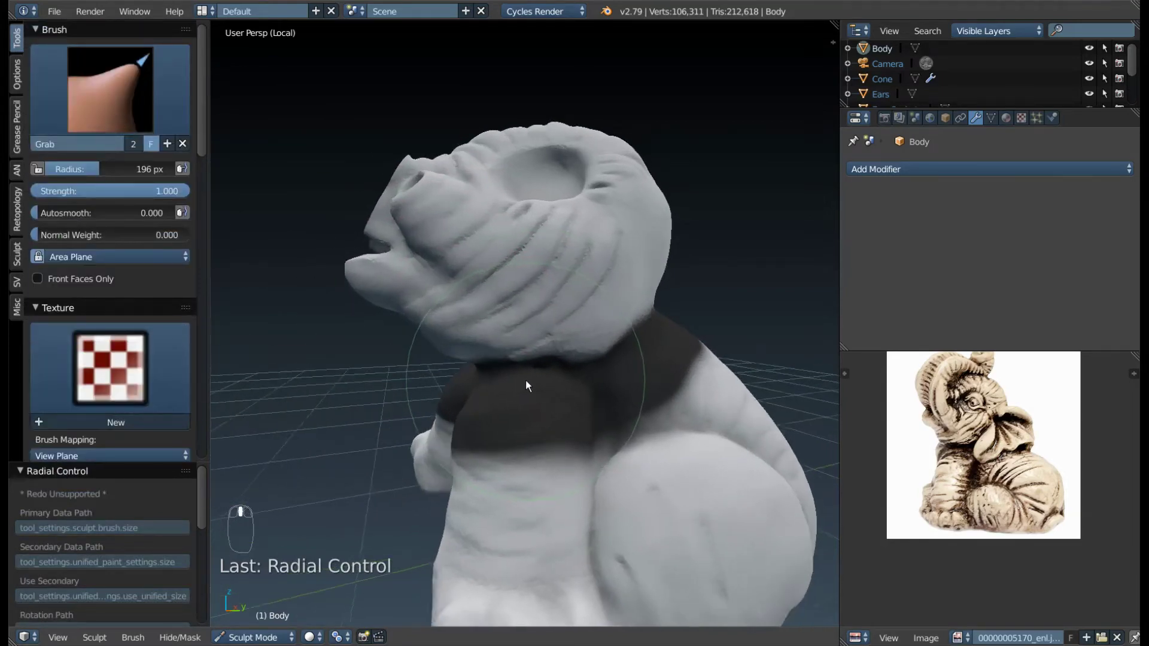
pyautogui.middleClick(529, 379)
pyautogui.middleClick(480, 379)
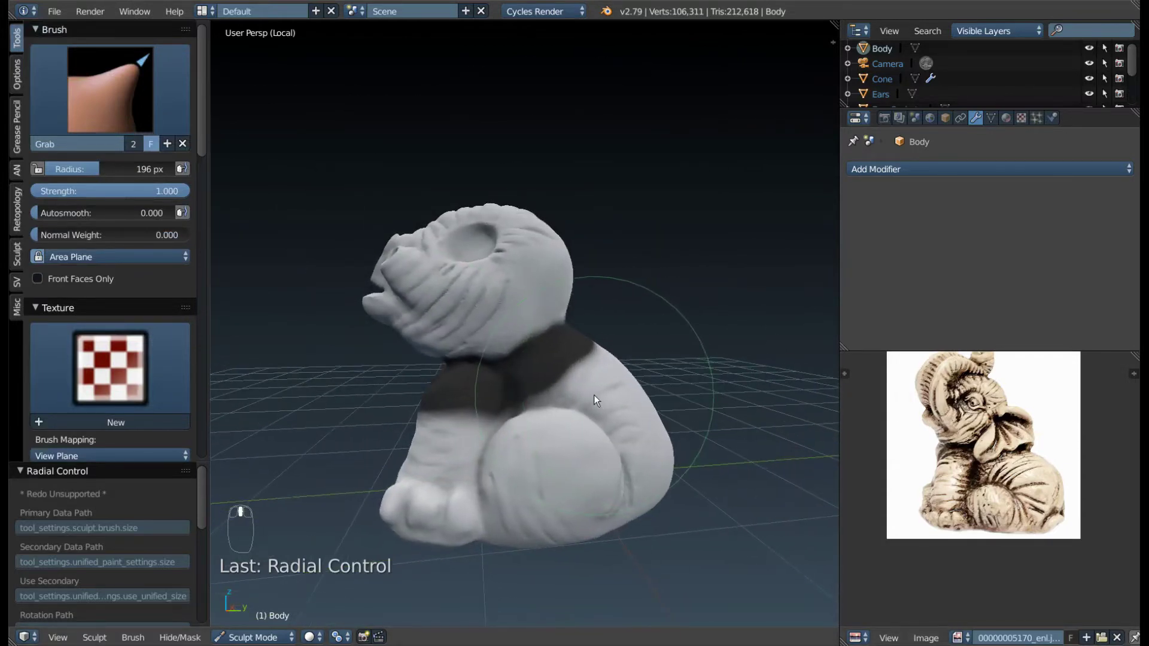
pyautogui.press('f')
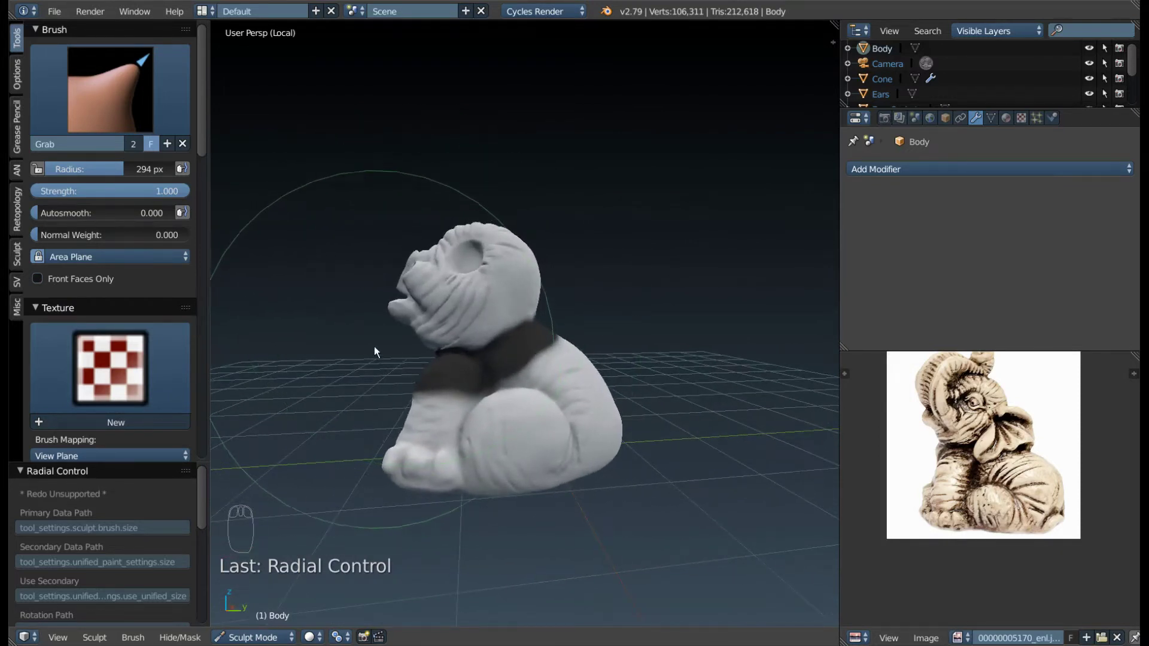
pyautogui.moveTo(431, 354); pyautogui.dragTo(446, 344)
pyautogui.click(446, 343)
pyautogui.press('f')
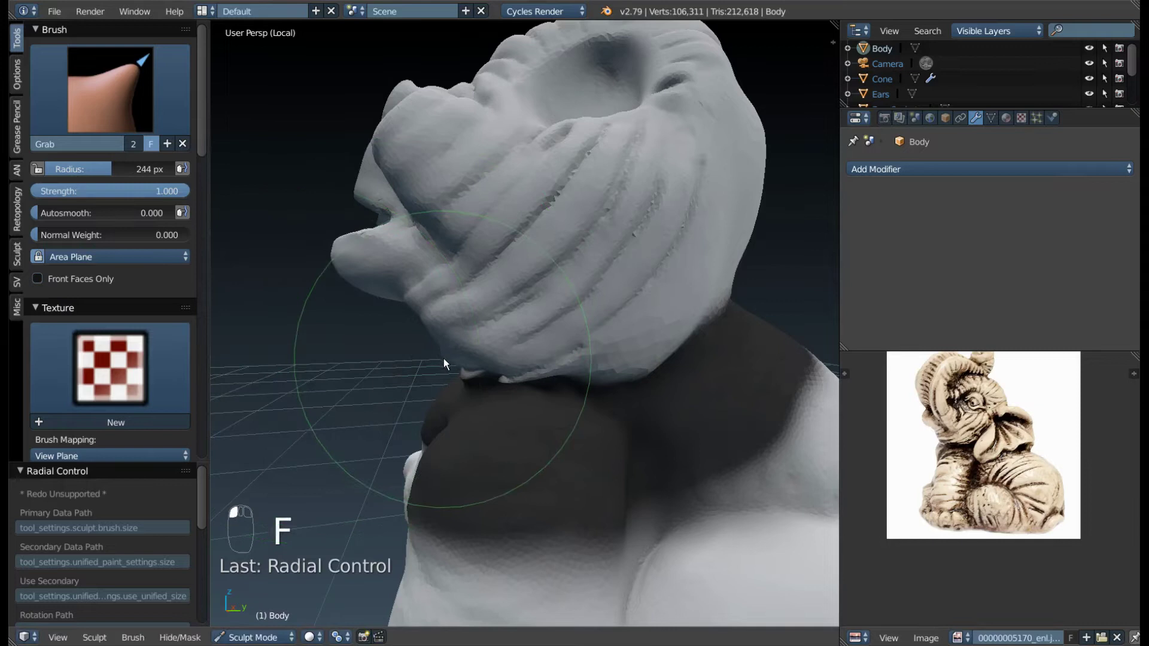
pyautogui.moveTo(385, 307); pyautogui.dragTo(389, 304)
pyautogui.press('f')
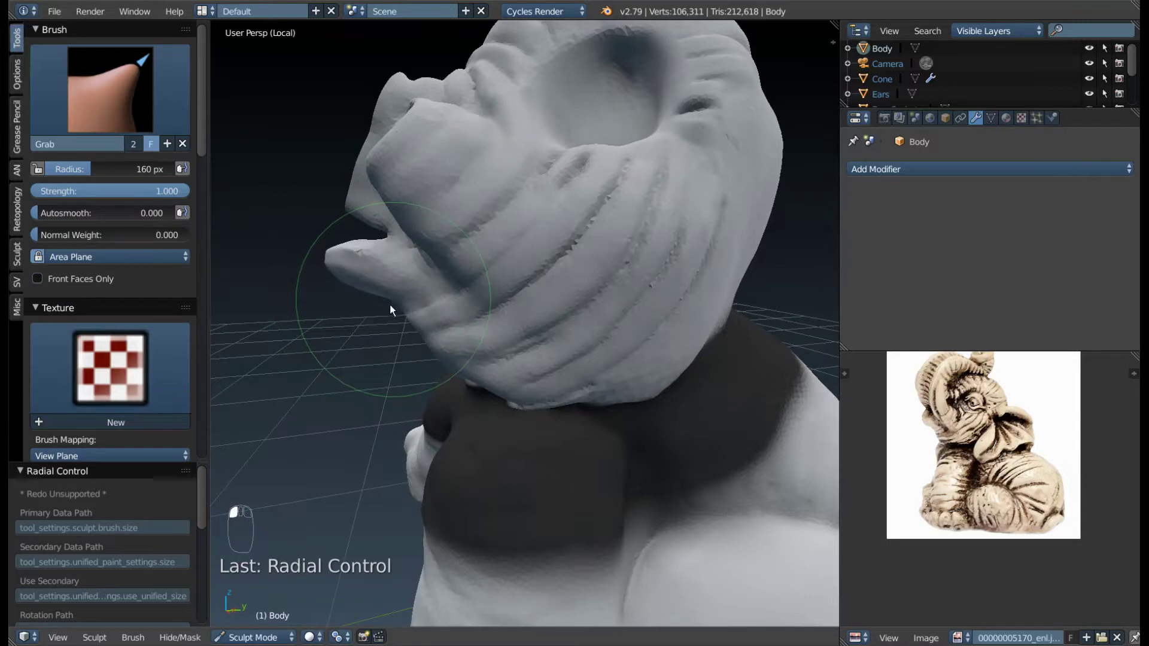
# - Drag the mouth area outward into shape with long Grab strokes
pyautogui.moveTo(411, 309); pyautogui.dragTo(377, 313)
pyautogui.moveTo(377, 313); pyautogui.dragTo(320, 264)
pyautogui.moveTo(320, 264); pyautogui.dragTo(396, 289)
pyautogui.moveTo(395, 289); pyautogui.dragTo(570, 456)
pyautogui.click(570, 456)
pyautogui.moveTo(544, 483); pyautogui.dragTo(452, 227)
pyautogui.moveTo(452, 227); pyautogui.dragTo(365, 238)
pyautogui.middleClick(364, 237)
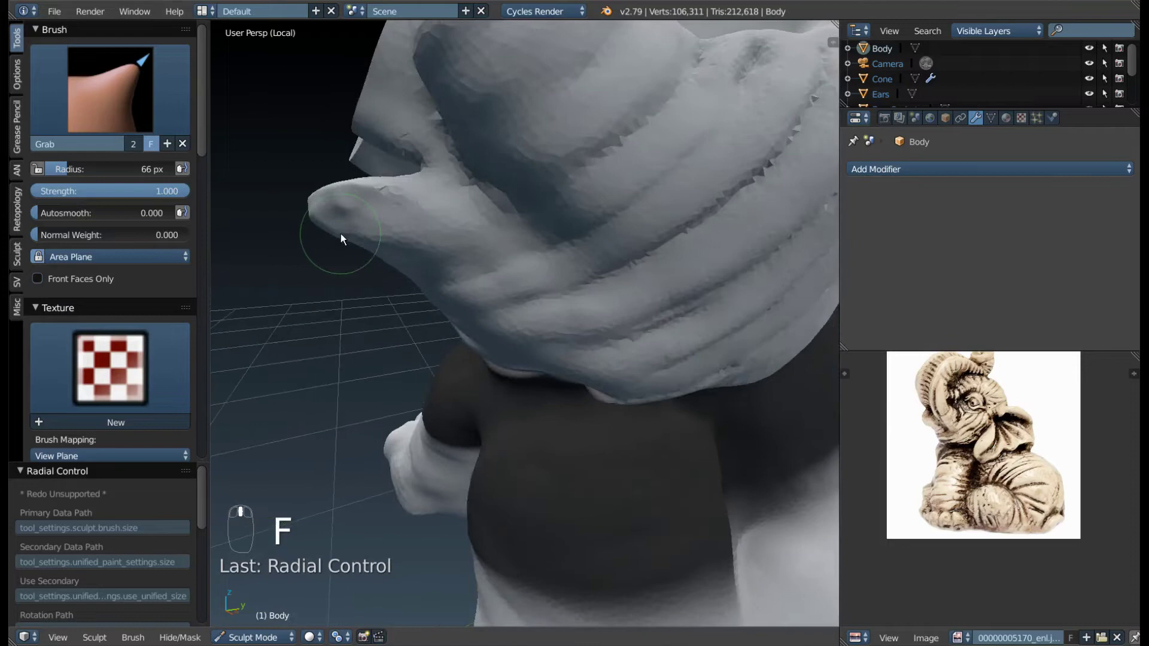
# - Refine the mouth and trunk tip with smaller Grab strokes, checking in wireframe
pyautogui.press('z')
pyautogui.press('f')
pyautogui.moveTo(447, 277); pyautogui.dragTo(417, 255)
pyautogui.press('z')
pyautogui.press('f')
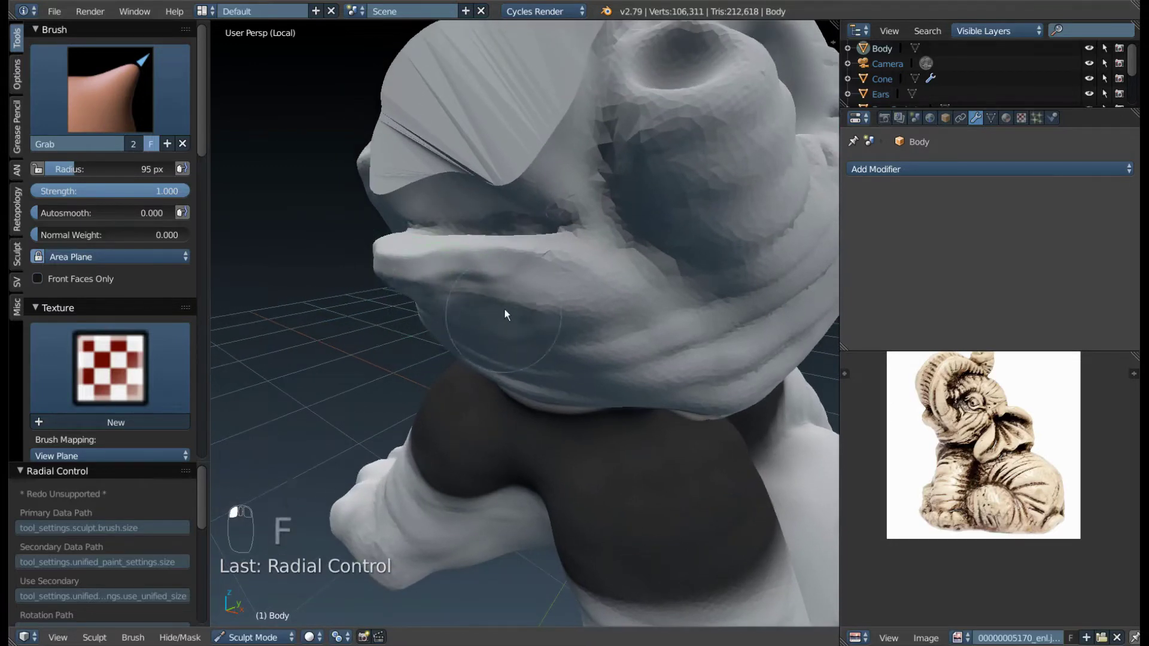
pyautogui.moveTo(528, 316); pyautogui.dragTo(465, 363)
pyautogui.moveTo(465, 364); pyautogui.dragTo(391, 217)
# - Leave Local View, return to Object Mode and select the mirrored tusk to move it
pyautogui.press('KP_Divide')
pyautogui.press('Tab')
pyautogui.moveTo(398, 241); pyautogui.dragTo(425, 262)
pyautogui.press('g')
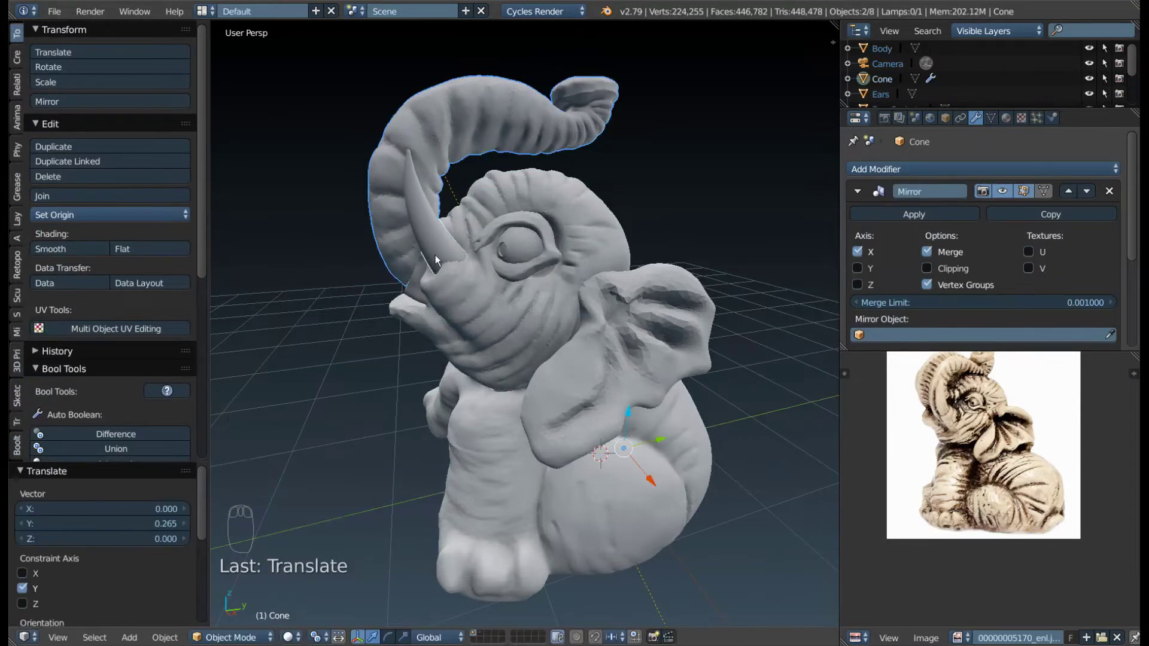
# - Hide and unhide objects, then grab the tusk and shift it toward the trunk
pyautogui.press('h')
pyautogui.moveTo(451, 258); pyautogui.dragTo(451, 258)
pyautogui.press('alt+h')
pyautogui.press('g')
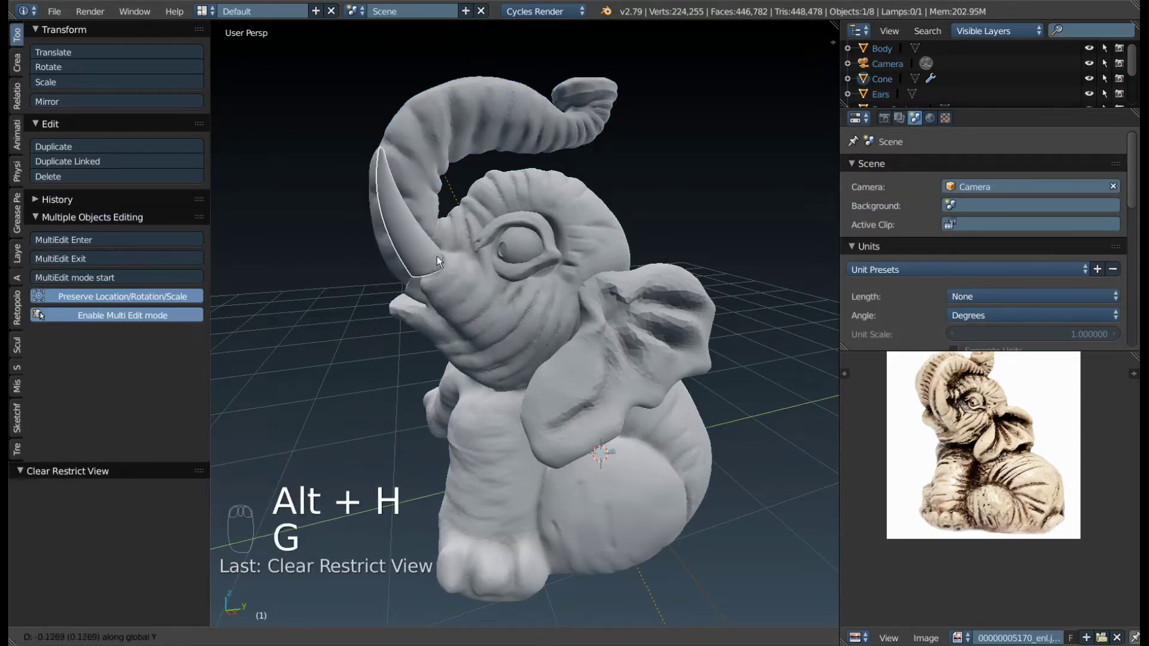
pyautogui.moveTo(431, 257); pyautogui.dragTo(427, 243)
pyautogui.moveTo(436, 242); pyautogui.dragTo(509, 282)
# - Set the tusk's origin to the 3D cursor, rotate it to follow the trunk and move it beside the mouth
pyautogui.press('r')
pyautogui.press('r')
pyautogui.press('.')
pyautogui.press('r')
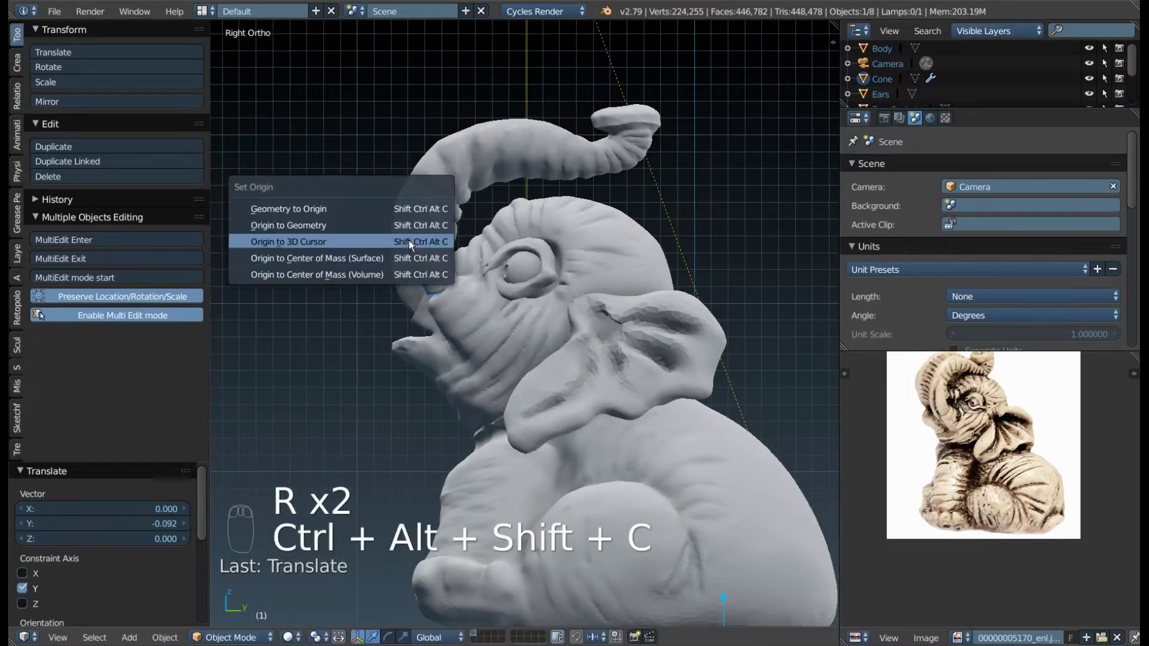
pyautogui.press('ctrl+alt+r')
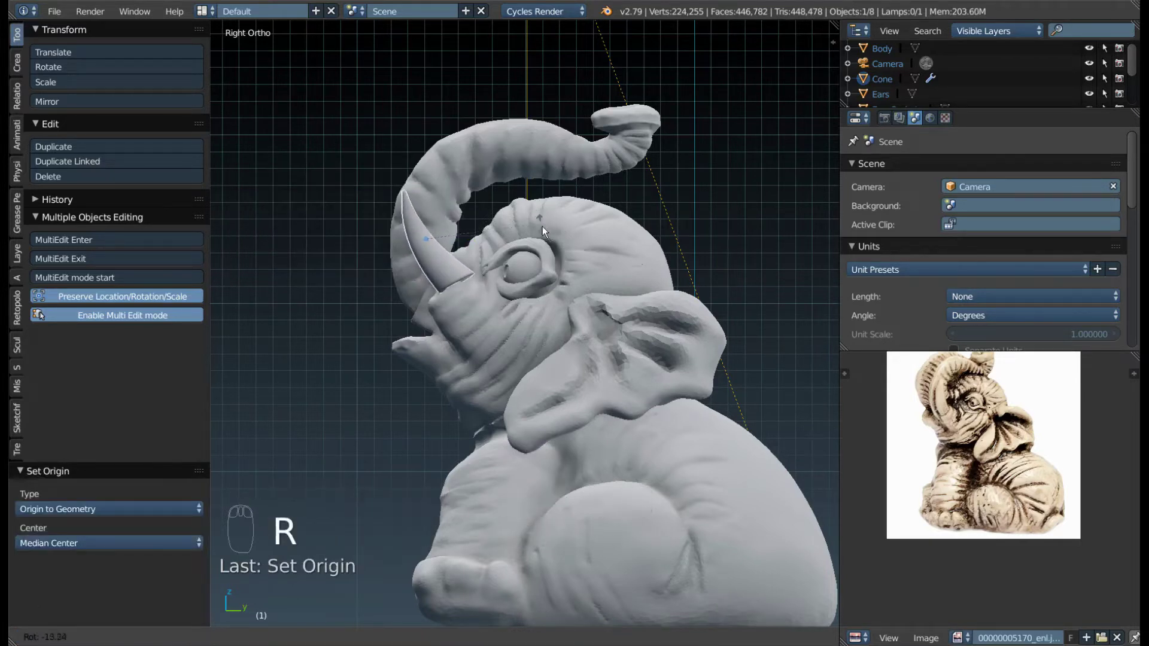
pyautogui.moveTo(466, 289); pyautogui.dragTo(452, 277)
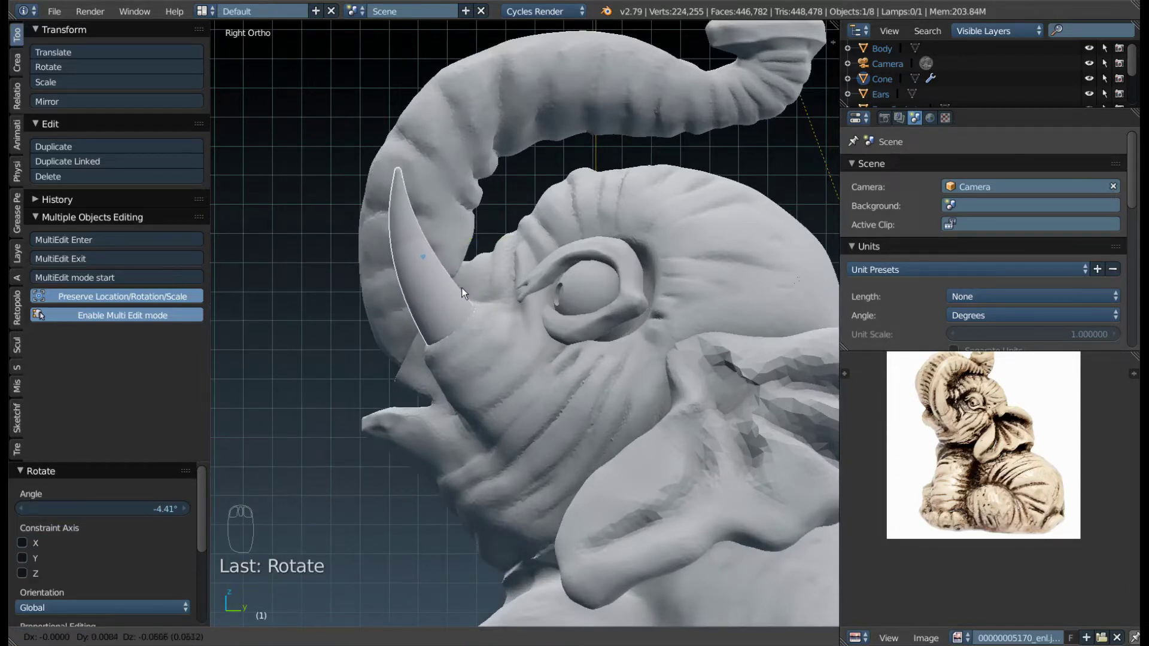
pyautogui.moveTo(417, 257); pyautogui.dragTo(475, 280)
# - Nudge the tusk into final place in Right Ortho, then select the Body and enter Sculpt Mode
pyautogui.press('g')
pyautogui.moveTo(474, 280); pyautogui.dragTo(476, 349)
pyautogui.moveTo(475, 349); pyautogui.dragTo(544, 347)
pyautogui.moveTo(443, 323); pyautogui.dragTo(421, 315)
pyautogui.press('Tab')
# - Reshape the lip beneath the trunk with an enlarged Grab brush
pyautogui.moveTo(422, 315); pyautogui.dragTo(385, 311)
pyautogui.moveTo(386, 310); pyautogui.dragTo(452, 362)
pyautogui.press('g')
pyautogui.press('f')
pyautogui.moveTo(452, 362); pyautogui.dragTo(411, 312)
pyautogui.press('z')
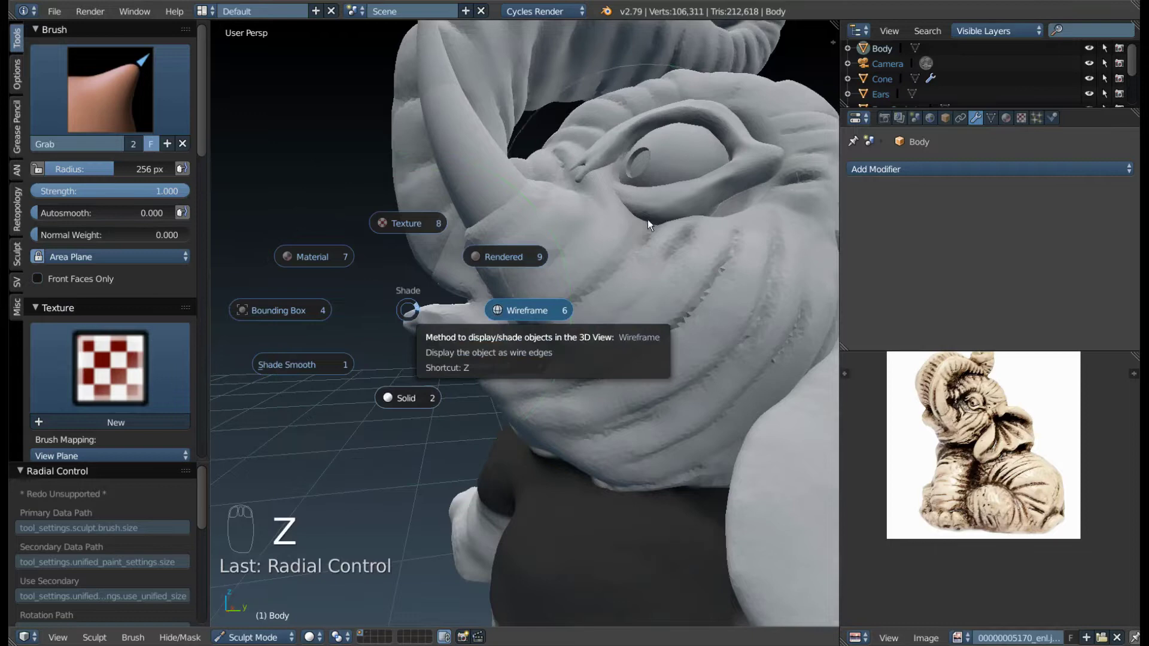
# - Undo a stray stroke and paint a protective mask over the upper trunk
pyautogui.middleClick(522, 292)
pyautogui.moveTo(523, 289); pyautogui.dragTo(377, 240)
pyautogui.press('ctrl+z')
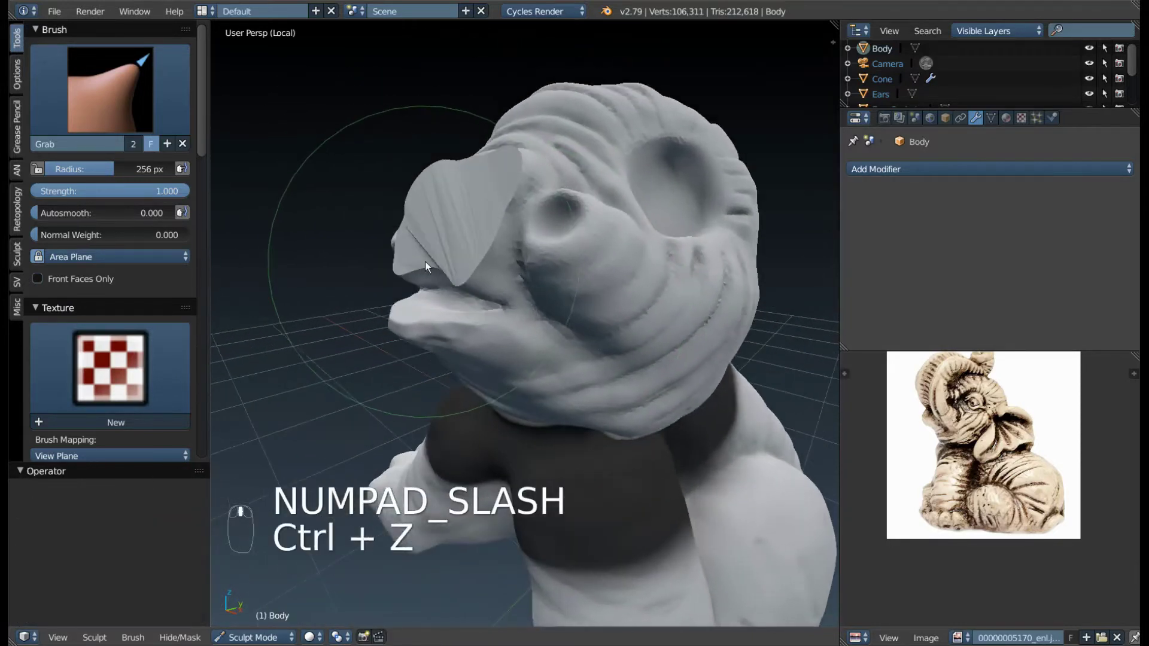
pyautogui.press('m')
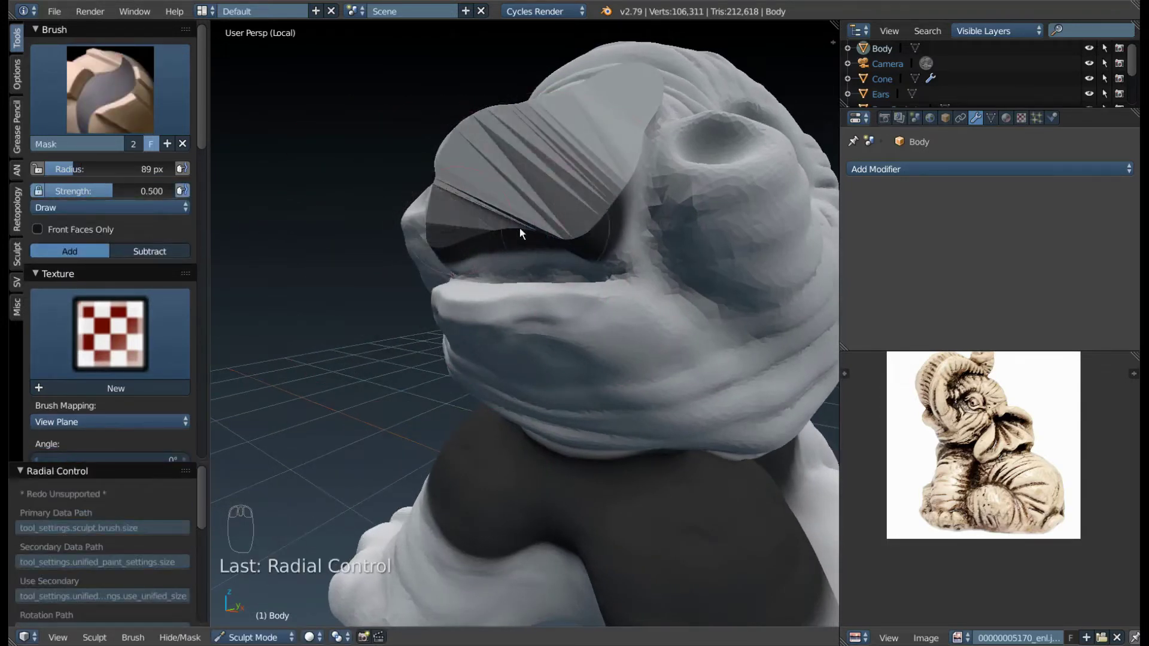
pyautogui.moveTo(563, 228); pyautogui.dragTo(427, 250)
# - Stretch the lower lip outward into a pointed flap with the Grab brush, then pick Snake Hook
pyautogui.press('g')
pyautogui.press('f')
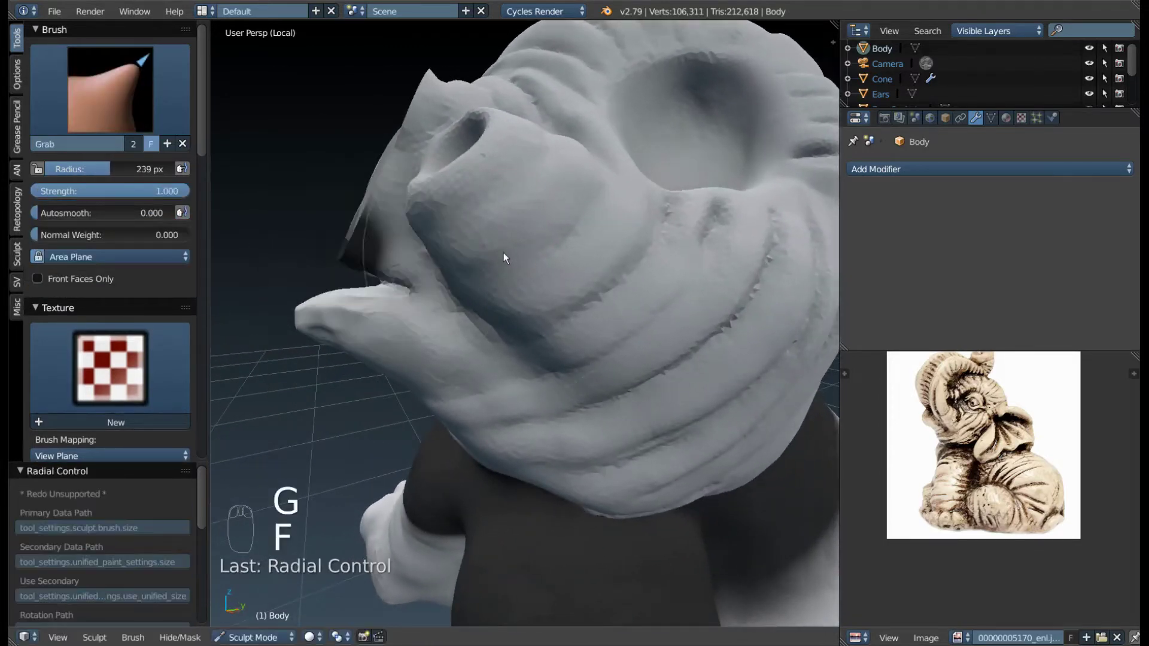
pyautogui.moveTo(436, 265); pyautogui.dragTo(384, 273)
pyautogui.press('f')
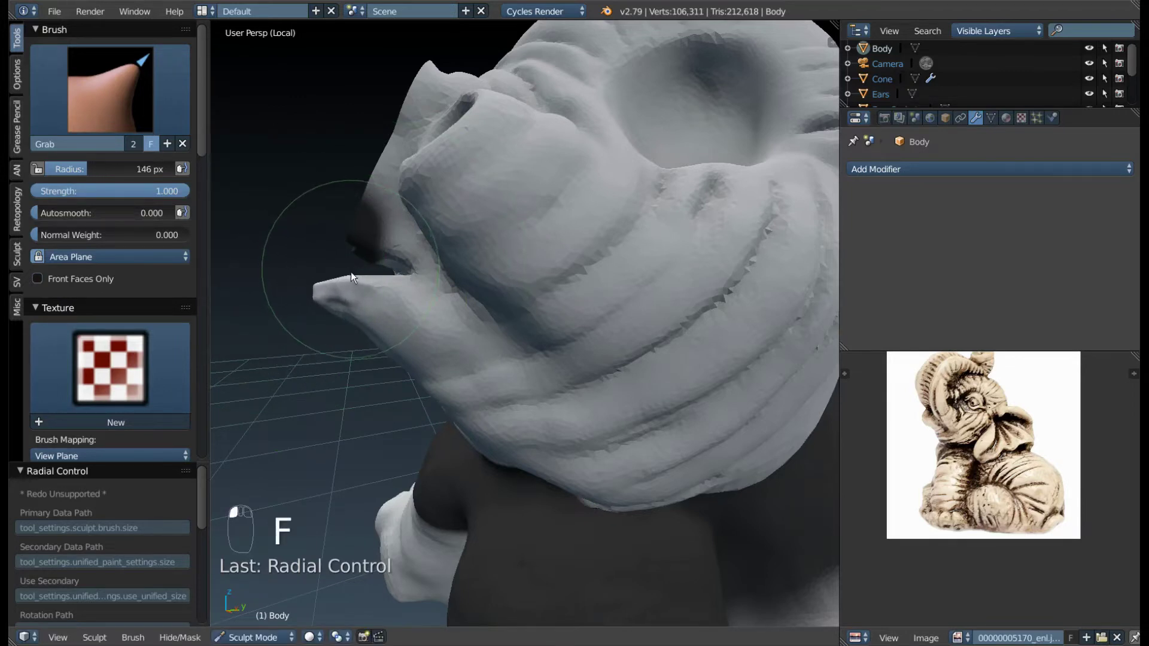
pyautogui.moveTo(319, 311); pyautogui.dragTo(552, 390)
pyautogui.moveTo(553, 389); pyautogui.dragTo(356, 229)
pyautogui.press('f')
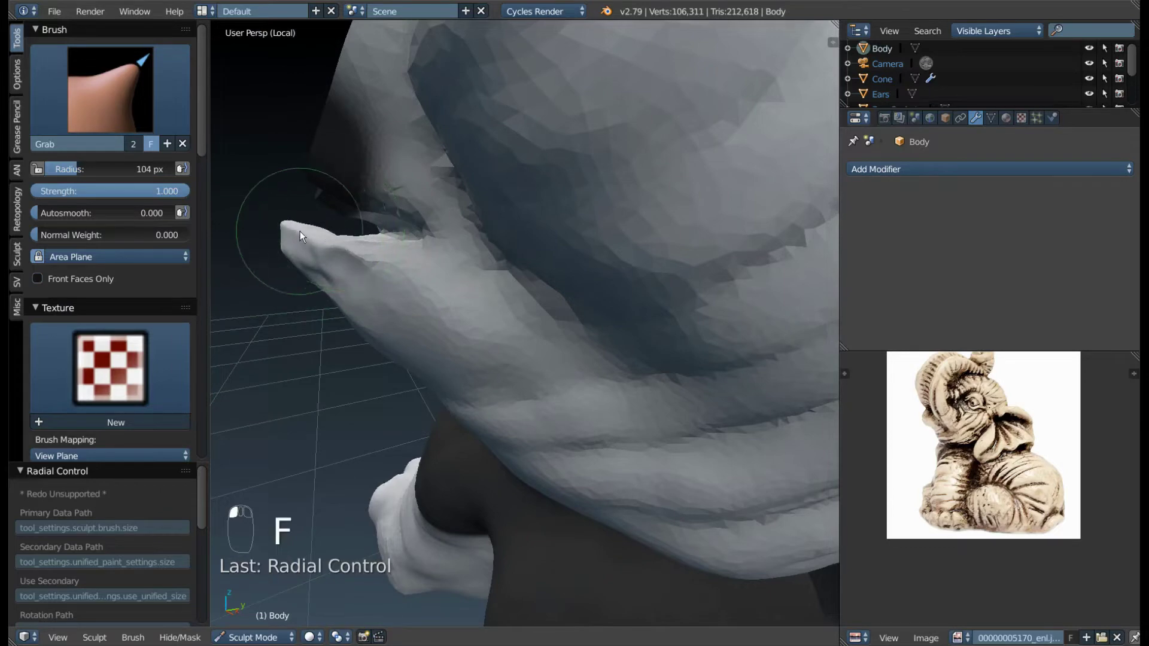
pyautogui.click(332, 236)
pyautogui.press('k')
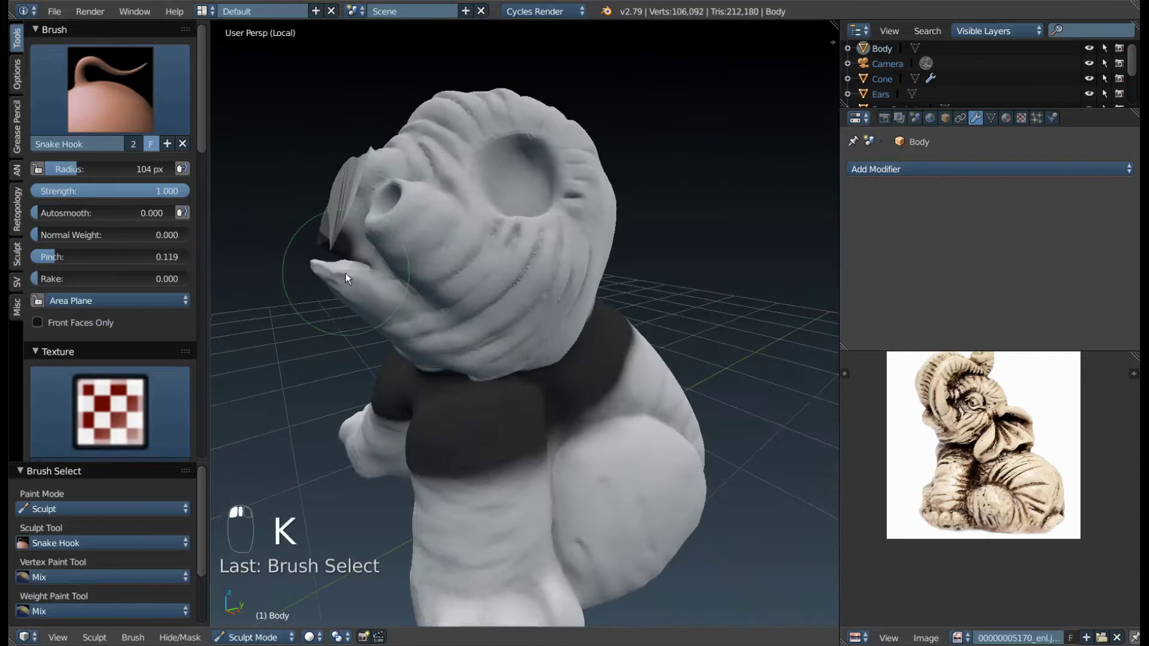
# - Hook the lip tip to a point, clear the mask, leave Local View and return to Object Mode
pyautogui.moveTo(320, 283); pyautogui.dragTo(371, 251)
pyautogui.moveTo(371, 251); pyautogui.dragTo(480, 305)
pyautogui.press('alt+m')
pyautogui.moveTo(531, 307); pyautogui.dragTo(531, 307)
pyautogui.press('KP_Divide')
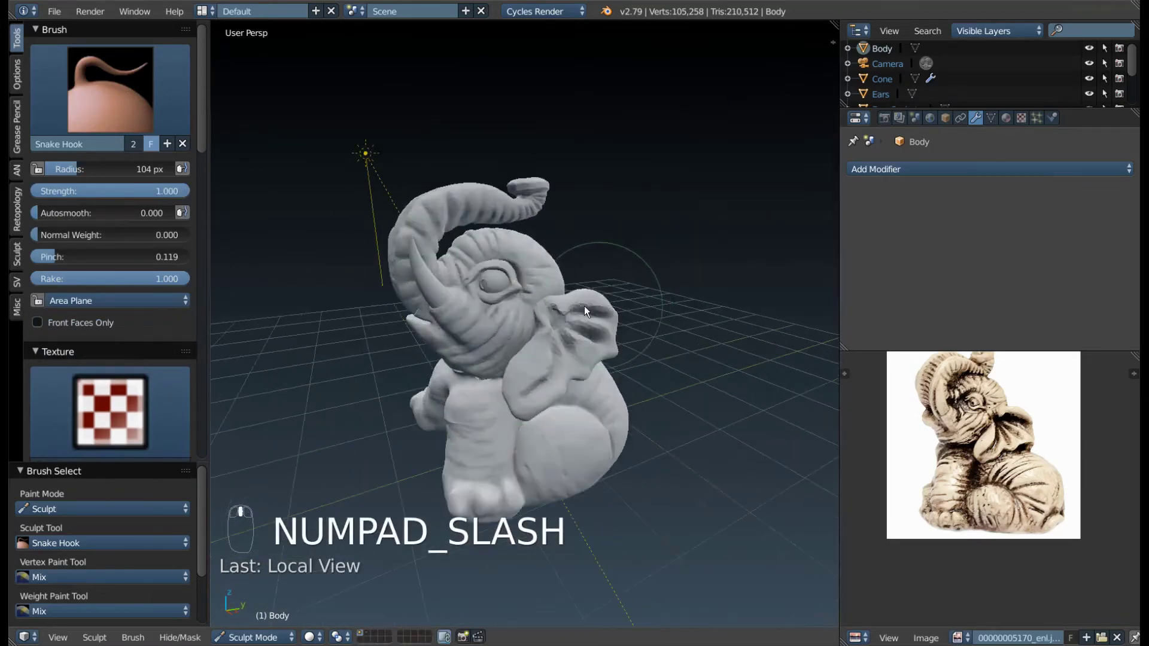
pyautogui.press('Tab')
pyautogui.press('a')
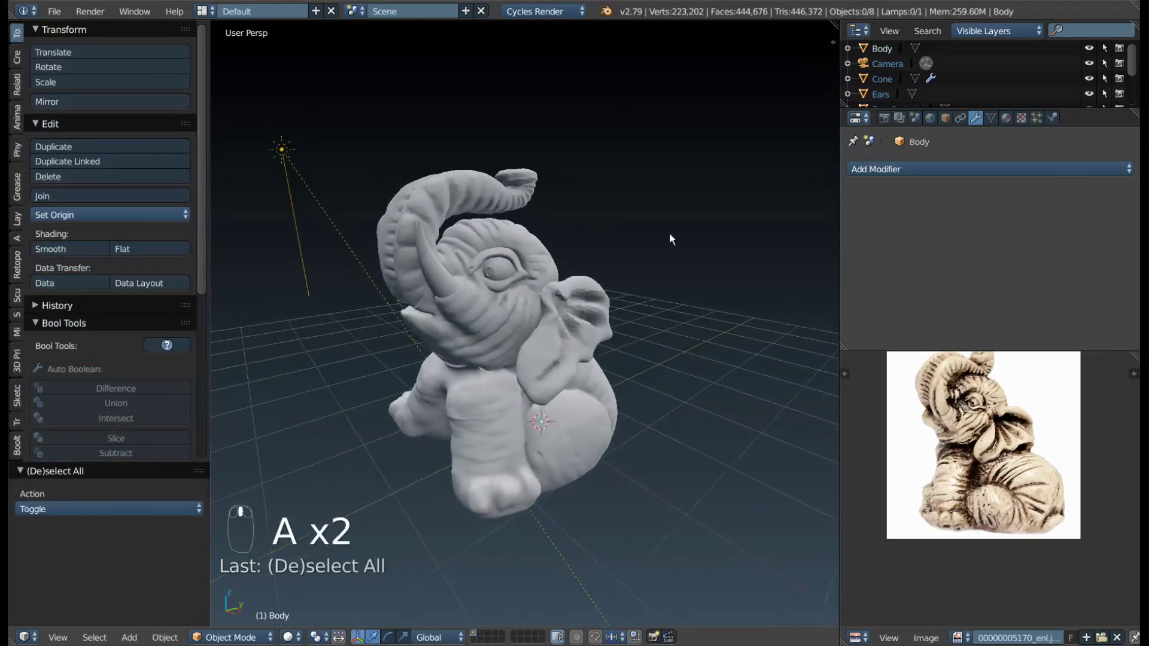
# - Select the Ears mesh, isolate it in Local View and enter Sculpt Mode with the brush resized
pyautogui.press('F9')
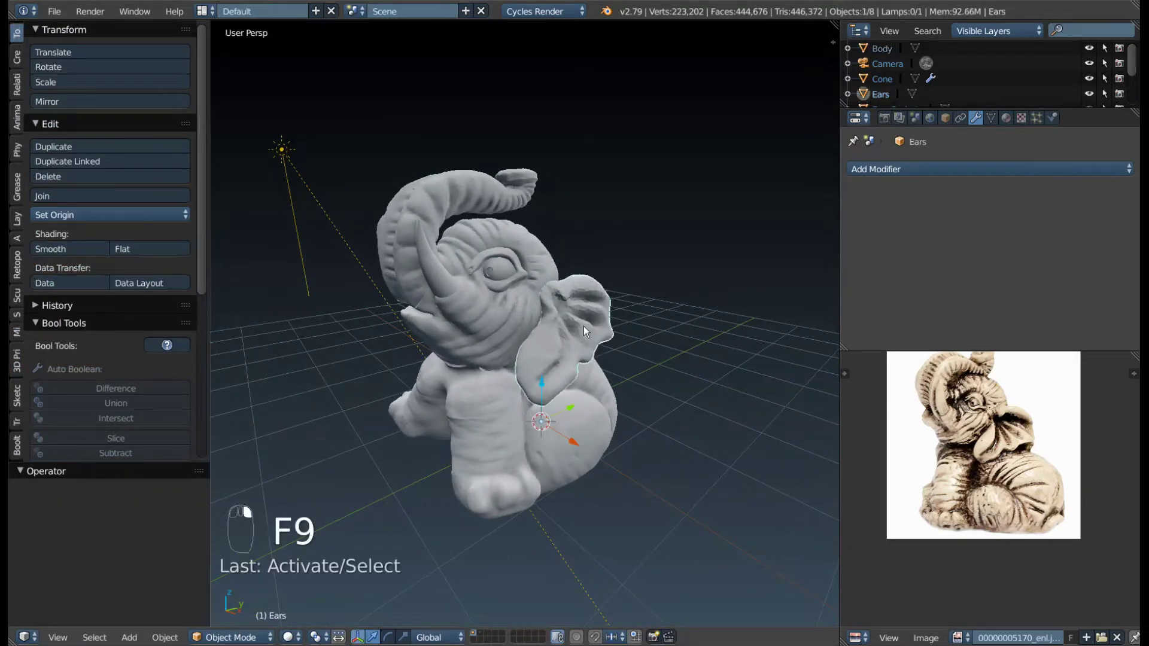
pyautogui.moveTo(621, 316); pyautogui.dragTo(495, 332)
pyautogui.click(498, 316)
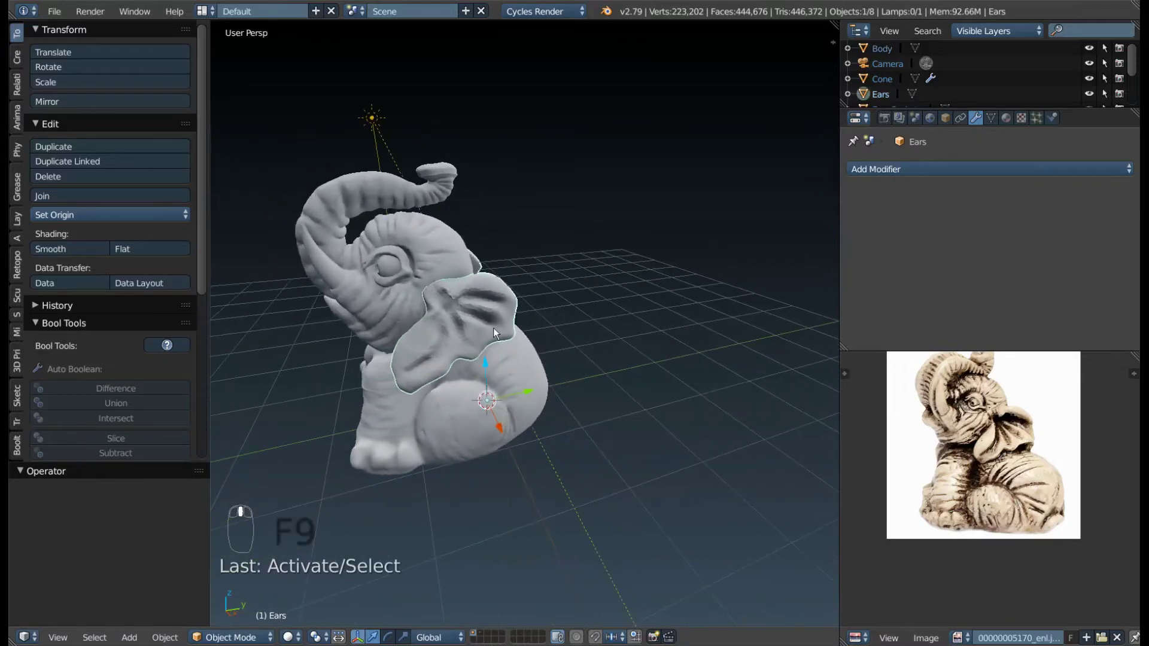
pyautogui.press('KP_Divide')
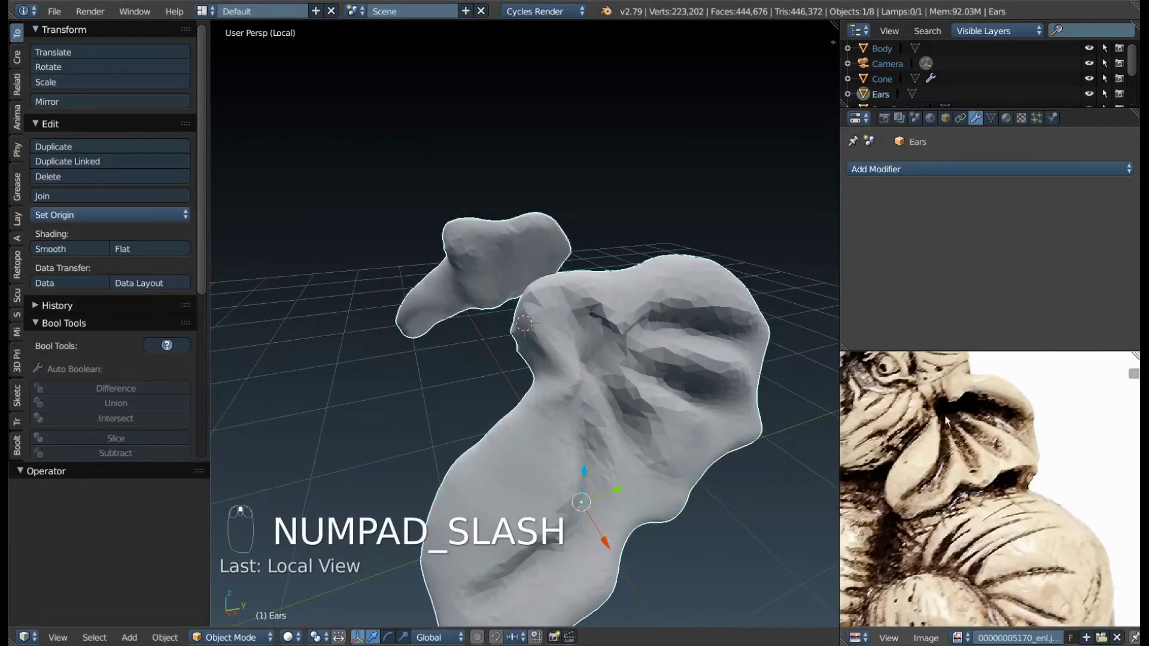
pyautogui.press('Tab')
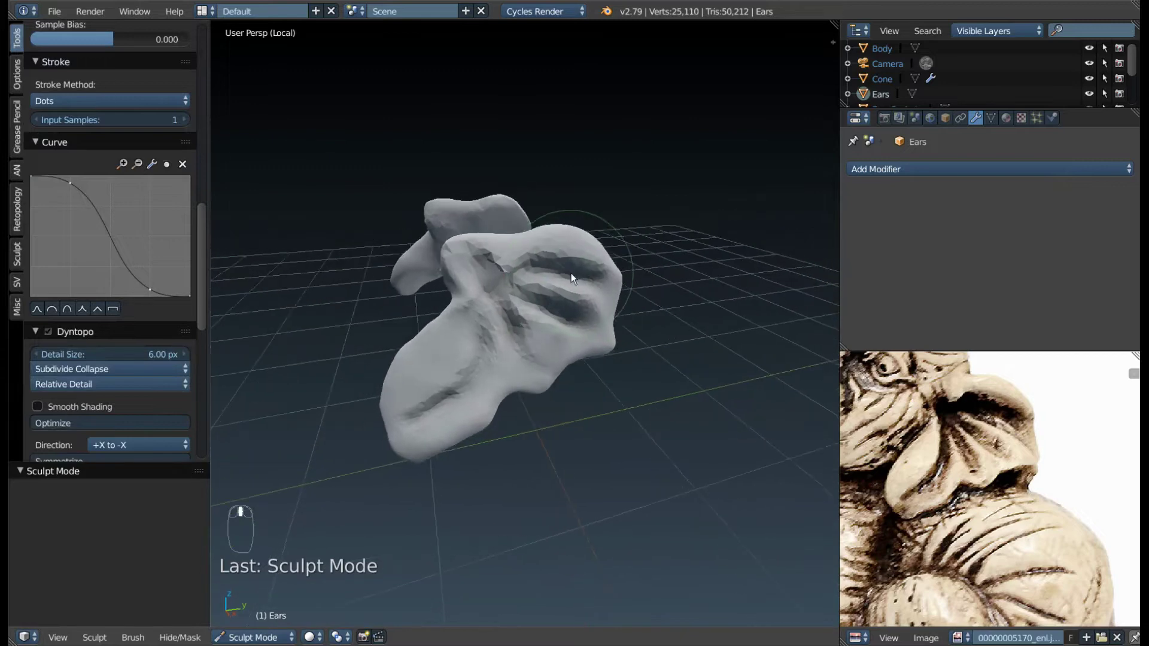
pyautogui.press('f')
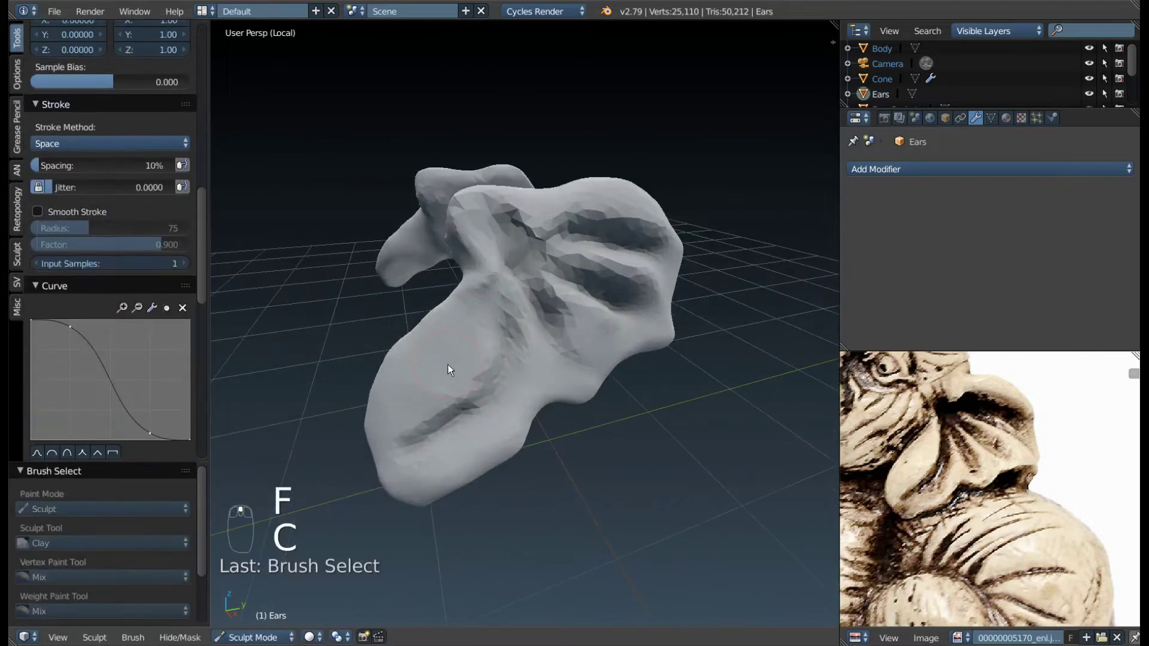
pyautogui.press('3')
pyautogui.press('f')
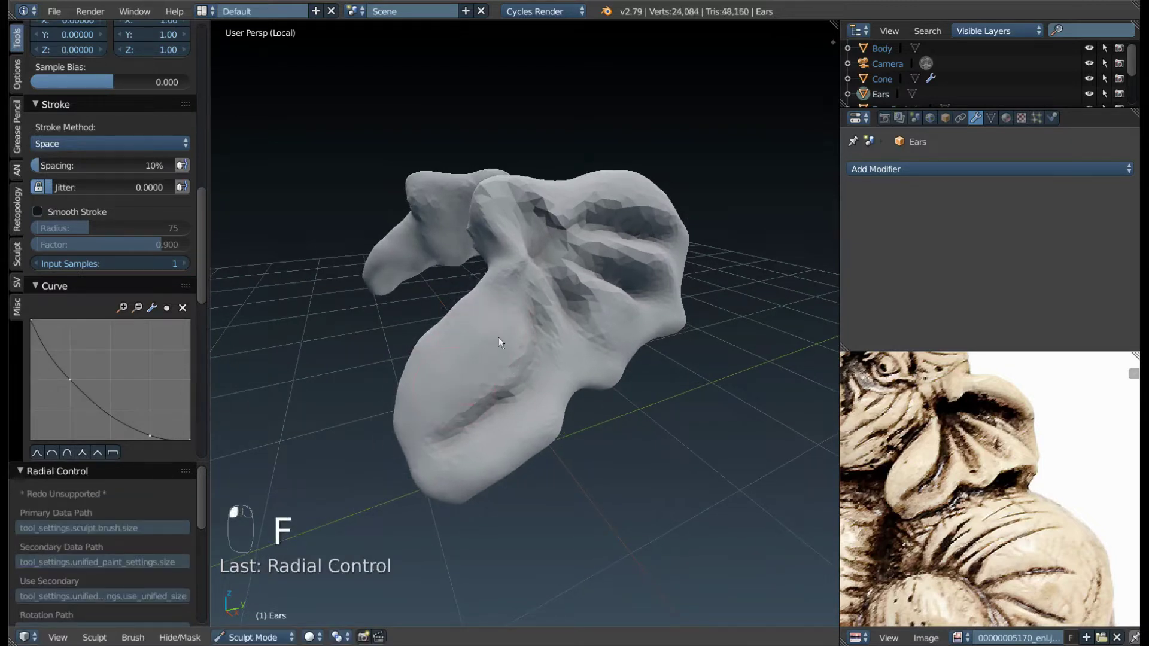
# - Reshape the ear folds with sculpt strokes at varying radius and strength
pyautogui.moveTo(494, 332); pyautogui.dragTo(591, 316)
pyautogui.moveTo(591, 316); pyautogui.dragTo(505, 408)
pyautogui.press('f')
pyautogui.press('shift+f')
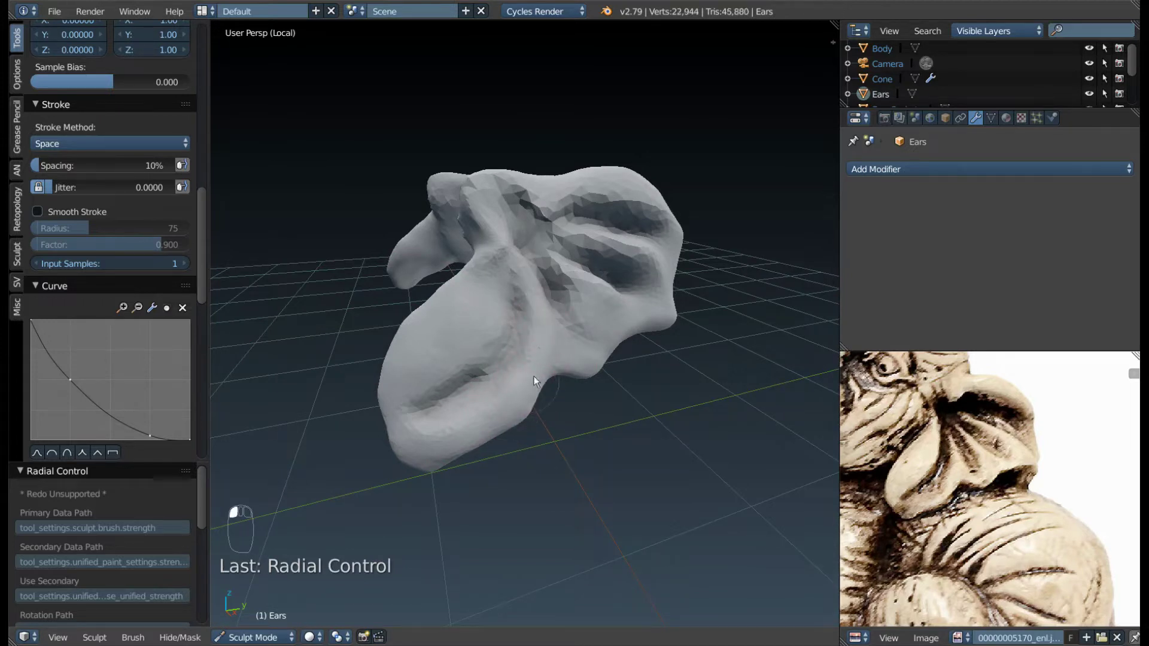
pyautogui.moveTo(520, 376); pyautogui.dragTo(537, 323)
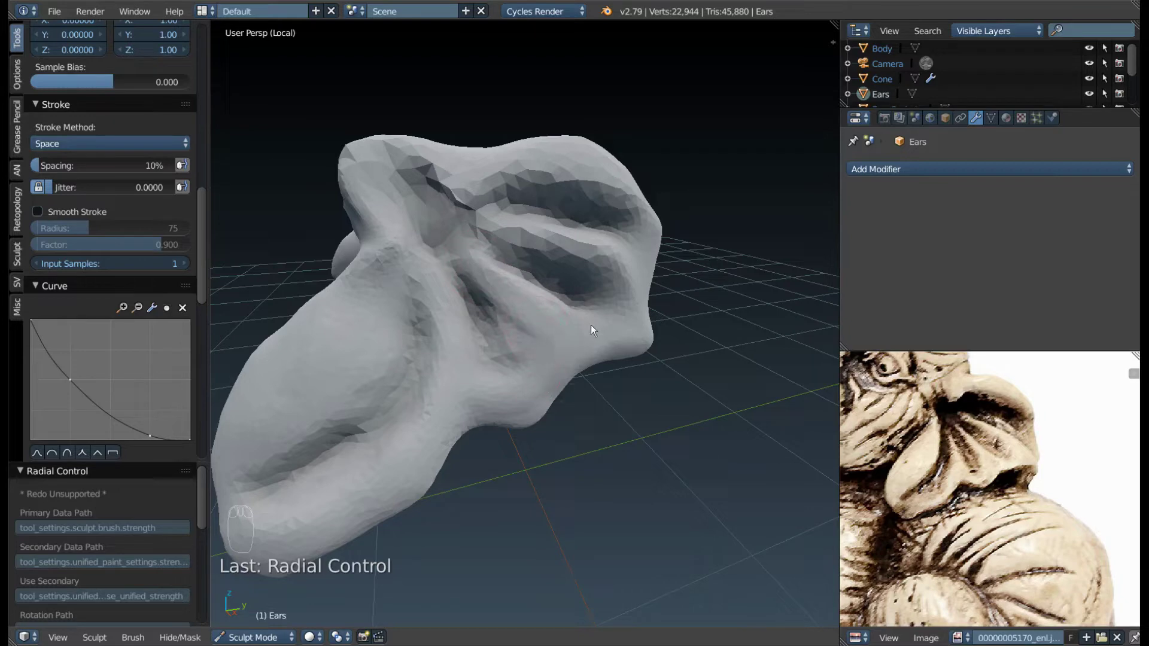
pyautogui.moveTo(587, 288); pyautogui.dragTo(570, 371)
pyautogui.press('shift+f')
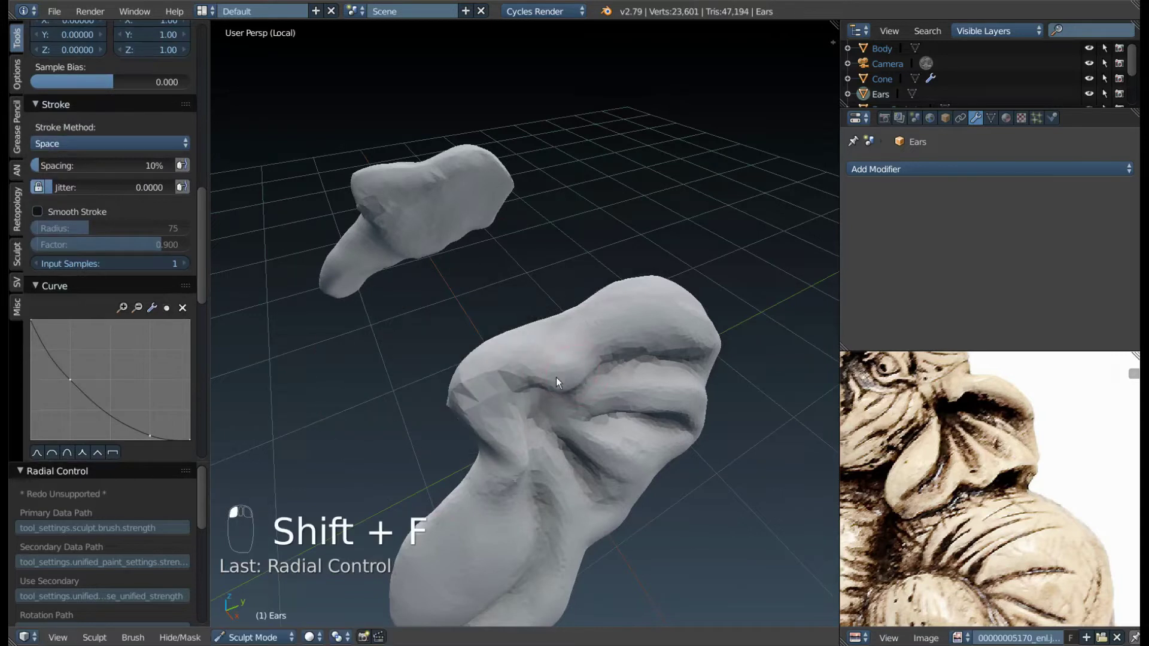
# - Deepen the grooves between the ear's folds, recentering and resizing the brush
pyautogui.moveTo(491, 369); pyautogui.dragTo(549, 432)
pyautogui.moveTo(549, 431); pyautogui.dragTo(478, 414)
pyautogui.press('shift+c')
pyautogui.press('f')
pyautogui.moveTo(457, 423); pyautogui.dragTo(528, 253)
pyautogui.press('f')
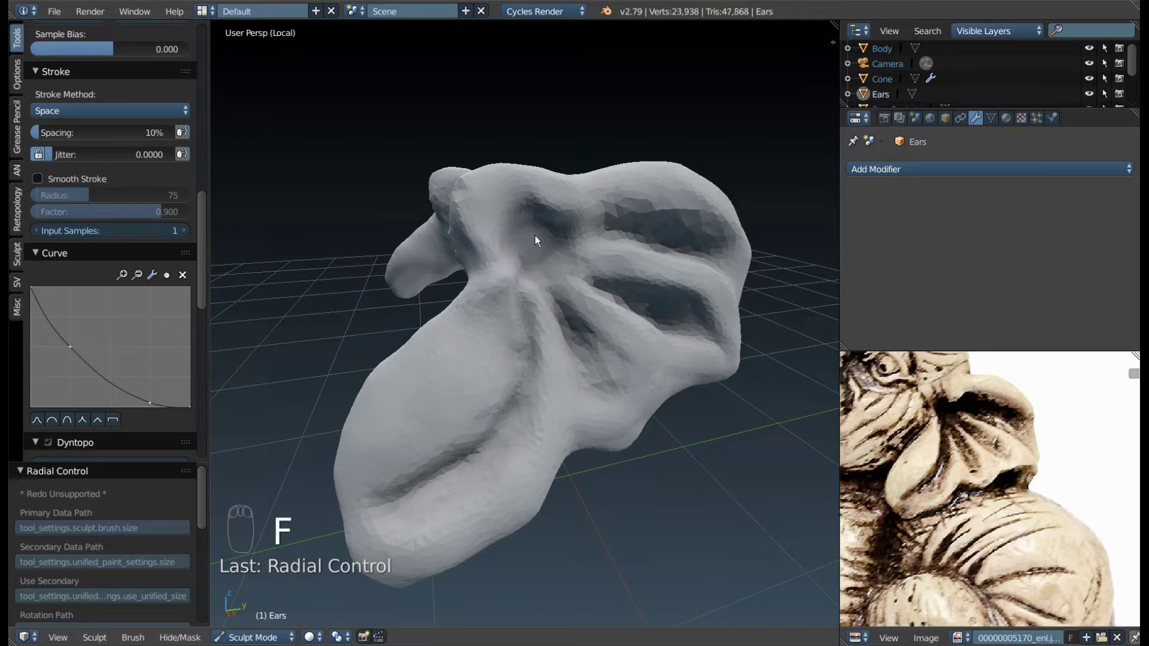
# - Carve a crease down the lower ear fold and round out the ear's outer rim
pyautogui.moveTo(531, 269); pyautogui.dragTo(548, 251)
pyautogui.moveTo(549, 252); pyautogui.dragTo(445, 281)
pyautogui.moveTo(444, 282); pyautogui.dragTo(571, 286)
pyautogui.moveTo(571, 286); pyautogui.dragTo(551, 288)
pyautogui.moveTo(550, 289); pyautogui.dragTo(500, 314)
pyautogui.press('3')
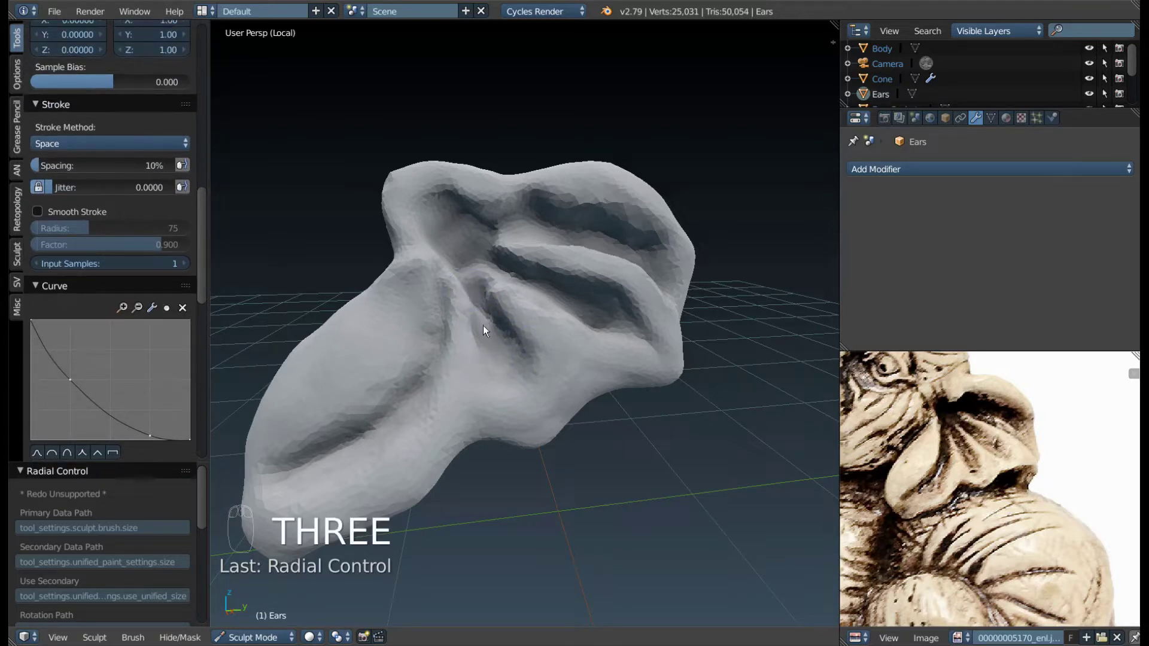
# - Scrape along the ear fold ridges so they read as crisp layered edges
pyautogui.moveTo(471, 277); pyautogui.dragTo(439, 348)
pyautogui.middleClick(535, 304)
pyautogui.moveTo(438, 348); pyautogui.dragTo(385, 309)
pyautogui.press('shift+c')
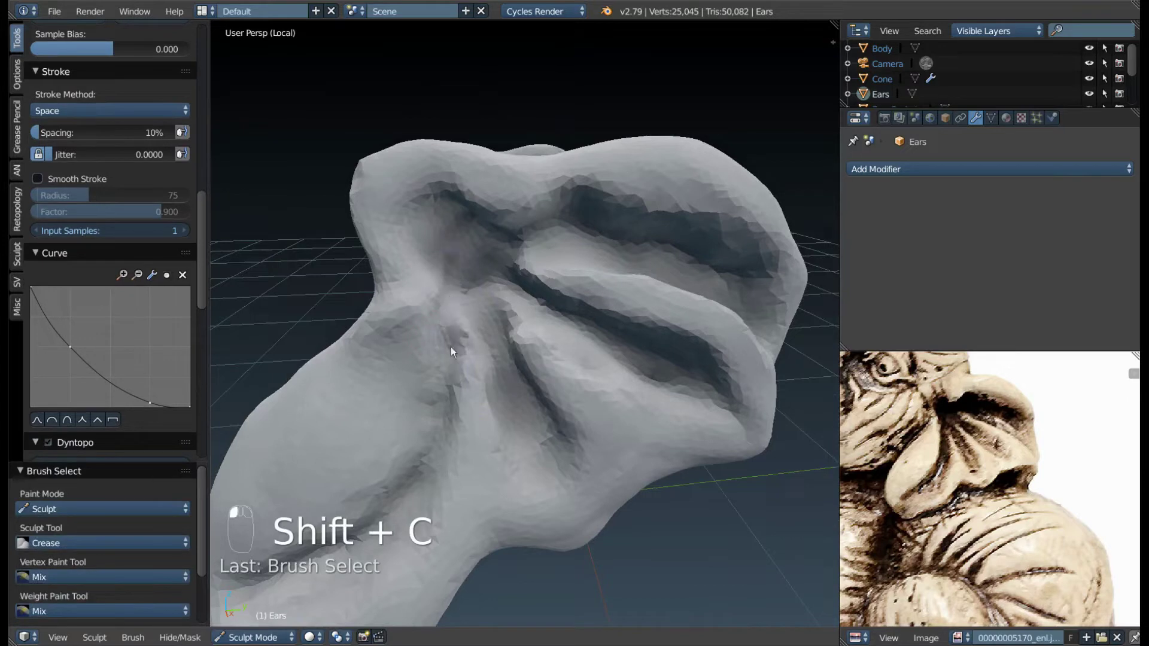
pyautogui.moveTo(422, 466); pyautogui.dragTo(479, 256)
pyautogui.press('f')
# - Flatten the surfaces of the ear folds with a resized scrape brush
pyautogui.moveTo(478, 256); pyautogui.dragTo(449, 243)
pyautogui.moveTo(448, 244); pyautogui.dragTo(387, 453)
pyautogui.press('f')
pyautogui.moveTo(387, 452); pyautogui.dragTo(460, 363)
# - Alternate sharpening the ridges and flattening the folds to soften where they meet
pyautogui.moveTo(461, 363); pyautogui.dragTo(413, 260)
pyautogui.moveTo(412, 259); pyautogui.dragTo(497, 452)
pyautogui.moveTo(497, 452); pyautogui.dragTo(428, 298)
pyautogui.moveTo(427, 297); pyautogui.dragTo(559, 441)
# - Carve a tight crease into the seam between the ear folds with the Crease brush
pyautogui.press('shift+c')
pyautogui.press('f')
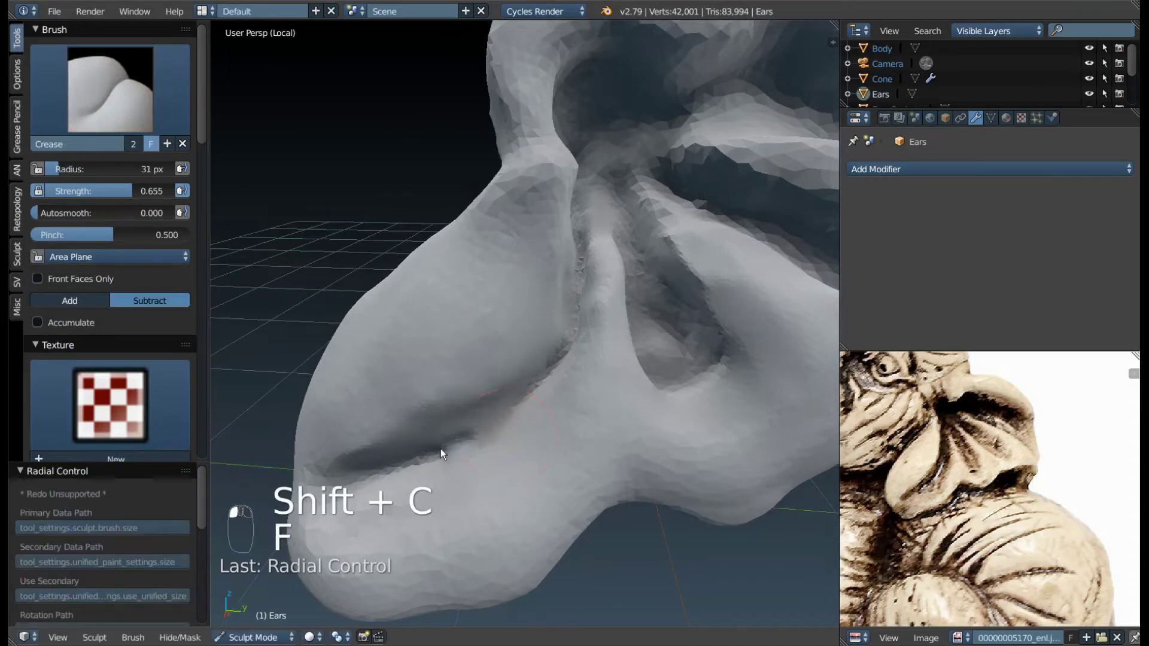
pyautogui.moveTo(462, 448); pyautogui.dragTo(604, 333)
pyautogui.press('f')
pyautogui.moveTo(605, 332); pyautogui.dragTo(504, 315)
# - Switch to Clay Strips and resize the brush for building up the ridges
pyautogui.press('3')
pyautogui.press('f')
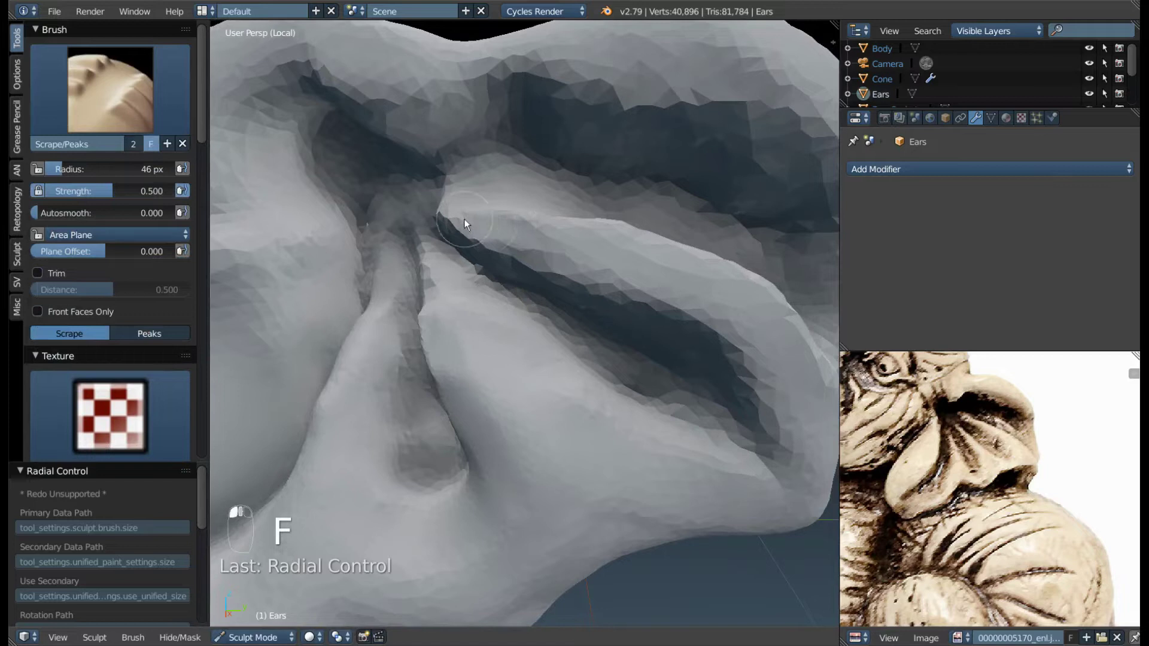
# - Smooth the overlapping ear folds and sharpen the layered ridges near the upper edge
pyautogui.moveTo(485, 233); pyautogui.dragTo(485, 313)
pyautogui.moveTo(484, 313); pyautogui.dragTo(485, 259)
pyautogui.moveTo(485, 260); pyautogui.dragTo(510, 209)
pyautogui.moveTo(510, 208); pyautogui.dragTo(415, 318)
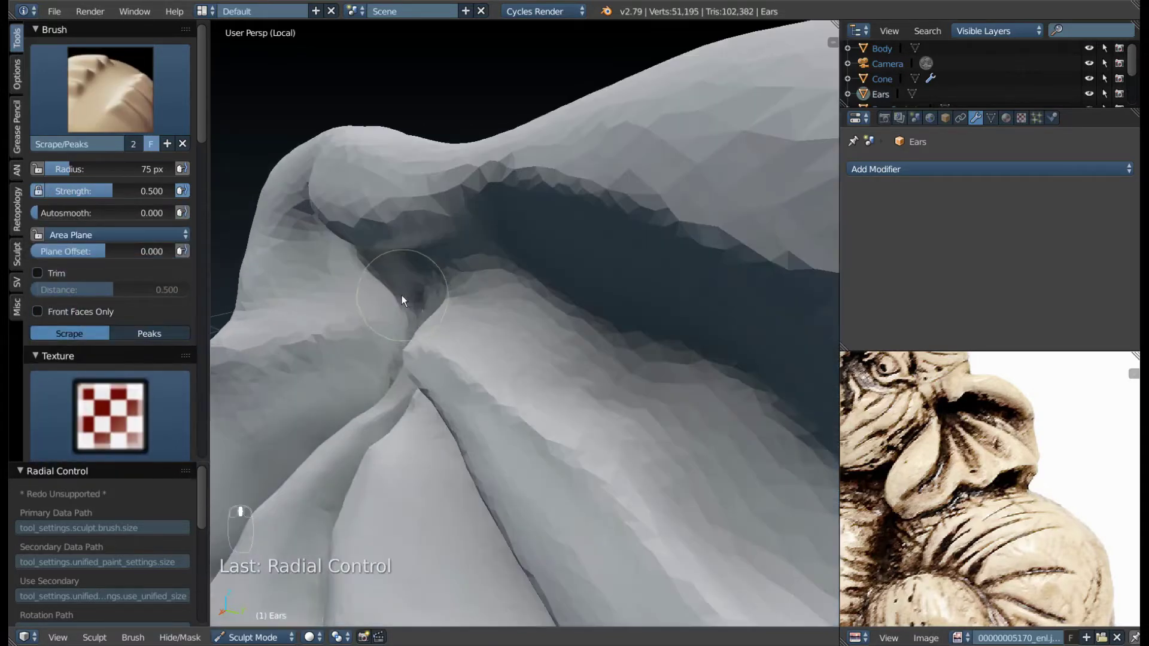
pyautogui.moveTo(380, 277); pyautogui.dragTo(528, 250)
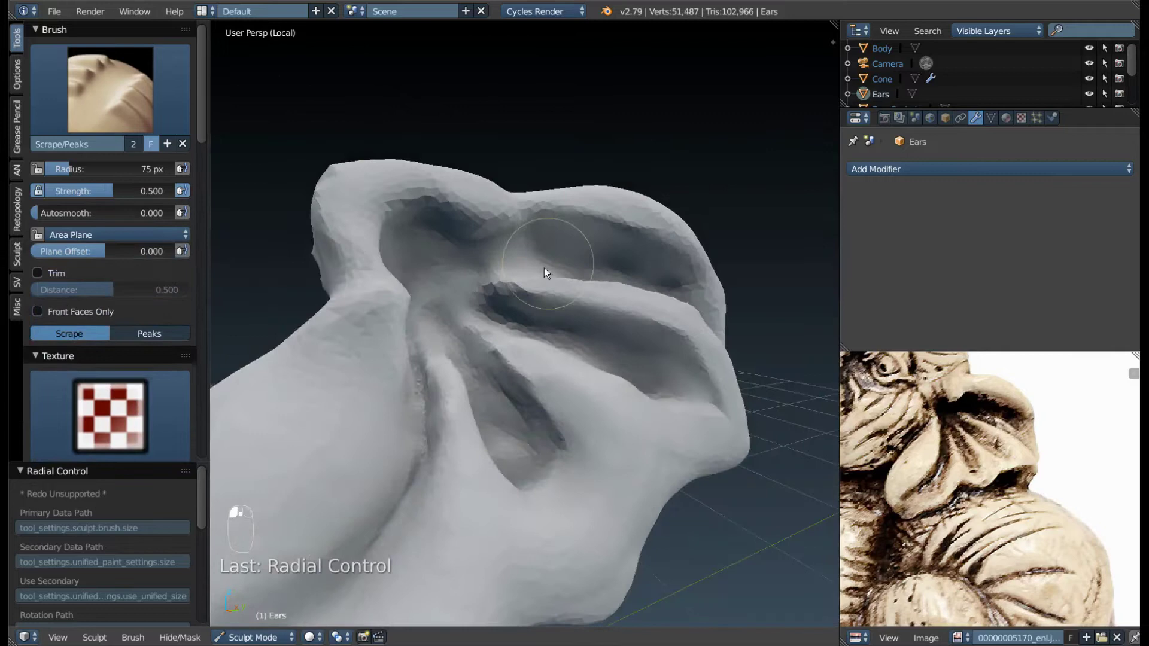
# - Sharpen the lower layered ridges and smooth the ear's outer rim
pyautogui.moveTo(569, 376); pyautogui.dragTo(583, 392)
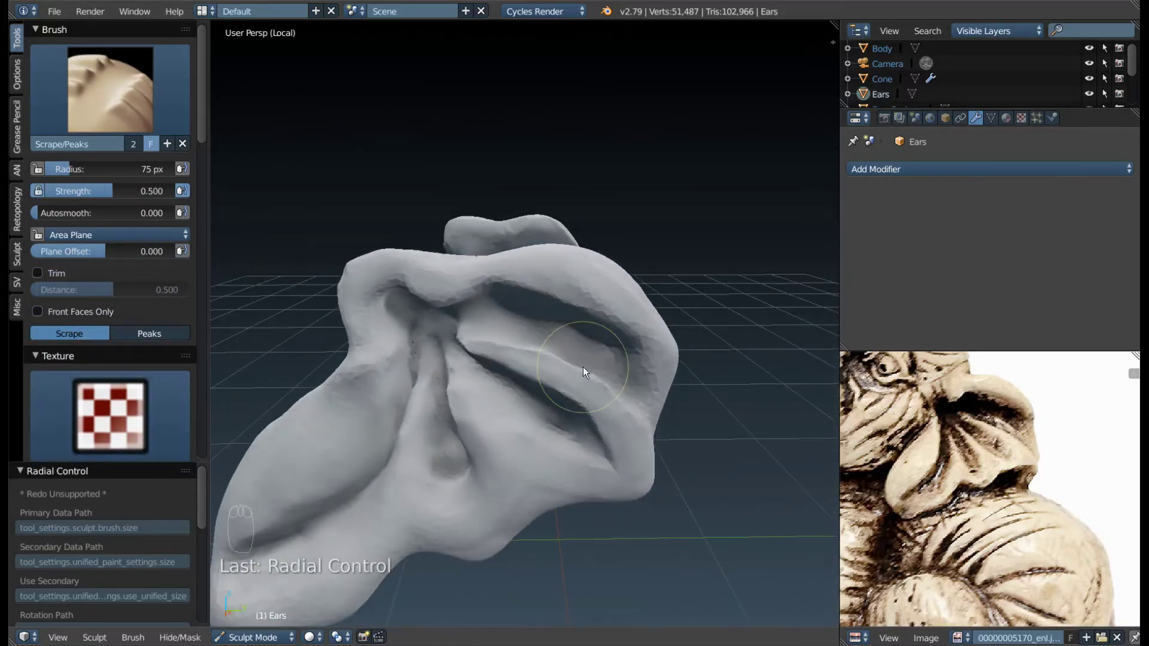
pyautogui.moveTo(590, 349); pyautogui.dragTo(626, 382)
pyautogui.moveTo(407, 348); pyautogui.dragTo(625, 356)
pyautogui.moveTo(627, 382); pyautogui.dragTo(628, 356)
# - Pull and reshape the ear's edge outward with the Snake Hook brush
pyautogui.press('f')
pyautogui.press('f')
pyautogui.moveTo(560, 330); pyautogui.dragTo(547, 365)
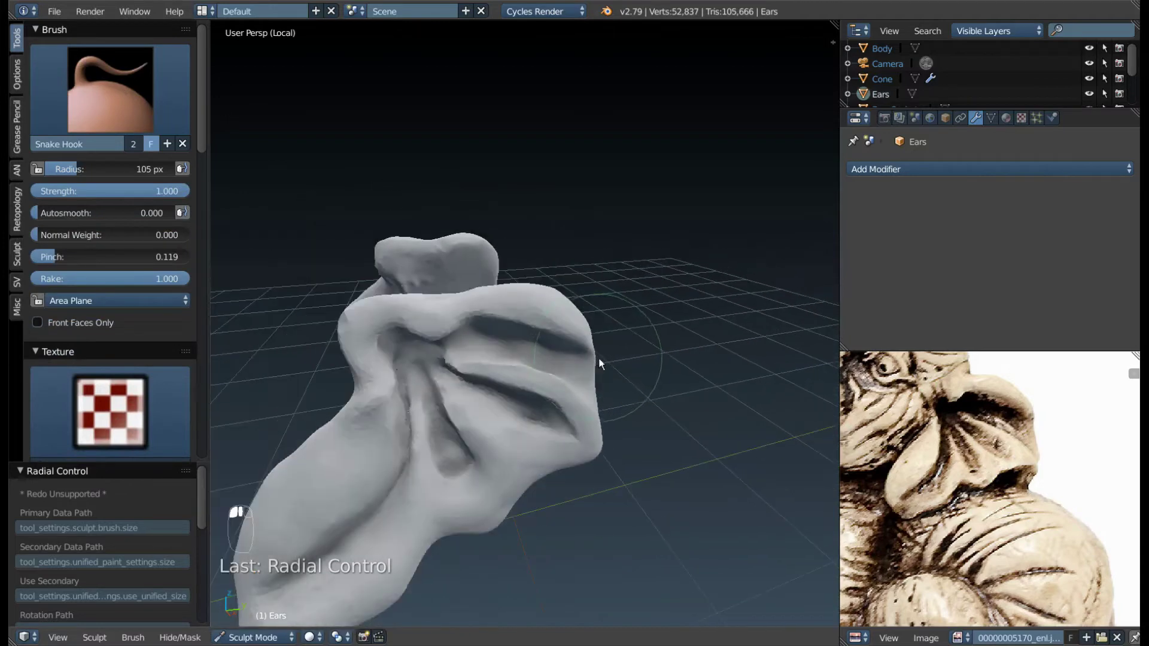
pyautogui.moveTo(604, 405); pyautogui.dragTo(611, 405)
pyautogui.moveTo(588, 404); pyautogui.dragTo(538, 379)
pyautogui.press('f')
pyautogui.press('f')
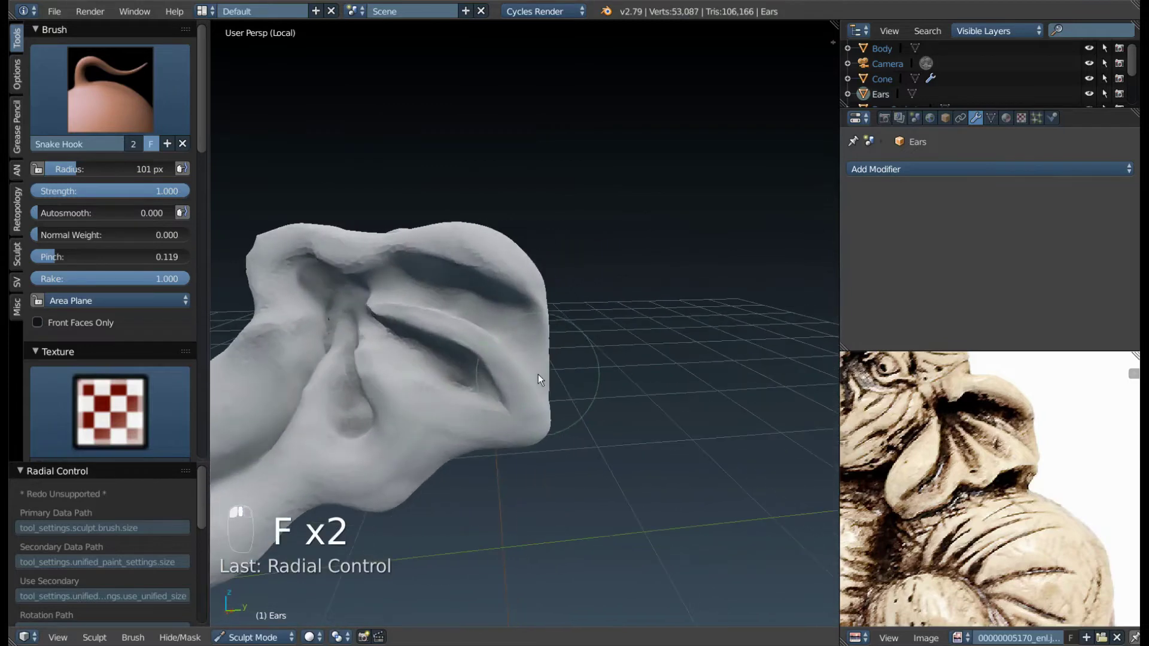
# - Hook the lower ear edge further, undoing a stray stroke
pyautogui.moveTo(557, 382); pyautogui.dragTo(509, 388)
pyautogui.moveTo(510, 388); pyautogui.dragTo(484, 477)
pyautogui.moveTo(484, 477); pyautogui.dragTo(482, 493)
pyautogui.click(482, 492)
pyautogui.press('f')
pyautogui.moveTo(471, 489); pyautogui.dragTo(520, 413)
pyautogui.press('f')
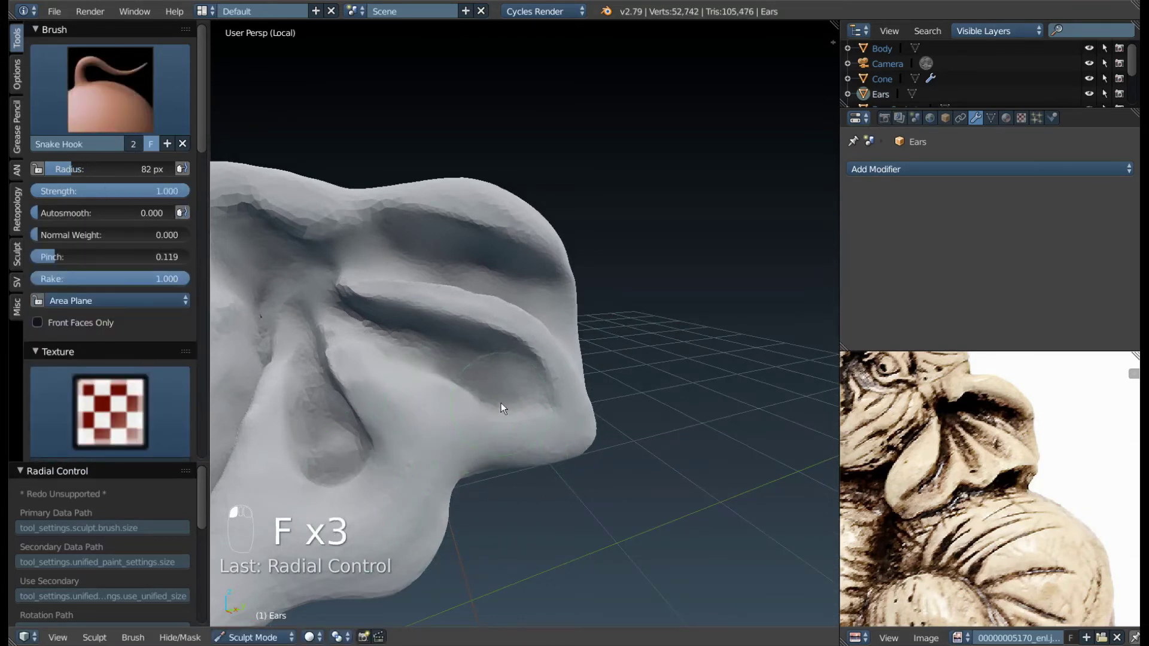
pyautogui.press('ctrl+z')
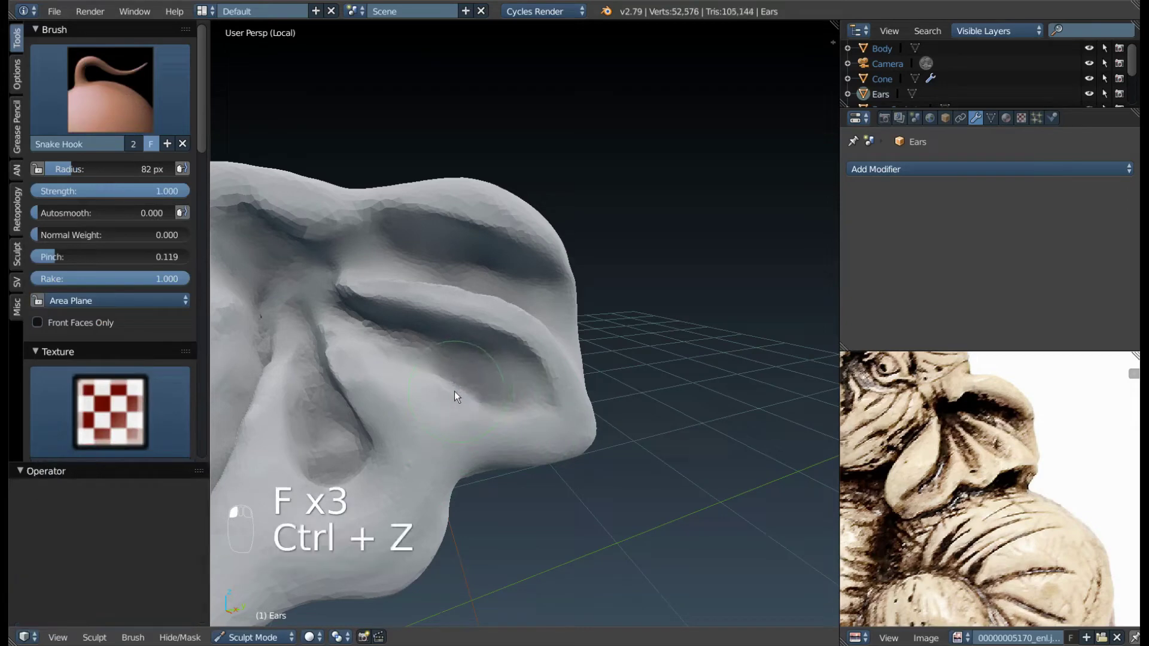
# - Reshape the skin folds on the elephant's head from a new angle
pyautogui.middleClick(414, 405)
pyautogui.click(398, 411)
pyautogui.click(390, 420)
pyautogui.moveTo(383, 388); pyautogui.dragTo(350, 330)
pyautogui.moveTo(350, 330); pyautogui.dragTo(421, 302)
pyautogui.moveTo(421, 302); pyautogui.dragTo(583, 267)
# - Scrape the crease edges flatter, undoing the last stroke
pyautogui.moveTo(584, 268); pyautogui.dragTo(508, 305)
pyautogui.moveTo(508, 305); pyautogui.dragTo(456, 360)
pyautogui.moveTo(456, 360); pyautogui.dragTo(444, 411)
pyautogui.moveTo(459, 361); pyautogui.dragTo(339, 402)
pyautogui.press('ctrl+z')
# - Undo once more, shrink the brush and flatten the fold edge with one long stroke
pyautogui.press('ctrl+z')
pyautogui.press('f')
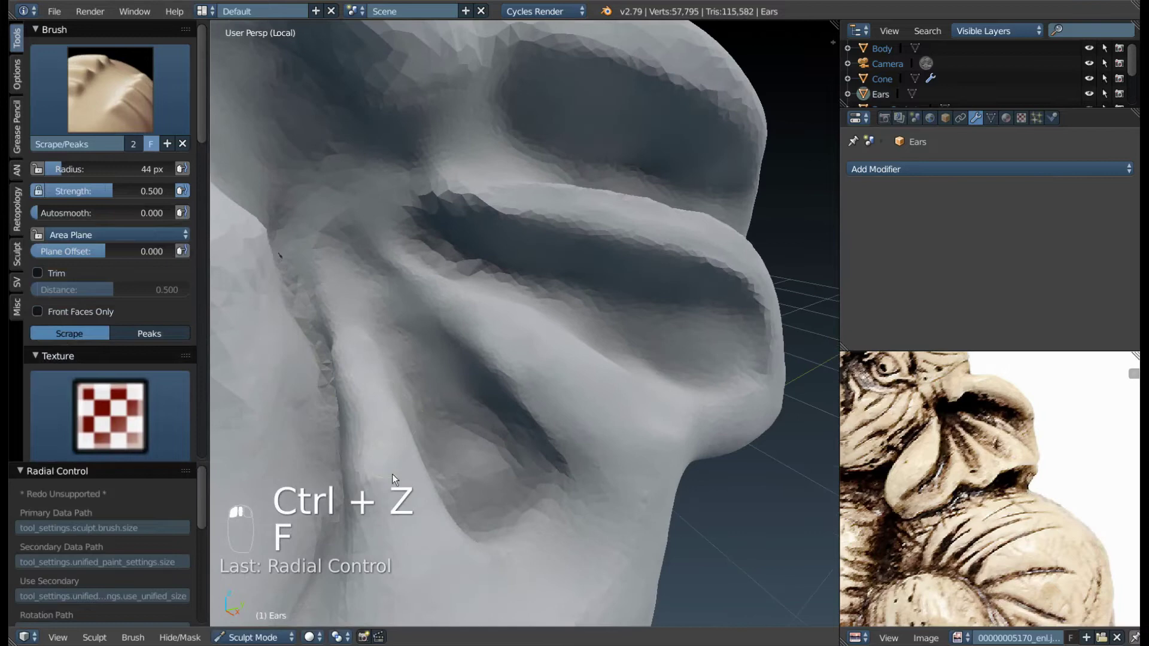
pyautogui.moveTo(379, 511); pyautogui.dragTo(734, 390)
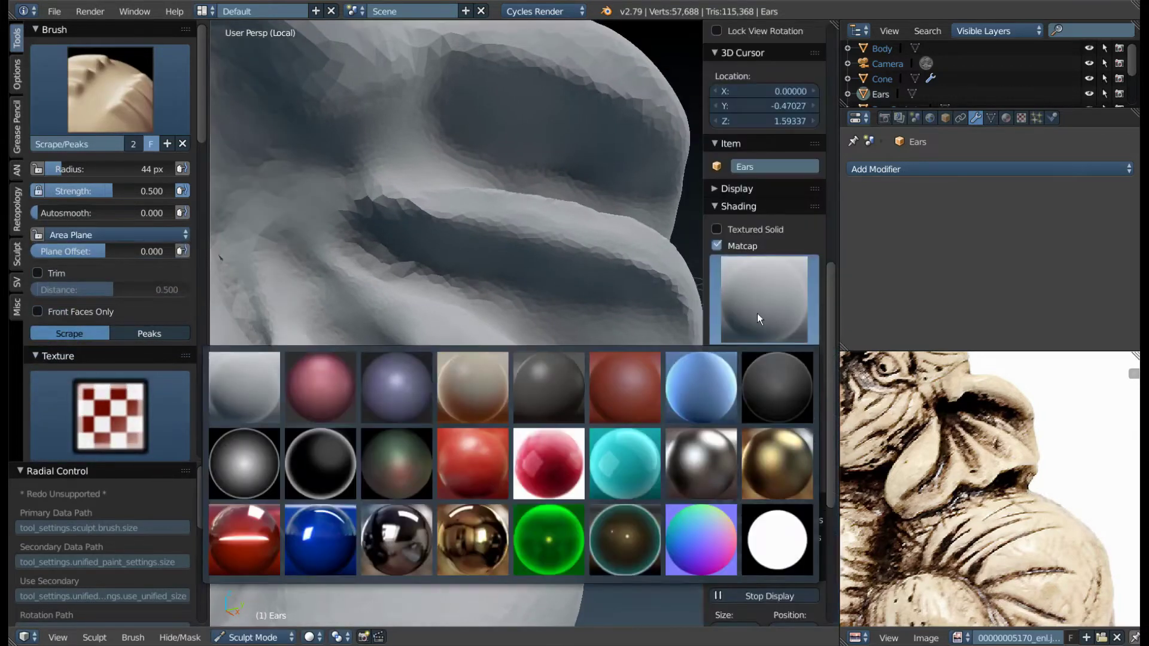
# - Set the viewport shading to the red clay matcap from the Shading panel
pyautogui.press('n')
pyautogui.moveTo(342, 385); pyautogui.dragTo(387, 385)
pyautogui.rightClick(377, 391)
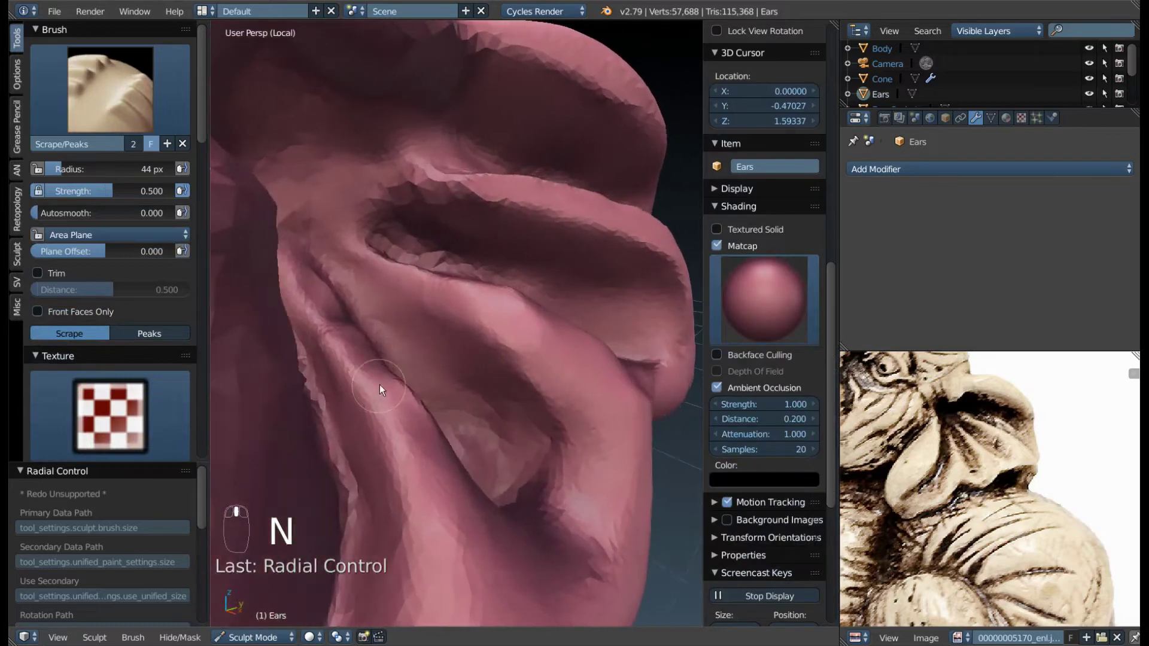
# - Scrape the folds around the mouth and the inner crease smoother
pyautogui.moveTo(382, 366); pyautogui.dragTo(428, 400)
pyautogui.moveTo(428, 401); pyautogui.dragTo(534, 354)
pyautogui.press('z')
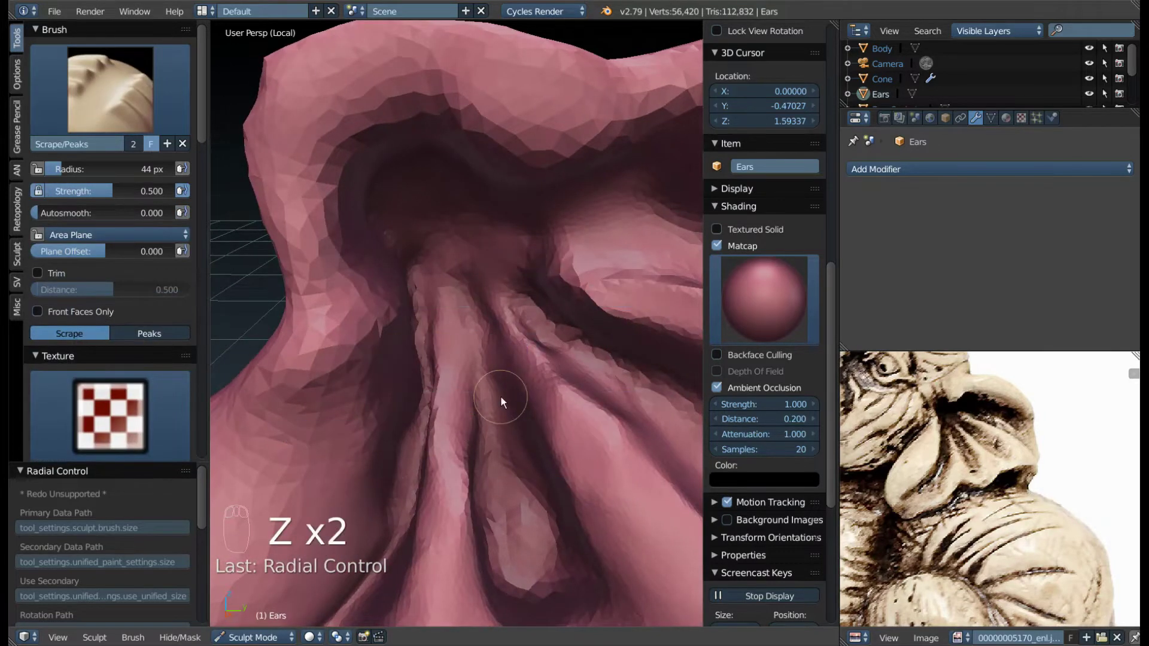
pyautogui.press('ctrl+z')
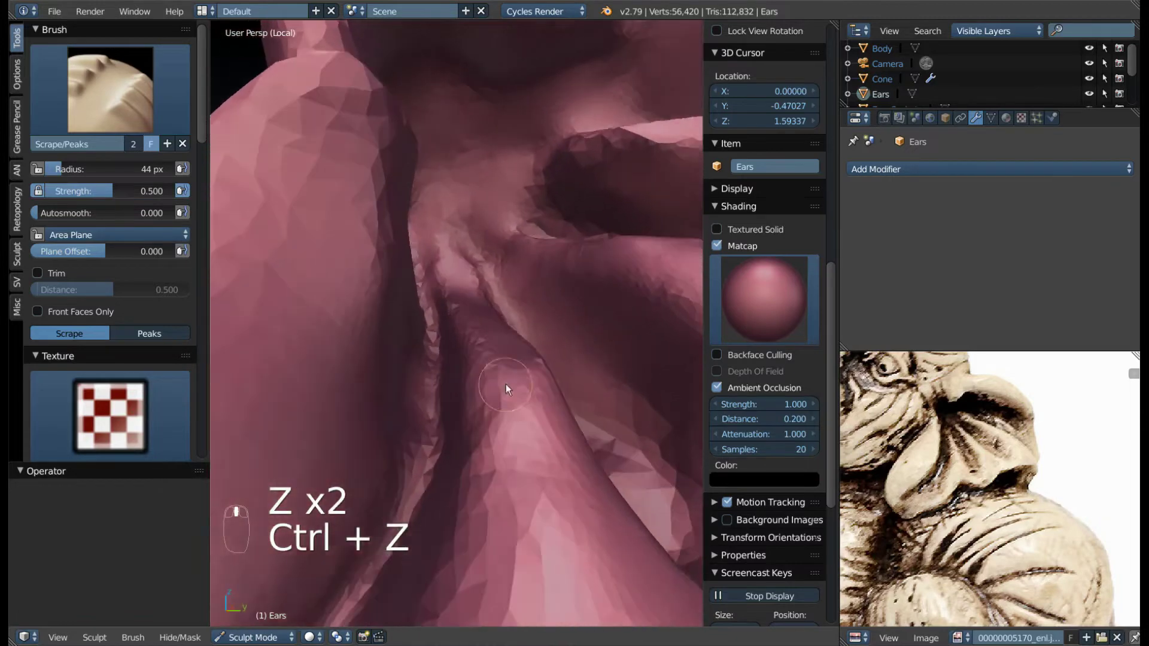
pyautogui.moveTo(533, 350); pyautogui.dragTo(584, 335)
# - Resize the brush and scrape the upper fold edge from another angle
pyautogui.press('f')
pyautogui.middleClick(584, 336)
pyautogui.moveTo(547, 334); pyautogui.dragTo(516, 359)
pyautogui.click(514, 403)
# - Hook the lower fold of skin outward into a pronounced ridge
pyautogui.moveTo(527, 385); pyautogui.dragTo(559, 304)
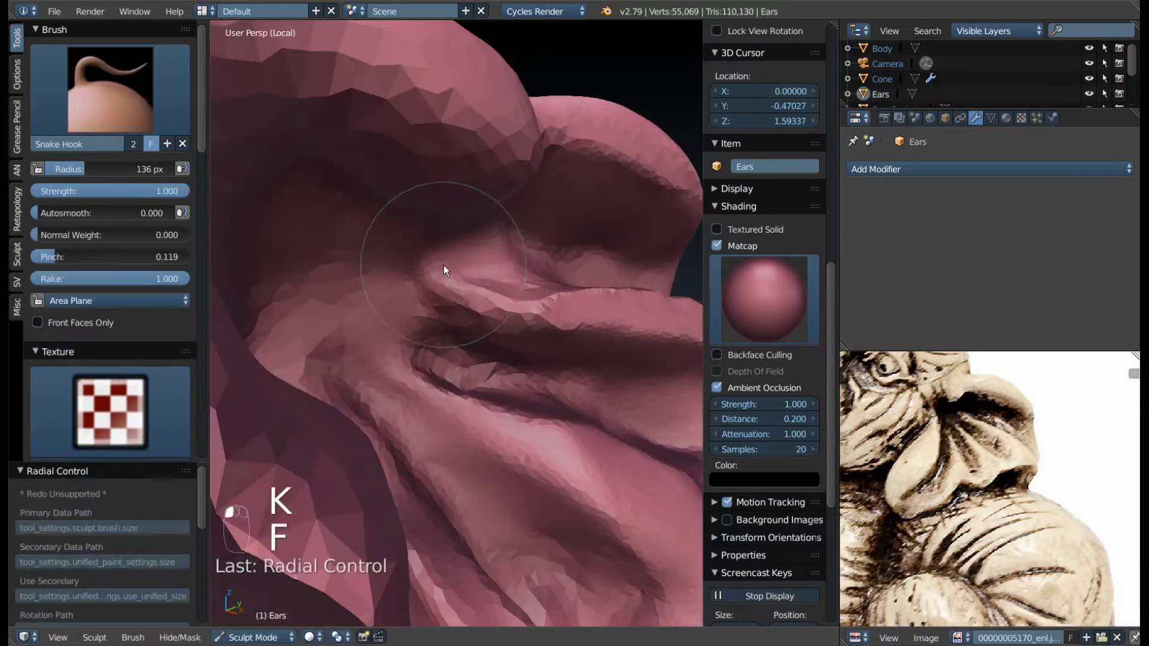
pyautogui.moveTo(453, 282); pyautogui.dragTo(367, 299)
pyautogui.moveTo(410, 307); pyautogui.dragTo(498, 339)
pyautogui.moveTo(497, 339); pyautogui.dragTo(502, 307)
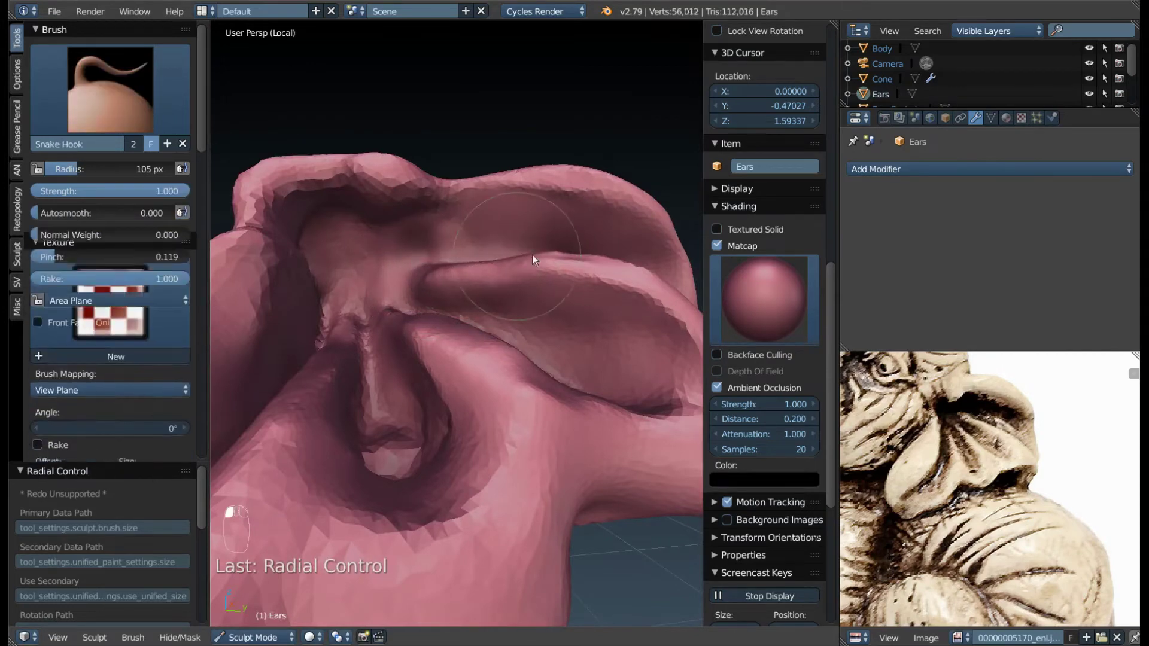
# - Pull the fold into a rounded lobe and smooth over the new ridge
pyautogui.moveTo(577, 279); pyautogui.dragTo(484, 375)
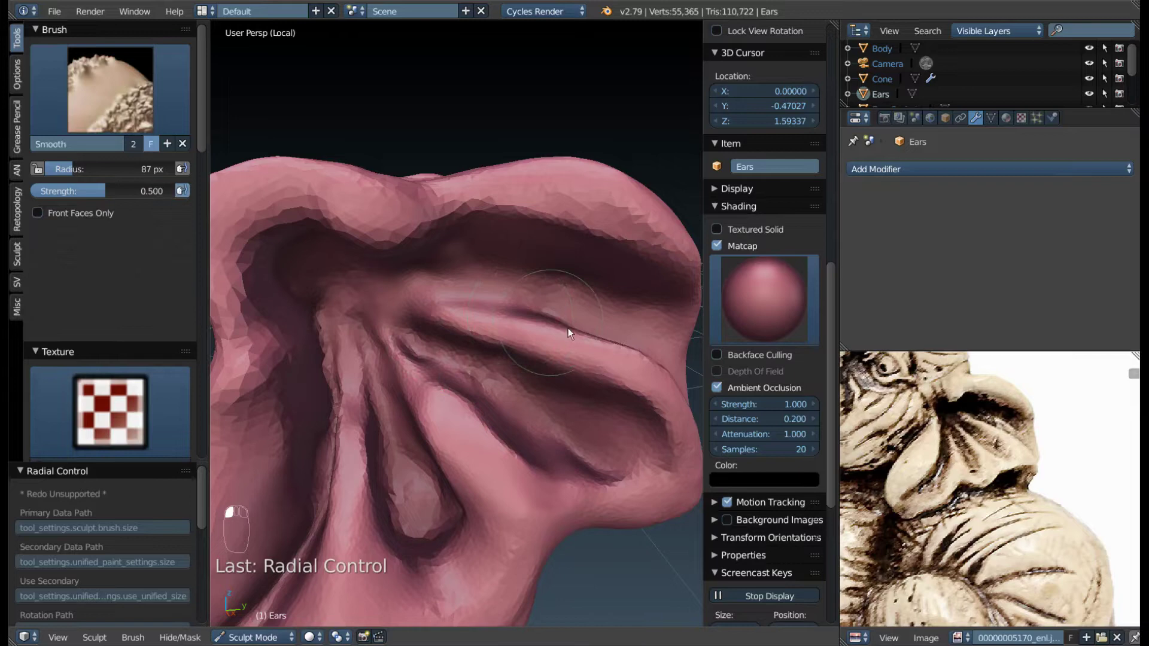
pyautogui.moveTo(617, 367); pyautogui.dragTo(476, 409)
pyautogui.moveTo(476, 409); pyautogui.dragTo(439, 396)
pyautogui.moveTo(440, 396); pyautogui.dragTo(476, 512)
pyautogui.middleClick(476, 512)
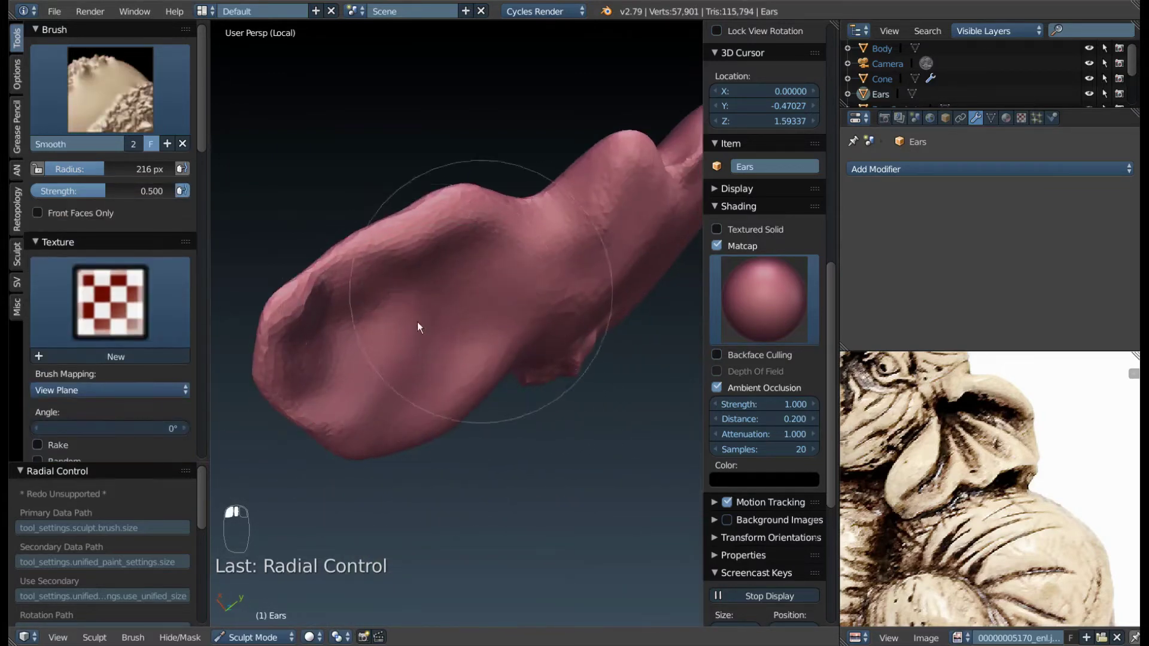
# - Pull the trunk tip outward and lengthen its curve with the Snake Hook
pyautogui.moveTo(473, 392); pyautogui.dragTo(352, 386)
pyautogui.press('f')
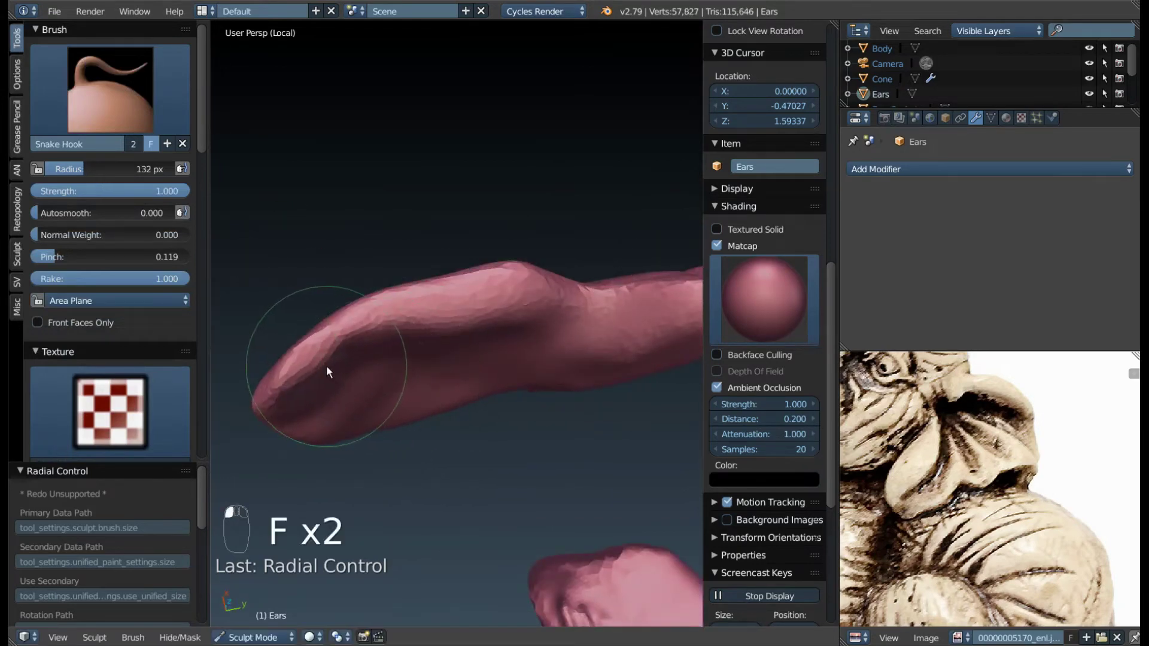
pyautogui.moveTo(414, 446); pyautogui.dragTo(482, 430)
# - Deepen the creases along the ear folds with the Crease brush
pyautogui.press('shift+c')
pyautogui.press('f')
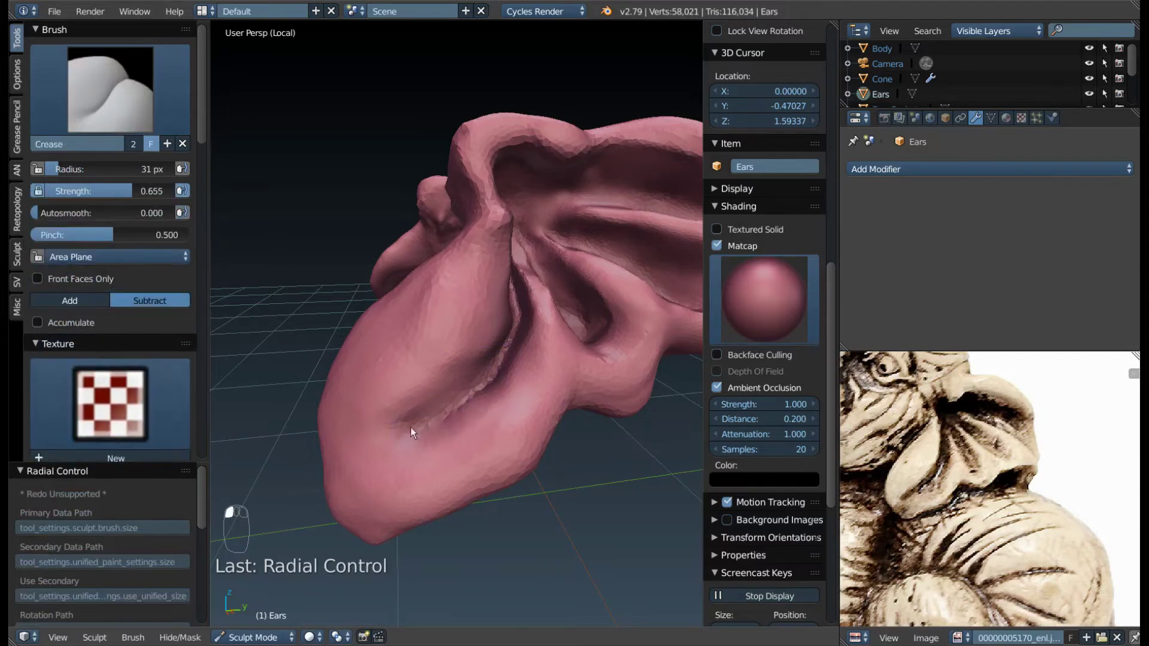
pyautogui.moveTo(546, 388); pyautogui.dragTo(510, 320)
pyautogui.moveTo(510, 321); pyautogui.dragTo(458, 262)
pyautogui.moveTo(458, 262); pyautogui.dragTo(455, 323)
pyautogui.moveTo(474, 343); pyautogui.dragTo(526, 409)
# - Carve a further crease into the ear with a smaller brush, then ready the Snake Hook
pyautogui.press('f')
pyautogui.moveTo(521, 283); pyautogui.dragTo(526, 410)
pyautogui.moveTo(526, 410); pyautogui.dragTo(456, 383)
pyautogui.press('k')
# - Try a Snake Hook pull on the ear edge with a smaller brush, then undo it
pyautogui.press('f')
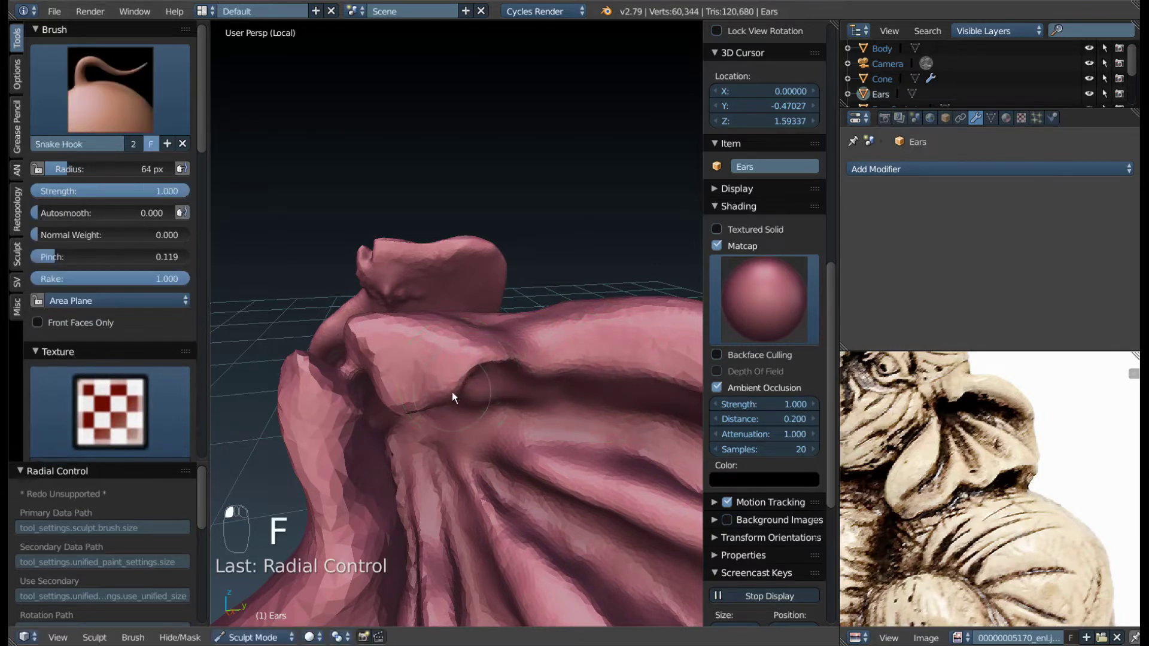
pyautogui.press('f')
pyautogui.moveTo(398, 409); pyautogui.dragTo(419, 405)
pyautogui.press('z')
pyautogui.press('ctrl+z')
pyautogui.press('ctrl+z')
# - Enlarge the brush and drag the ear's edges outward into shape with several strokes
pyautogui.press('f')
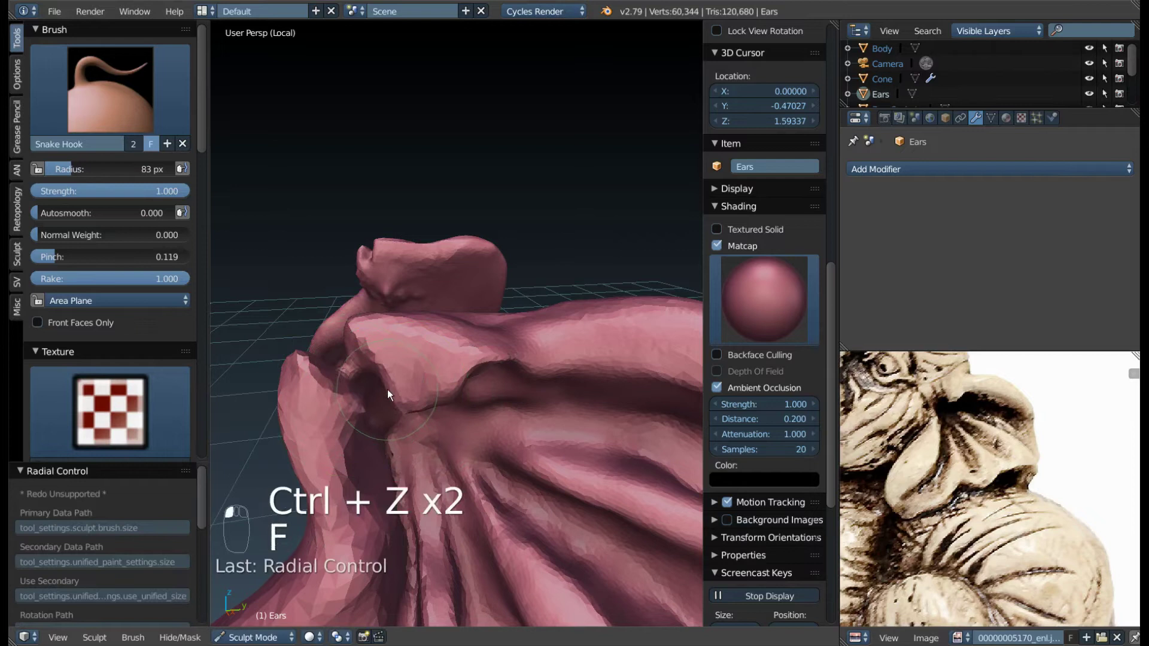
pyautogui.press('f')
pyautogui.moveTo(372, 415); pyautogui.dragTo(467, 389)
pyautogui.press('f')
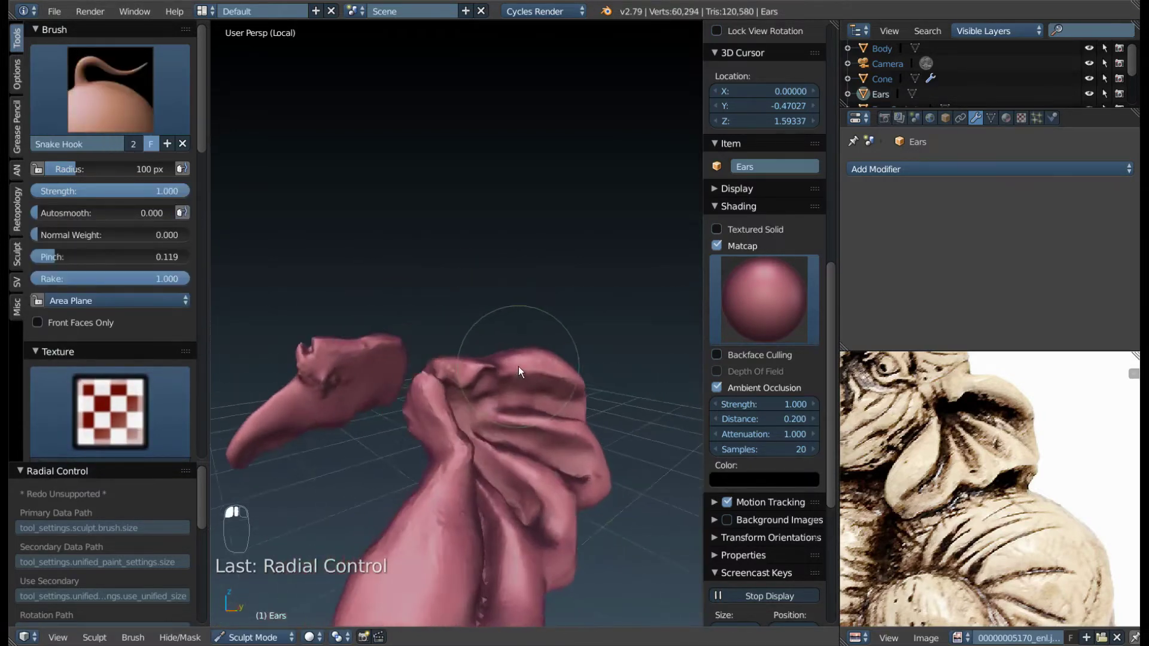
pyautogui.middleClick(456, 342)
pyautogui.moveTo(438, 274); pyautogui.dragTo(484, 466)
pyautogui.moveTo(484, 467); pyautogui.dragTo(615, 465)
pyautogui.moveTo(457, 464); pyautogui.dragTo(531, 421)
pyautogui.moveTo(464, 406); pyautogui.dragTo(561, 509)
# - Leave local view and sculpting, then enter Edit Mode on the ears mesh
pyautogui.press('KP_Divide')
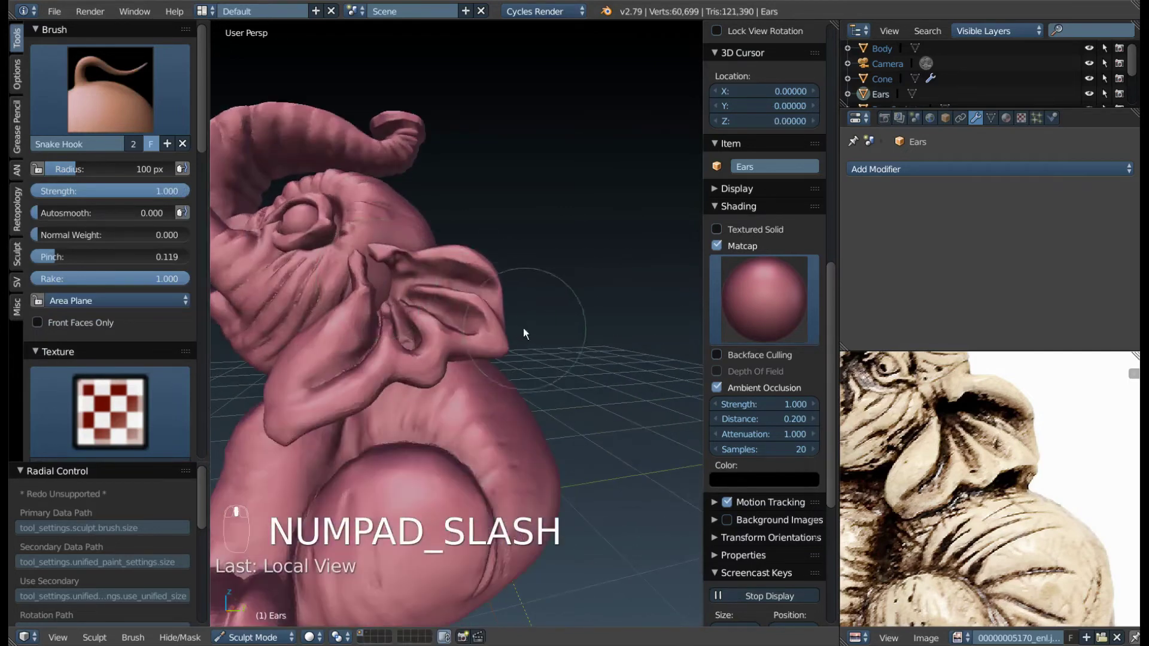
pyautogui.press('Tab')
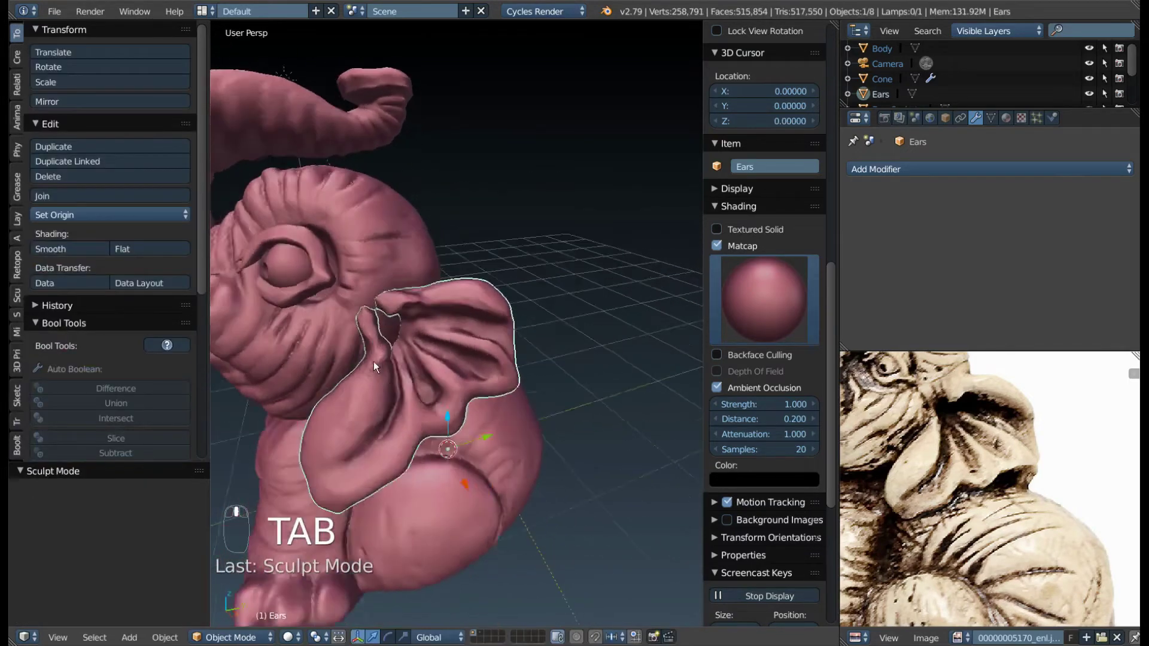
pyautogui.moveTo(473, 481); pyautogui.dragTo(468, 486)
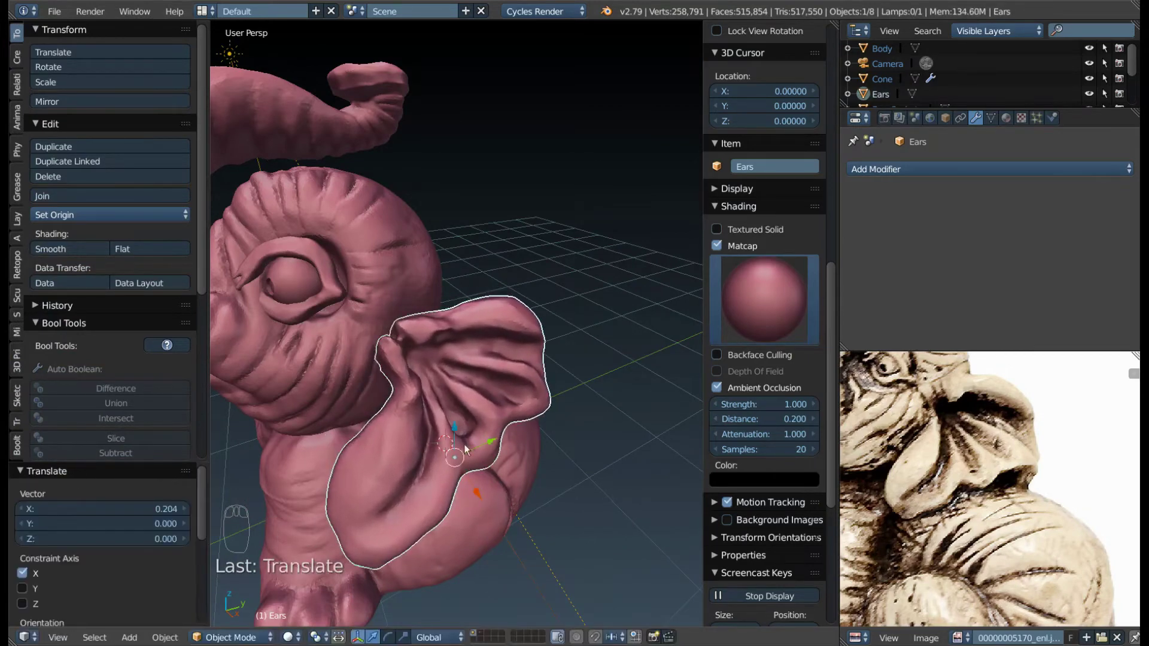
pyautogui.moveTo(477, 455); pyautogui.dragTo(545, 420)
pyautogui.press('Tab')
pyautogui.press('z')
pyautogui.middleClick(474, 397)
pyautogui.press('ctrl+Tab')
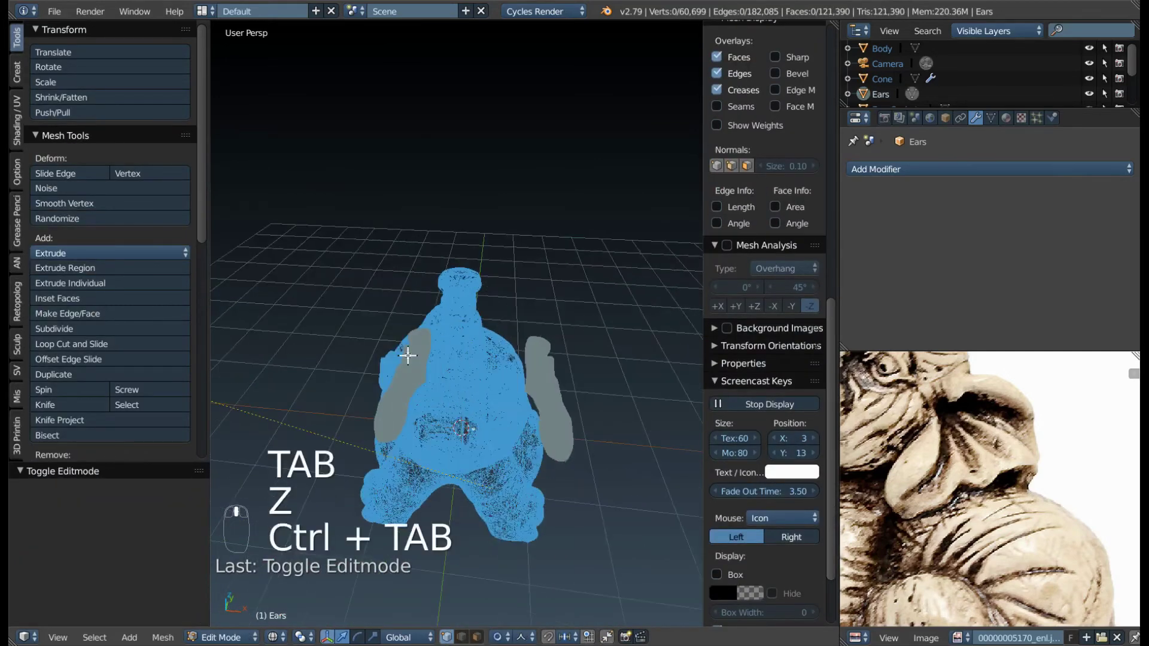
# - Select and delete one ear's vertices, return to Object Mode and bring up the Snap menu
pyautogui.press('b')
pyautogui.press('x')
pyautogui.press('Tab')
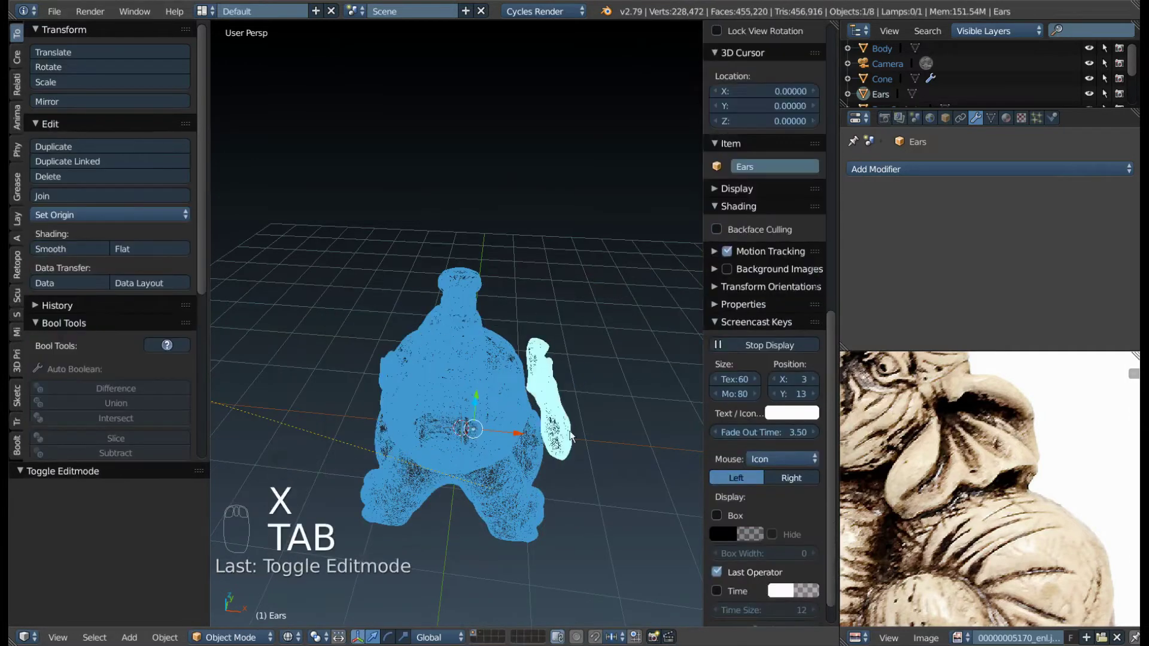
pyautogui.press('alt+g')
pyautogui.press('z')
pyautogui.middleClick(497, 406)
pyautogui.middleClick(441, 381)
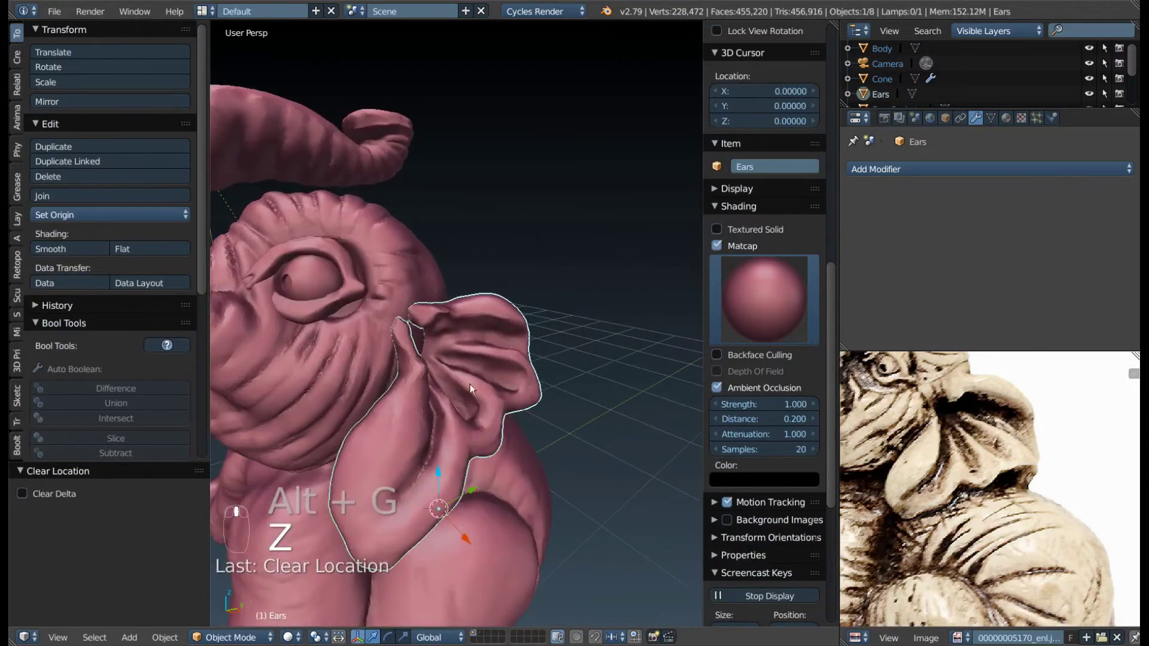
pyautogui.press('.')
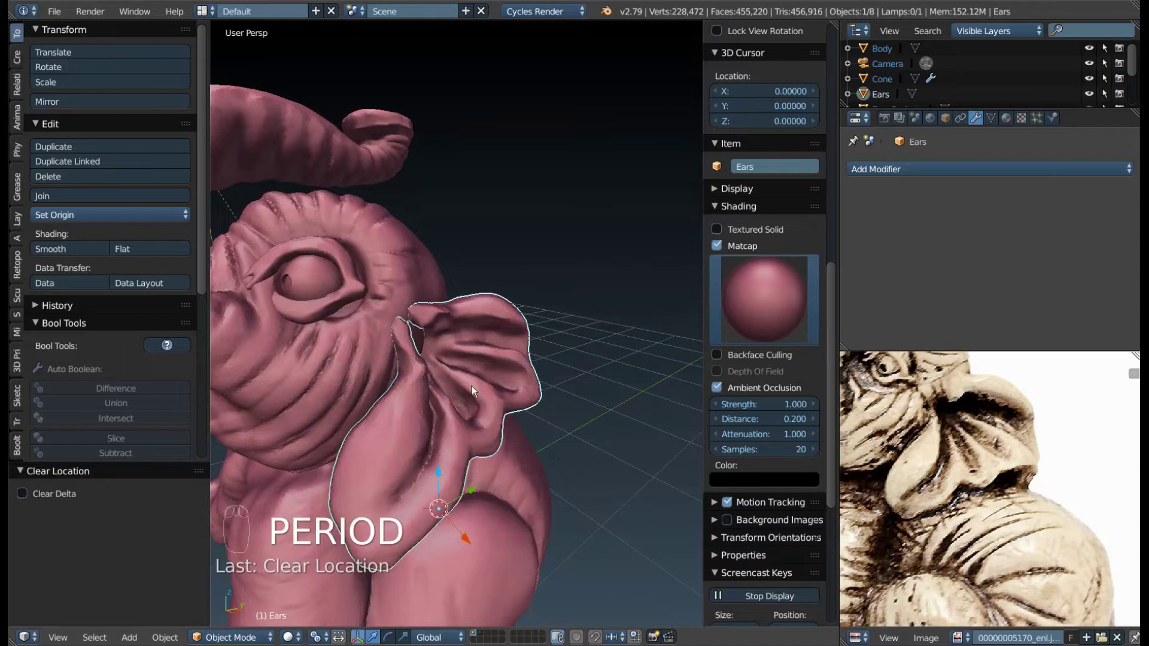
pyautogui.press('shift+s')
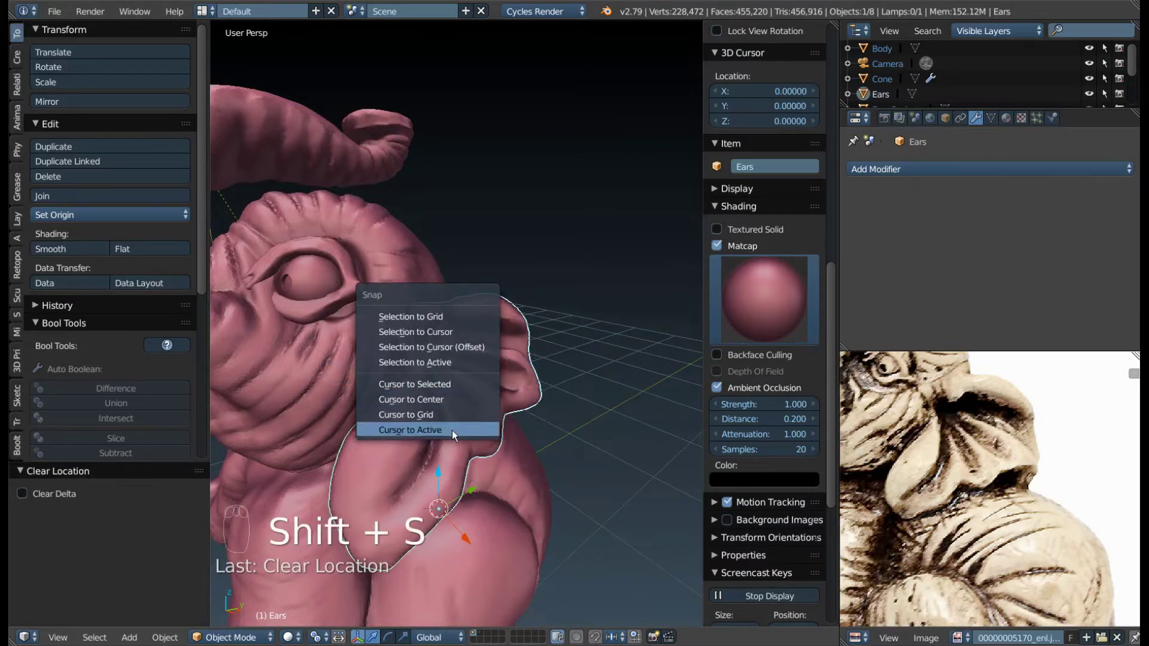
# - Snap the 3D cursor to the ear and tilt it slightly with a rotation
pyautogui.moveTo(463, 471); pyautogui.dragTo(561, 420)
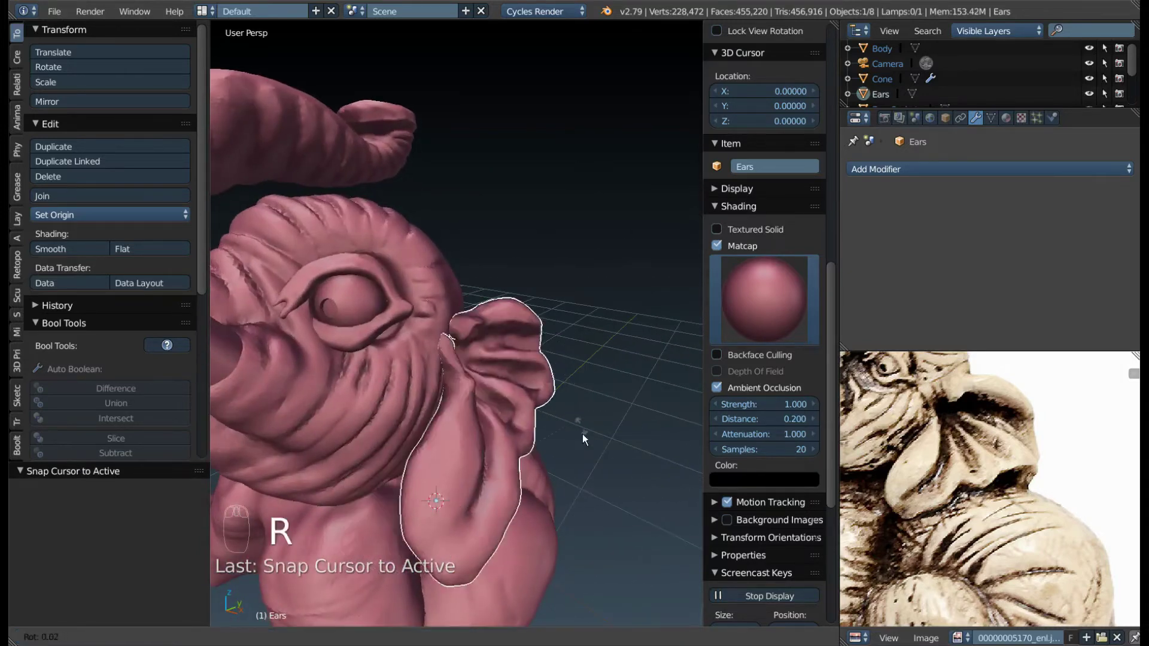
pyautogui.moveTo(515, 450); pyautogui.dragTo(530, 429)
pyautogui.press('r')
pyautogui.moveTo(531, 429); pyautogui.dragTo(521, 400)
pyautogui.press('.')
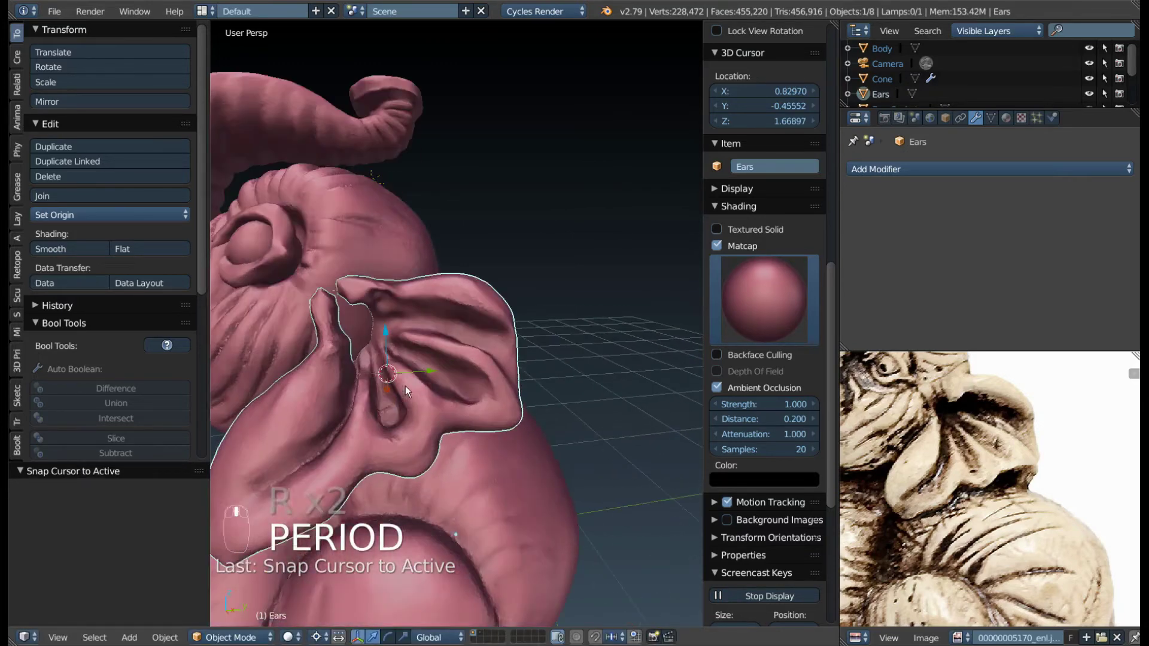
pyautogui.moveTo(474, 396); pyautogui.dragTo(481, 429)
# - Move the ear sideways along X and vertically so it sits against the head, checking from the side
pyautogui.press('g')
pyautogui.moveTo(412, 414); pyautogui.dragTo(552, 409)
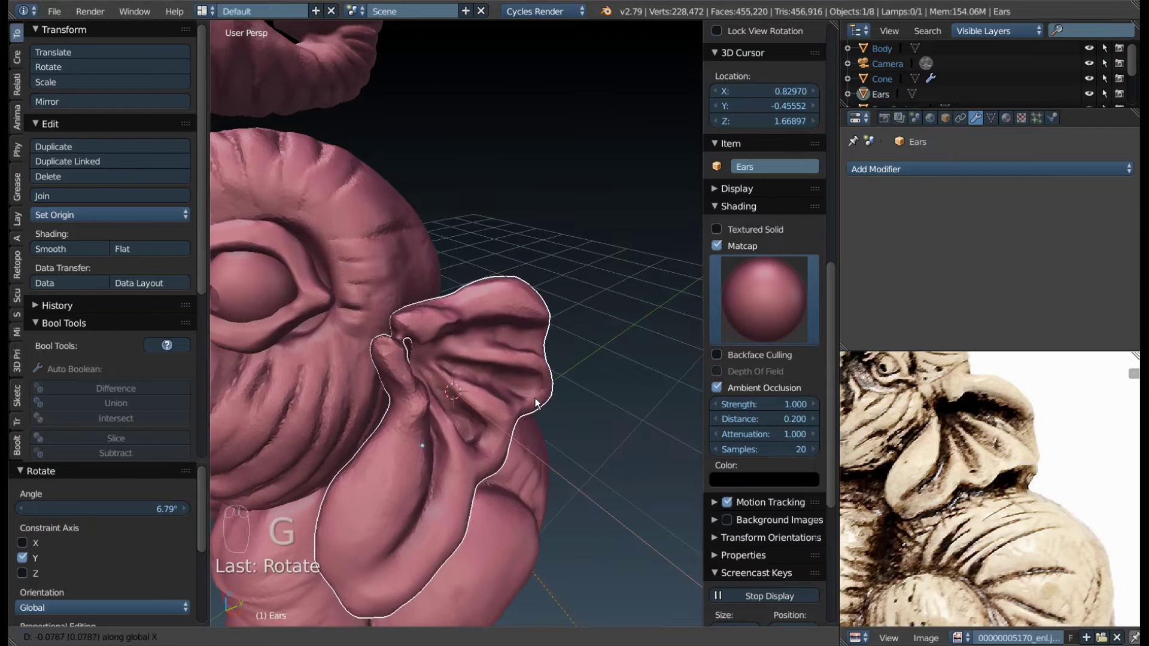
pyautogui.moveTo(469, 406); pyautogui.dragTo(376, 357)
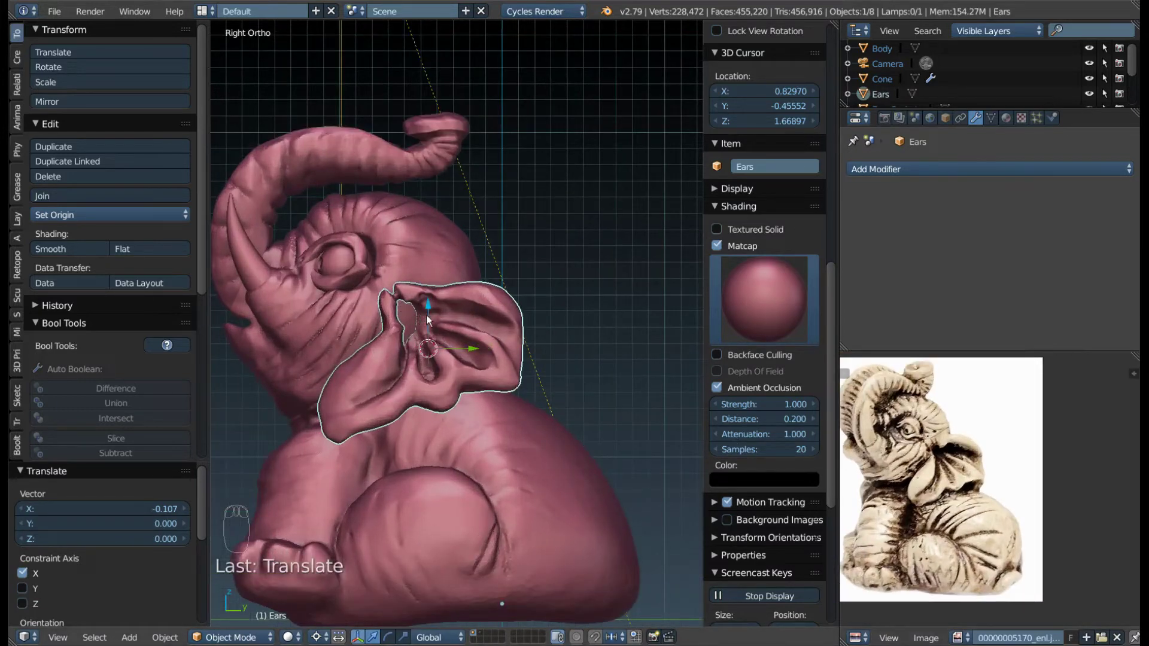
pyautogui.press('g')
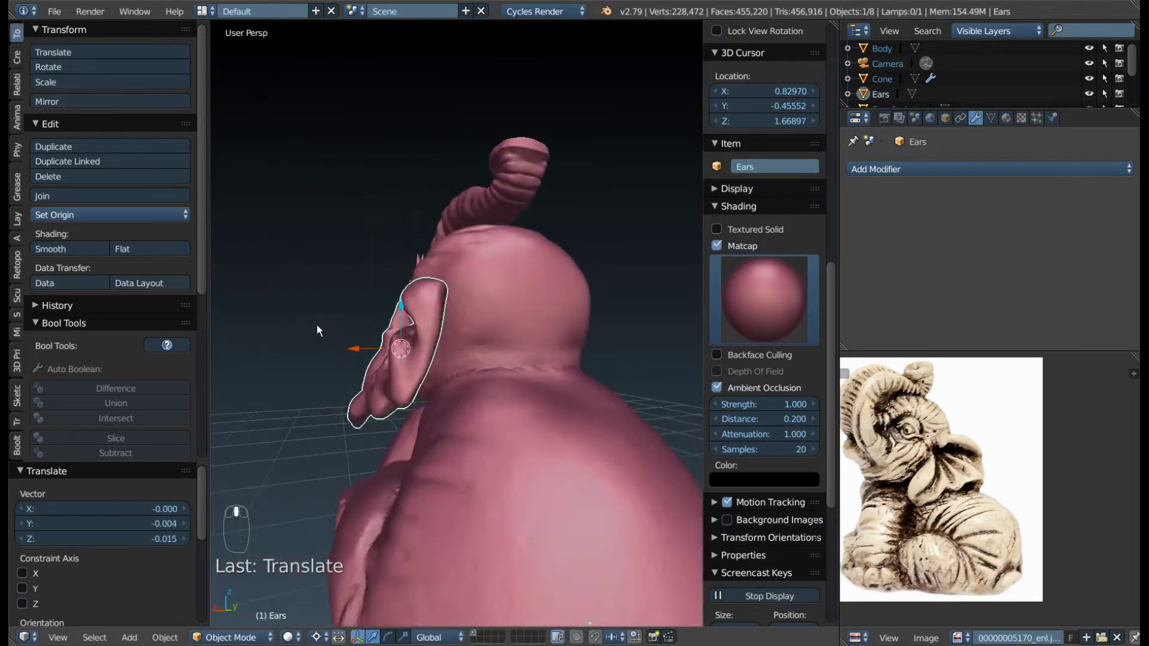
pyautogui.moveTo(317, 337); pyautogui.dragTo(458, 354)
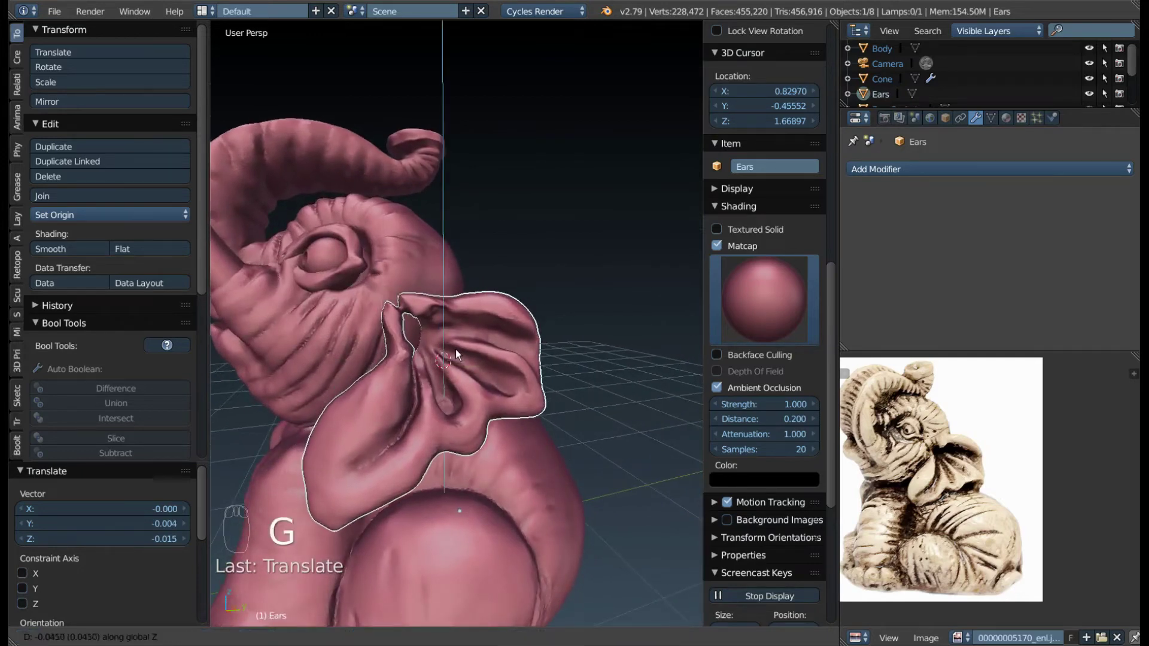
pyautogui.middleClick(410, 349)
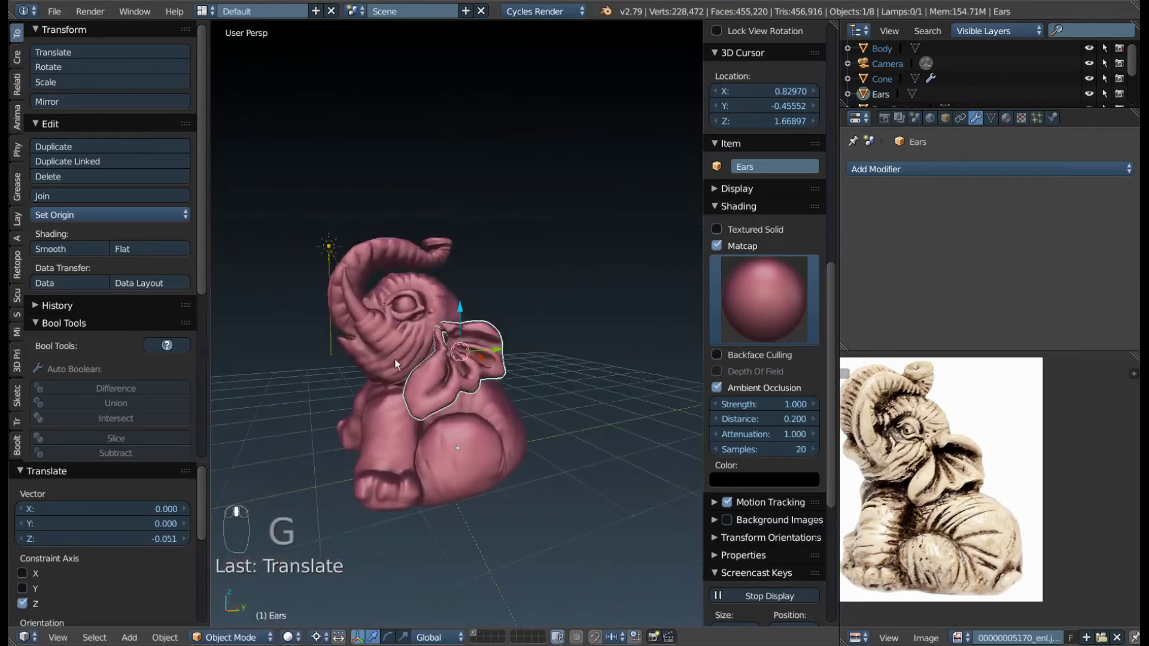
# - Nudge the ear a little further along X and review its placement from around the elephant
pyautogui.press('g')
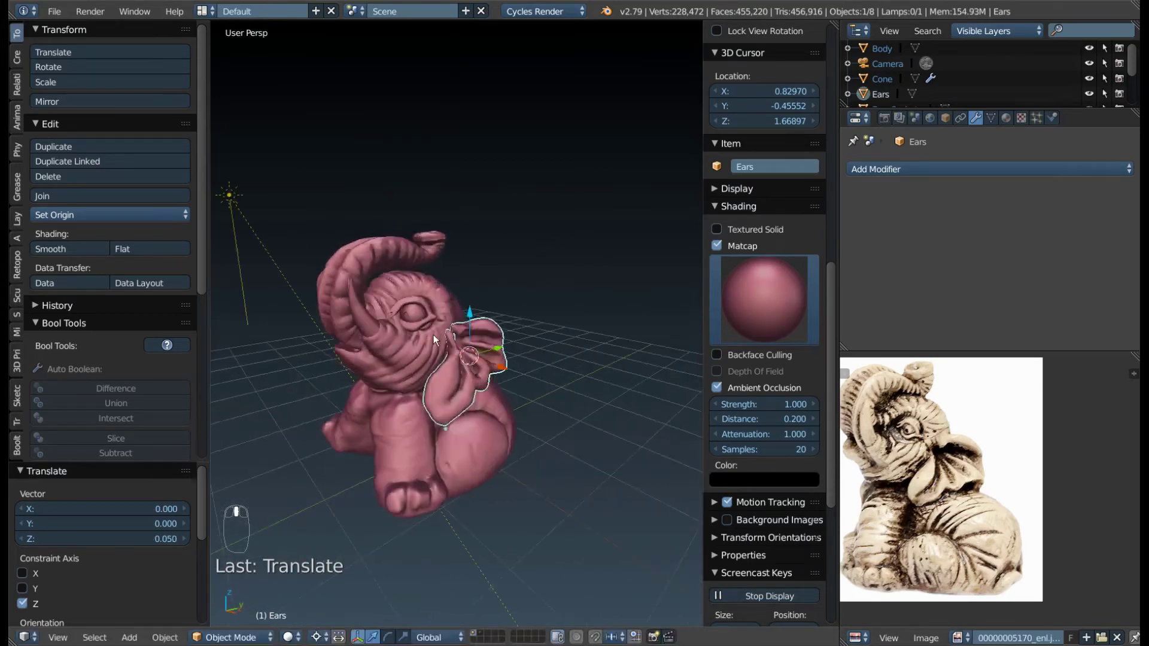
pyautogui.moveTo(437, 351); pyautogui.dragTo(541, 413)
pyautogui.press('g')
pyautogui.press('g')
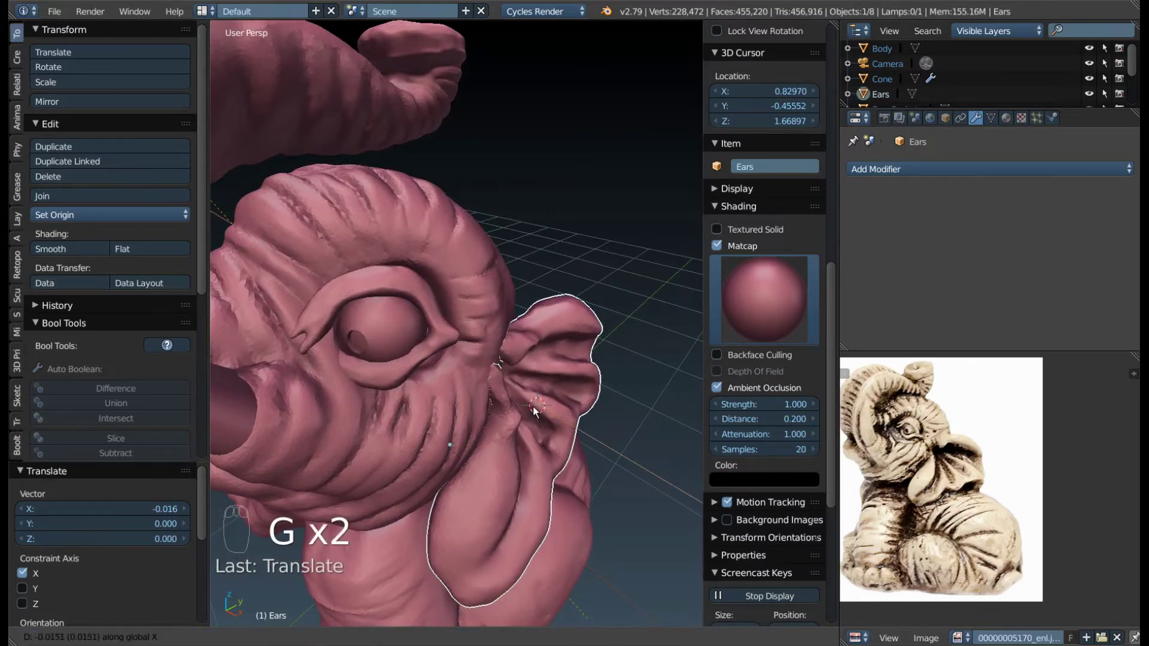
pyautogui.moveTo(513, 425); pyautogui.dragTo(423, 391)
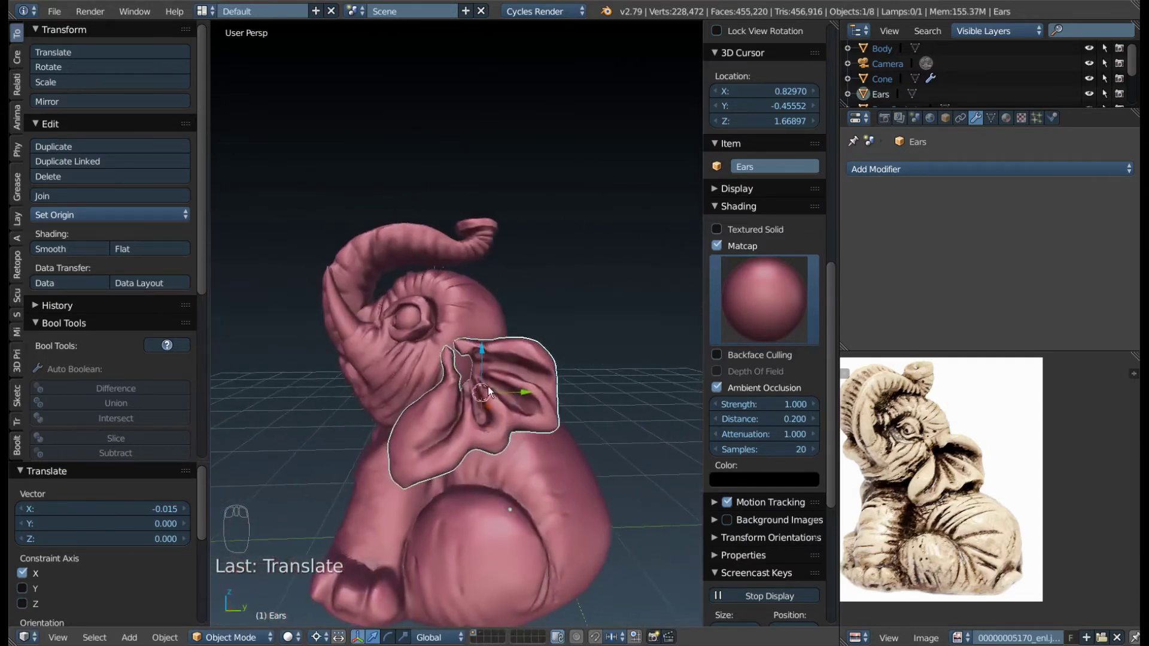
pyautogui.moveTo(505, 395); pyautogui.dragTo(599, 353)
pyautogui.press('F9')
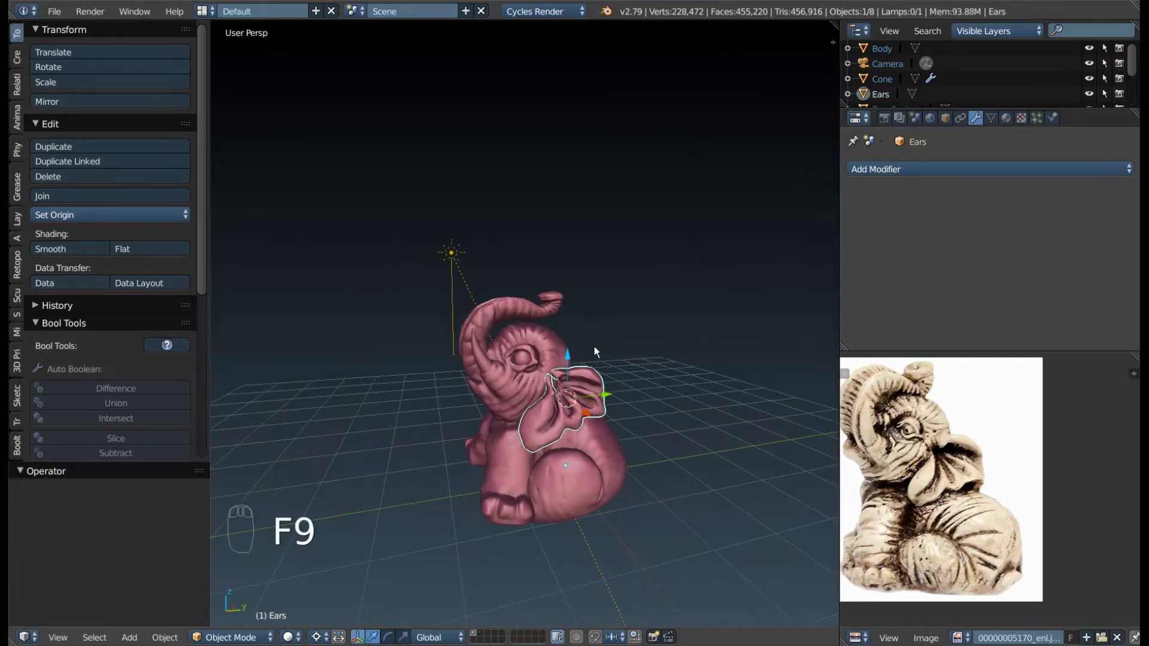
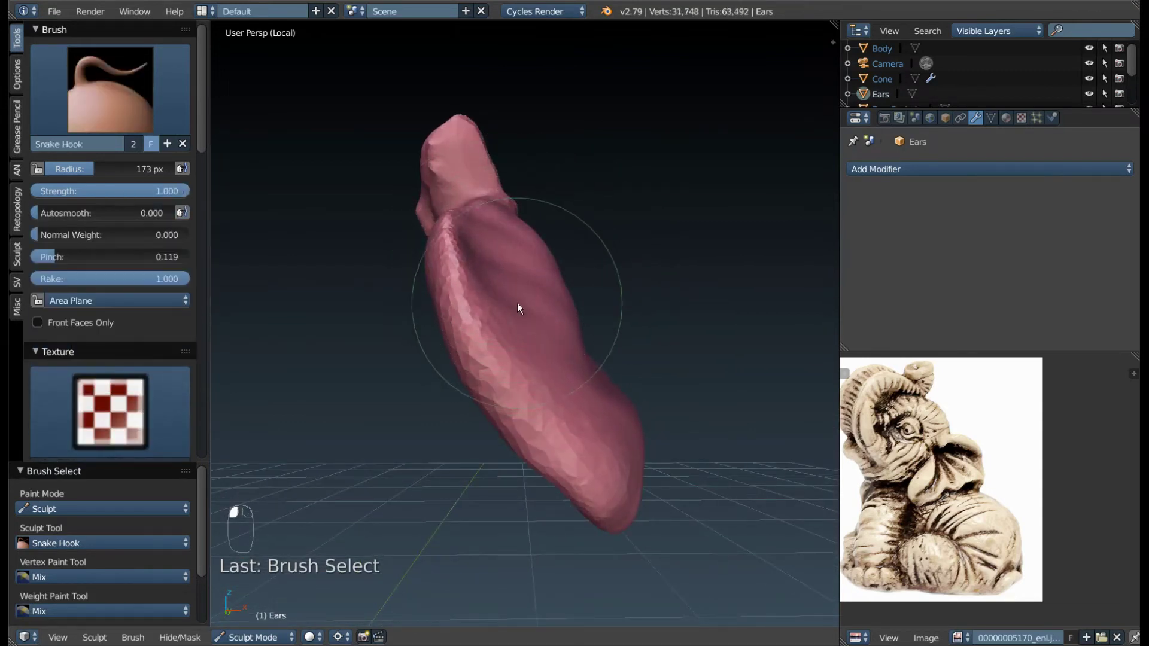
# - With the Snake Hook brush resized via F, reshape the isolated ear's folds and pull its surface outward
pyautogui.press('f')
pyautogui.moveTo(545, 315); pyautogui.dragTo(417, 395)
pyautogui.press('f')
pyautogui.moveTo(591, 417); pyautogui.dragTo(417, 395)
pyautogui.press('f')
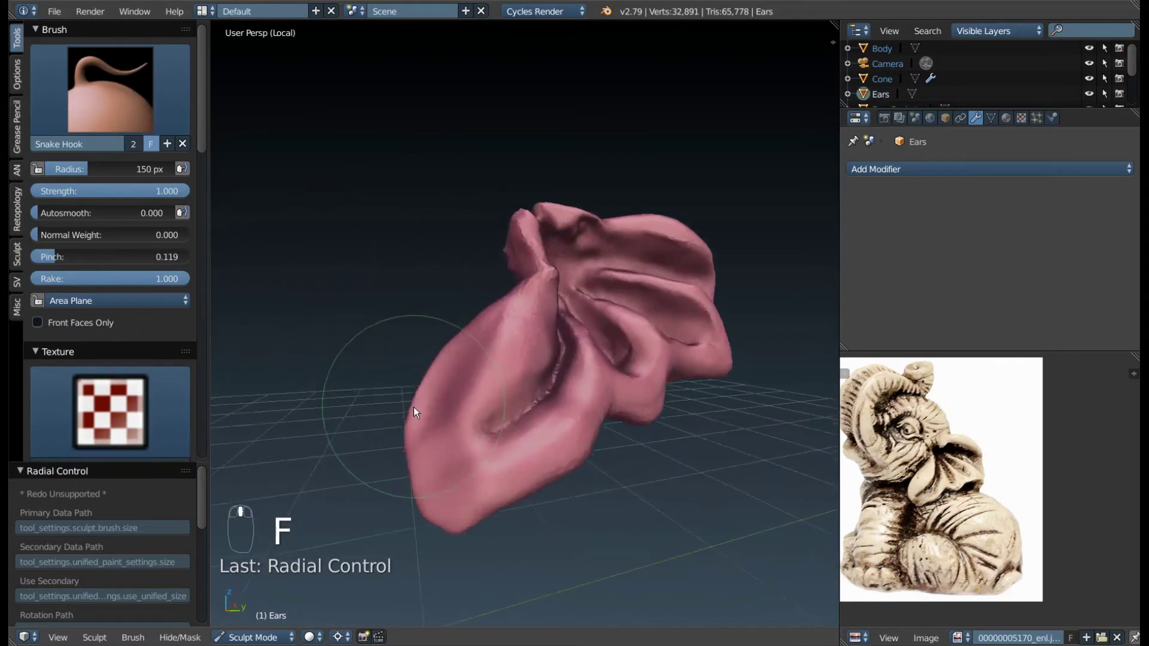
pyautogui.moveTo(425, 414); pyautogui.dragTo(566, 348)
pyautogui.moveTo(566, 348); pyautogui.dragTo(545, 350)
pyautogui.press('f')
pyautogui.press('f')
pyautogui.press('ctrl+z')
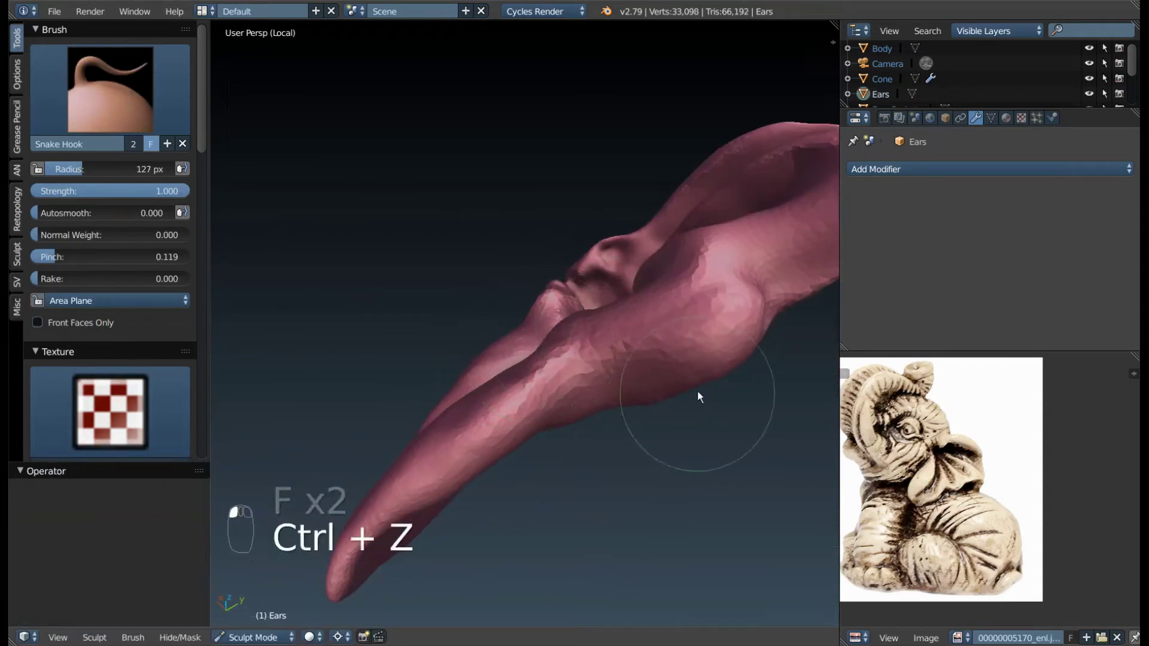
pyautogui.press('f')
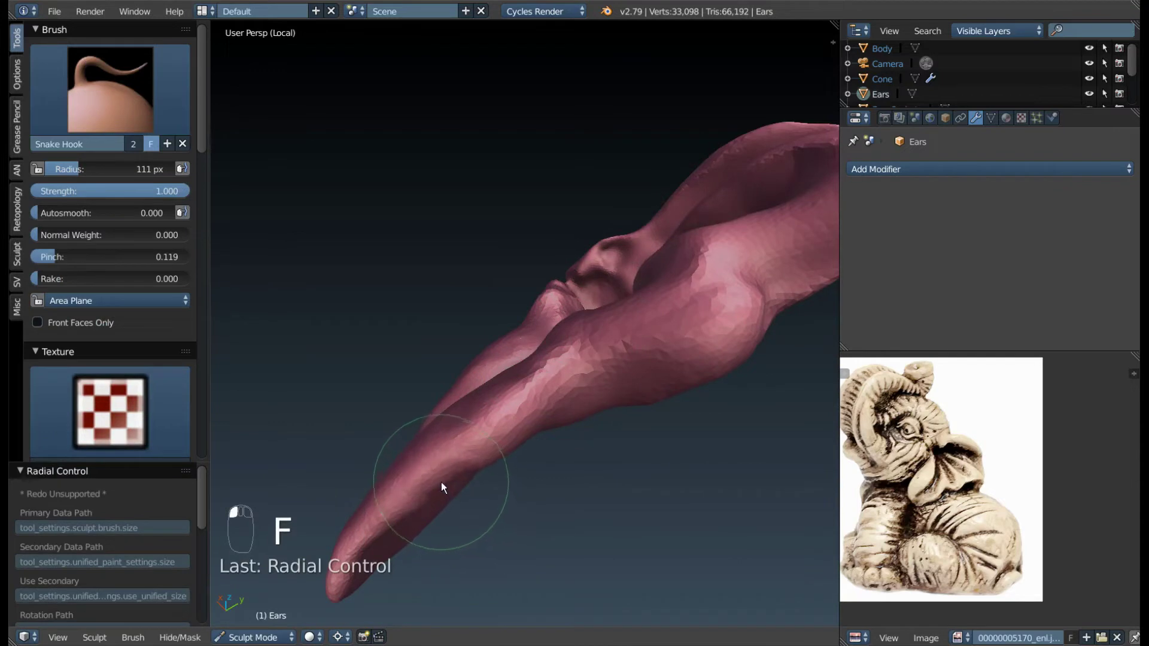
pyautogui.moveTo(474, 475); pyautogui.dragTo(583, 465)
pyautogui.moveTo(679, 380); pyautogui.dragTo(584, 465)
# - Orbit to other sides of the ear and keep pulling its surface into shape
pyautogui.click(580, 392)
pyautogui.middleClick(581, 392)
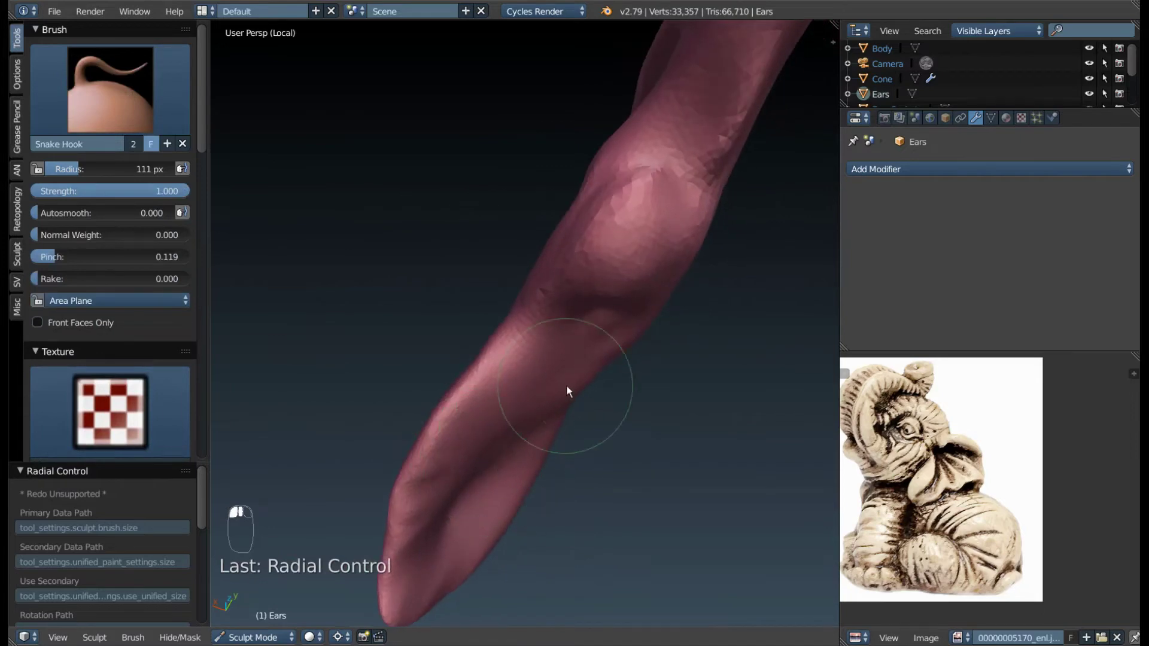
pyautogui.click(540, 364)
pyautogui.middleClick(539, 364)
pyautogui.moveTo(507, 307); pyautogui.dragTo(549, 289)
pyautogui.moveTo(548, 289); pyautogui.dragTo(605, 467)
pyautogui.moveTo(575, 309); pyautogui.dragTo(541, 400)
pyautogui.middleClick(616, 447)
pyautogui.moveTo(585, 448); pyautogui.dragTo(580, 391)
pyautogui.click(567, 407)
pyautogui.moveTo(581, 368); pyautogui.dragTo(439, 472)
# - Work across the ear with many hook strokes, rounding its surface and undoing stray pulls
pyautogui.press('f')
pyautogui.moveTo(423, 469); pyautogui.dragTo(418, 489)
pyautogui.moveTo(439, 508); pyautogui.dragTo(486, 496)
pyautogui.press('ctrl+z')
pyautogui.moveTo(486, 497); pyautogui.dragTo(510, 504)
pyautogui.rightClick(606, 538)
pyautogui.moveTo(624, 461); pyautogui.dragTo(601, 377)
pyautogui.moveTo(601, 376); pyautogui.dragTo(473, 389)
pyautogui.moveTo(473, 388); pyautogui.dragTo(518, 384)
pyautogui.moveTo(518, 384); pyautogui.dragTo(511, 380)
pyautogui.moveTo(510, 381); pyautogui.dragTo(645, 395)
pyautogui.moveTo(646, 395); pyautogui.dragTo(597, 501)
pyautogui.moveTo(646, 395); pyautogui.dragTo(542, 353)
pyautogui.moveTo(597, 501); pyautogui.dragTo(466, 379)
pyautogui.moveTo(524, 363); pyautogui.dragTo(709, 365)
# - Enlarge the brush, shape the ear tip and pull the ear edge outward into a rounded form
pyautogui.press('f')
pyautogui.press('ctrl+z')
pyautogui.middleClick(713, 368)
pyautogui.moveTo(581, 370); pyautogui.dragTo(589, 391)
pyautogui.press('f')
pyautogui.moveTo(576, 392); pyautogui.dragTo(695, 344)
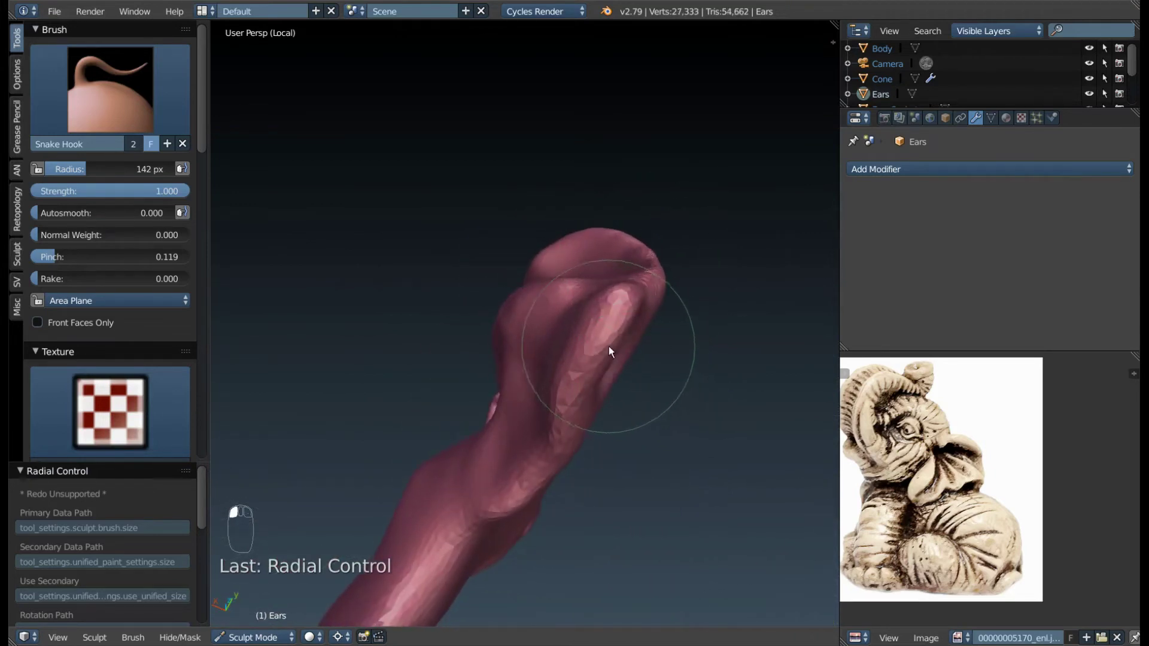
pyautogui.click(511, 452)
pyautogui.moveTo(575, 472); pyautogui.dragTo(529, 475)
pyautogui.click(528, 475)
pyautogui.moveTo(507, 469); pyautogui.dragTo(555, 453)
pyautogui.moveTo(556, 453); pyautogui.dragTo(452, 464)
pyautogui.moveTo(452, 465); pyautogui.dragTo(686, 389)
pyautogui.middleClick(544, 409)
# - Exit local view to Object Mode and frame the whole figure in Right Ortho view
pyautogui.press('KP_Divide')
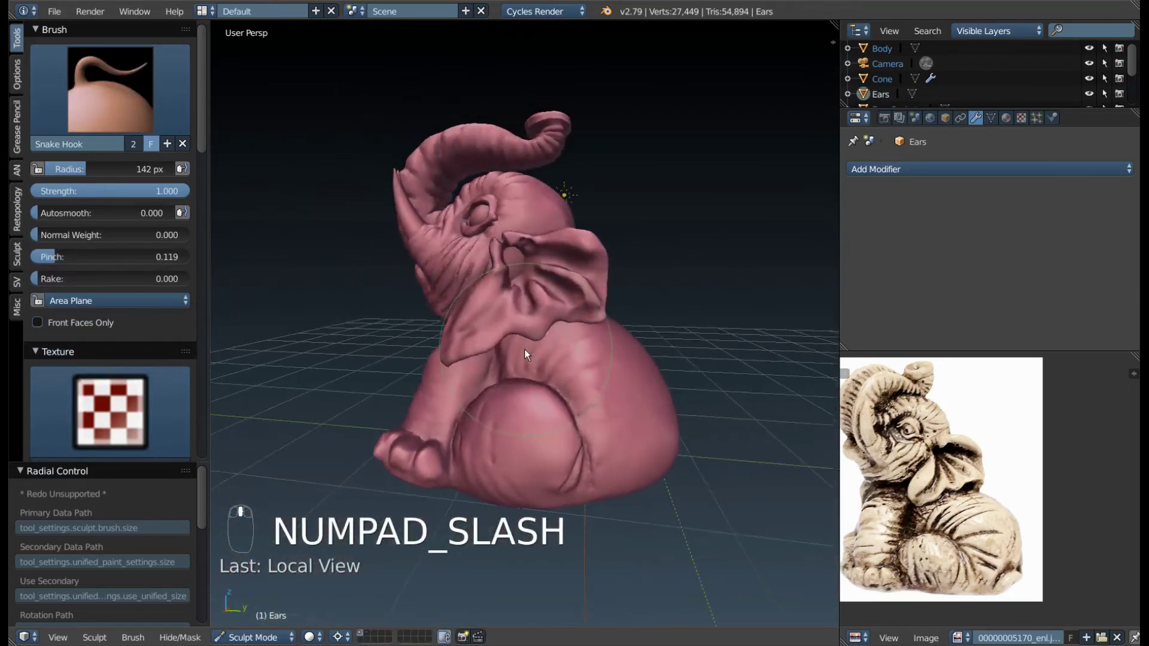
pyautogui.moveTo(569, 298); pyautogui.dragTo(428, 360)
pyautogui.moveTo(649, 275); pyautogui.dragTo(581, 329)
pyautogui.press('Tab')
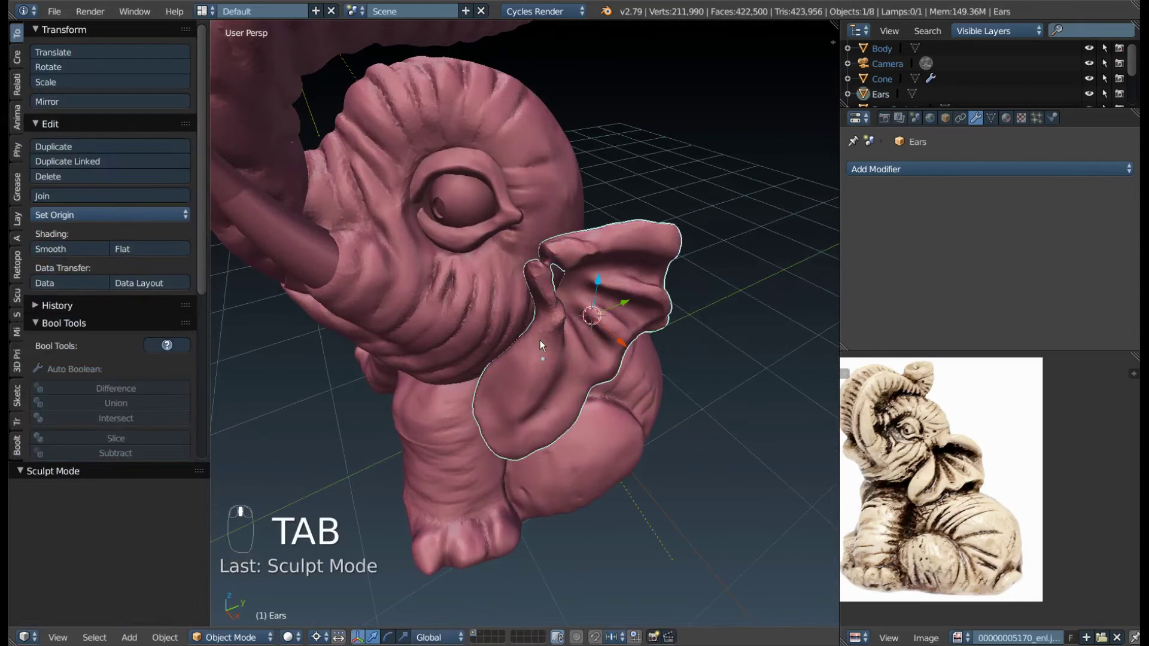
pyautogui.middleClick(500, 312)
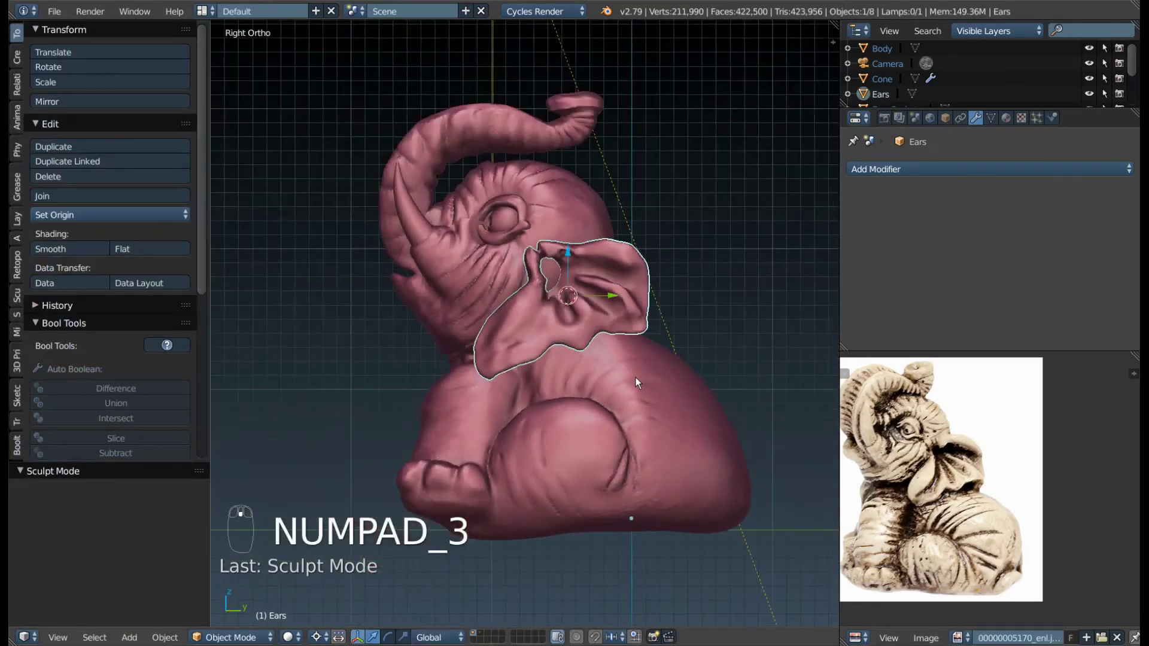
pyautogui.middleClick(637, 382)
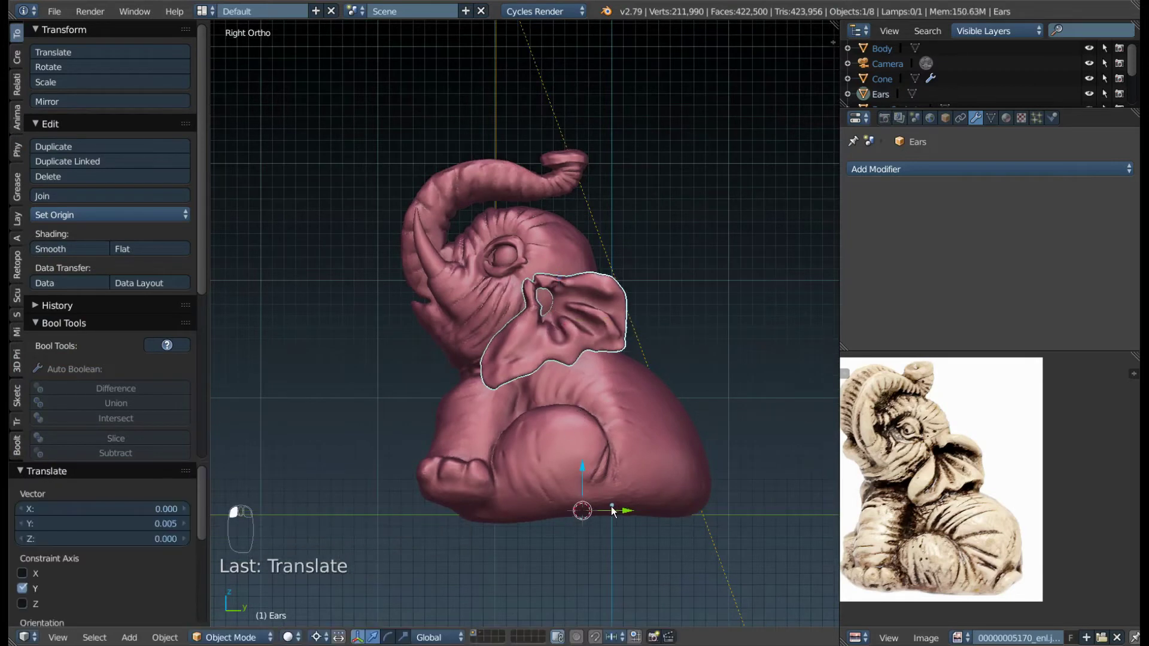
pyautogui.press('ctrl+z')
# - Place the 3D cursor, add a cube and lower it along Z beneath the elephant as a base block
pyautogui.click(615, 511)
pyautogui.press('shift+a')
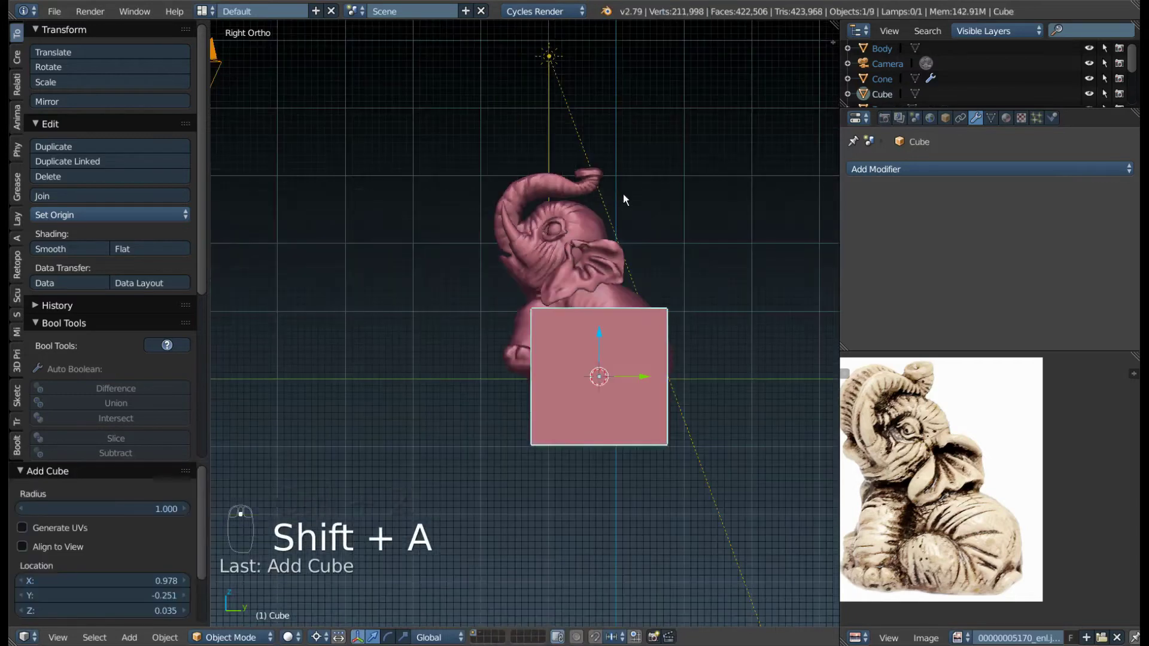
pyautogui.moveTo(682, 228); pyautogui.dragTo(596, 386)
pyautogui.press('s')
pyautogui.press('s')
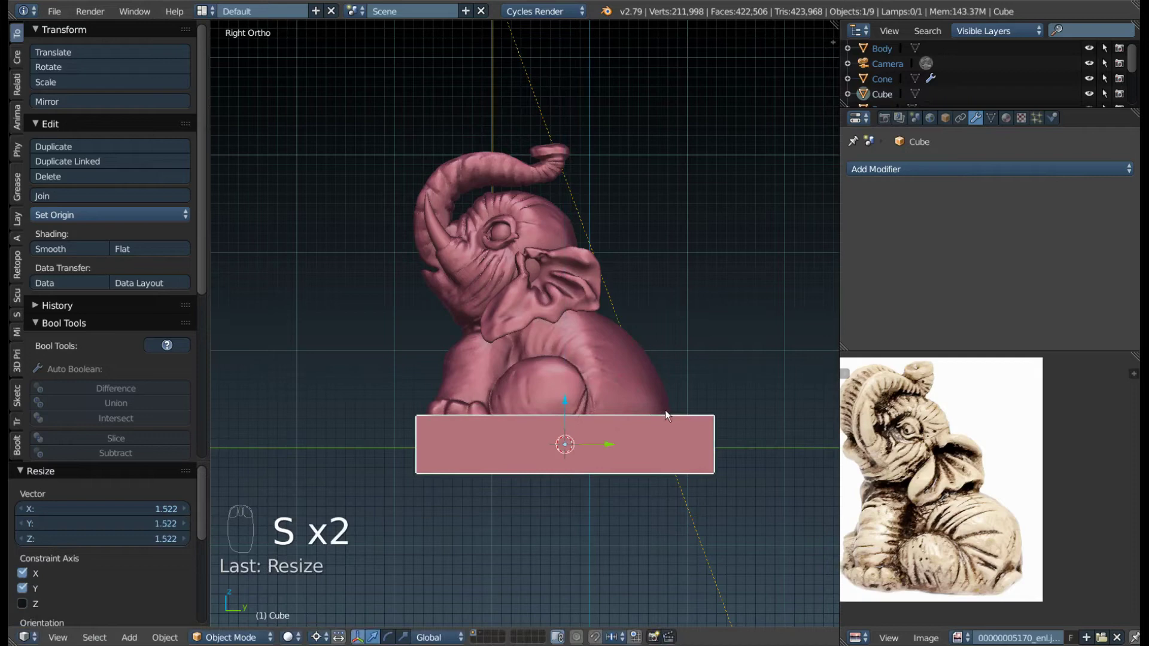
pyautogui.moveTo(641, 400); pyautogui.dragTo(596, 447)
pyautogui.moveTo(596, 447); pyautogui.dragTo(603, 438)
pyautogui.press('KP_1')
# - Zoom into the ear area of the reference photo to compare it with the reshaped ear
pyautogui.moveTo(604, 434); pyautogui.dragTo(623, 436)
pyautogui.press('g')
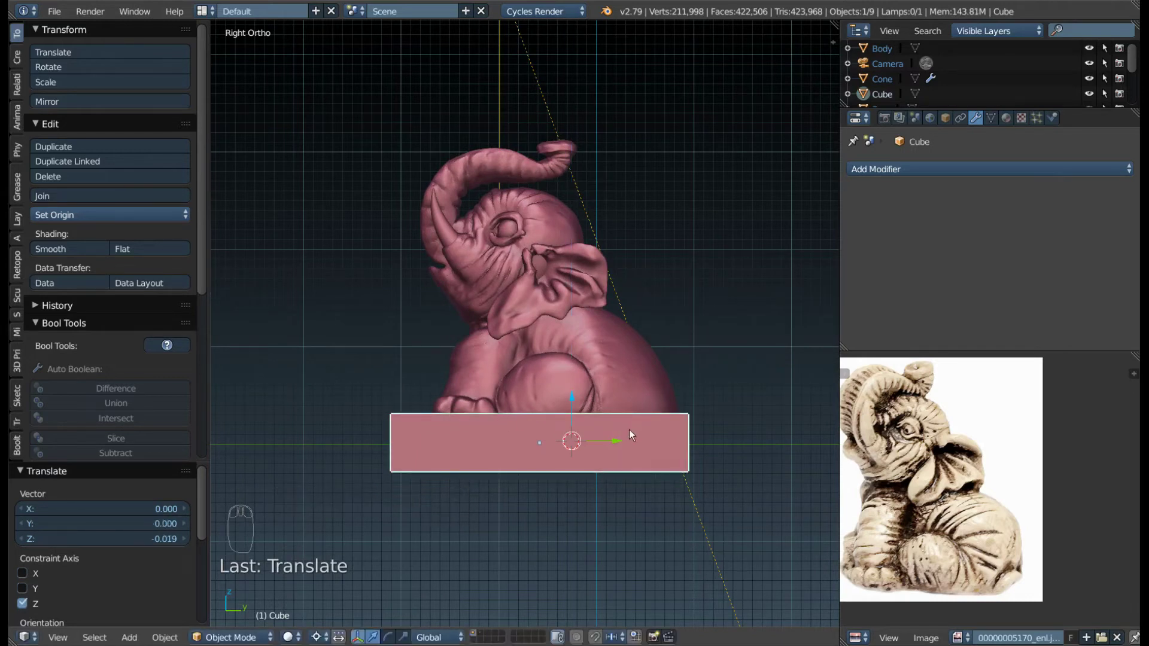
pyautogui.press('g')
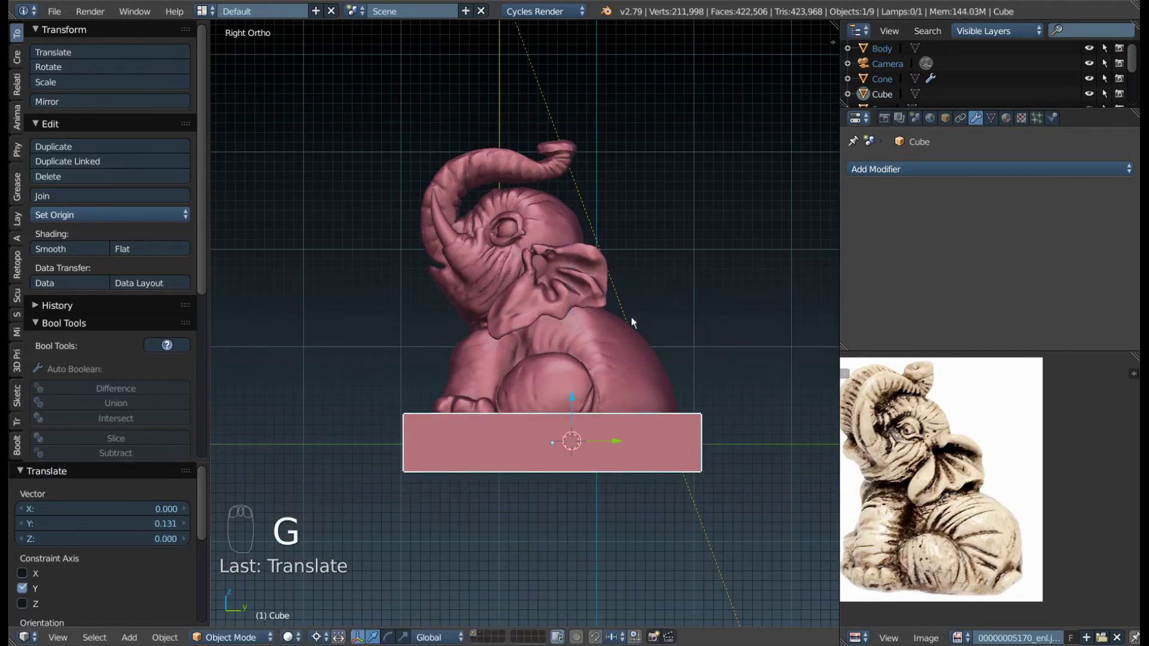
pyautogui.moveTo(625, 271); pyautogui.dragTo(585, 446)
pyautogui.moveTo(585, 446); pyautogui.dragTo(559, 426)
pyautogui.moveTo(560, 427); pyautogui.dragTo(522, 396)
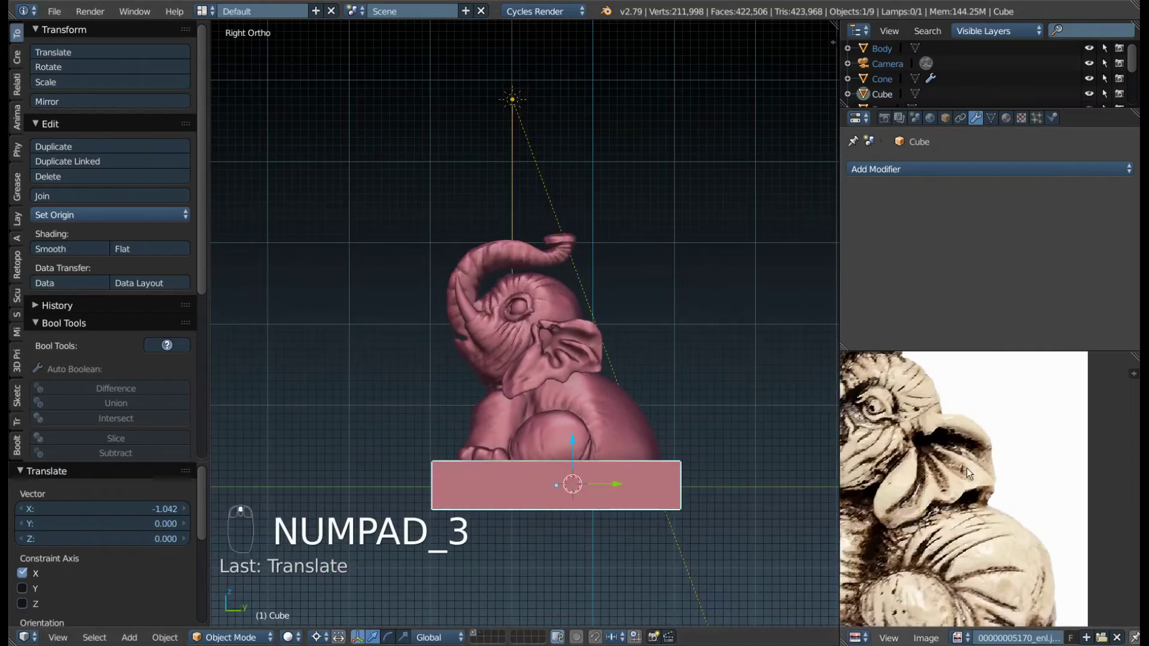
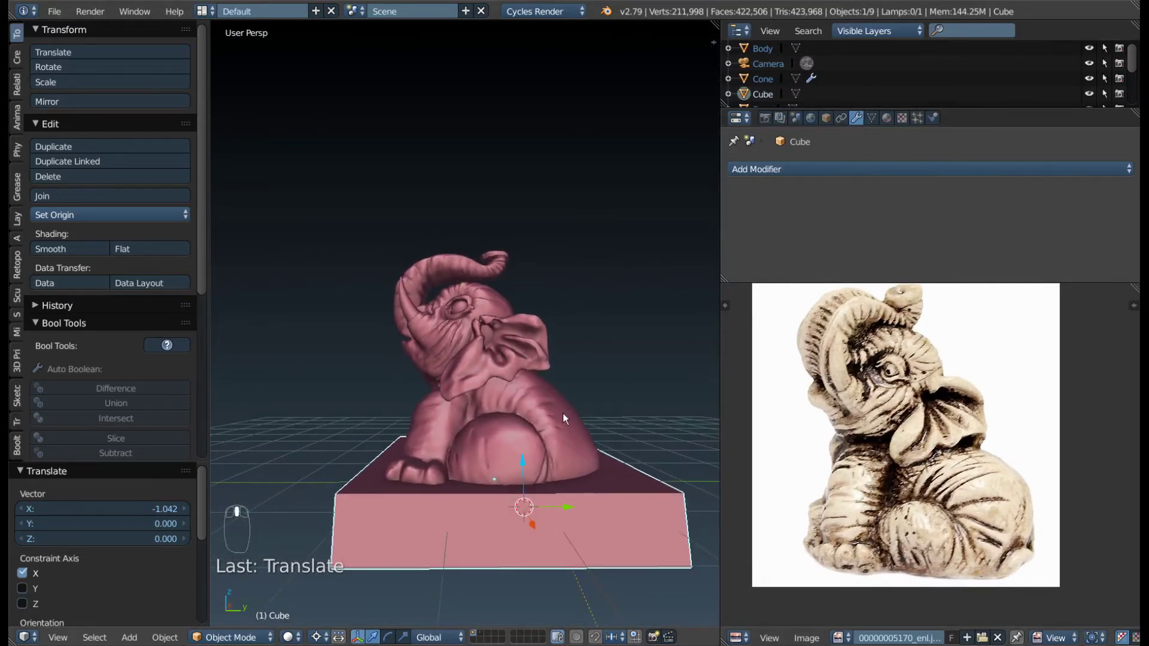
# - Select the elephant body and start sculpting it with the Grab brush, viewing it from behind and the side
pyautogui.press('Tab')
pyautogui.moveTo(565, 408); pyautogui.dragTo(554, 374)
pyautogui.middleClick(554, 374)
pyautogui.press('g')
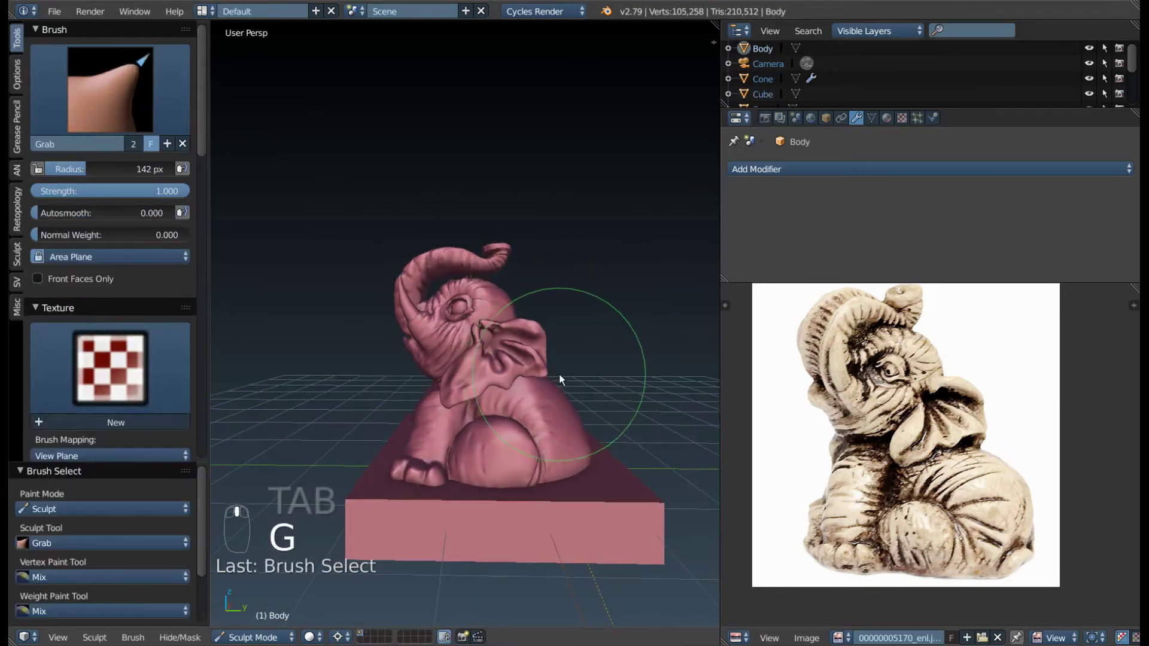
pyautogui.middleClick(563, 386)
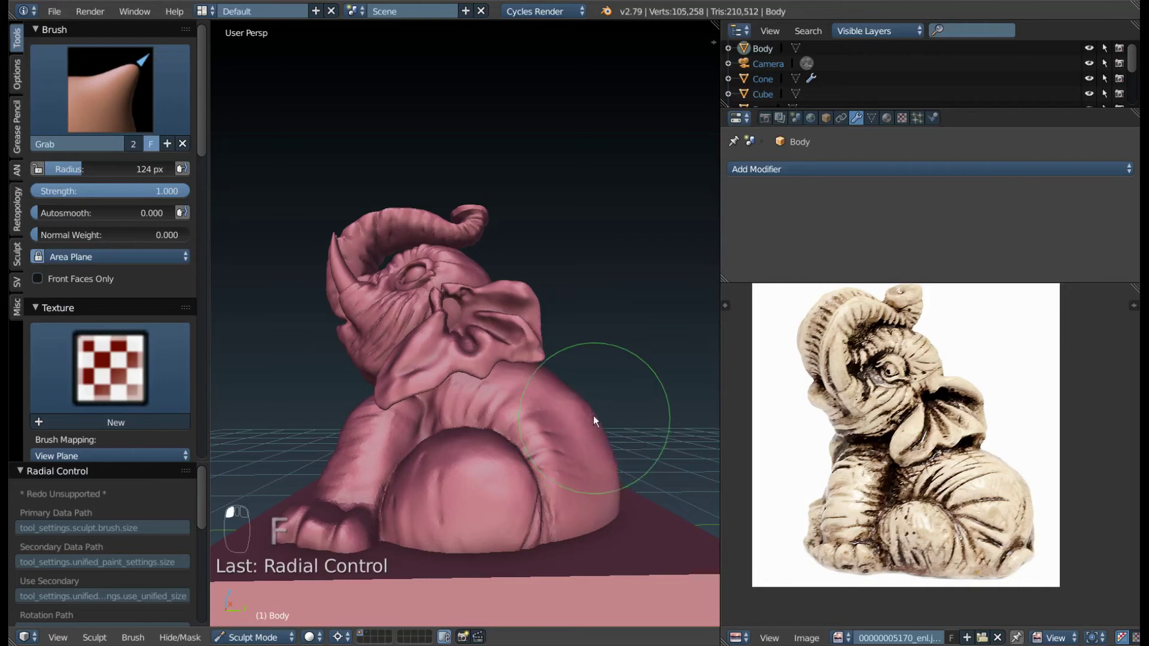
pyautogui.click(566, 431)
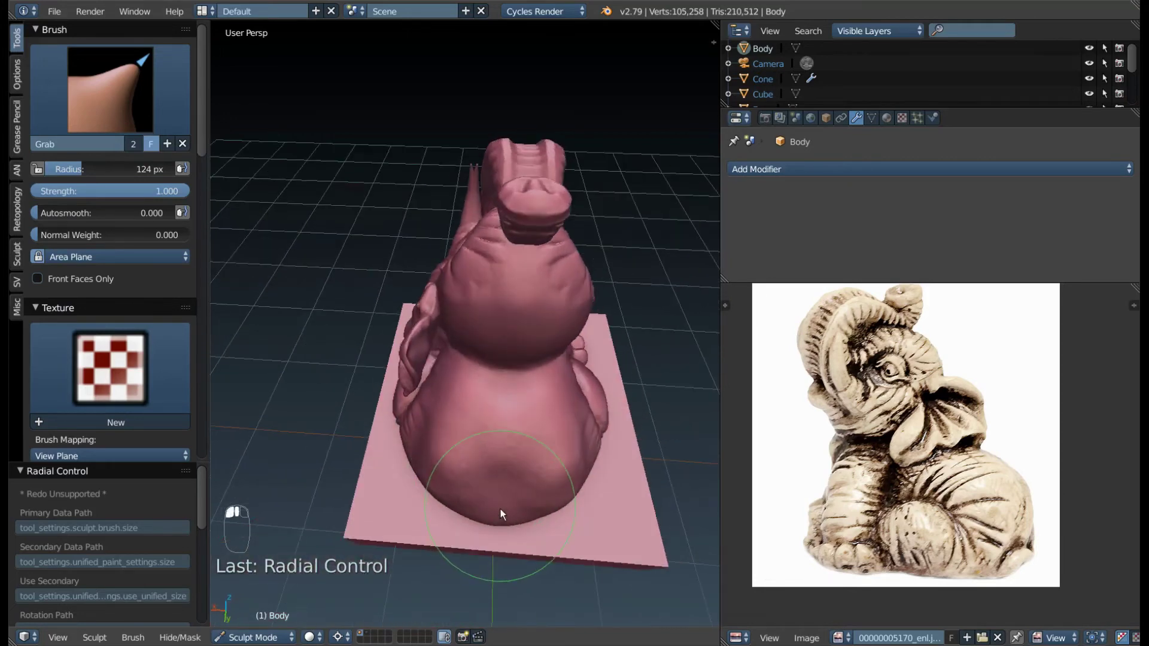
pyautogui.click(477, 449)
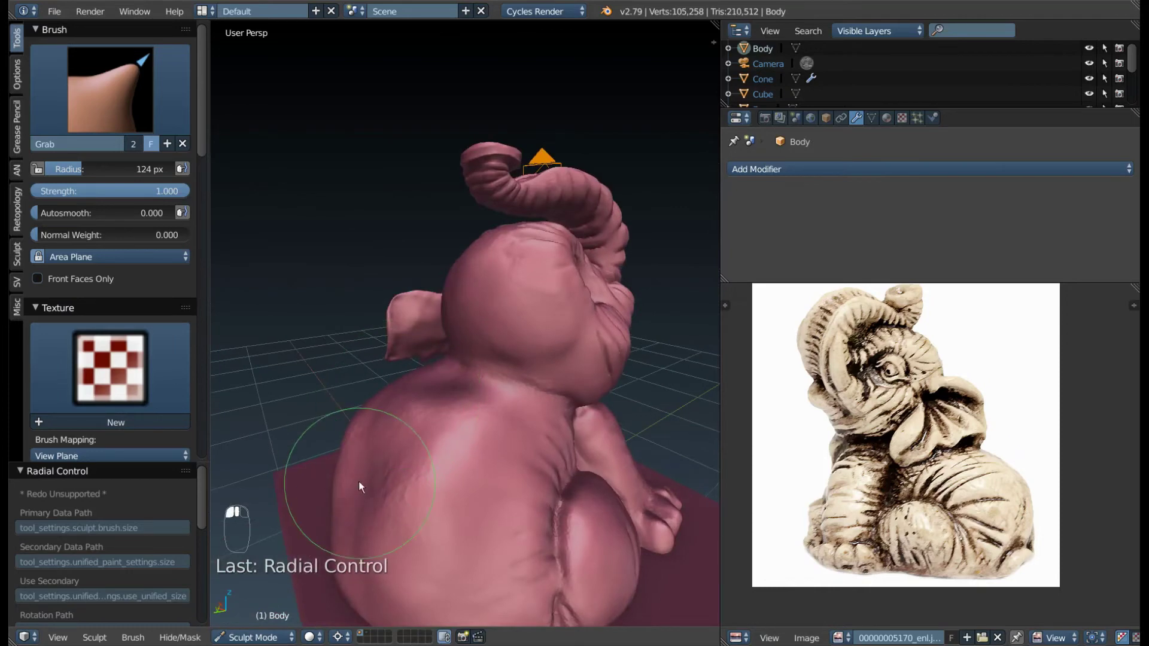
# - Pull the body surface into shape around the ear and back with Grab strokes
pyautogui.moveTo(360, 495); pyautogui.dragTo(364, 488)
pyautogui.moveTo(379, 491); pyautogui.dragTo(529, 373)
pyautogui.moveTo(528, 373); pyautogui.dragTo(555, 429)
pyautogui.moveTo(555, 430); pyautogui.dragTo(592, 397)
pyautogui.moveTo(592, 397); pyautogui.dragTo(422, 514)
pyautogui.rightClick(521, 442)
pyautogui.rightClick(476, 466)
pyautogui.middleClick(451, 487)
pyautogui.middleClick(418, 512)
pyautogui.rightClick(423, 514)
# - Keep nudging the back contour with further Grab strokes, resizing the brush as needed
pyautogui.moveTo(425, 510); pyautogui.dragTo(464, 467)
pyautogui.moveTo(464, 467); pyautogui.dragTo(550, 468)
pyautogui.rightClick(475, 521)
pyautogui.moveTo(550, 468); pyautogui.dragTo(613, 468)
pyautogui.moveTo(613, 469); pyautogui.dragTo(580, 425)
pyautogui.press('f')
pyautogui.moveTo(580, 426); pyautogui.dragTo(597, 410)
pyautogui.click(597, 410)
pyautogui.moveTo(610, 420); pyautogui.dragTo(450, 469)
pyautogui.moveTo(447, 466); pyautogui.dragTo(453, 475)
# - Finish reshaping the shoulder area, then set up the Crease brush in Right Ortho view
pyautogui.middleClick(453, 478)
pyautogui.press('f')
pyautogui.moveTo(421, 486); pyautogui.dragTo(496, 462)
pyautogui.moveTo(508, 496); pyautogui.dragTo(497, 459)
pyautogui.moveTo(496, 459); pyautogui.dragTo(527, 482)
pyautogui.moveTo(530, 481); pyautogui.dragTo(532, 445)
pyautogui.press('shift+c')
pyautogui.press('f')
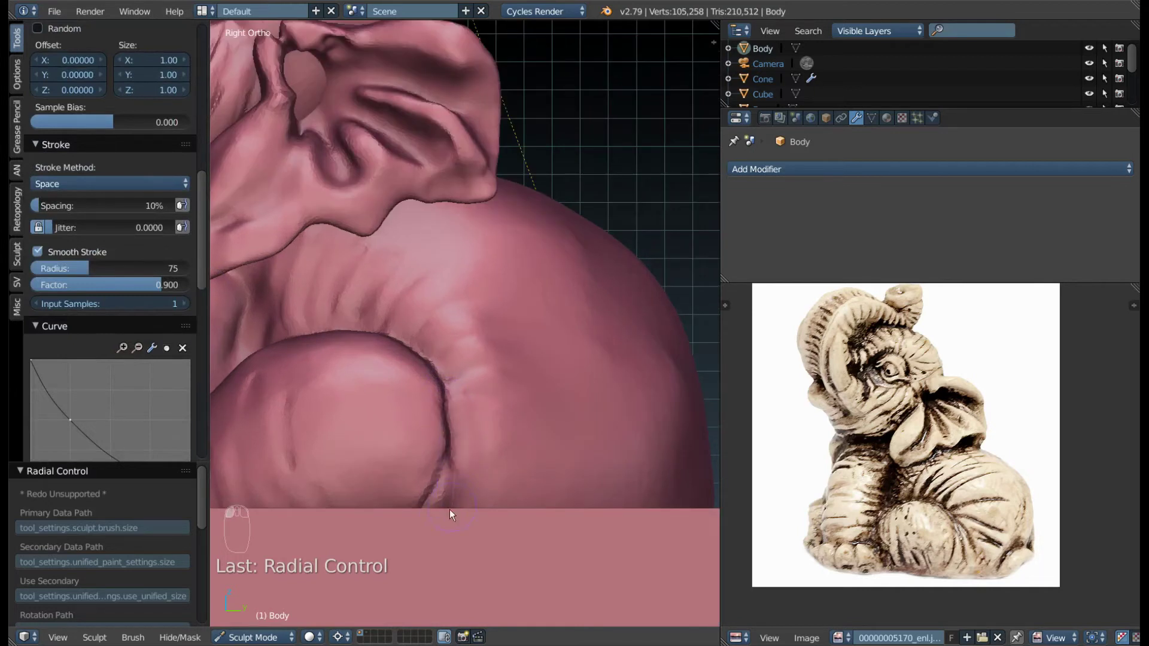
# - Undo a stray stroke, smooth the area, and set the Crease brush size and strength in Subtract
pyautogui.press('ctrl+z')
pyautogui.press('shift+f')
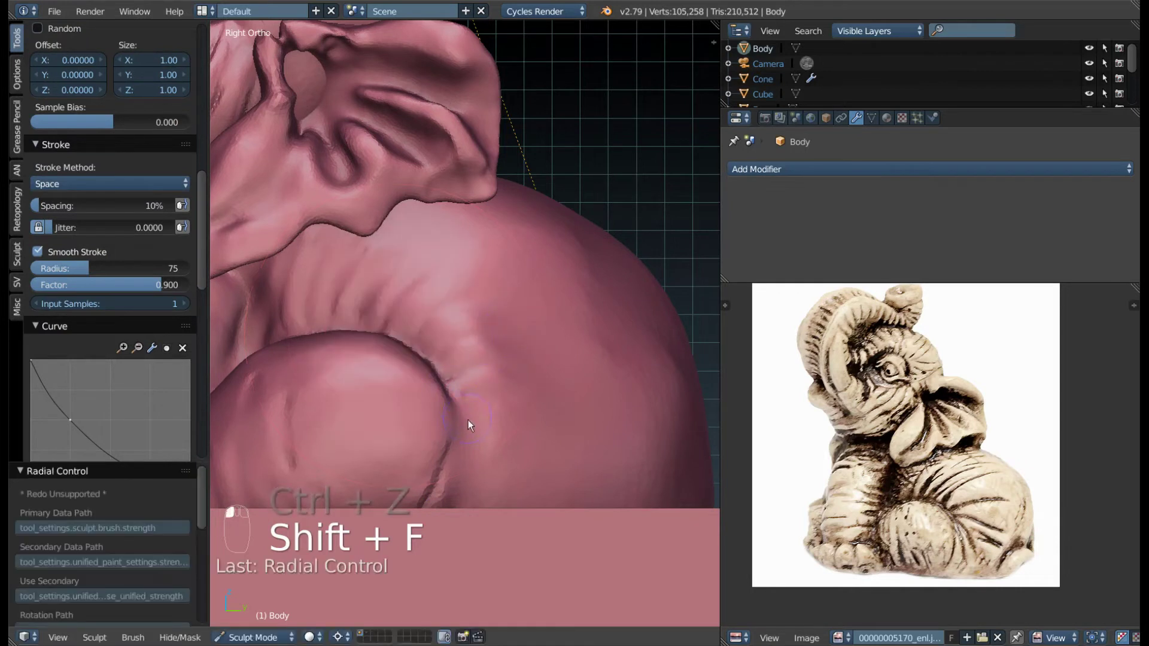
pyautogui.moveTo(472, 431); pyautogui.dragTo(490, 504)
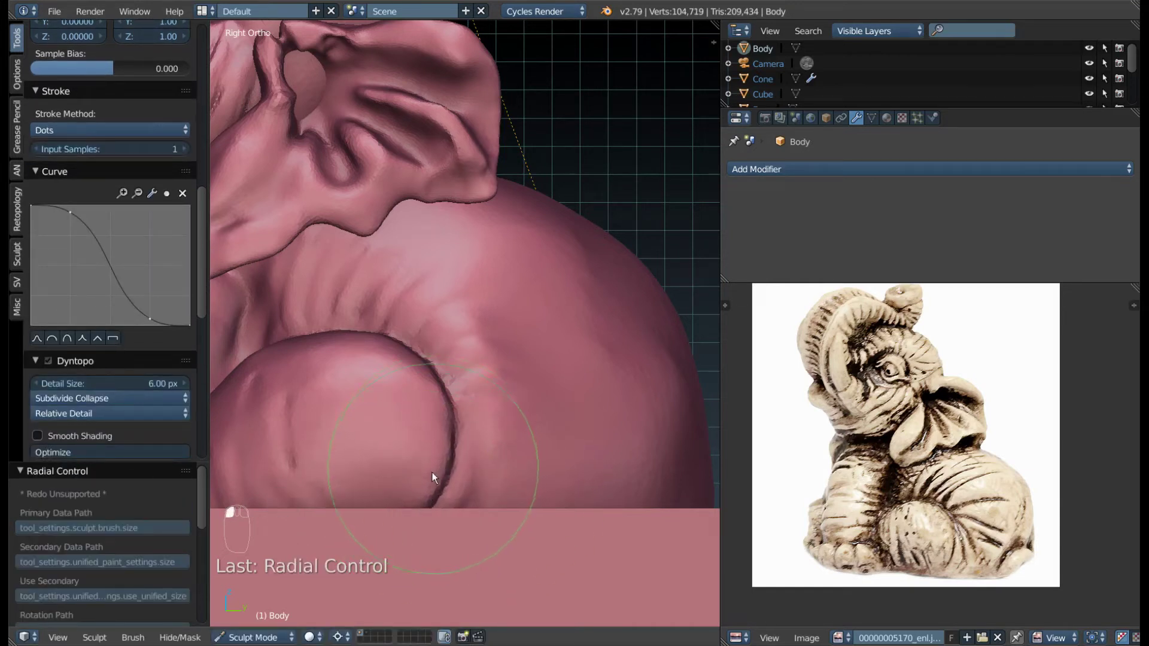
pyautogui.press('shift+s')
pyautogui.click(522, 420)
pyautogui.press('f')
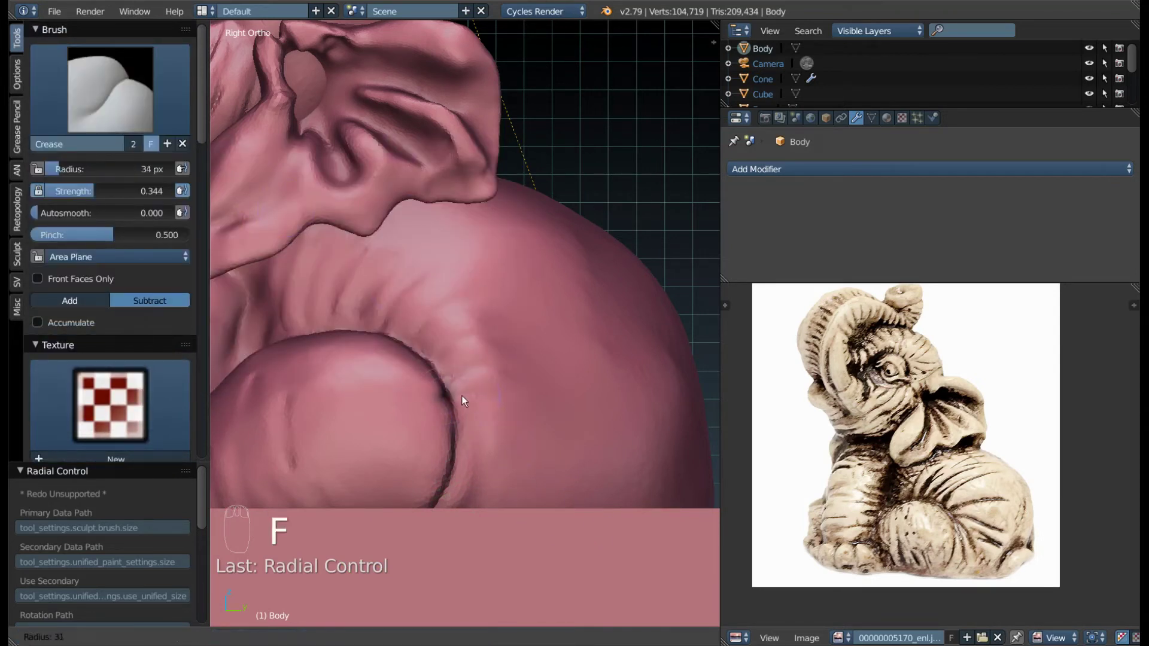
pyautogui.press('shift+f')
# - Carve crease grooves into the skin folds around the raised leg, undoing and retrying with adjusted brush
pyautogui.moveTo(489, 393); pyautogui.dragTo(470, 390)
pyautogui.press('ctrl+z')
pyautogui.press('f')
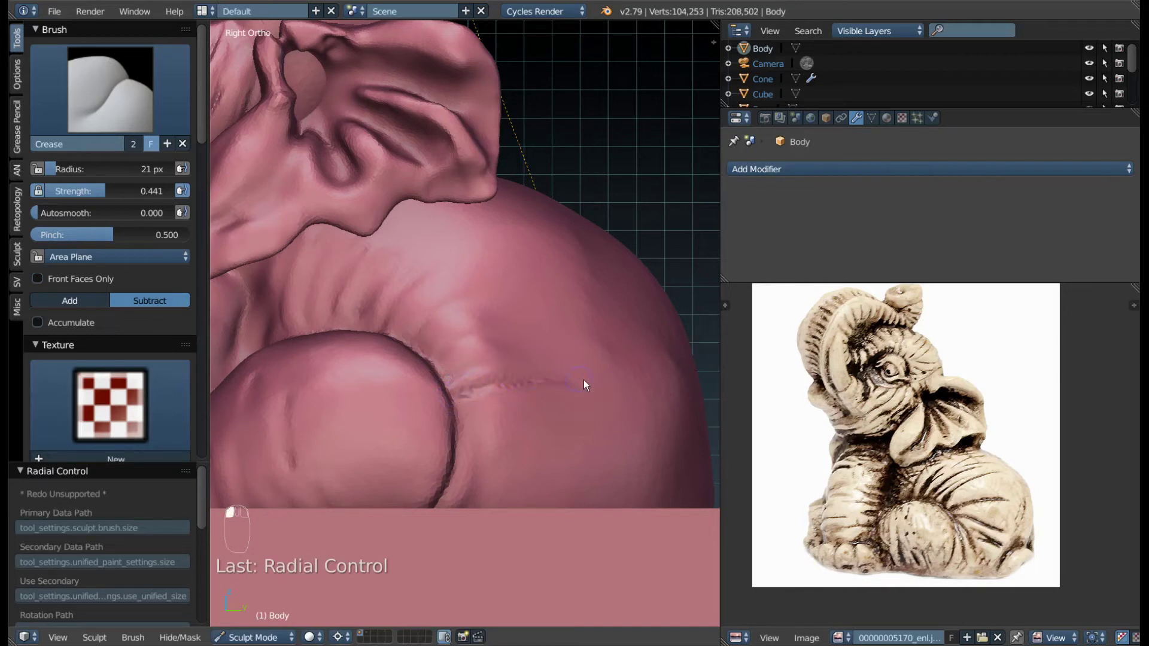
pyautogui.press('ctrl+z')
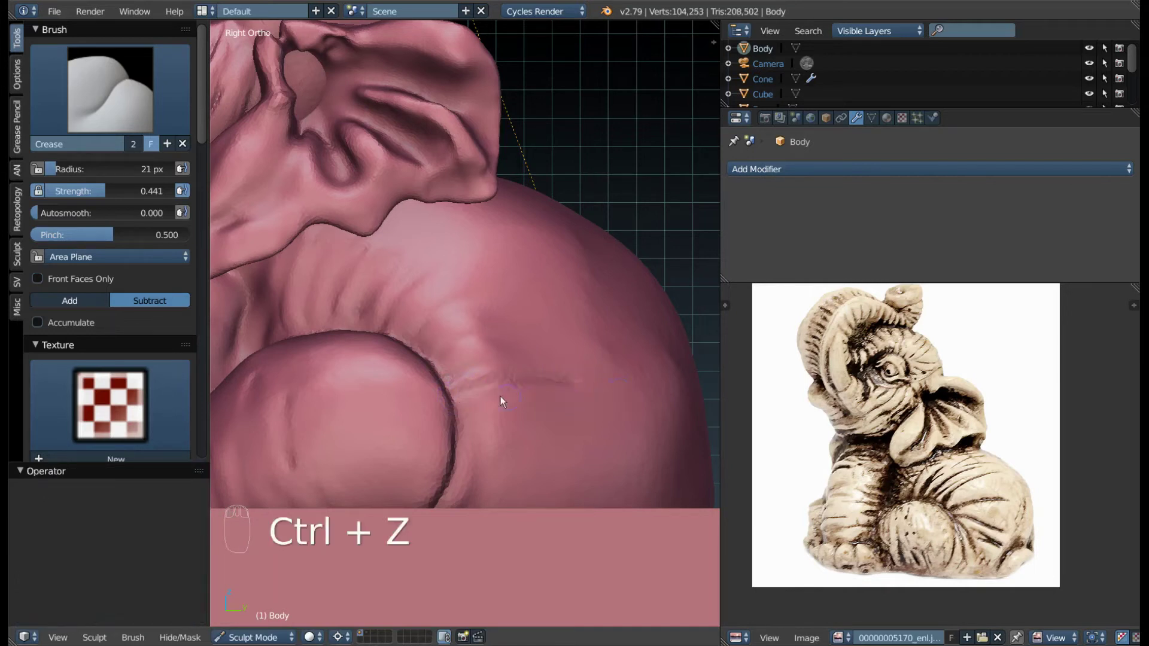
pyautogui.press('ctrl+z')
pyautogui.press('shift+f')
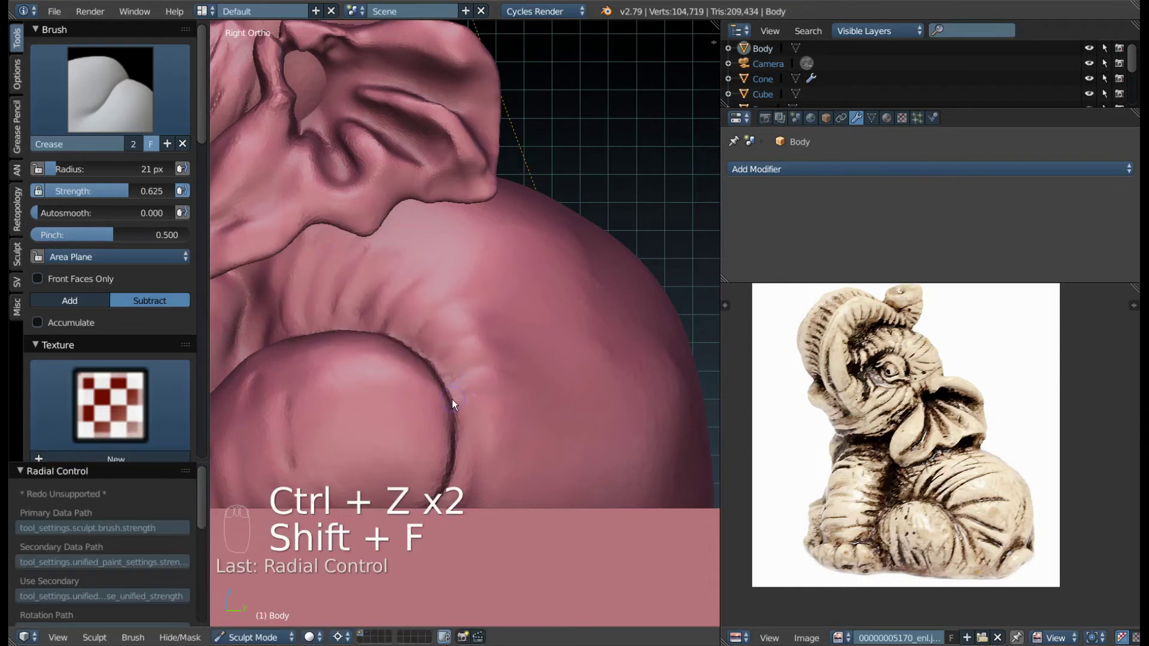
pyautogui.moveTo(559, 375); pyautogui.dragTo(594, 392)
pyautogui.press('ctrl+z')
pyautogui.press('f')
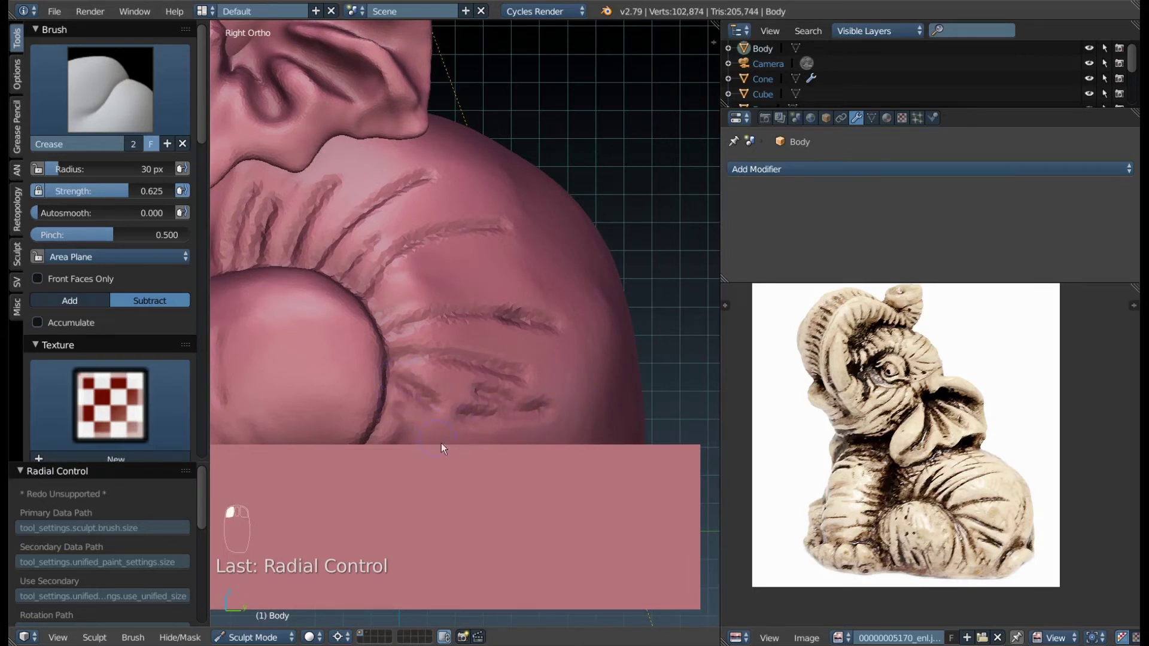
# - Add more curved wrinkle lines fanning around the front leg to match the reference
pyautogui.press('ctrl+z')
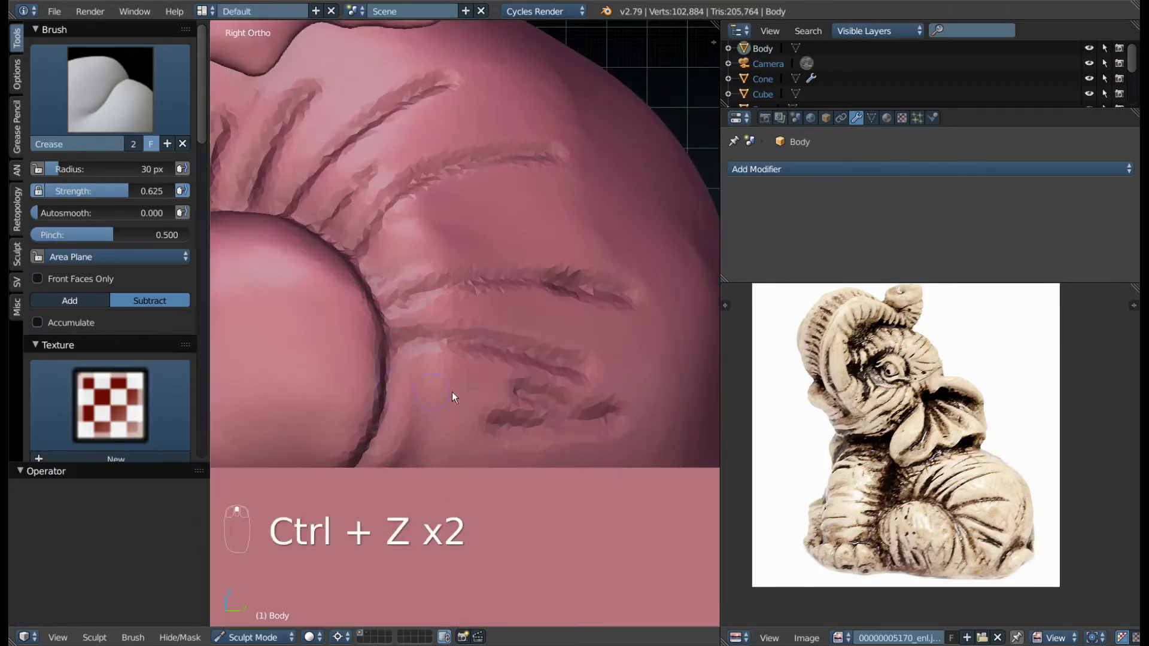
pyautogui.press('f')
pyautogui.moveTo(469, 395); pyautogui.dragTo(407, 359)
pyautogui.press('ctrl+z')
pyautogui.press('f')
pyautogui.press('shift+f')
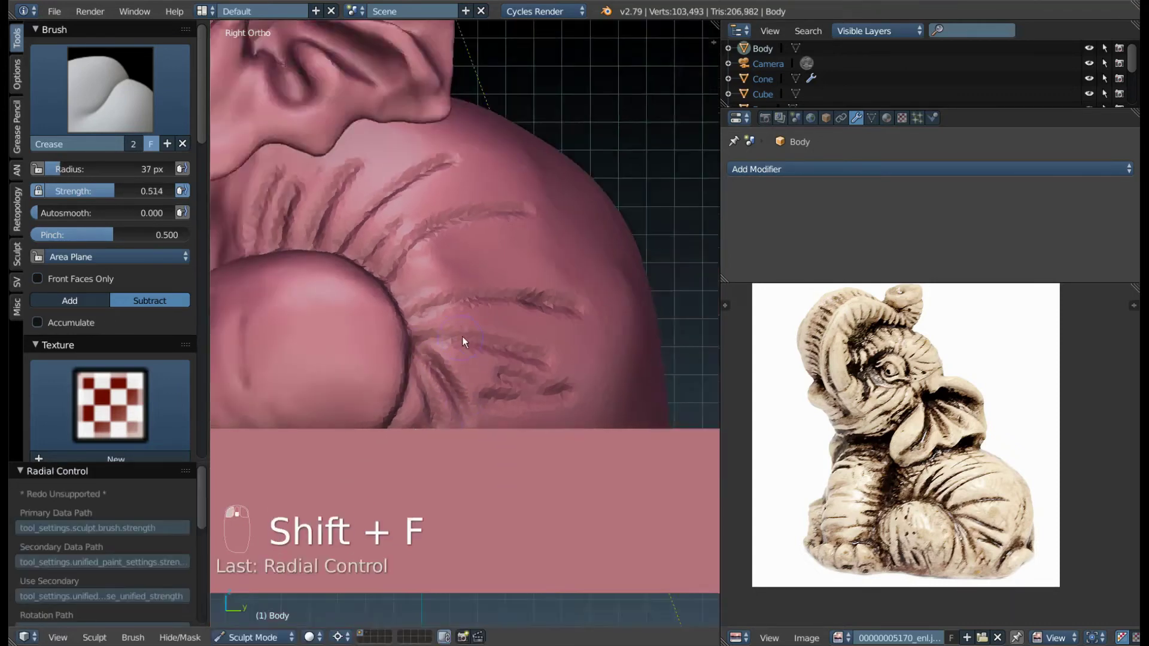
pyautogui.moveTo(478, 345); pyautogui.dragTo(553, 348)
pyautogui.moveTo(483, 331); pyautogui.dragTo(504, 393)
# - Build up the short fold above the front leg with Clay Strips at radius 52, then switch to Crease
pyautogui.press('3')
pyautogui.press('f')
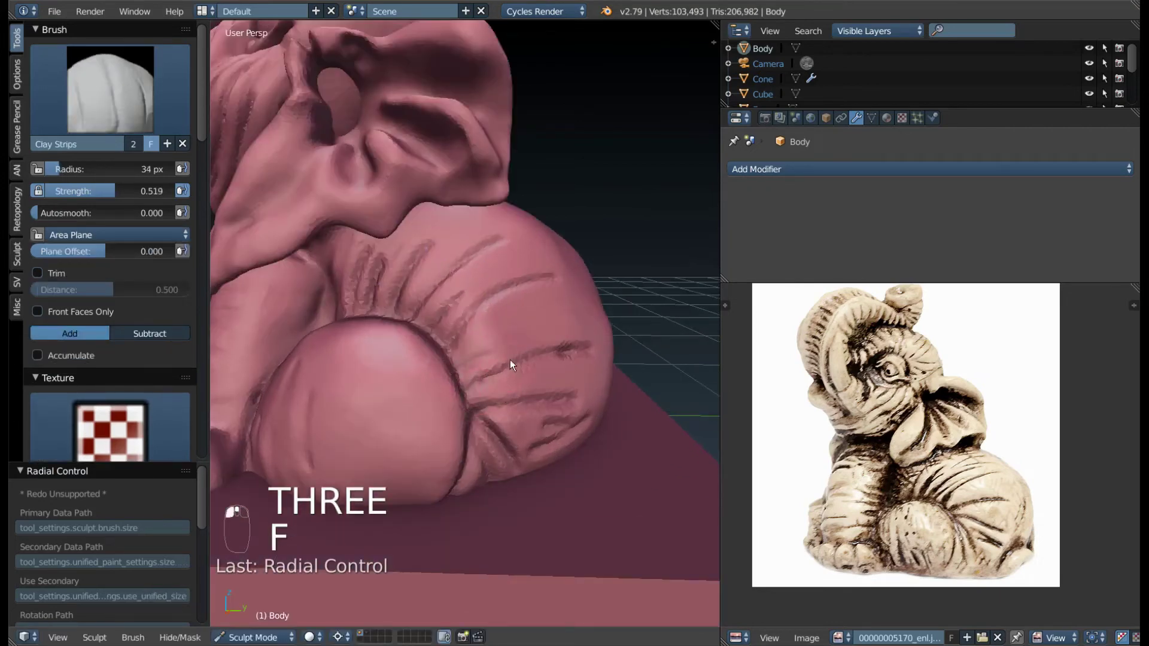
pyautogui.press('f')
pyautogui.press('f')
pyautogui.click(444, 366)
pyautogui.press('shift+f')
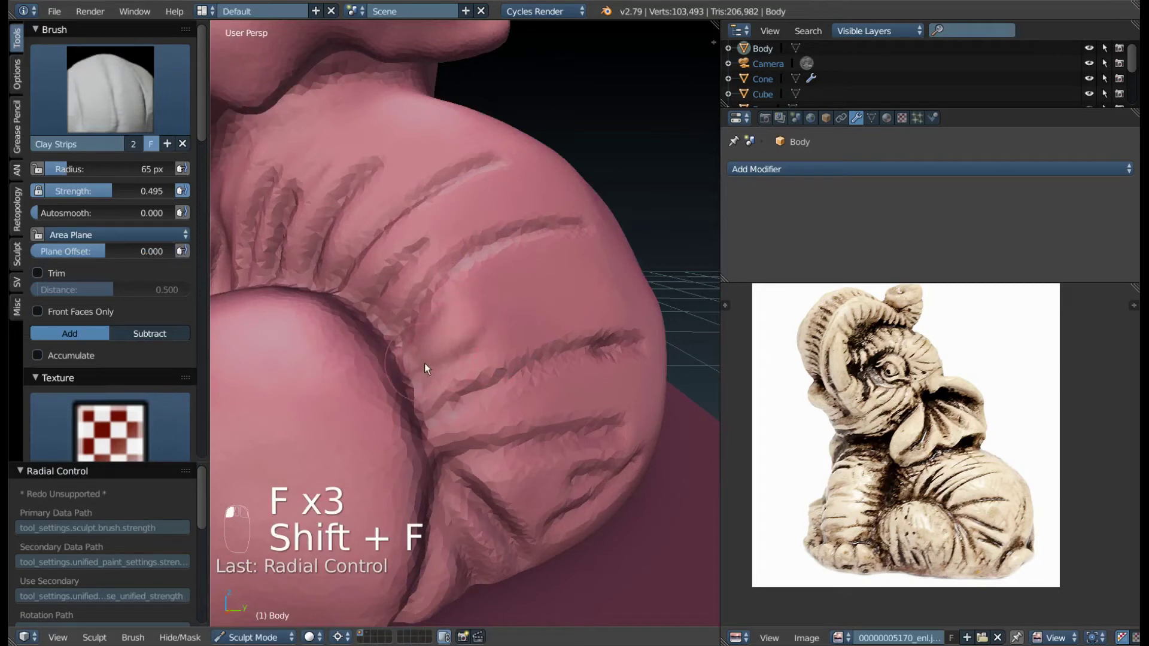
pyautogui.click(494, 340)
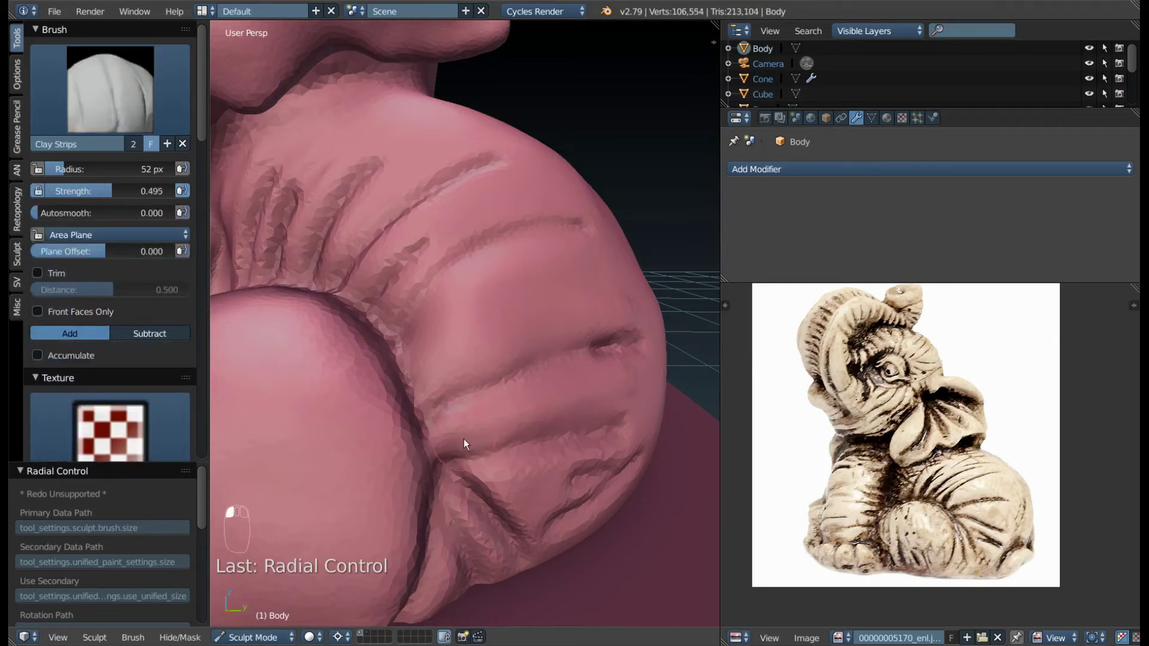
pyautogui.press('shift+c')
# - Deepen the lower shoulder fold with Crease at radius 33 and smooth its edges, checking from below
pyautogui.click(557, 382)
pyautogui.press('f')
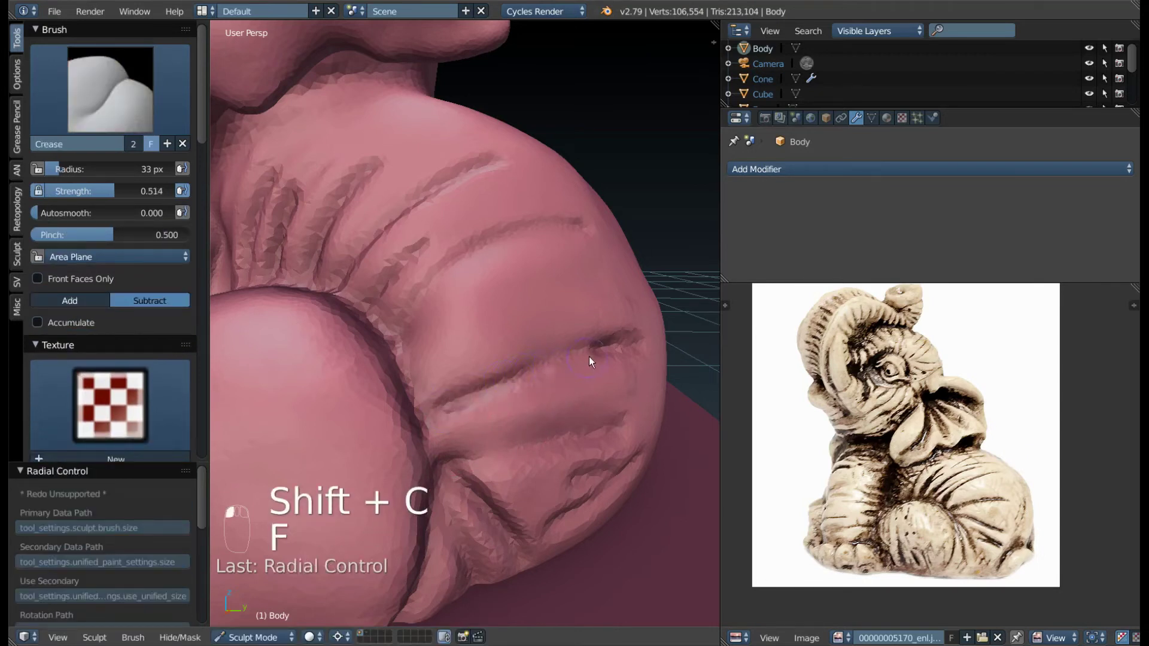
pyautogui.press('ctrl+z')
pyautogui.moveTo(467, 401); pyautogui.dragTo(565, 403)
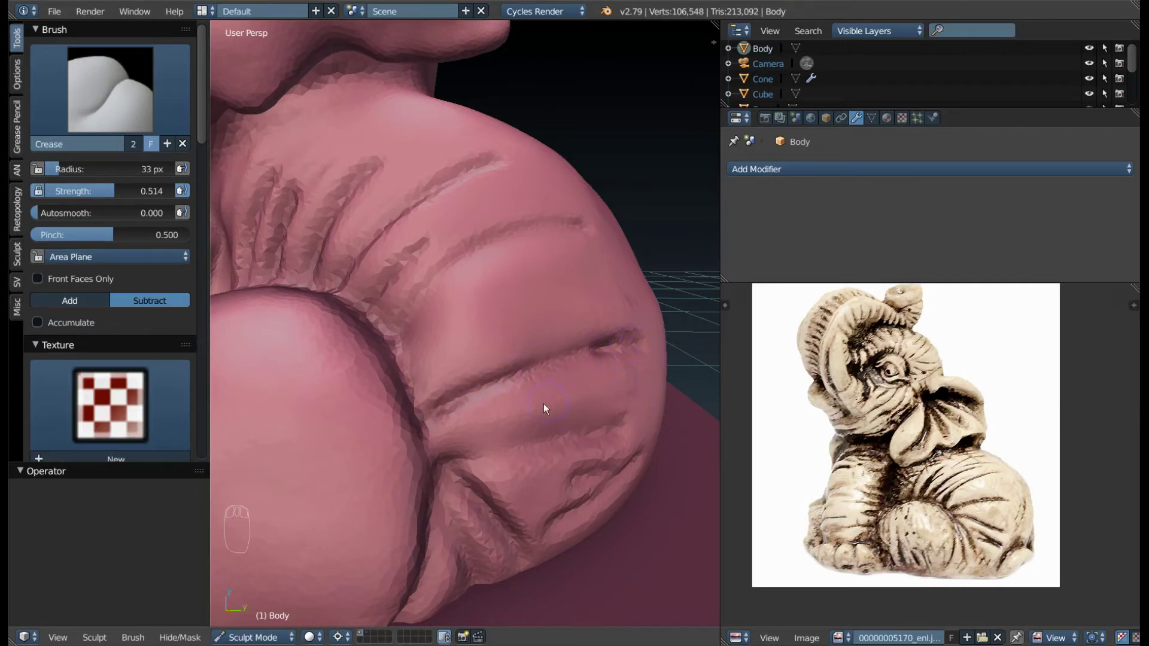
pyautogui.press('3')
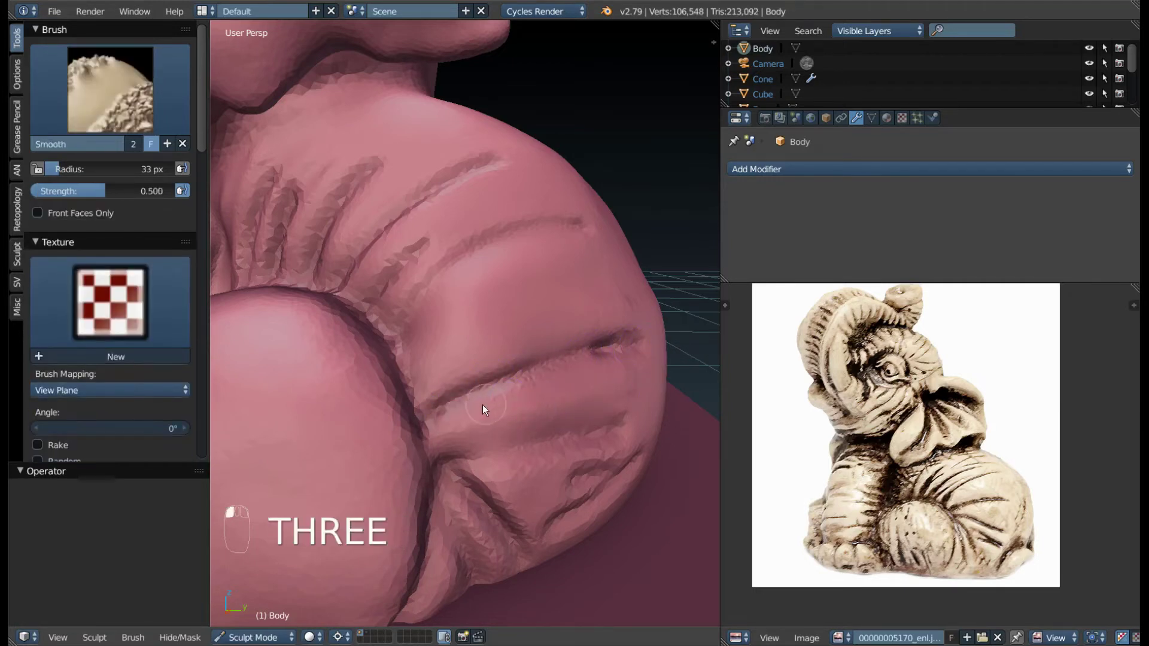
pyautogui.moveTo(532, 370); pyautogui.dragTo(451, 400)
pyautogui.middleClick(451, 401)
pyautogui.press('shift+c')
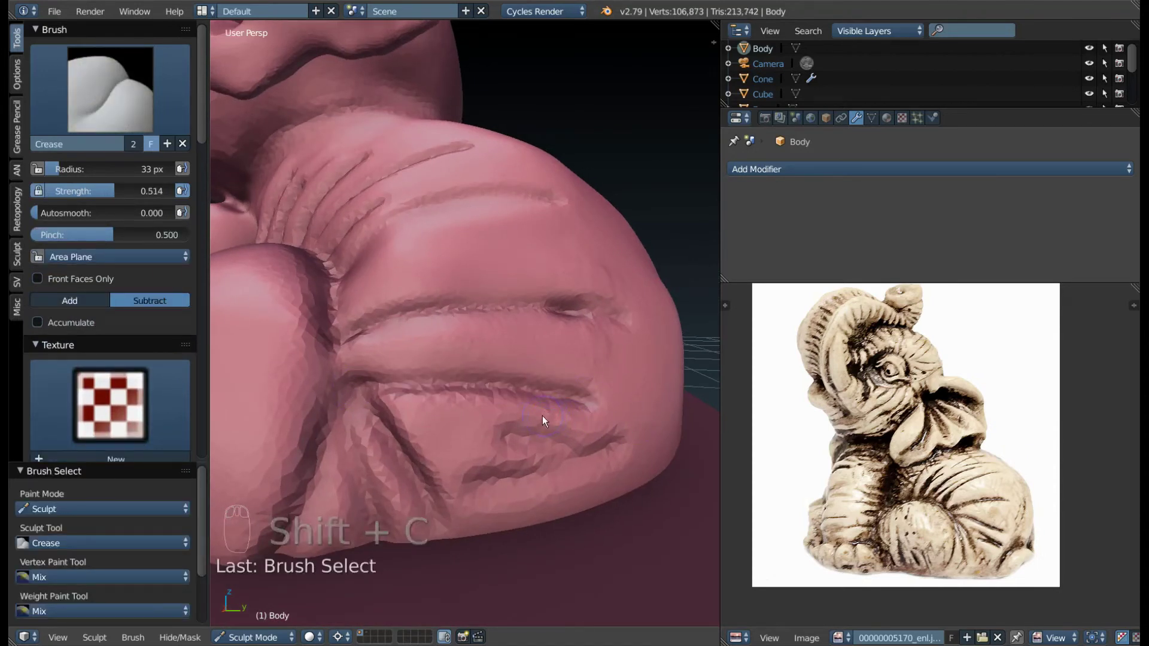
pyautogui.press('c')
pyautogui.press('3')
pyautogui.press('f')
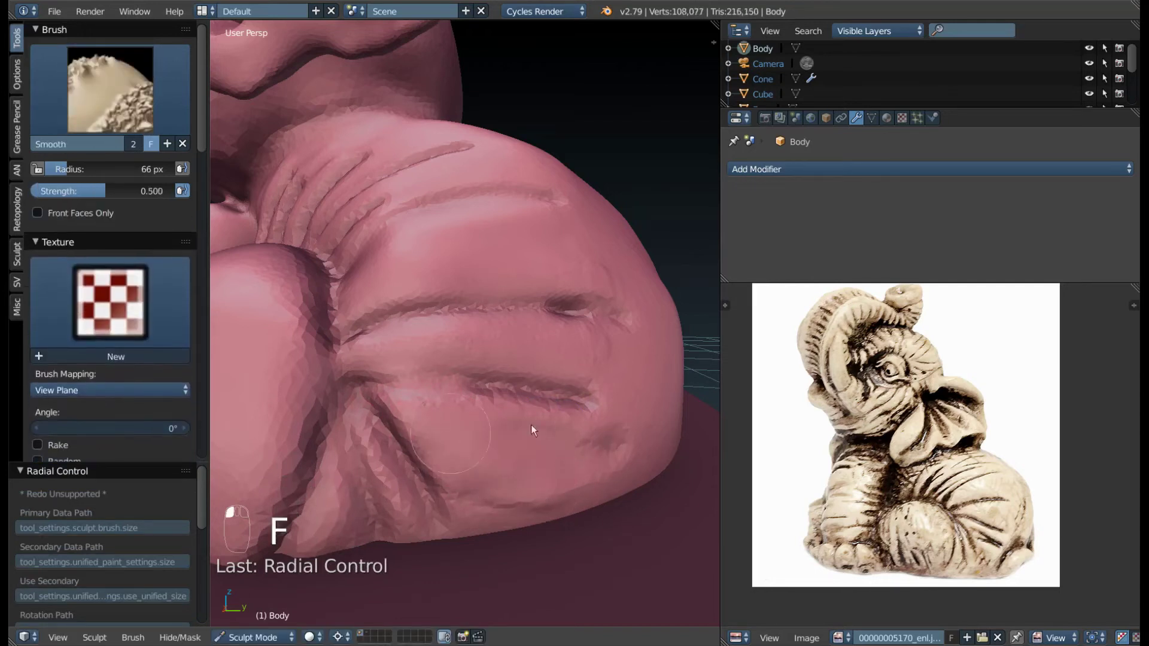
# - Carve three wrinkle folds into the neck with Clay Strips at radius 42, then look under the head
pyautogui.click(650, 456)
pyautogui.moveTo(637, 461); pyautogui.dragTo(512, 457)
pyautogui.moveTo(415, 501); pyautogui.dragTo(512, 457)
pyautogui.moveTo(506, 426); pyautogui.dragTo(526, 313)
pyautogui.middleClick(590, 424)
pyautogui.press('ctrl+z')
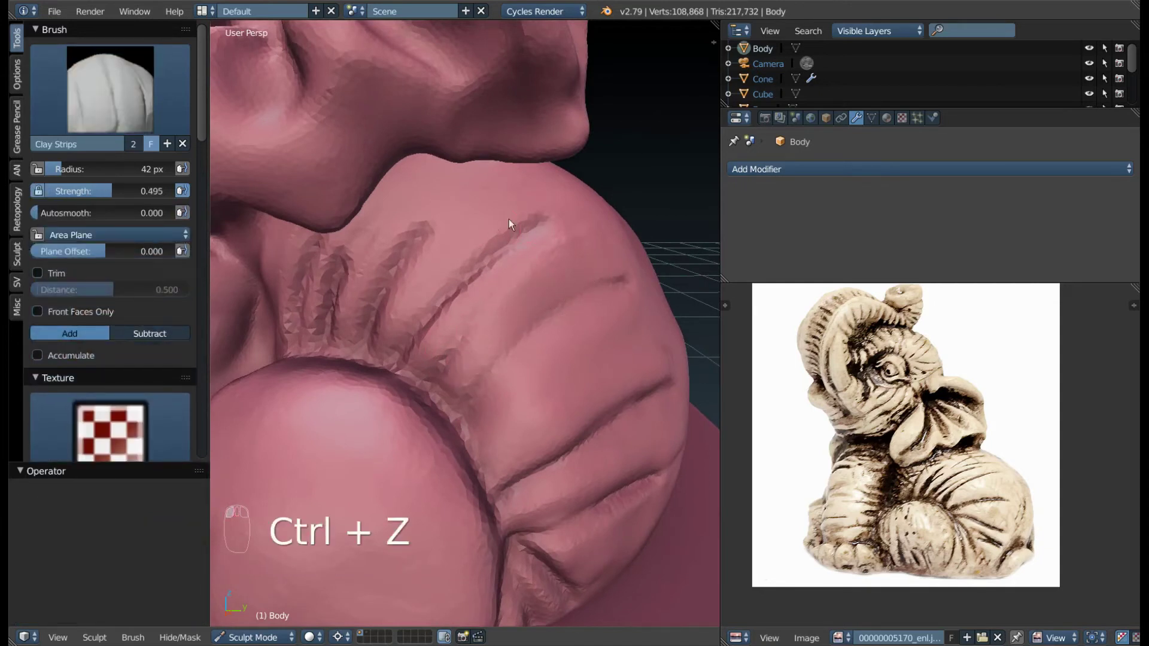
# - Build up folds beneath the head, soften them, and switch to the Pinch/Magnify brush
pyautogui.moveTo(519, 214); pyautogui.dragTo(515, 397)
pyautogui.moveTo(431, 340); pyautogui.dragTo(558, 355)
pyautogui.moveTo(542, 395); pyautogui.dragTo(514, 397)
pyautogui.moveTo(515, 397); pyautogui.dragTo(444, 424)
pyautogui.press('ctrl+z')
pyautogui.moveTo(409, 443); pyautogui.dragTo(553, 403)
pyautogui.moveTo(553, 402); pyautogui.dragTo(440, 434)
pyautogui.press('ctrl+z')
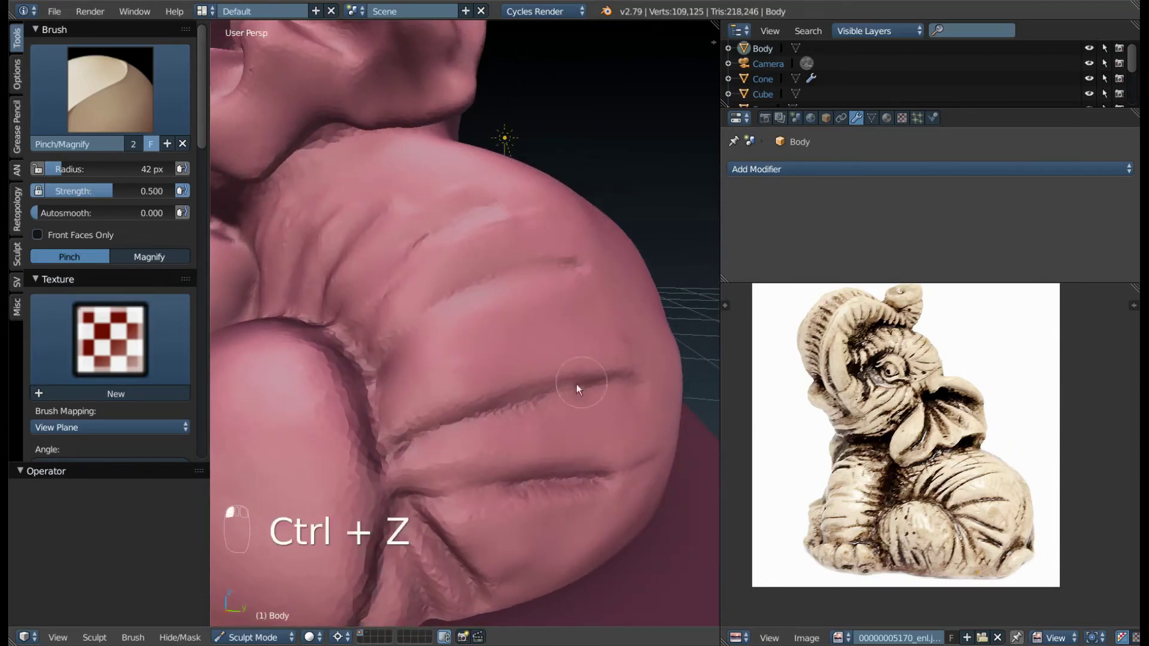
# - Pinch the shoulder wrinkles into crisper grooves, then bring up the brush palette
pyautogui.moveTo(454, 340); pyautogui.dragTo(371, 323)
pyautogui.moveTo(371, 323); pyautogui.dragTo(445, 478)
pyautogui.moveTo(494, 420); pyautogui.dragTo(445, 477)
pyautogui.moveTo(445, 478); pyautogui.dragTo(482, 406)
pyautogui.click(483, 406)
# - Scrape the shoulder wrinkles flatter with the Scrape/Peaks brush
pyautogui.moveTo(439, 429); pyautogui.dragTo(490, 335)
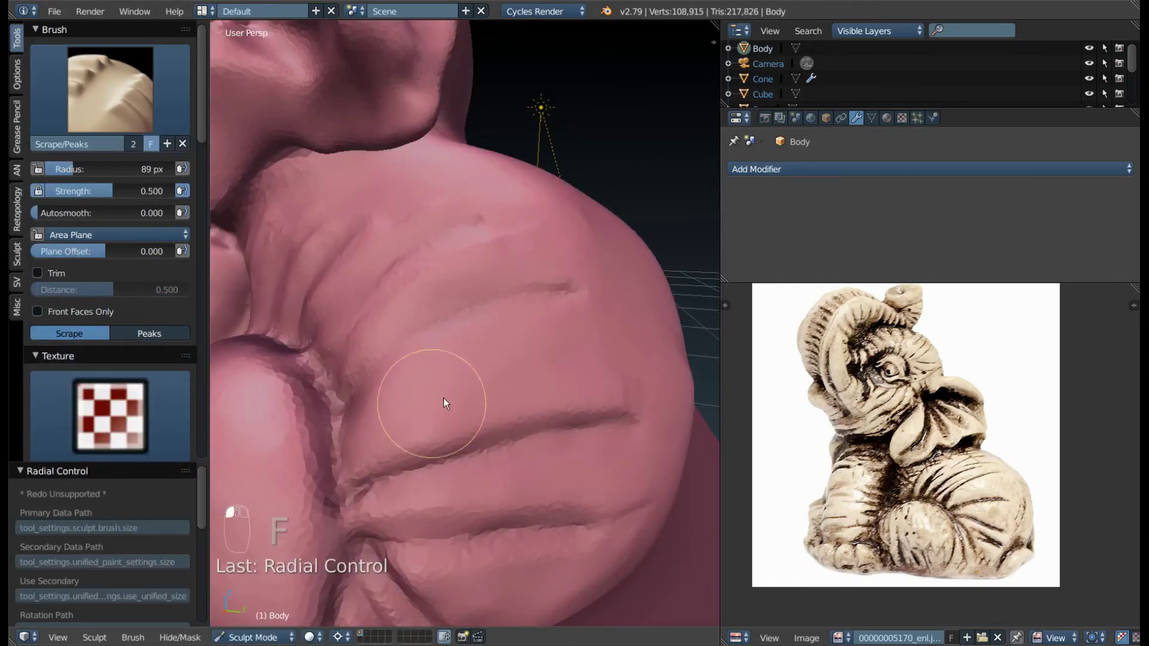
pyautogui.moveTo(434, 330); pyautogui.dragTo(519, 340)
pyautogui.press('KP_Divide')
pyautogui.moveTo(499, 416); pyautogui.dragTo(505, 304)
pyautogui.moveTo(505, 305); pyautogui.dragTo(551, 495)
pyautogui.moveTo(551, 495); pyautogui.dragTo(346, 404)
pyautogui.moveTo(346, 403); pyautogui.dragTo(453, 414)
pyautogui.middleClick(453, 414)
# - Refine the shoulder surface with further scraping strokes from another angle
pyautogui.moveTo(359, 493); pyautogui.dragTo(403, 498)
pyautogui.moveTo(389, 490); pyautogui.dragTo(479, 292)
pyautogui.moveTo(478, 292); pyautogui.dragTo(520, 329)
pyautogui.moveTo(521, 329); pyautogui.dragTo(389, 477)
pyautogui.moveTo(389, 477); pyautogui.dragTo(451, 251)
pyautogui.press('3')
pyautogui.moveTo(451, 252); pyautogui.dragTo(453, 231)
# - Show the body alone in Local view and shape the back of the head with Clay Strips
pyautogui.press('f')
pyautogui.moveTo(453, 232); pyautogui.dragTo(409, 259)
pyautogui.moveTo(409, 260); pyautogui.dragTo(476, 283)
pyautogui.moveTo(461, 282); pyautogui.dragTo(509, 285)
pyautogui.moveTo(509, 285); pyautogui.dragTo(553, 308)
pyautogui.moveTo(553, 307); pyautogui.dragTo(452, 530)
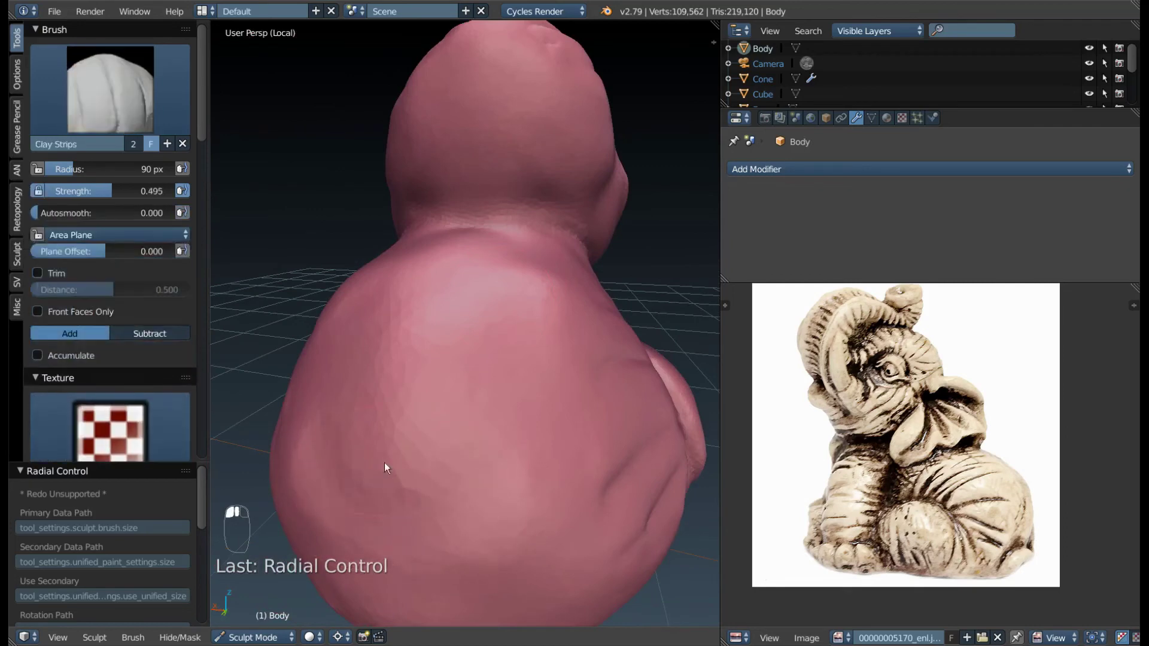
# - Build up the back of the head, then leave Local view to show the whole figurine on its base
pyautogui.moveTo(592, 425); pyautogui.dragTo(490, 462)
pyautogui.moveTo(490, 462); pyautogui.dragTo(427, 449)
pyautogui.middleClick(598, 477)
pyautogui.middleClick(579, 479)
pyautogui.moveTo(489, 472); pyautogui.dragTo(488, 338)
pyautogui.press('KP_Divide')
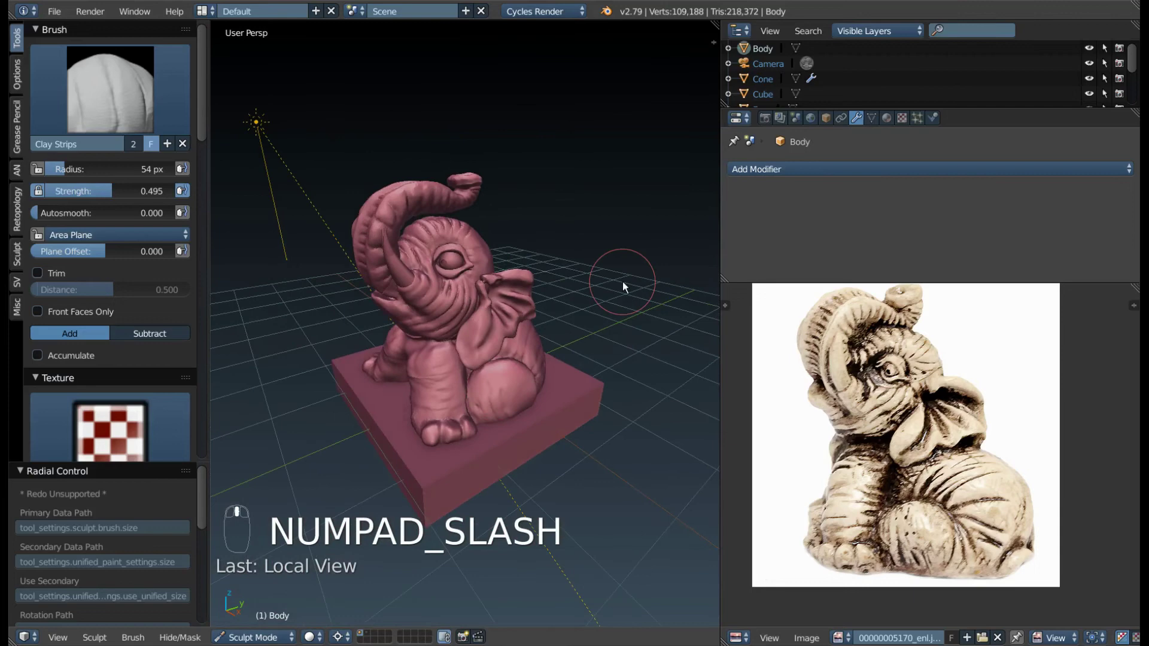
# - Leave sculpting, select the cube base and take it into Edit Mode
pyautogui.press('Tab')
pyautogui.press('Tab')
pyautogui.moveTo(513, 462); pyautogui.dragTo(589, 493)
pyautogui.press('ctrl+Tab')
pyautogui.moveTo(588, 493); pyautogui.dragTo(521, 473)
pyautogui.press('Tab')
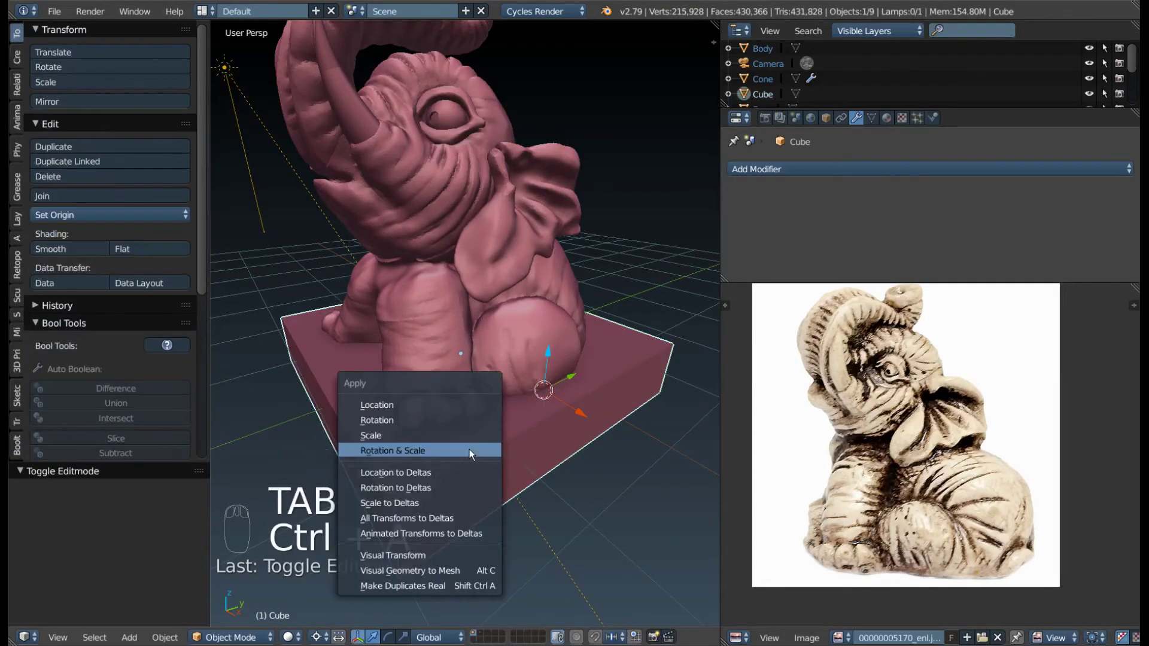
pyautogui.press('ctrl+a')
pyautogui.press('Tab')
# - Bevel the base's edges with 4 segments, slide an edge loop along it, and exit Edit Mode
pyautogui.press('ctrl+b')
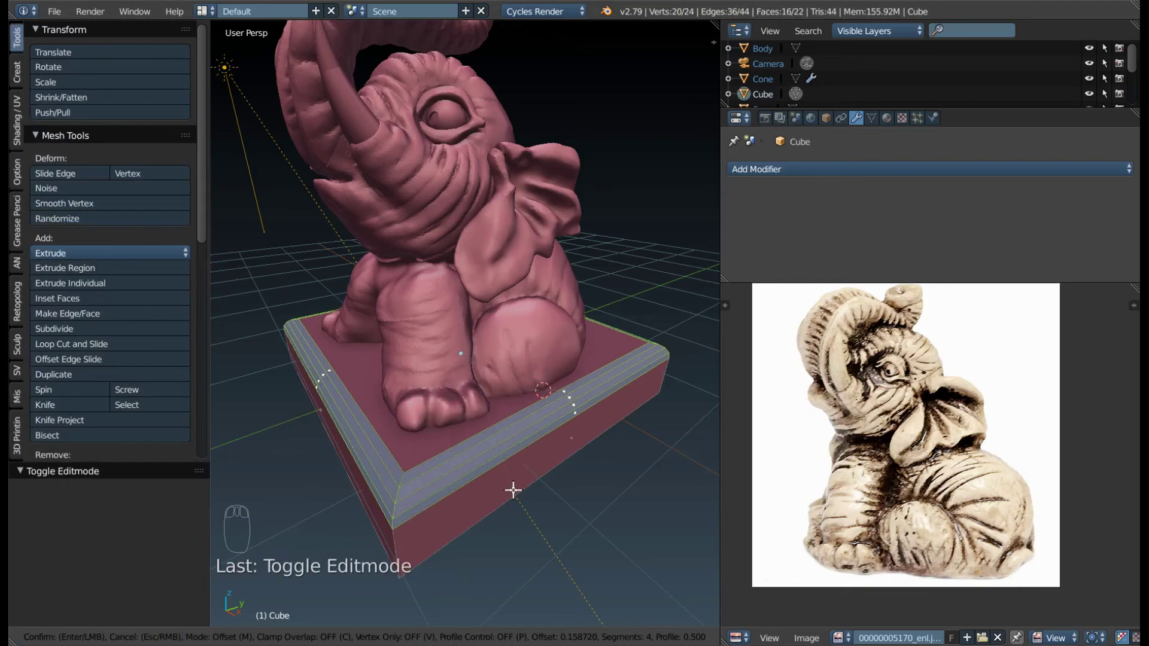
pyautogui.press('ctrl+r')
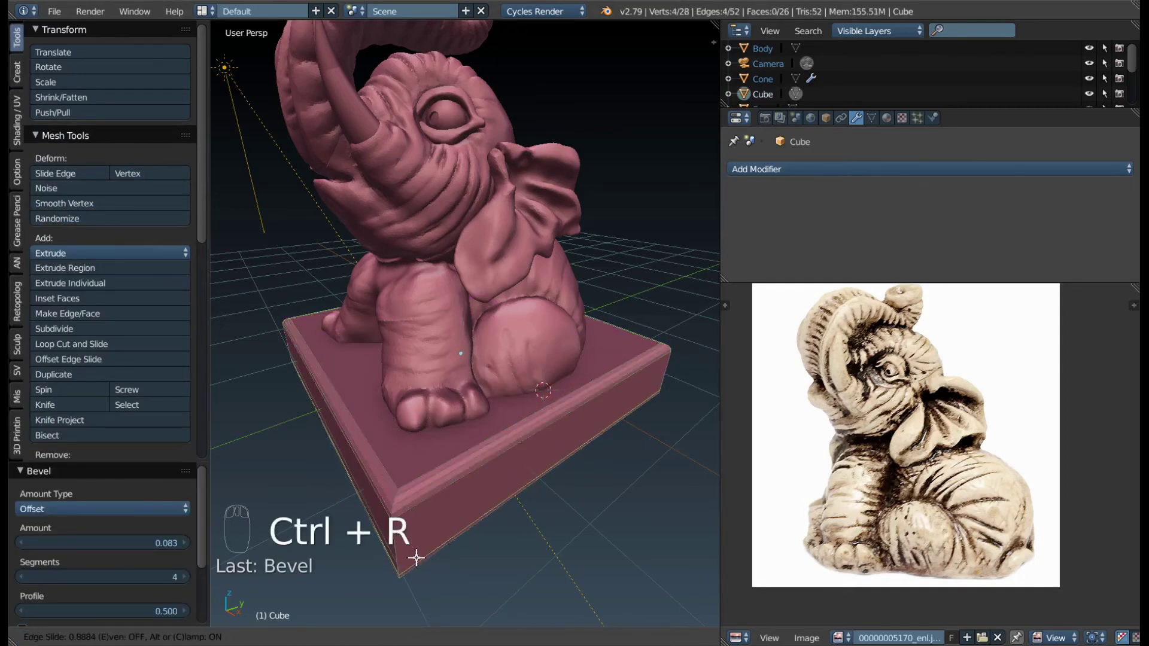
pyautogui.press('ctrl+Tab')
pyautogui.press('x')
pyautogui.moveTo(427, 355); pyautogui.dragTo(438, 384)
pyautogui.press('Tab')
# - Add a Subdivision Surface modifier to the base and scale it up slightly
pyautogui.click(434, 365)
pyautogui.press('ctrl+1')
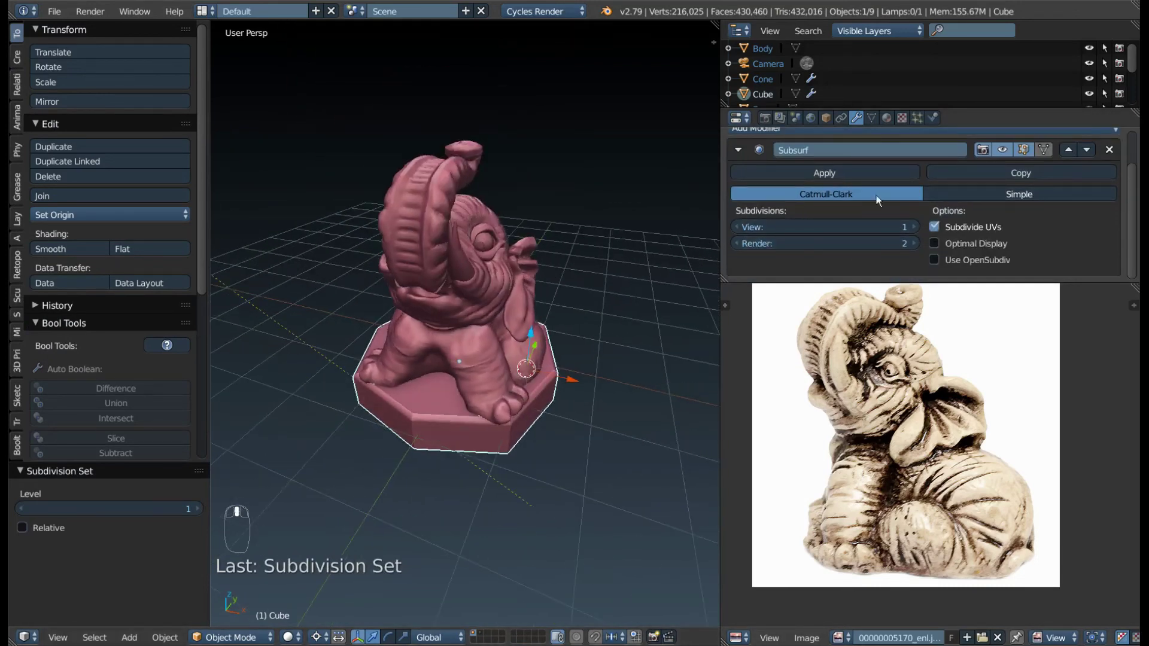
pyautogui.press('s')
pyautogui.moveTo(482, 383); pyautogui.dragTo(393, 462)
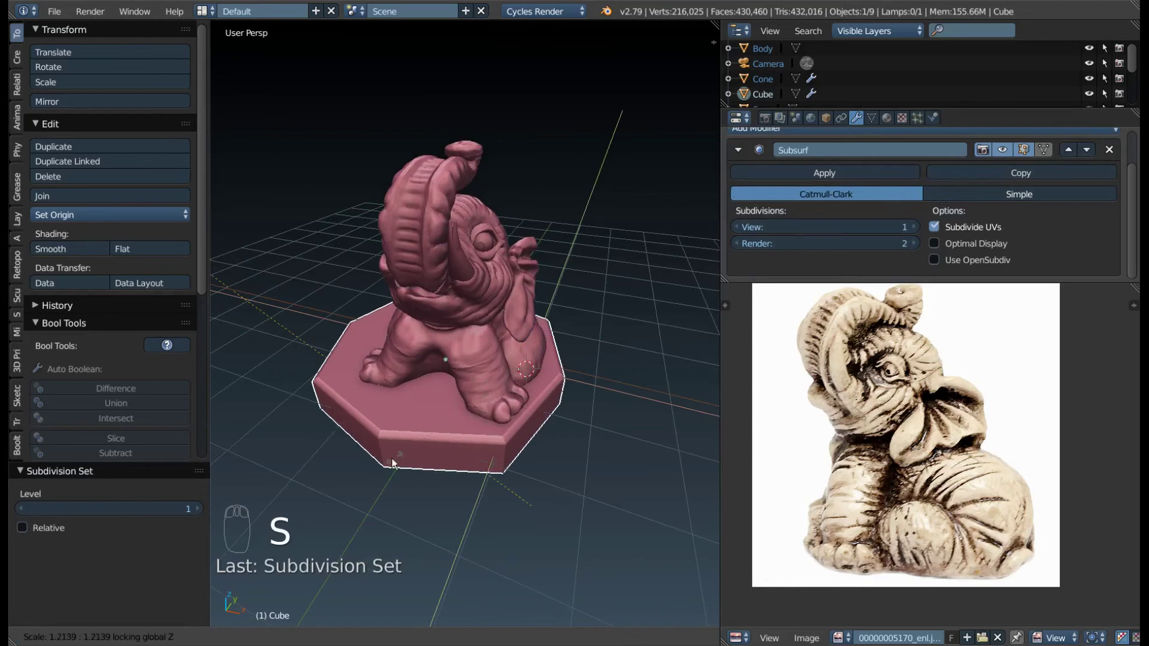
# - From a top view, move the base so it sits centred under the elephant
pyautogui.press('KP_1')
pyautogui.press('s')
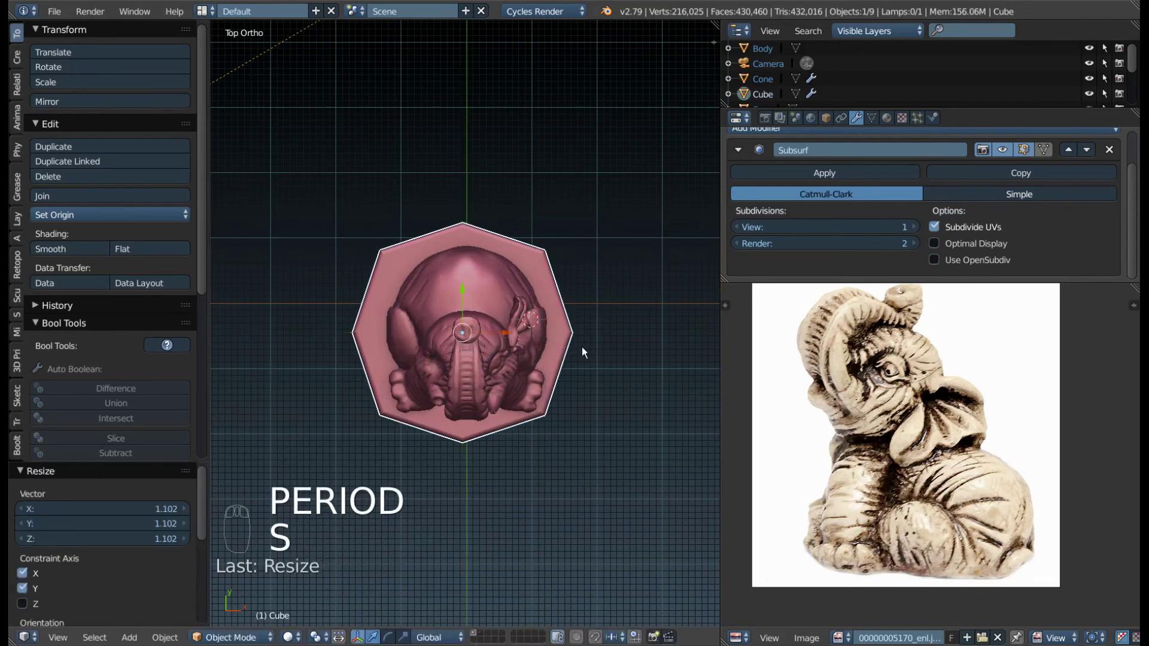
pyautogui.press('alt+g')
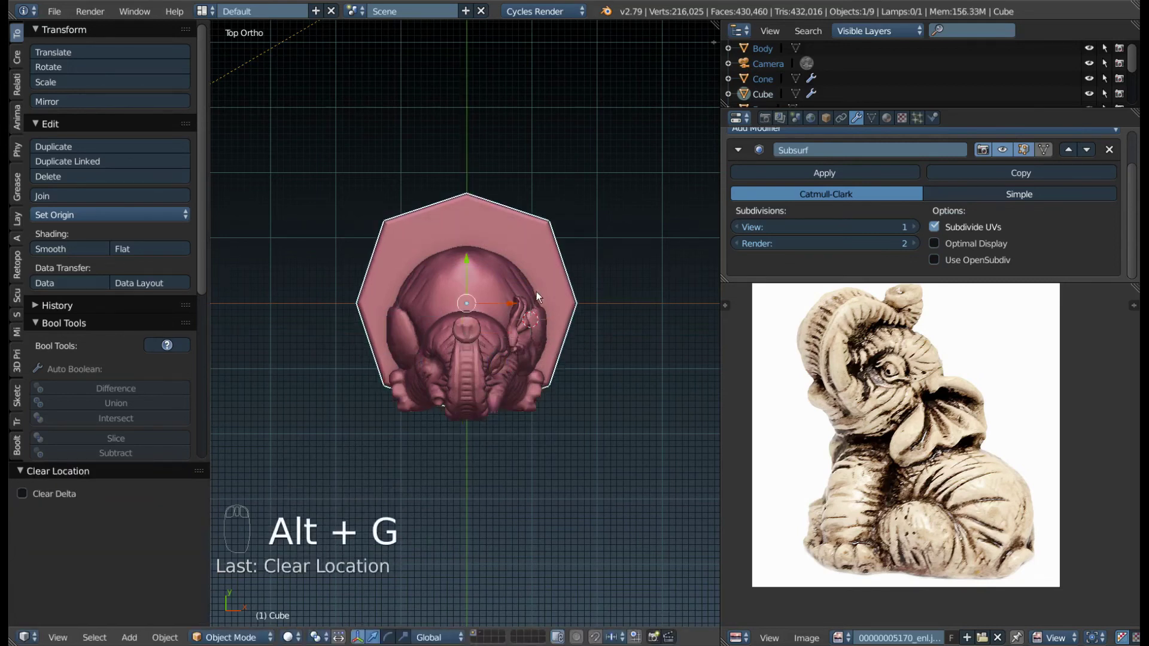
pyautogui.press('g')
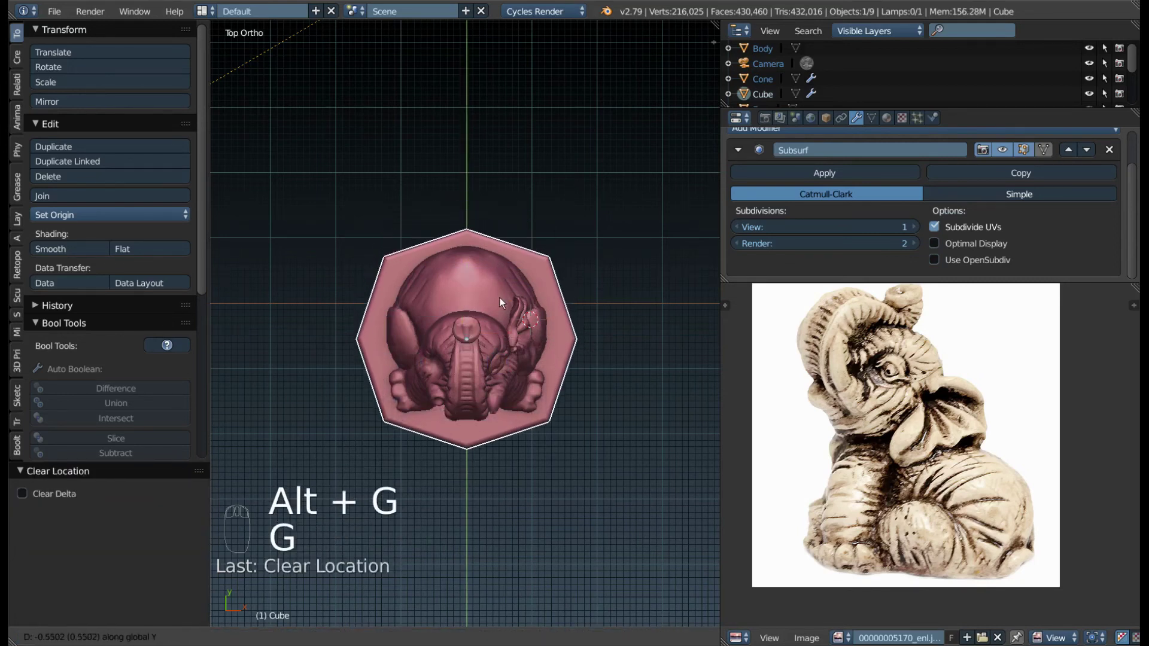
pyautogui.moveTo(568, 448); pyautogui.dragTo(394, 368)
pyautogui.press('g')
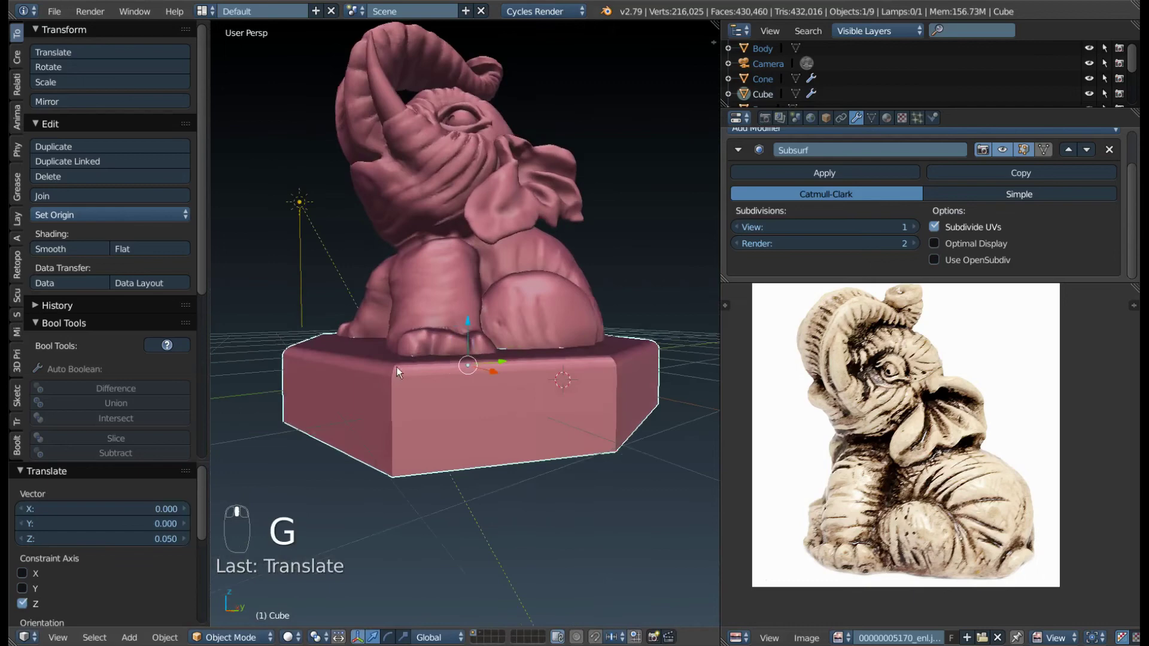
pyautogui.press('z')
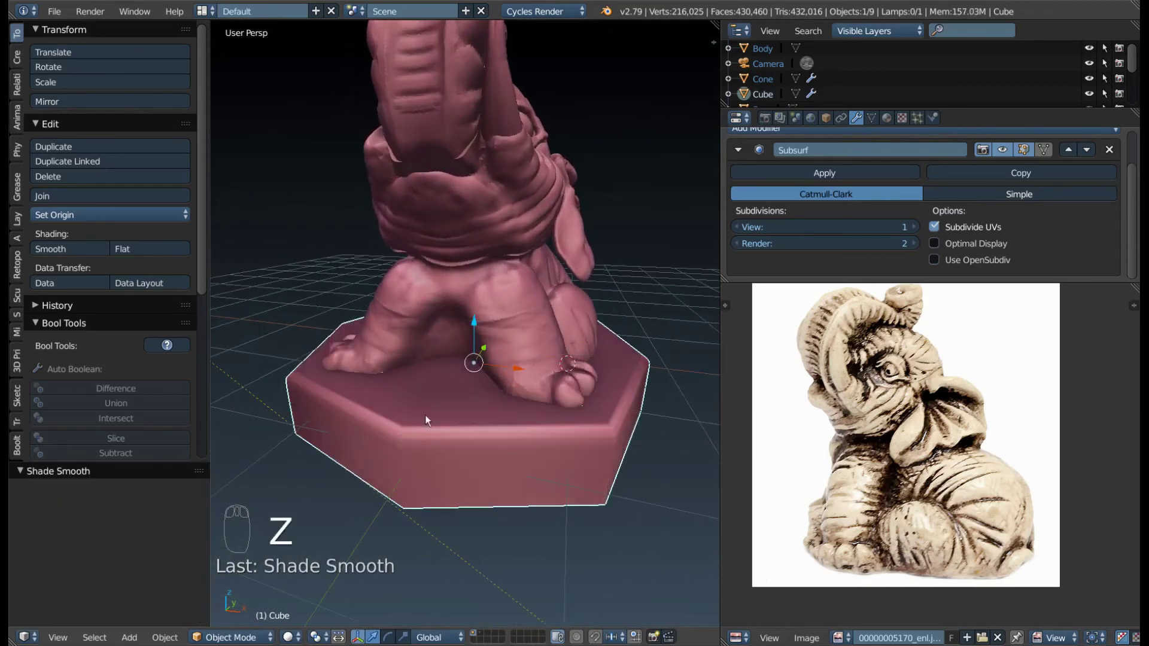
# - Raise the base's subdivision level for a smoother plinth and orbit to check its placement
pyautogui.moveTo(421, 429); pyautogui.dragTo(612, 264)
pyautogui.moveTo(611, 264); pyautogui.dragTo(543, 290)
pyautogui.moveTo(543, 290); pyautogui.dragTo(515, 387)
pyautogui.press('ctrl+2')
pyautogui.press('s')
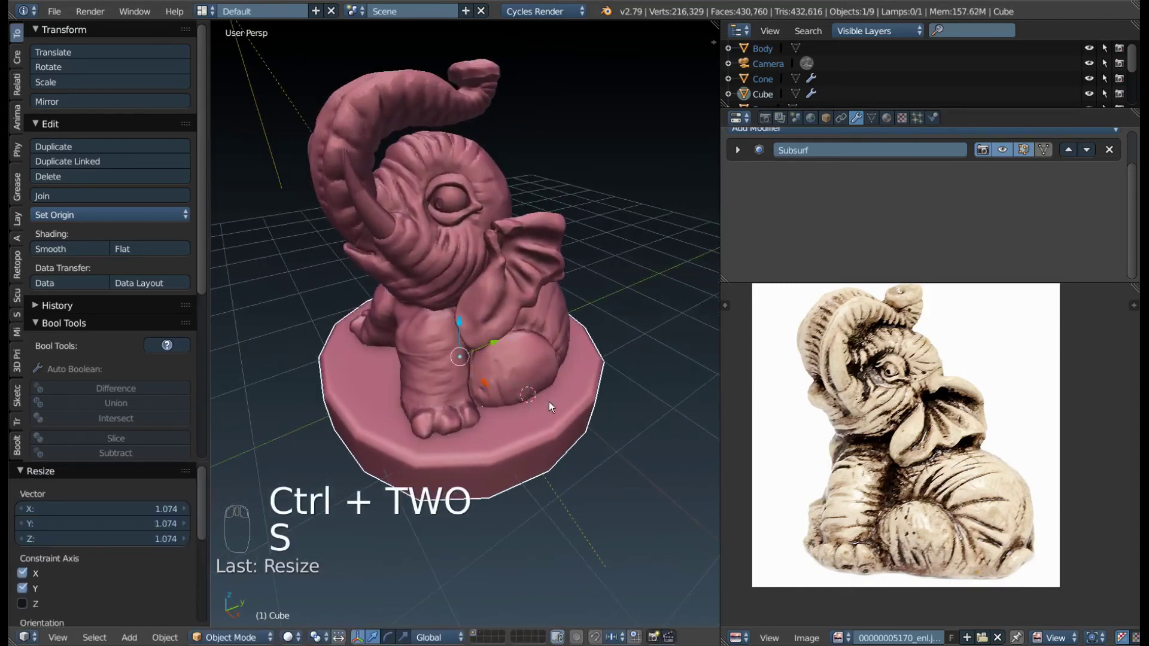
pyautogui.press('ctrl+3')
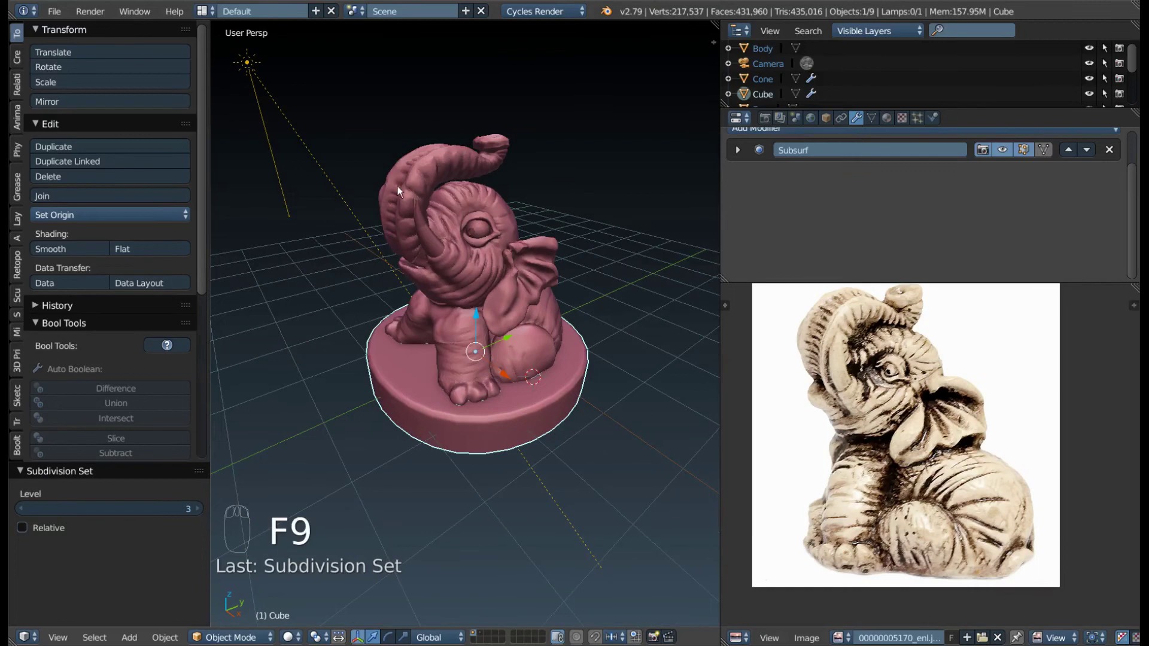
pyautogui.moveTo(526, 173); pyautogui.dragTo(465, 172)
pyautogui.moveTo(447, 135); pyautogui.dragTo(366, 230)
# - Sculpt the trunk tip with an enlarged Grab brush, pulling it into shape from the side
pyautogui.press('Tab')
pyautogui.press('g')
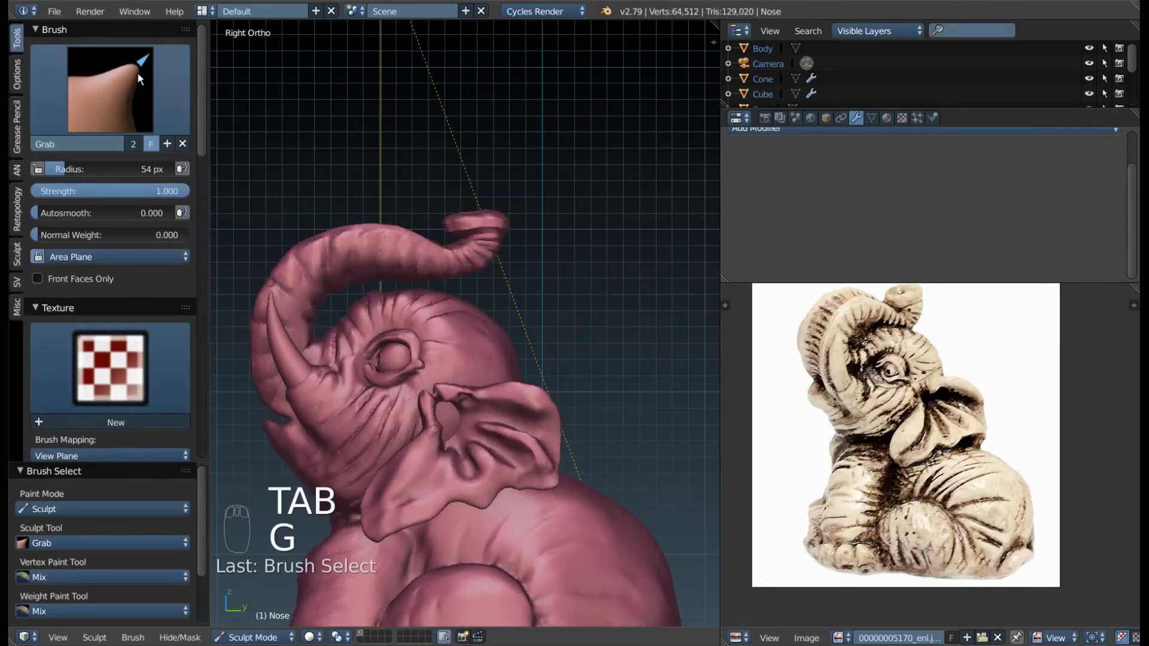
pyautogui.press('f')
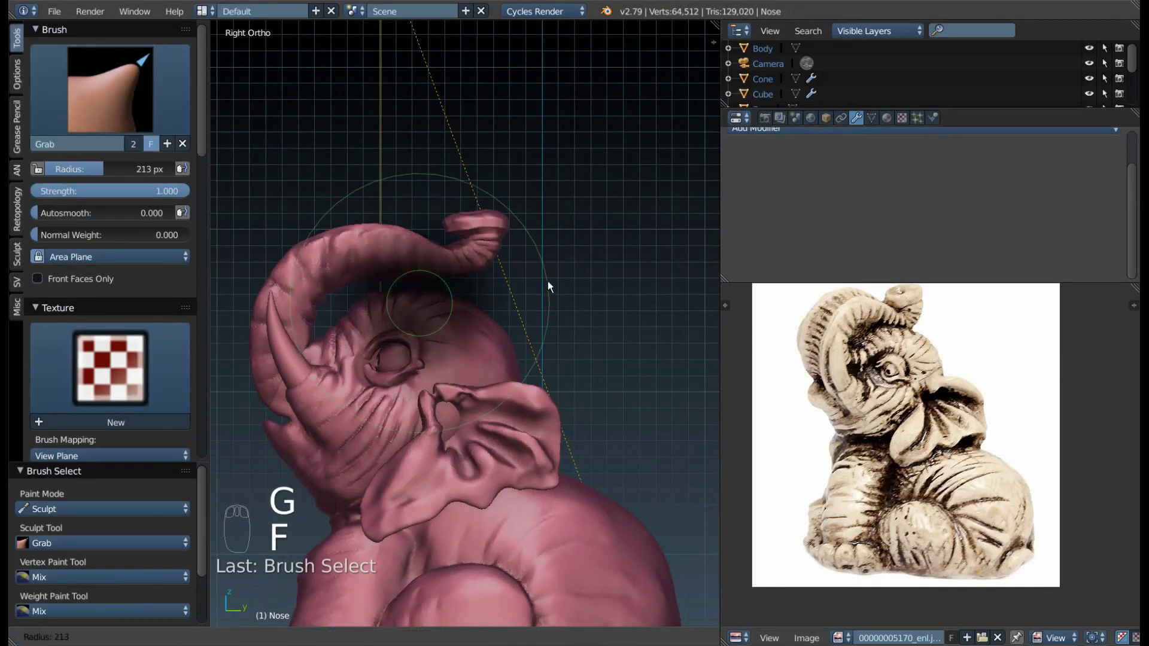
pyautogui.press('f')
pyautogui.moveTo(448, 270); pyautogui.dragTo(437, 280)
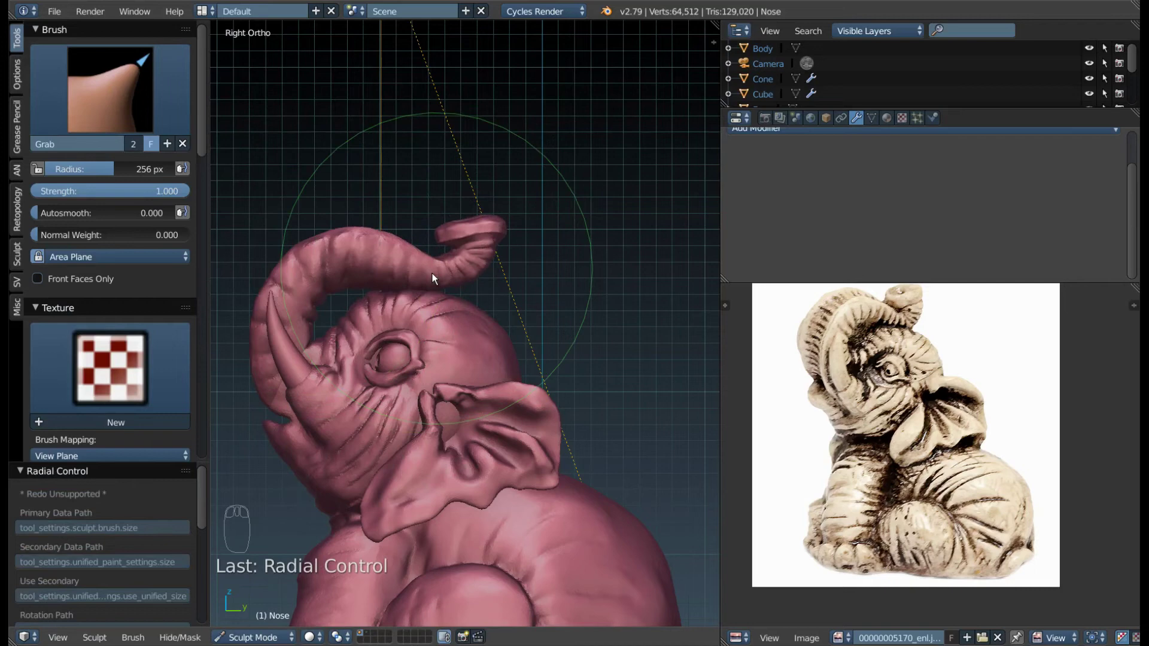
pyautogui.moveTo(422, 282); pyautogui.dragTo(589, 298)
pyautogui.press('f')
pyautogui.click(588, 298)
pyautogui.moveTo(557, 257); pyautogui.dragTo(612, 350)
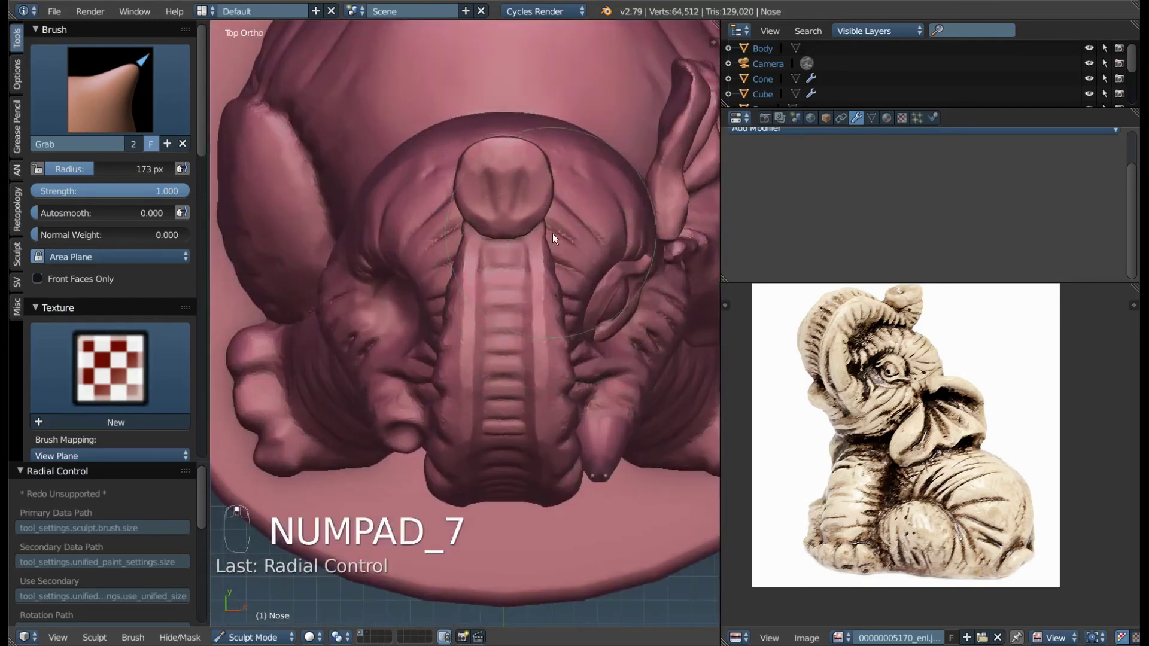
# - Reshape the trunk tip further from a side view of the head
pyautogui.middleClick(591, 466)
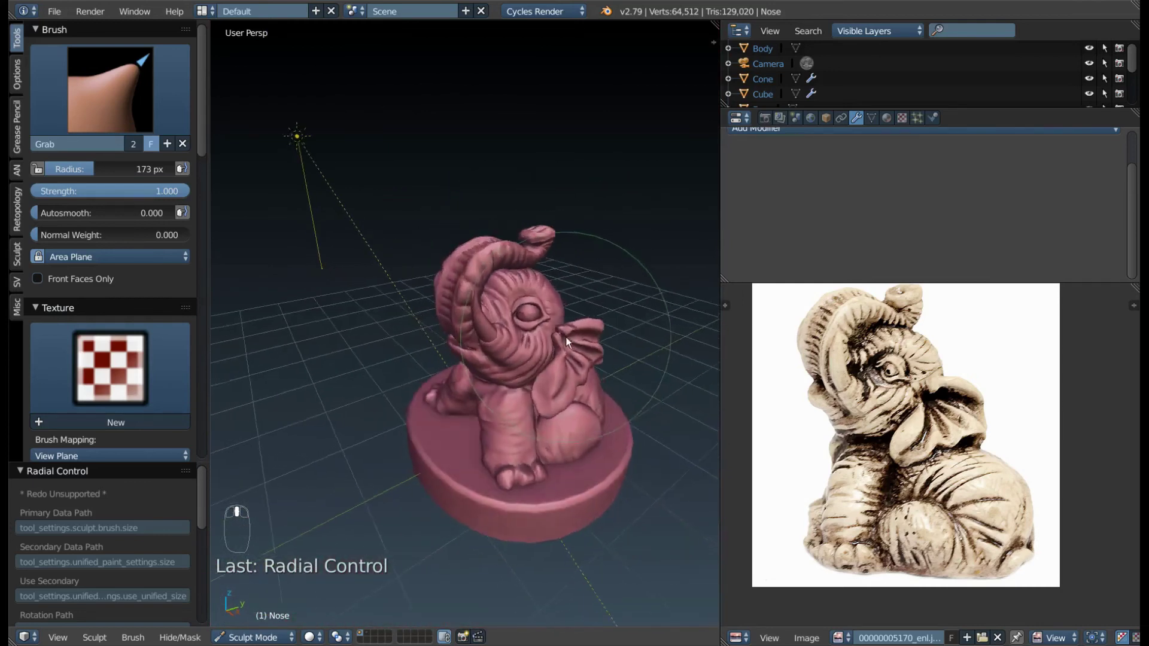
pyautogui.middleClick(504, 317)
pyautogui.moveTo(456, 342); pyautogui.dragTo(477, 343)
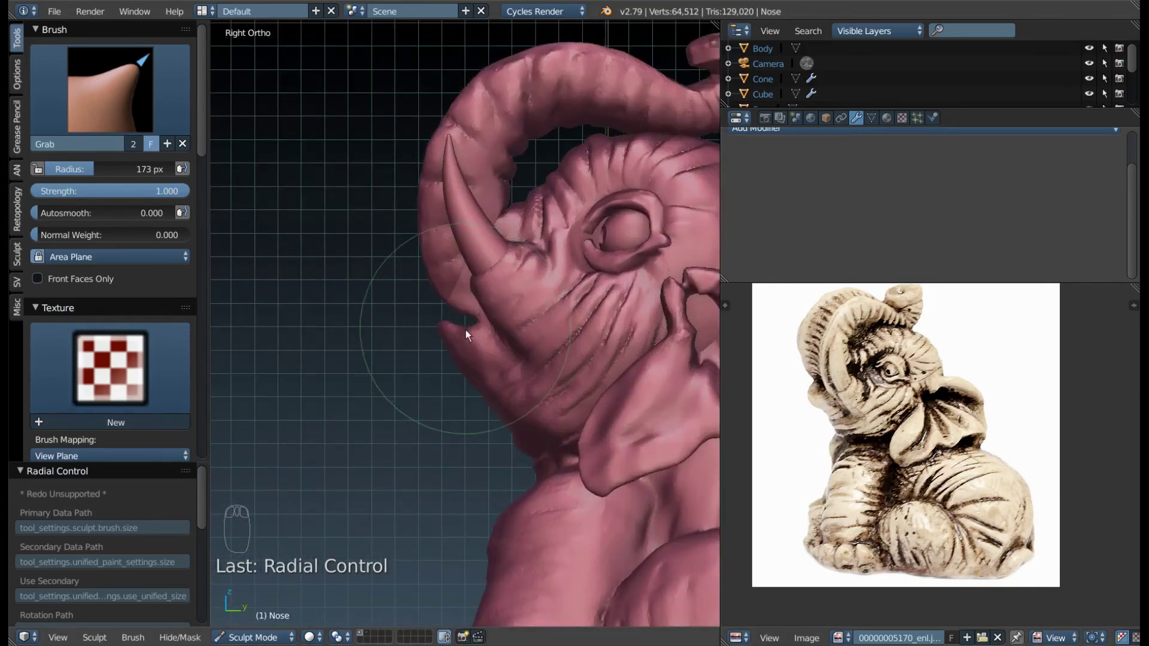
pyautogui.moveTo(488, 324); pyautogui.dragTo(564, 333)
# - Switch to the body object and pull the lower lip beneath the trunk outward
pyautogui.press('Tab')
pyautogui.moveTo(565, 334); pyautogui.dragTo(560, 356)
pyautogui.press('Tab')
pyautogui.moveTo(560, 356); pyautogui.dragTo(561, 334)
pyautogui.moveTo(561, 334); pyautogui.dragTo(402, 312)
pyautogui.middleClick(402, 311)
pyautogui.moveTo(433, 339); pyautogui.dragTo(433, 323)
# - Undo the last stroke and isolate the body in local view
pyautogui.click(433, 323)
pyautogui.press('ctrl+z')
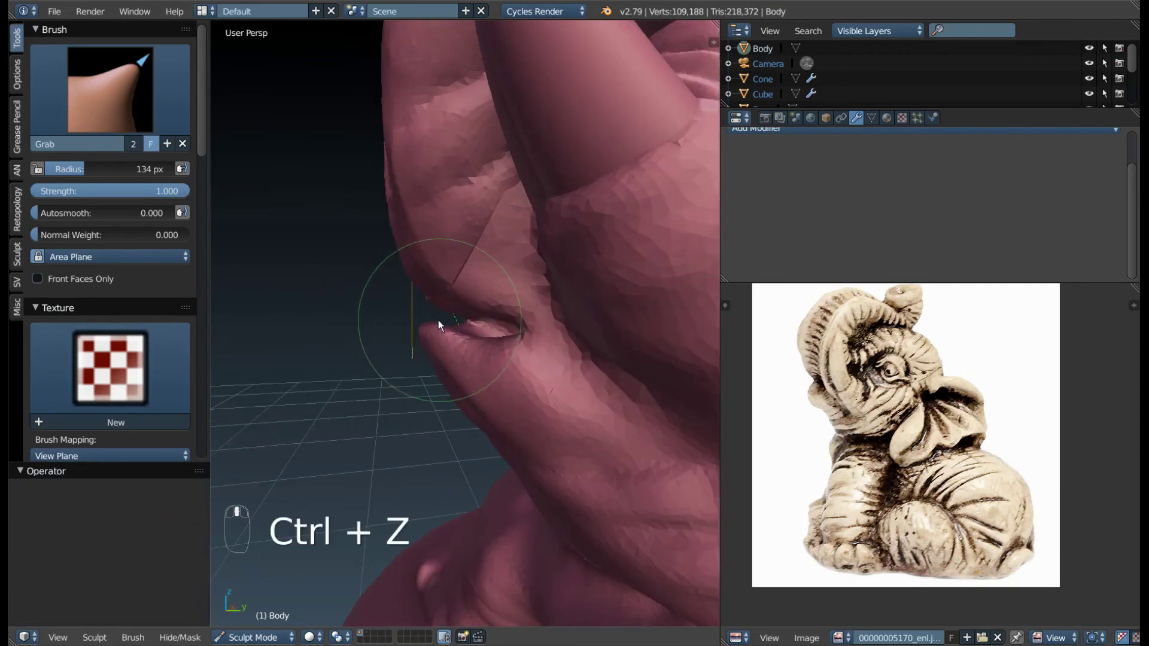
pyautogui.press('KP_Divide')
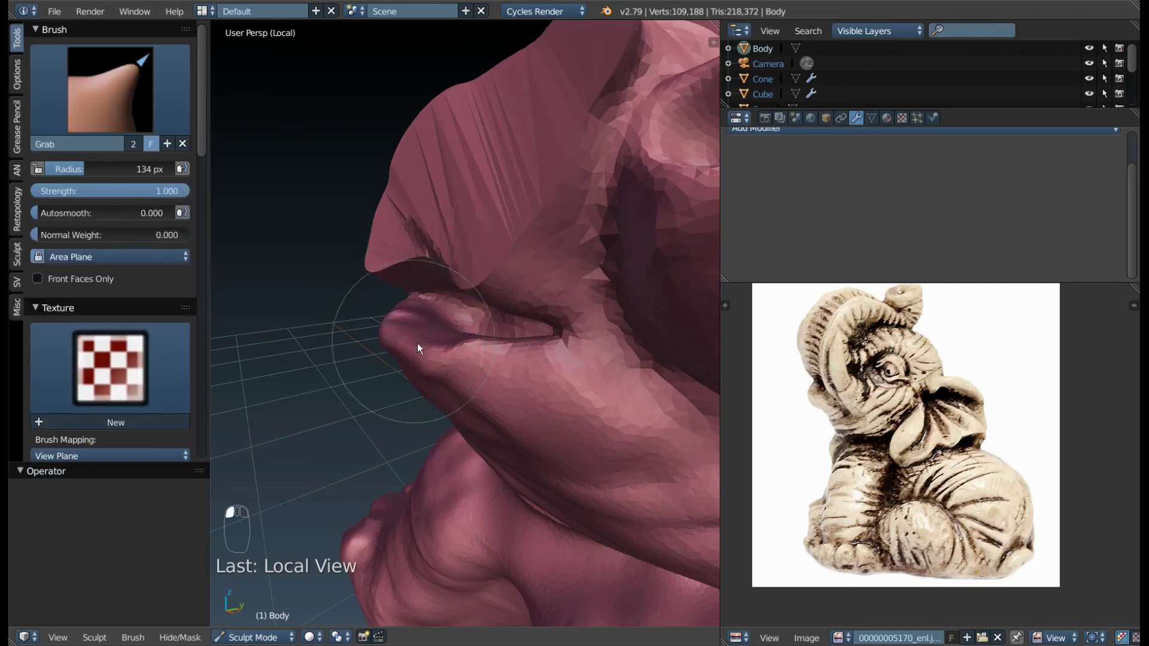
pyautogui.click(526, 327)
# - Pull the lower lip into a rounded roll with the Grab brush, then ready the Clay Strips brush
pyautogui.moveTo(497, 331); pyautogui.dragTo(429, 465)
pyautogui.moveTo(429, 466); pyautogui.dragTo(532, 438)
pyautogui.moveTo(531, 438); pyautogui.dragTo(343, 352)
pyautogui.press('c')
pyautogui.press('3')
pyautogui.press('f')
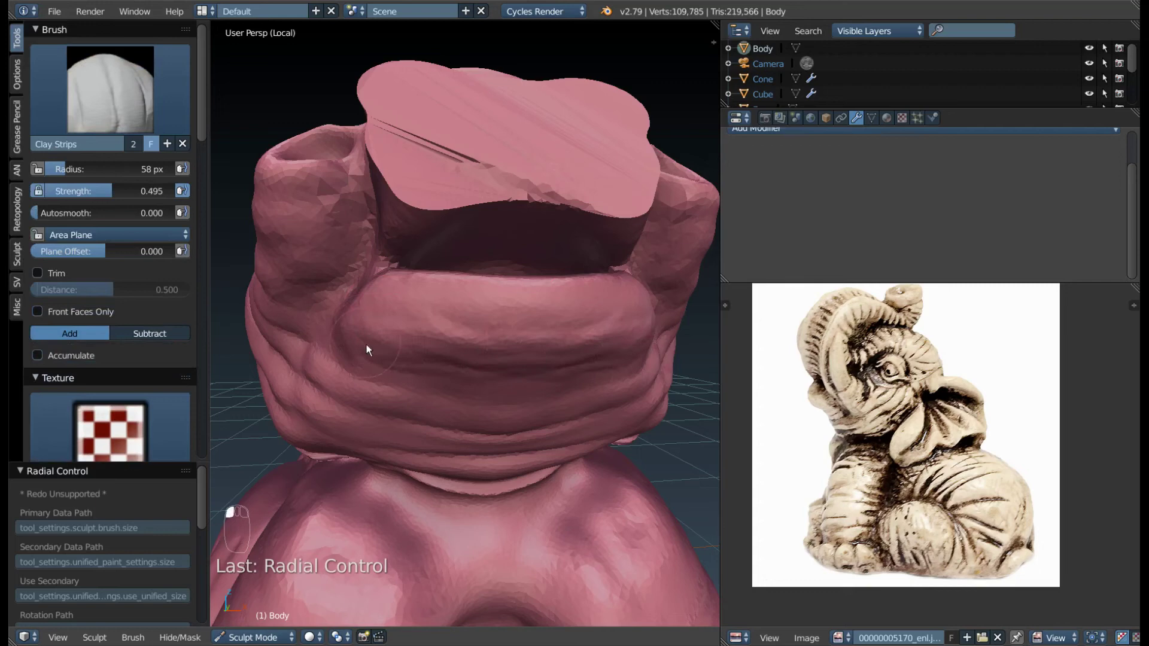
# - Build up the lower lip and mouth corner with Clay Strips strokes
pyautogui.moveTo(418, 357); pyautogui.dragTo(408, 335)
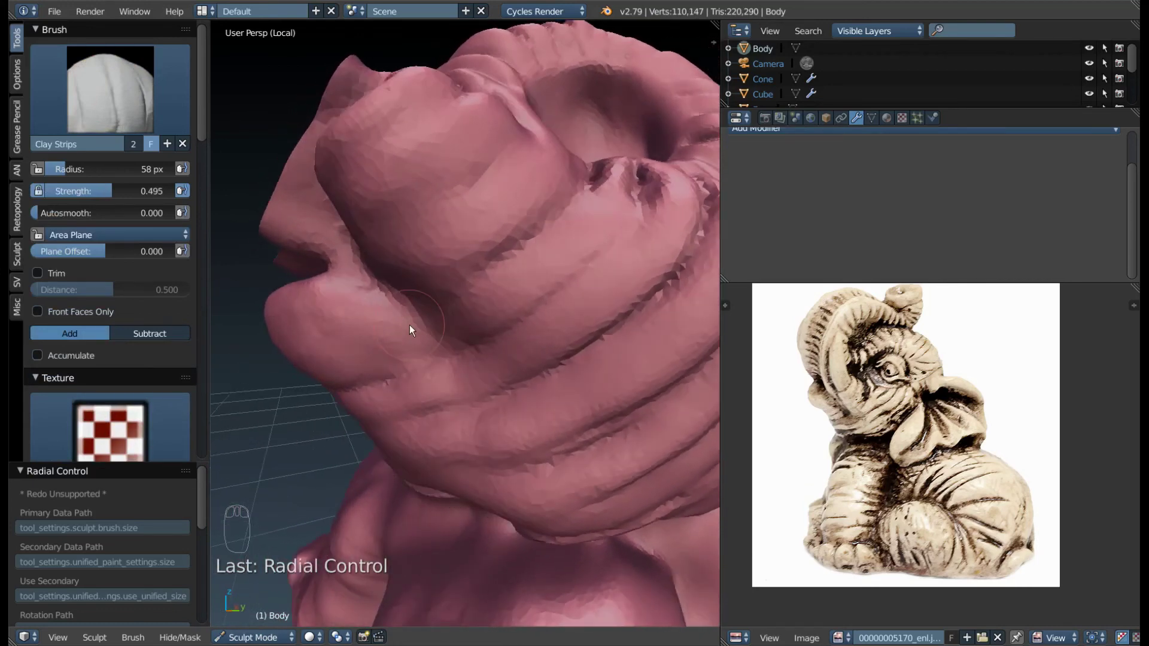
pyautogui.press('g')
pyautogui.press('f')
pyautogui.moveTo(367, 350); pyautogui.dragTo(429, 366)
pyautogui.press('ctrl+z')
pyautogui.moveTo(429, 366); pyautogui.dragTo(464, 366)
pyautogui.moveTo(464, 366); pyautogui.dragTo(417, 361)
pyautogui.moveTo(417, 362); pyautogui.dragTo(405, 377)
pyautogui.moveTo(405, 377); pyautogui.dragTo(561, 387)
# - Add more clay around the mouth corners and refine the lip surface
pyautogui.press('g')
pyautogui.press('f')
pyautogui.moveTo(562, 388); pyautogui.dragTo(565, 369)
pyautogui.moveTo(492, 397); pyautogui.dragTo(477, 450)
pyautogui.press('f')
pyautogui.moveTo(392, 432); pyautogui.dragTo(568, 380)
pyautogui.moveTo(568, 380); pyautogui.dragTo(589, 444)
pyautogui.moveTo(589, 444); pyautogui.dragTo(554, 254)
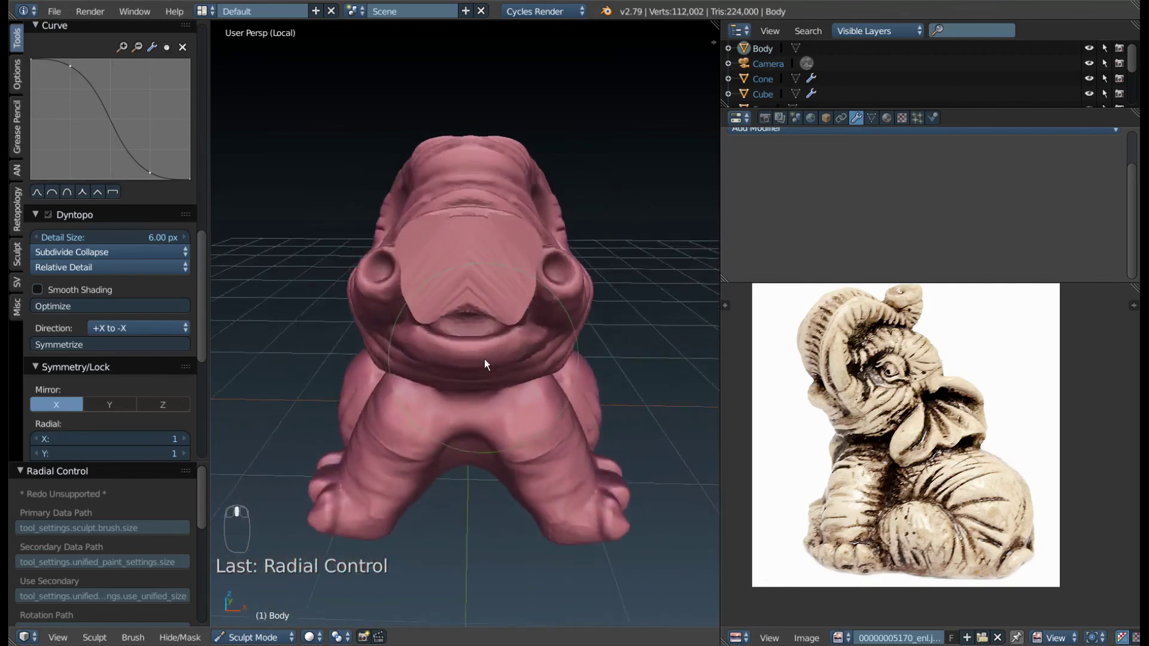
# - Smooth the lower lip and its edge from both sides of the mouth
pyautogui.middleClick(485, 389)
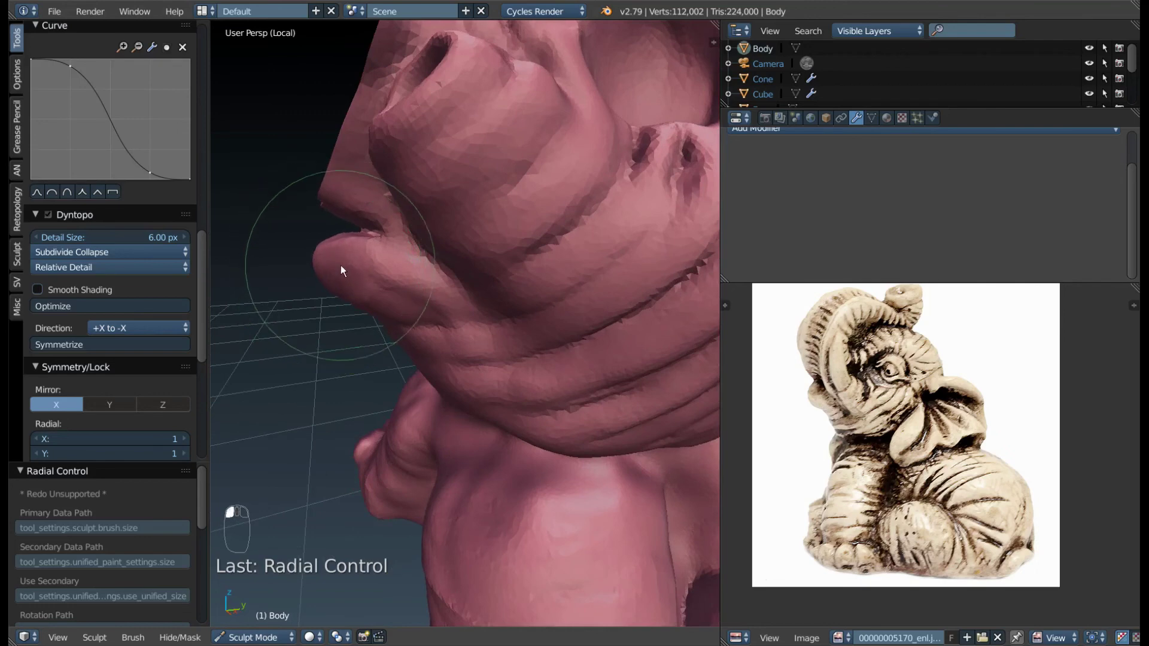
pyautogui.moveTo(345, 275); pyautogui.dragTo(351, 296)
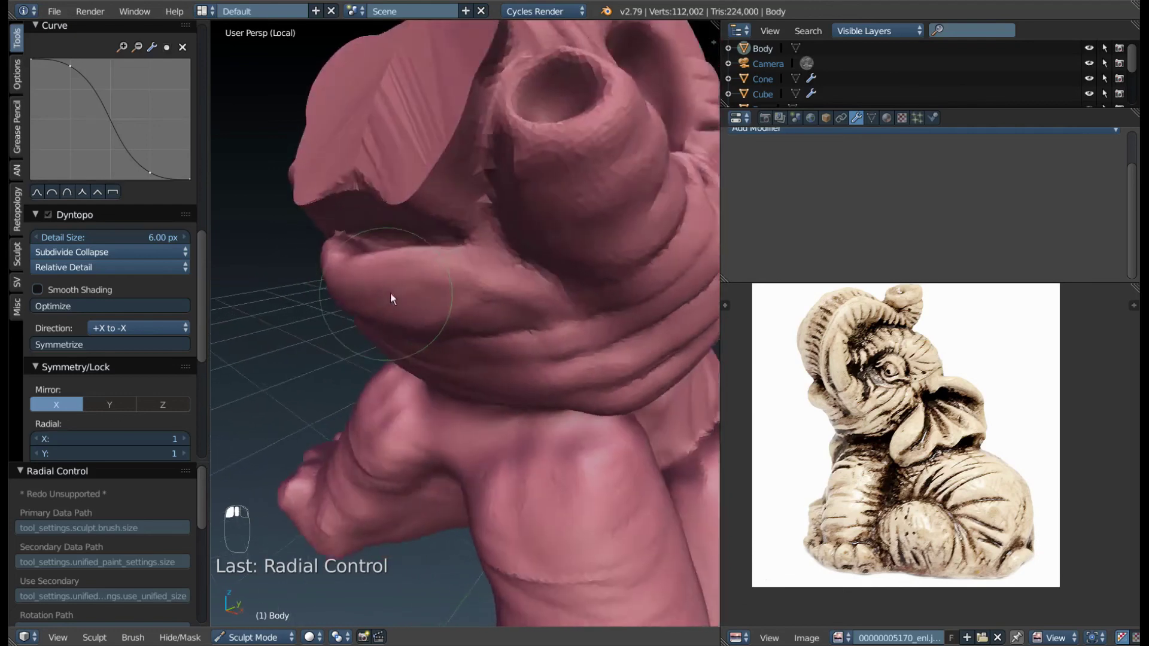
pyautogui.middleClick(387, 302)
pyautogui.middleClick(462, 296)
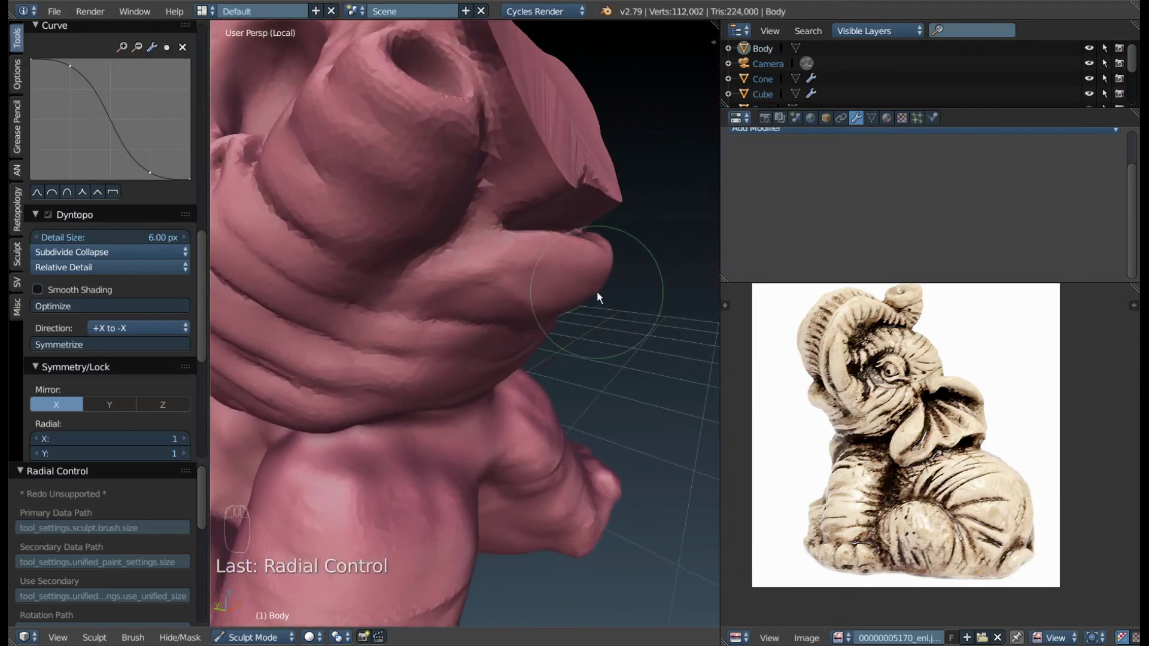
pyautogui.moveTo(632, 331); pyautogui.dragTo(459, 344)
pyautogui.press('ctrl+z')
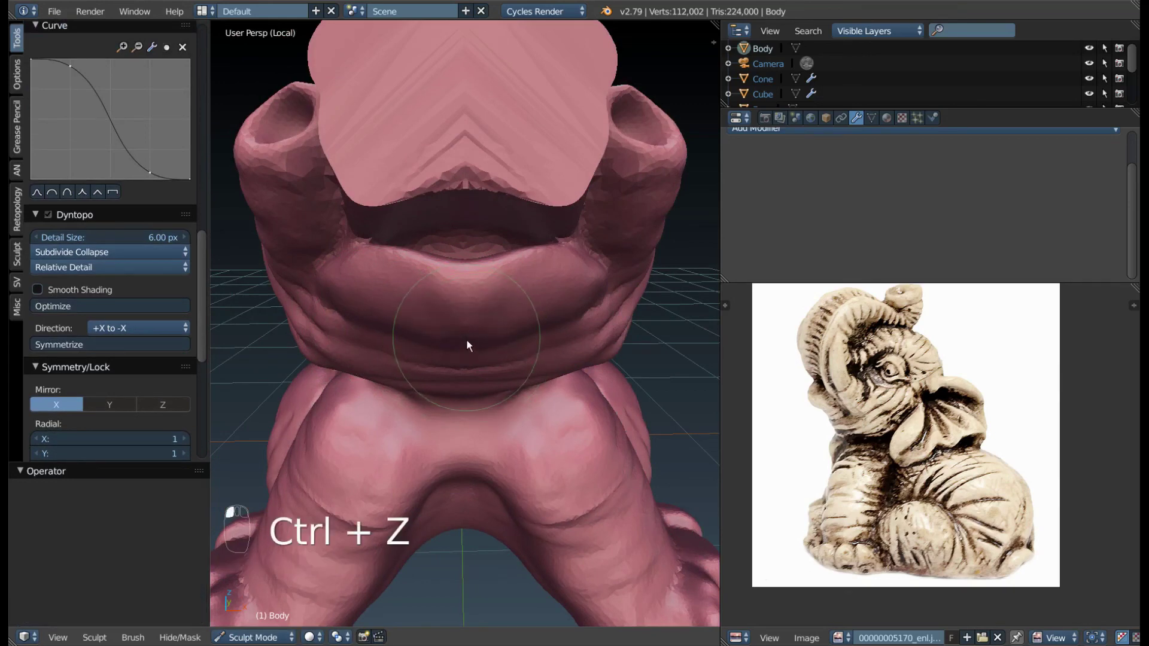
pyautogui.moveTo(474, 353); pyautogui.dragTo(476, 362)
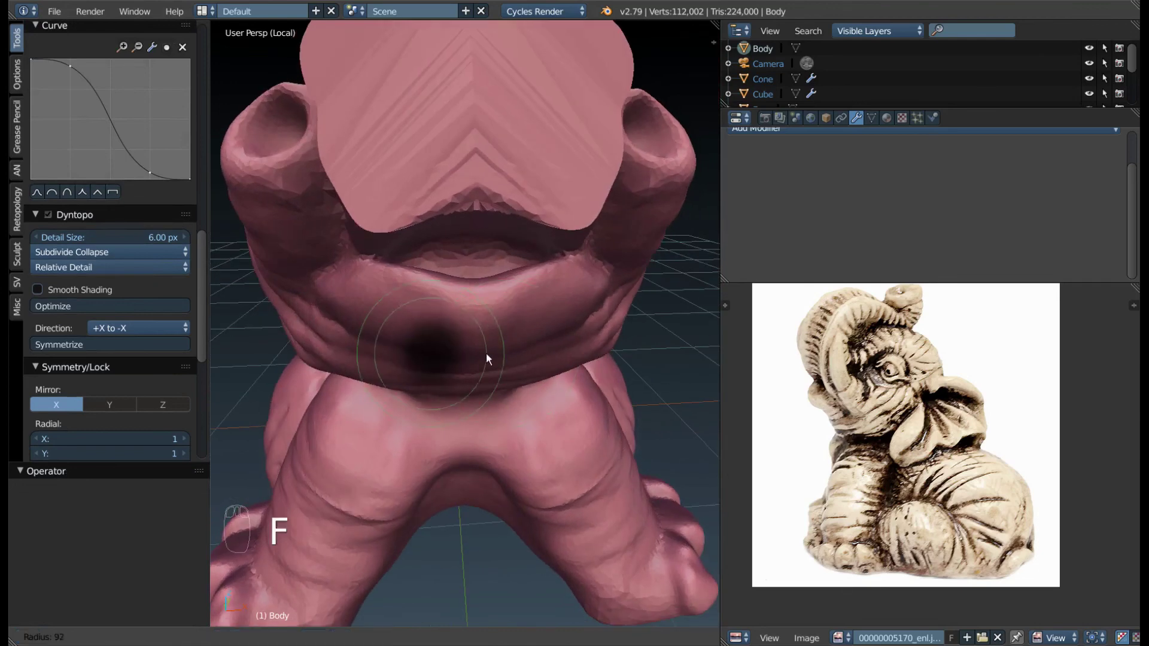
pyautogui.moveTo(436, 372); pyautogui.dragTo(424, 358)
# - Smooth the chin under the mouth with a larger brush, then leave local view to show the whole scene
pyautogui.press('3')
pyautogui.press('f')
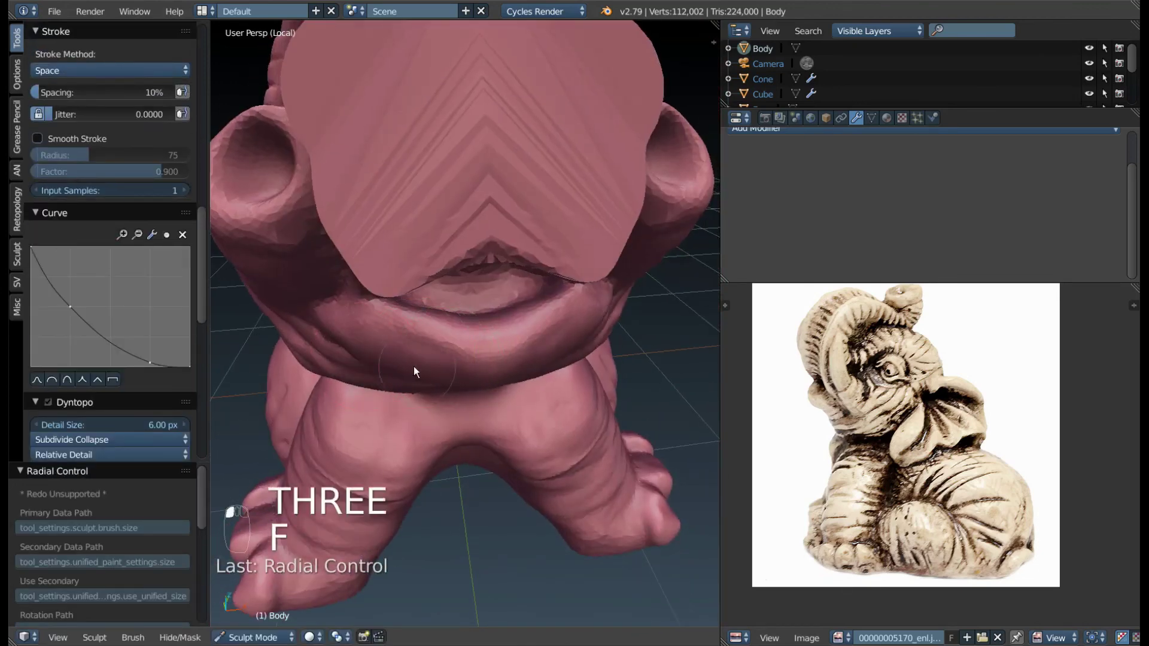
pyautogui.moveTo(392, 355); pyautogui.dragTo(363, 304)
pyautogui.moveTo(363, 304); pyautogui.dragTo(398, 329)
pyautogui.moveTo(398, 329); pyautogui.dragTo(488, 359)
pyautogui.moveTo(488, 358); pyautogui.dragTo(517, 382)
pyautogui.press('KP_Divide')
pyautogui.press('Tab')
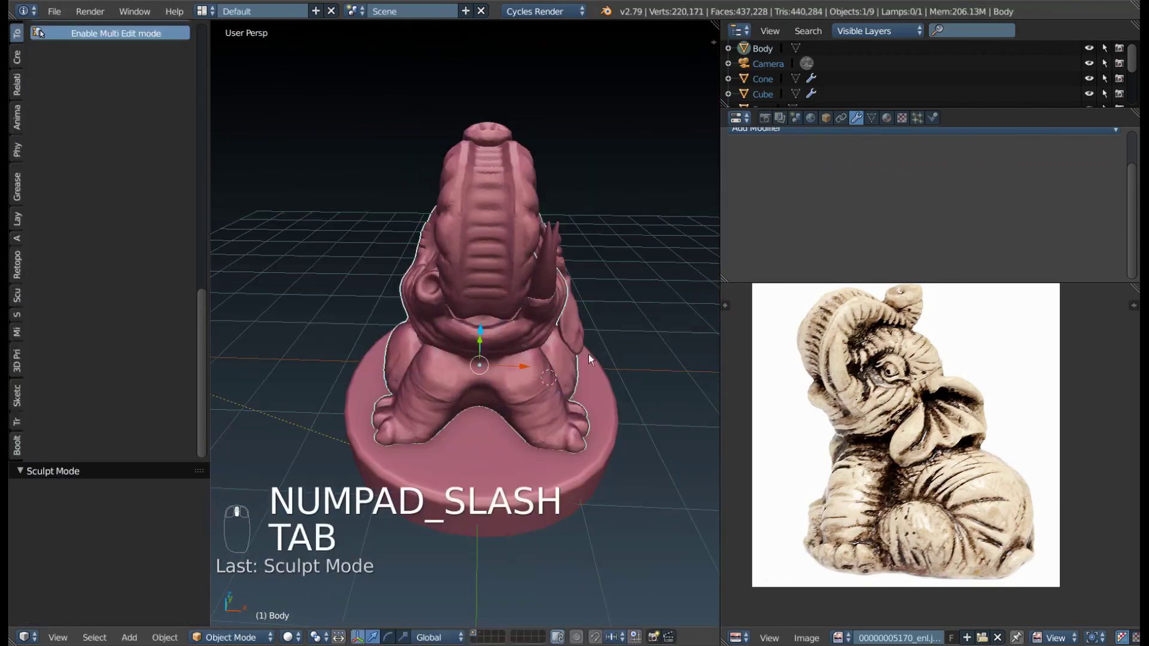
# - Select the tusk cone and give it a Mirror modifier on X for a matching tusk
pyautogui.middleClick(469, 336)
pyautogui.moveTo(469, 336); pyautogui.dragTo(453, 319)
pyautogui.rightClick(479, 304)
pyautogui.moveTo(453, 319); pyautogui.dragTo(526, 455)
pyautogui.moveTo(495, 362); pyautogui.dragTo(594, 399)
pyautogui.moveTo(594, 400); pyautogui.dragTo(517, 313)
pyautogui.moveTo(517, 312); pyautogui.dragTo(481, 486)
# - Snap the tusk's origin to the 3D cursor and enter Edit Mode on its mesh
pyautogui.press('shift+s')
pyautogui.moveTo(481, 486); pyautogui.dragTo(424, 283)
pyautogui.moveTo(424, 283); pyautogui.dragTo(508, 454)
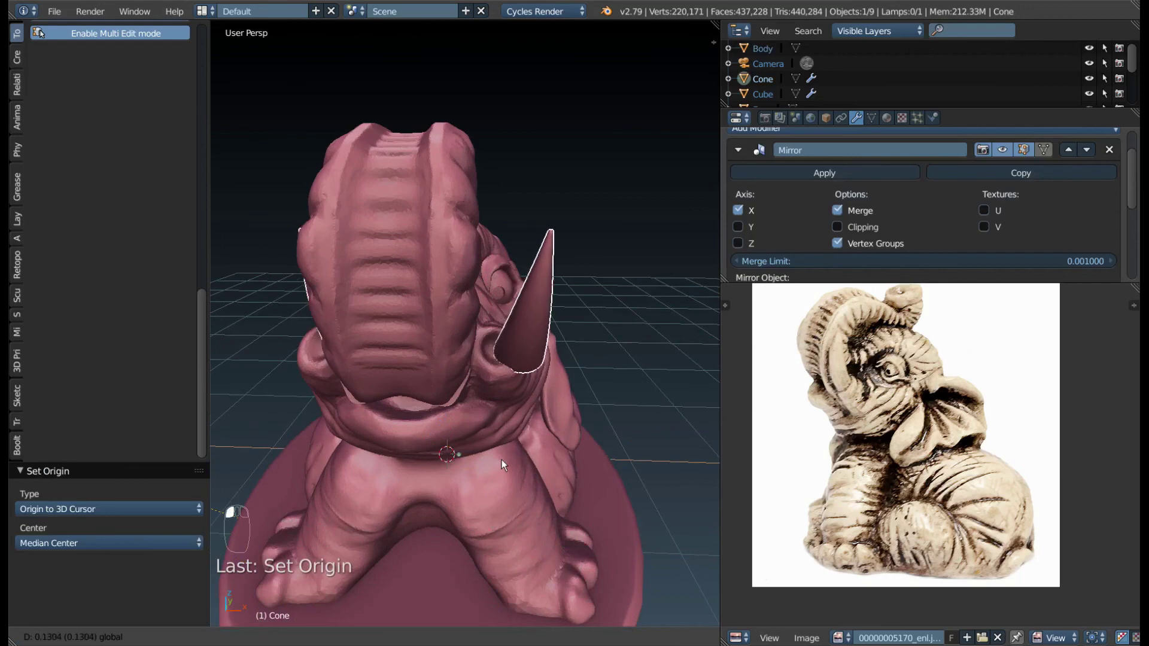
pyautogui.press('ctrl+z')
pyautogui.press('Tab')
# - Adjust the tusk's vertices so it curves alongside the trunk, then return to Object Mode
pyautogui.press('a')
pyautogui.press('a')
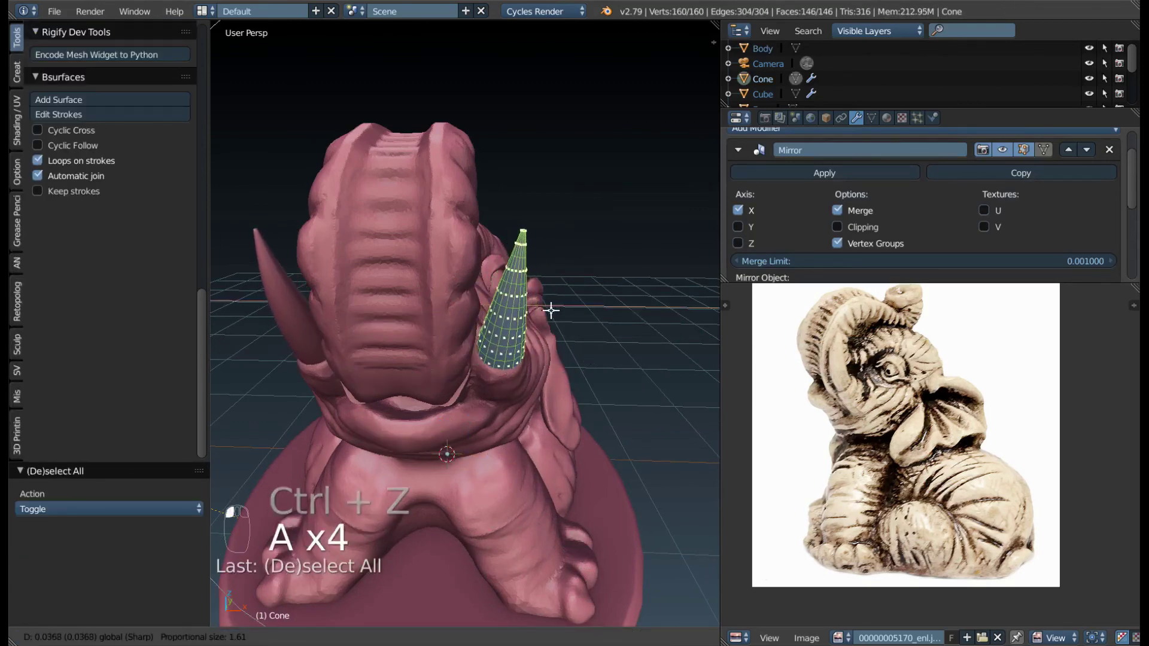
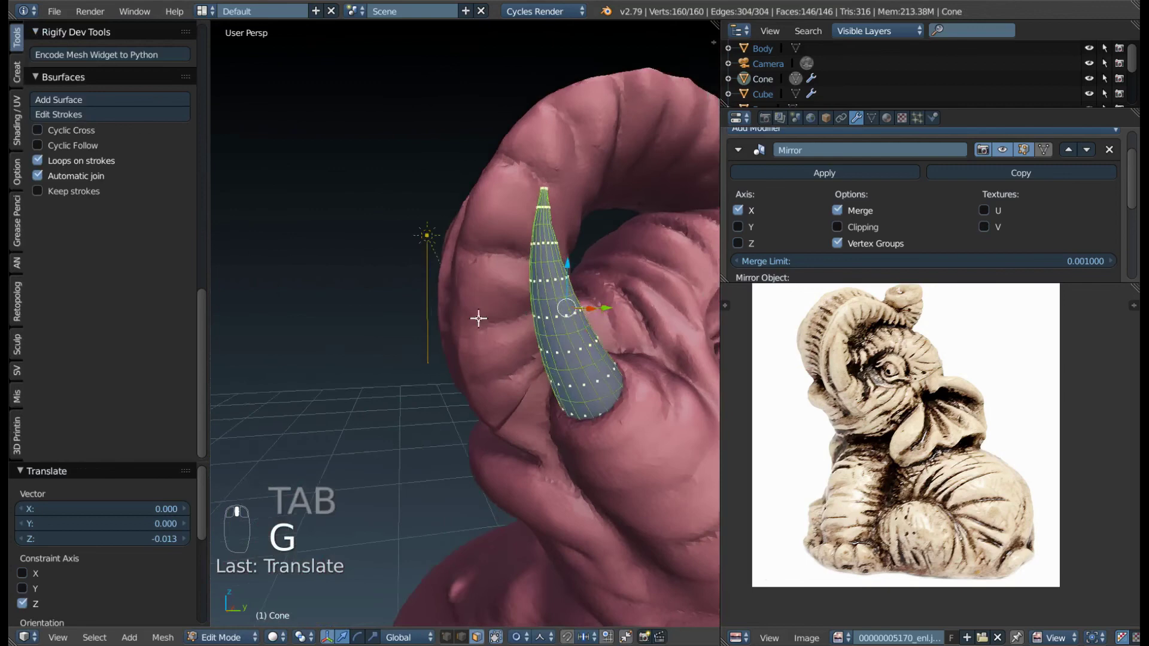
pyautogui.press('Tab')
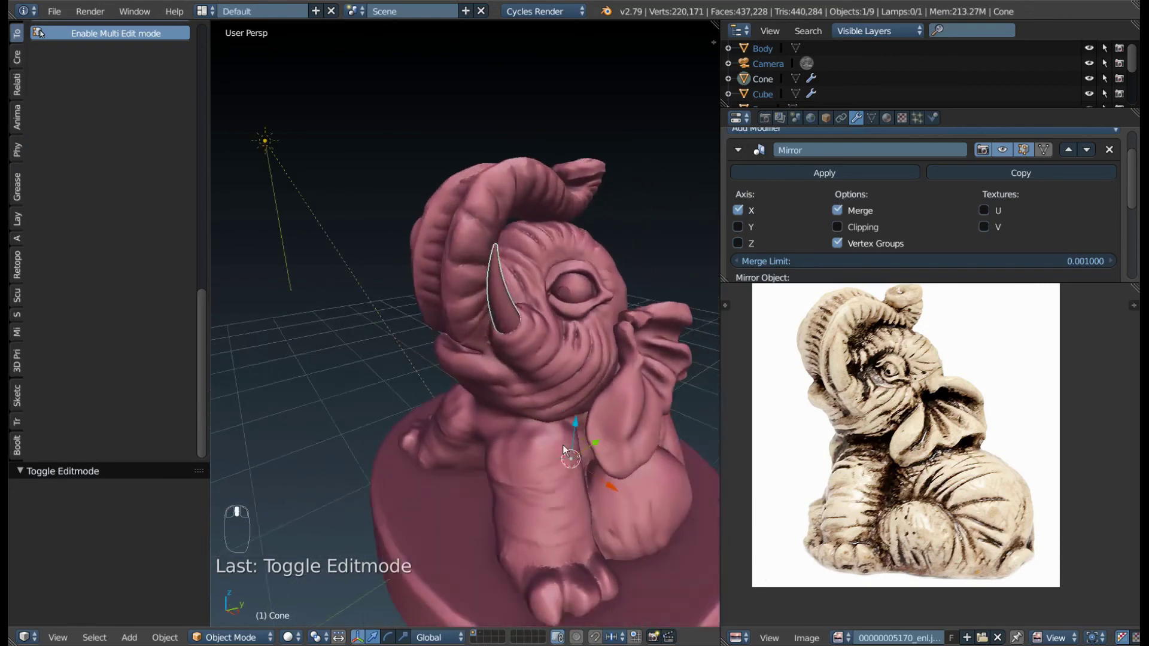
# - Orbit to face the elephant, apply the tusk transforms and enter Sculpt Mode on the trunk
pyautogui.moveTo(646, 462); pyautogui.dragTo(436, 300)
pyautogui.moveTo(437, 300); pyautogui.dragTo(431, 229)
pyautogui.press('Tab')
pyautogui.press('Tab')
pyautogui.press('ctrl+a')
pyautogui.press('Tab')
# - Smooth the trunk ridges between the tusks and return to Object Mode for a full view
pyautogui.press('3')
pyautogui.press('f')
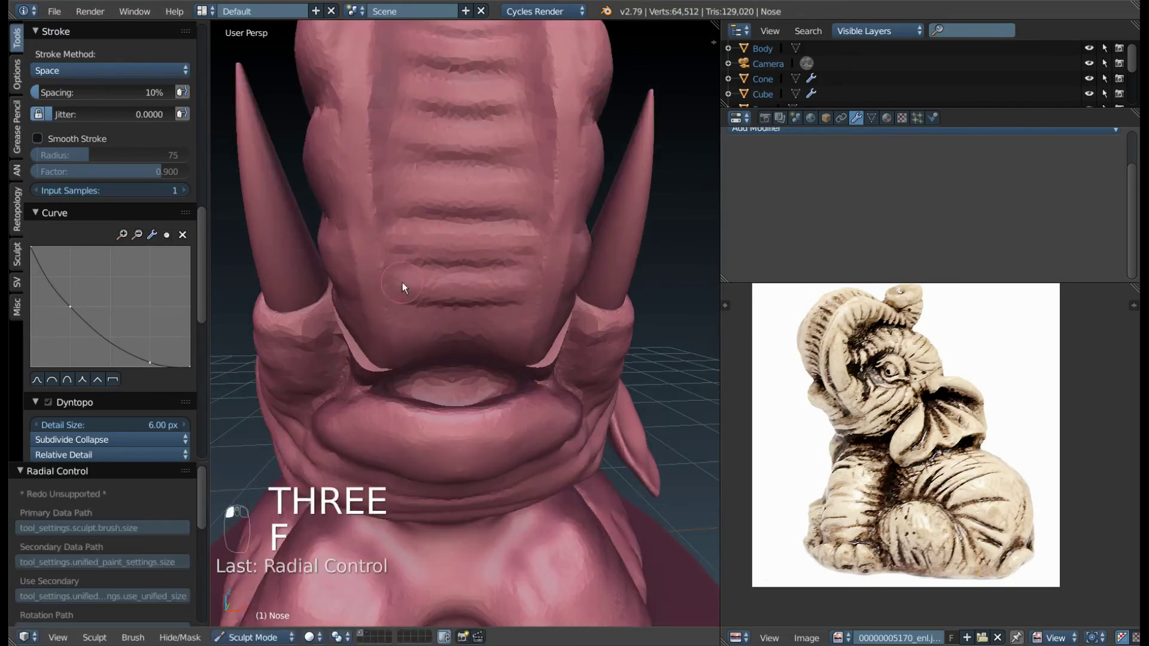
pyautogui.moveTo(450, 271); pyautogui.dragTo(451, 274)
pyautogui.click(457, 278)
pyautogui.press('Tab')
pyautogui.press('a')
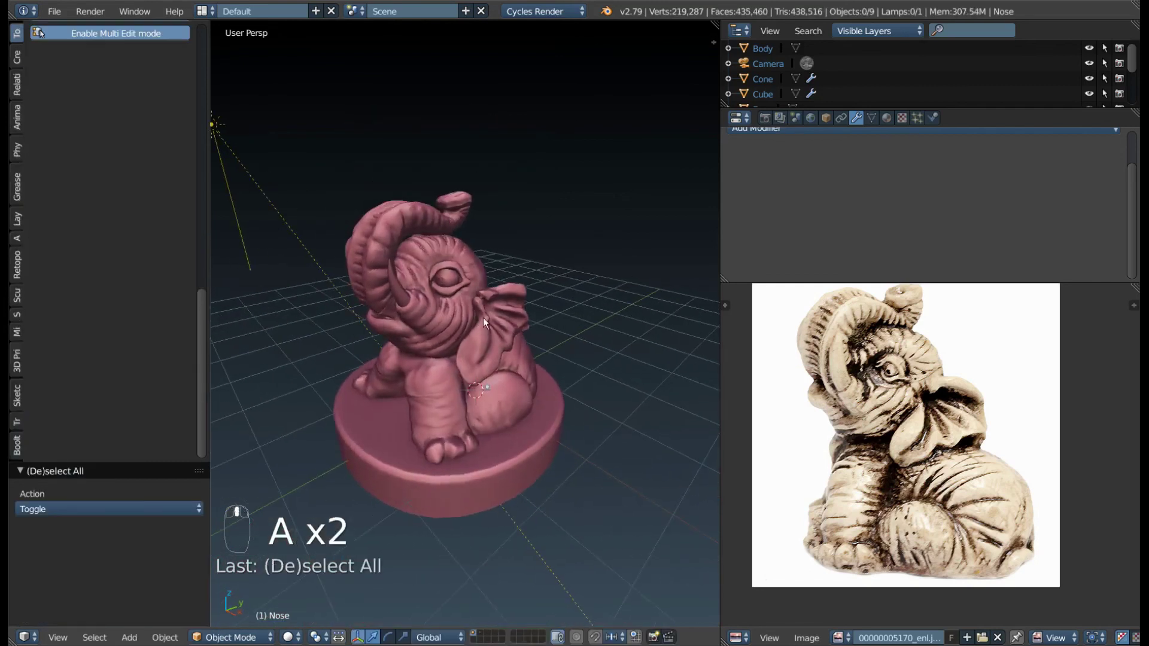